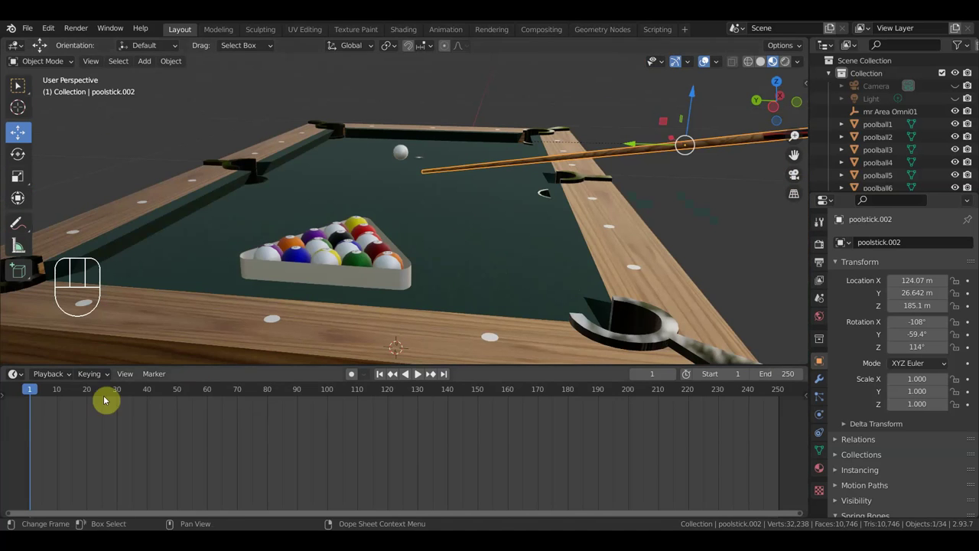
Delete the triangle rack, drag balls 4 and 3 to new spots, and select ball 10.
left_click_drag(506, 286, 402, 361)
left_click_drag(542, 237, 628, 218)
left_click_drag(632, 231, 613, 247)
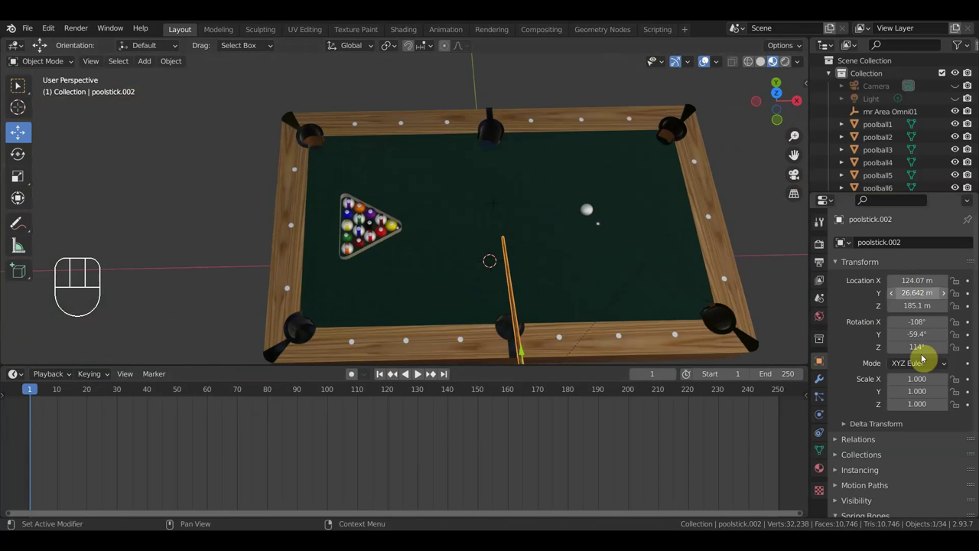
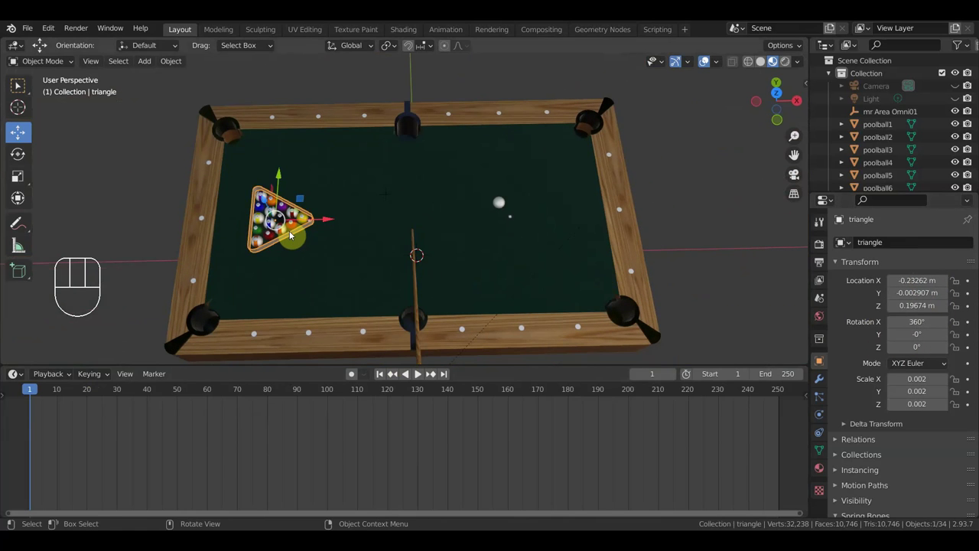
key("Delete")
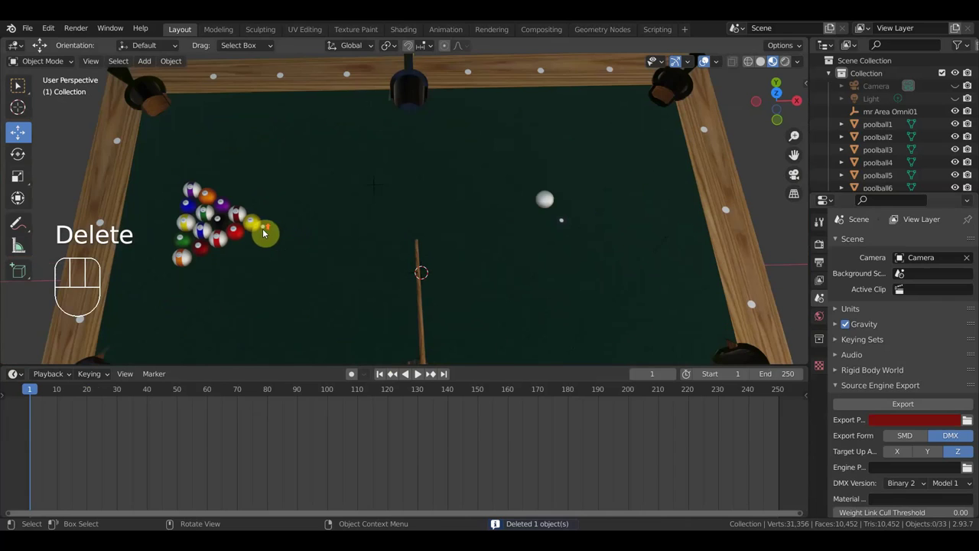
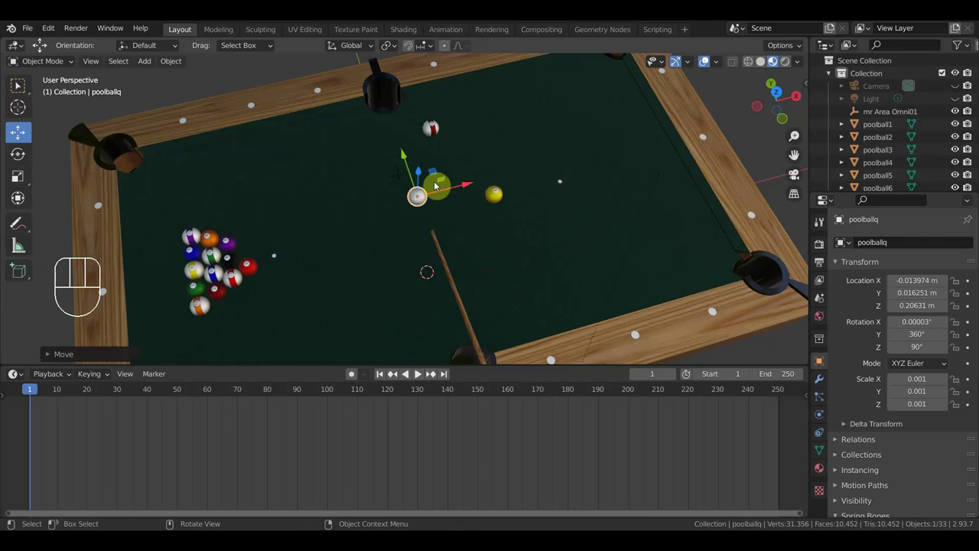
left_click(237, 248)
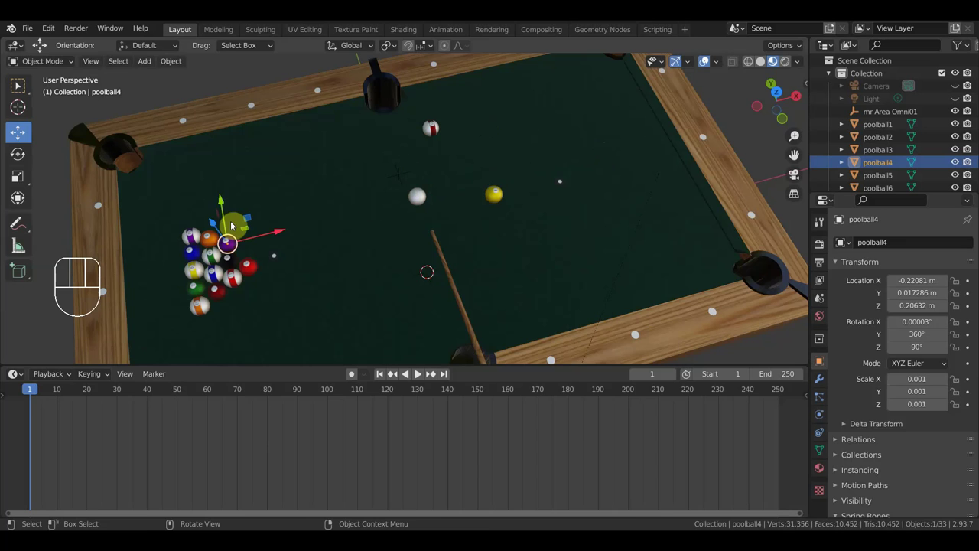
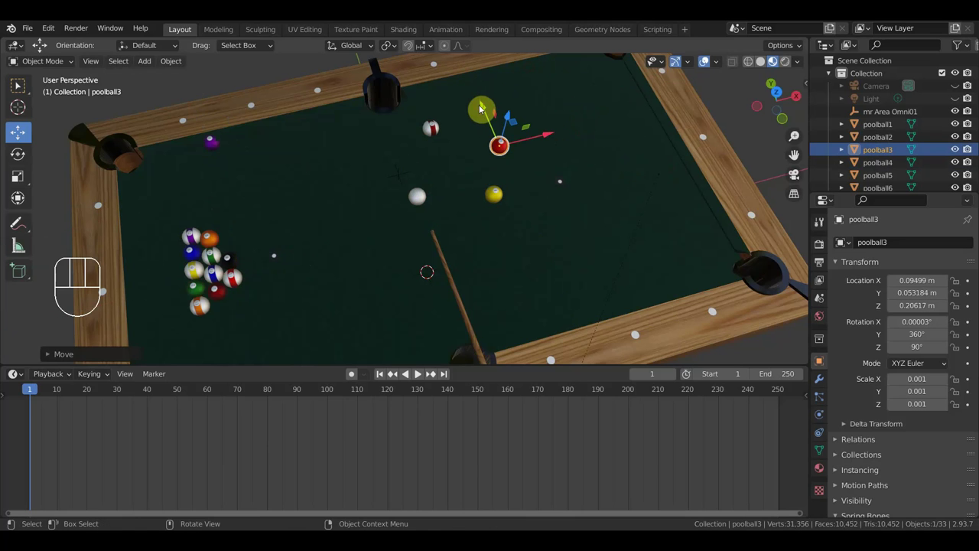
left_click(228, 280)
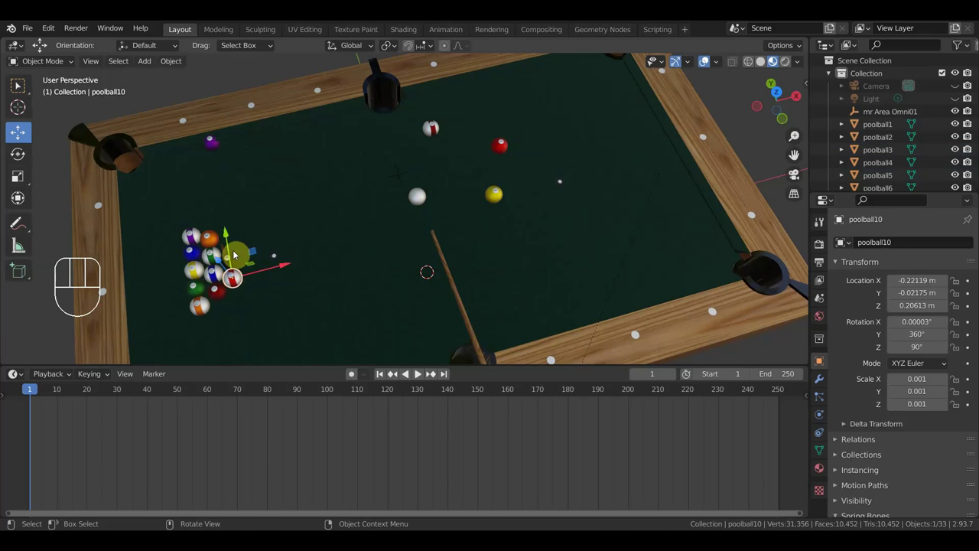
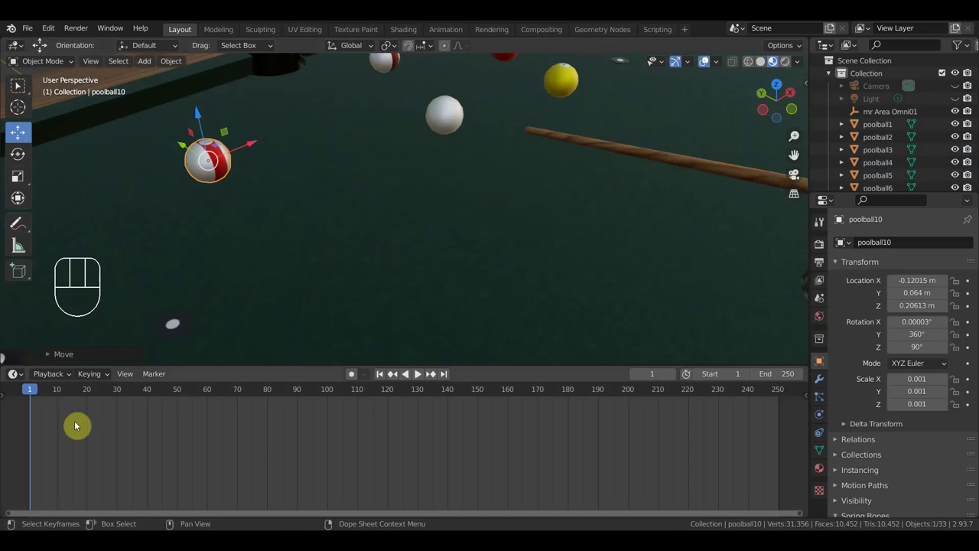
Orbit to a side view (Numpad 3) looking toward the racked balls.
left_click_drag(479, 208, 448, 271)
left_click_drag(444, 247, 502, 217)
left_click_drag(577, 226, 460, 225)
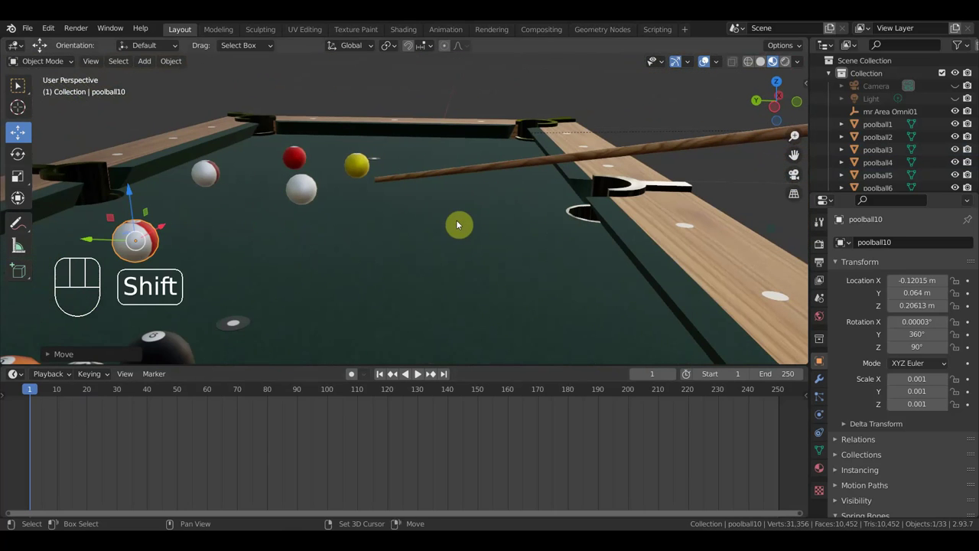
key("KP_3")
left_click_drag(534, 220, 541, 238)
Zoom and pan the timeline so only frames -3 to 17 around frame 1 are visible.
left_click_drag(556, 229, 628, 261)
middle_click(564, 220)
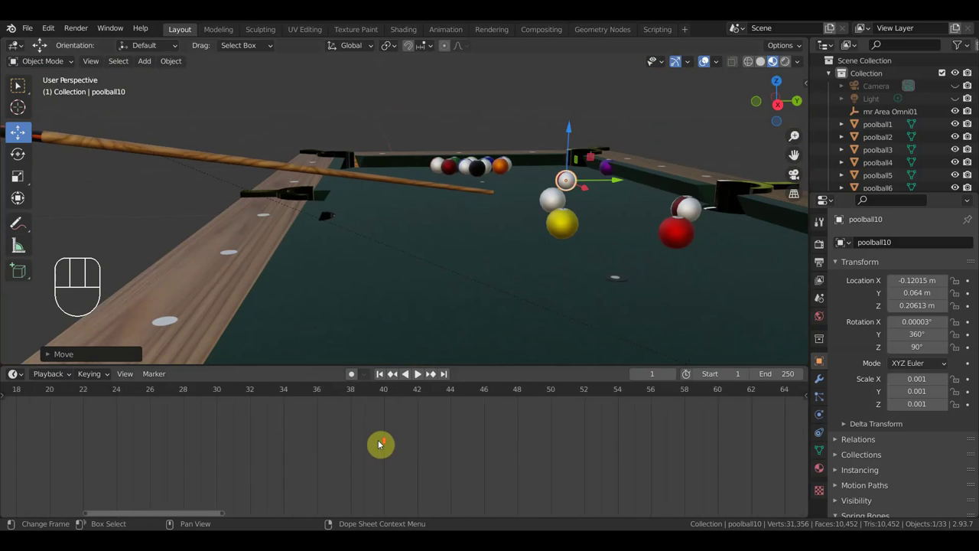
middle_click(565, 219)
middle_click(564, 219)
middle_click(565, 219)
middle_click(565, 220)
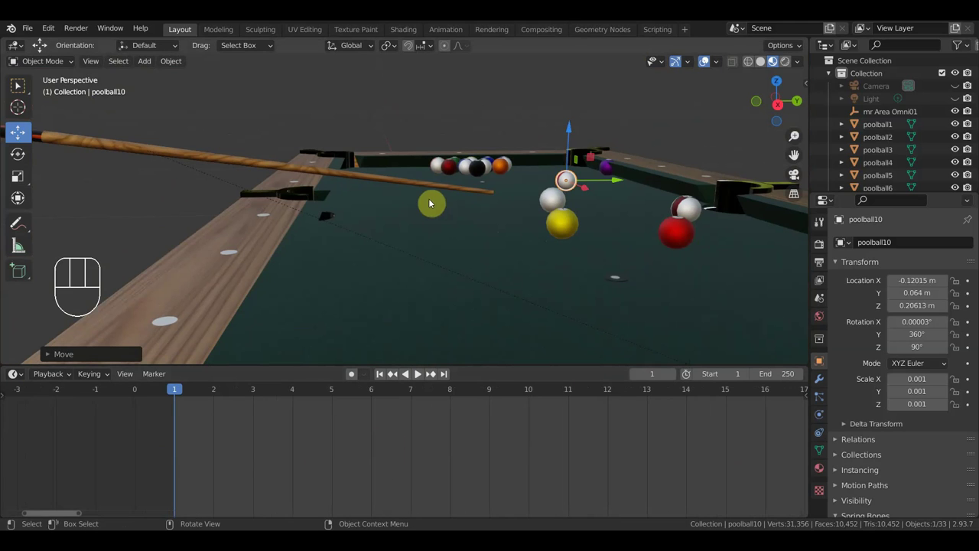
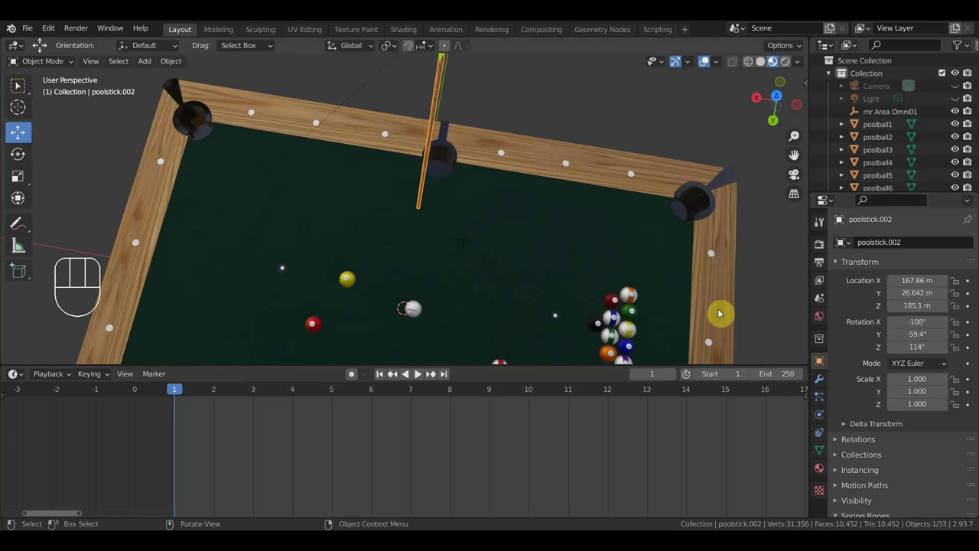
Raise the cue stick beside the side rail in top view and start rotating it to aim.
left_click_drag(512, 210, 519, 257)
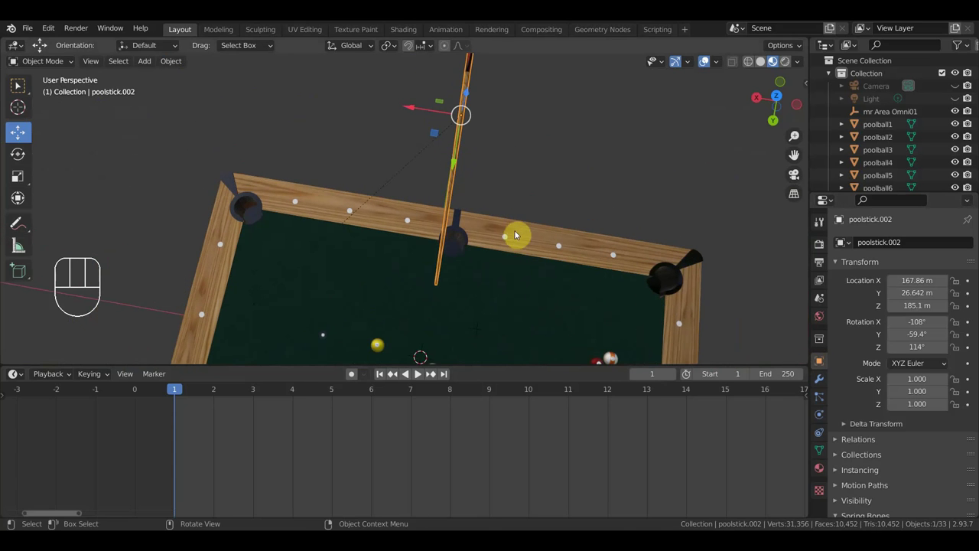
left_click_drag(409, 109, 653, 108)
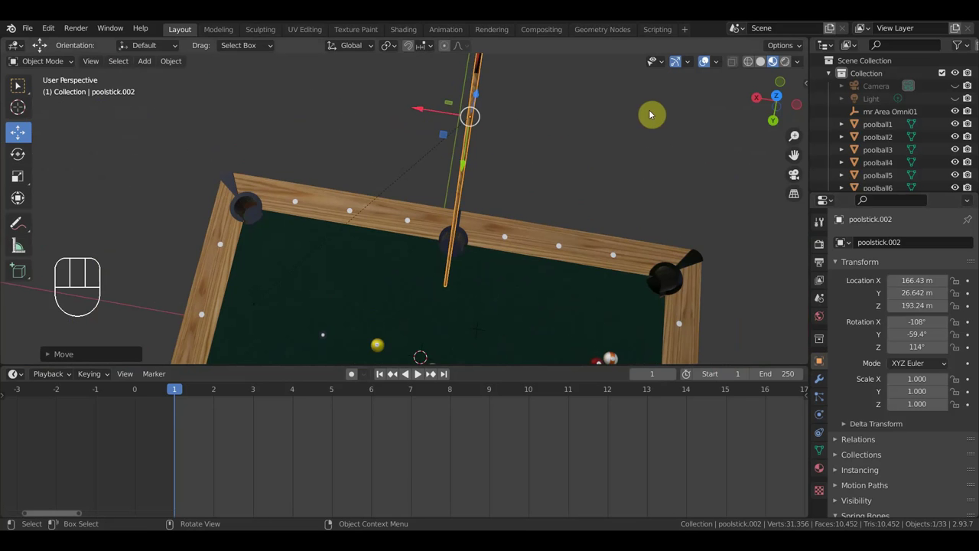
key("KP_7")
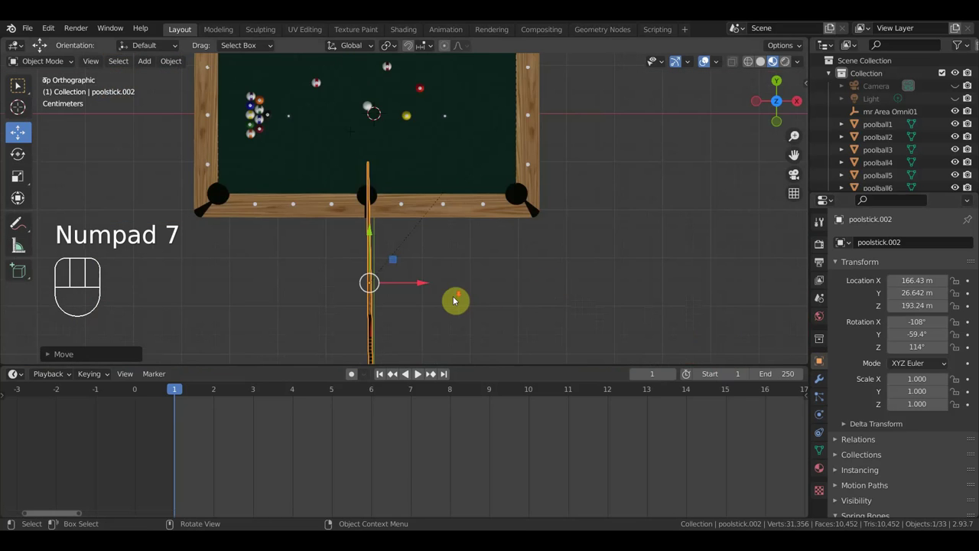
left_click_drag(485, 280, 500, 199)
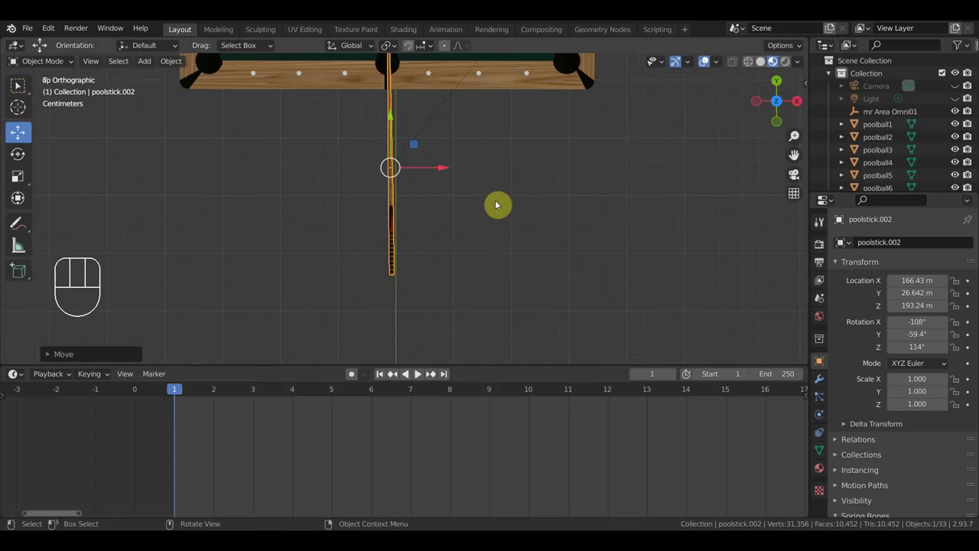
key("r")
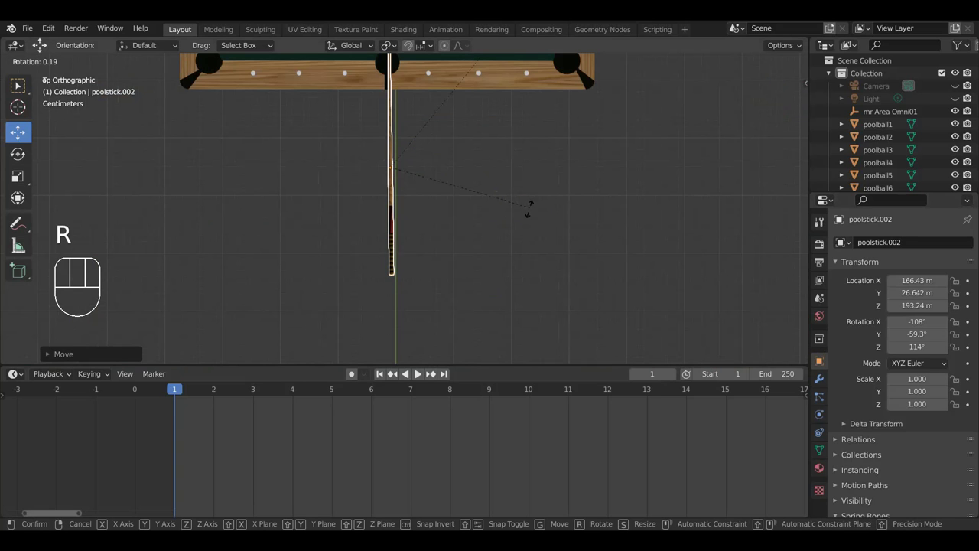
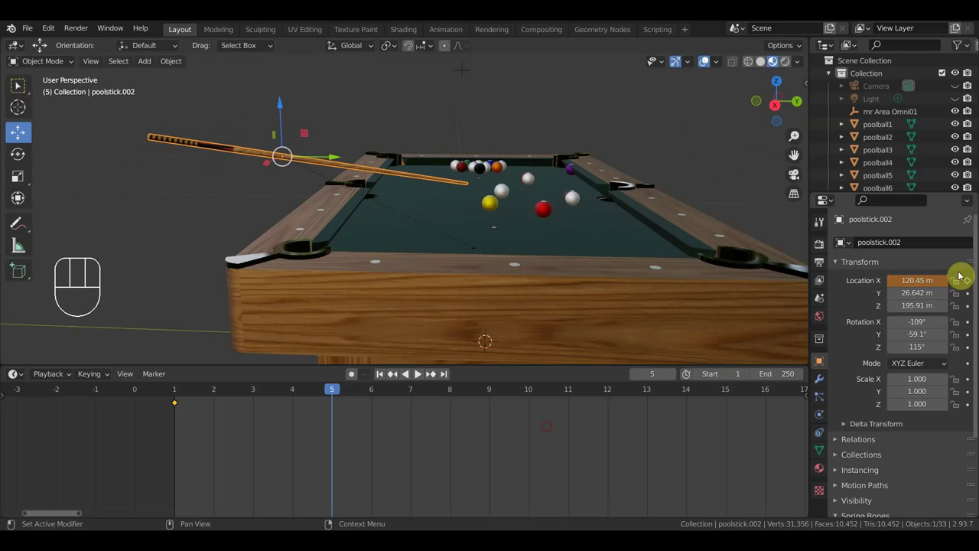
Key the cue stick's location at frame 5, then advance to frame 7 with the stick selected.
left_click_drag(603, 263, 484, 334)
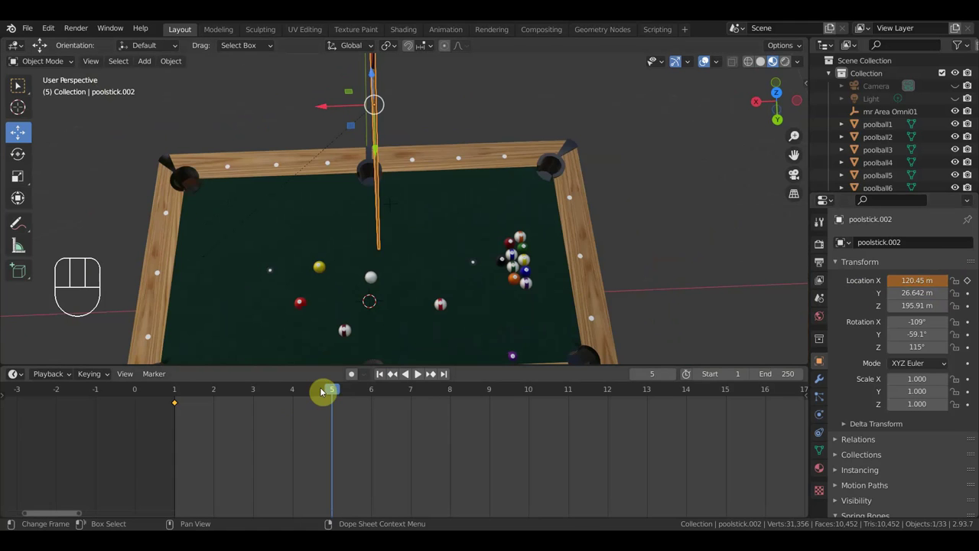
left_click_drag(337, 392, 335, 395)
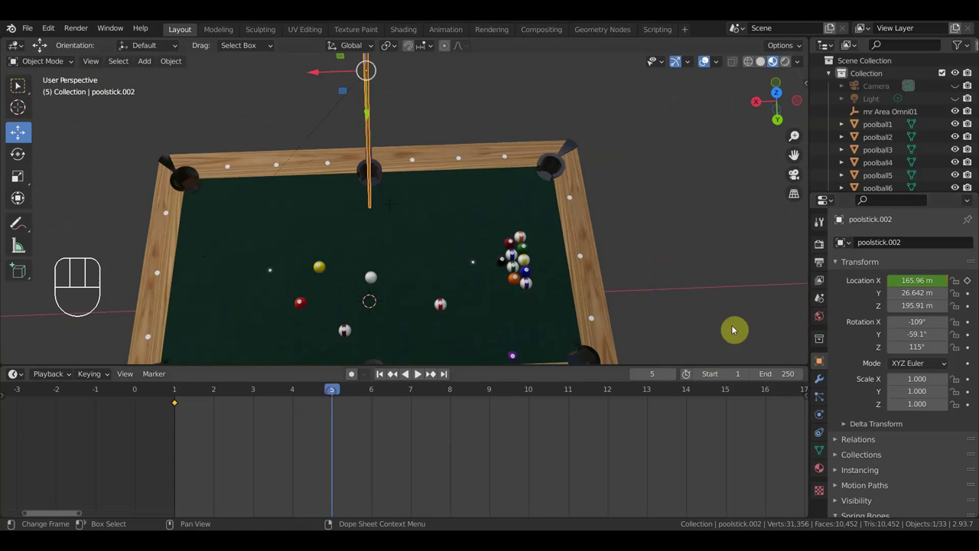
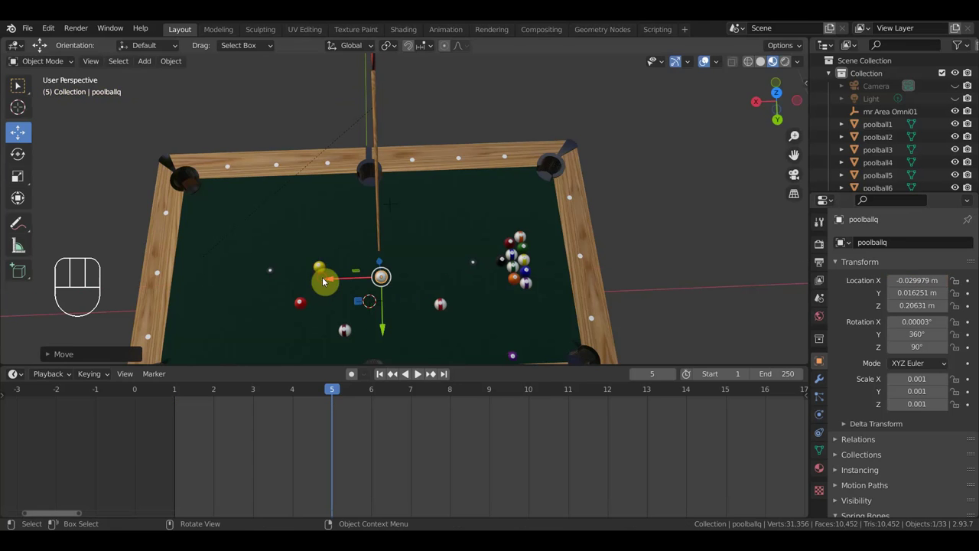
left_click(379, 226)
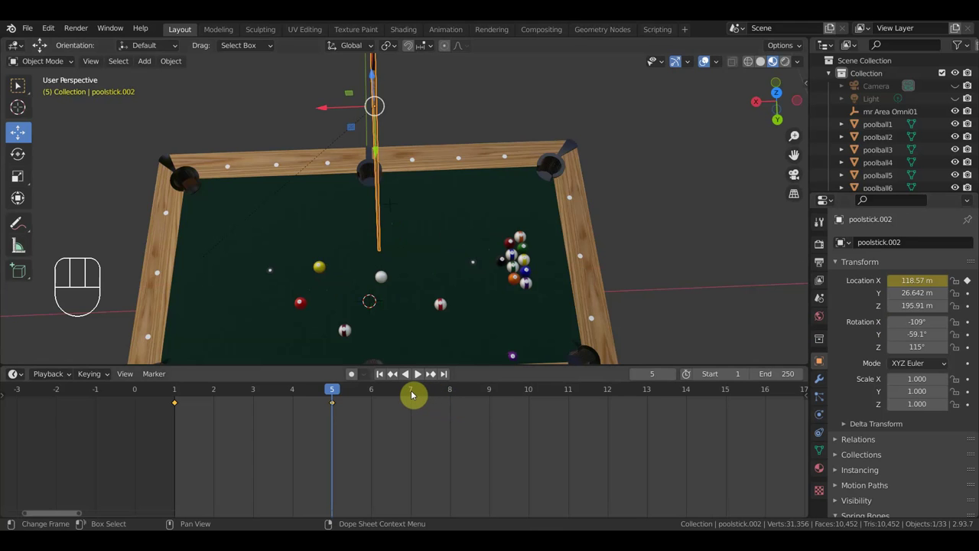
left_click(414, 394)
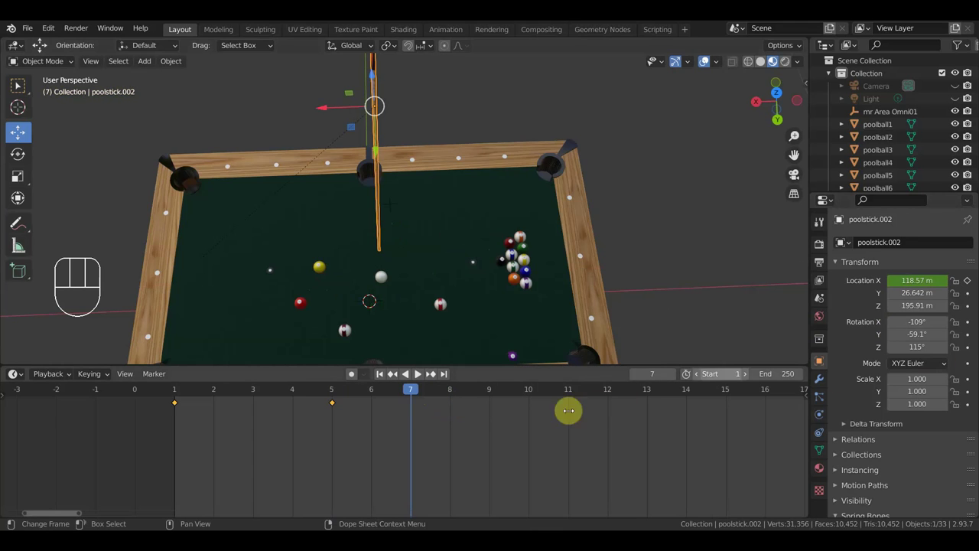
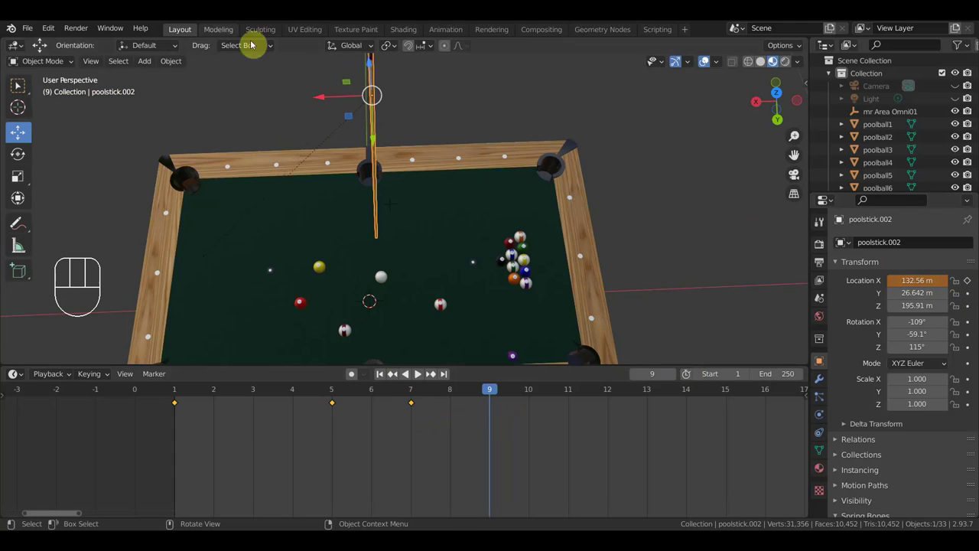
Move the cue stick up to the cue ball for its frame-9 key, then view the table from above.
left_click_drag(173, 69, 360, 118)
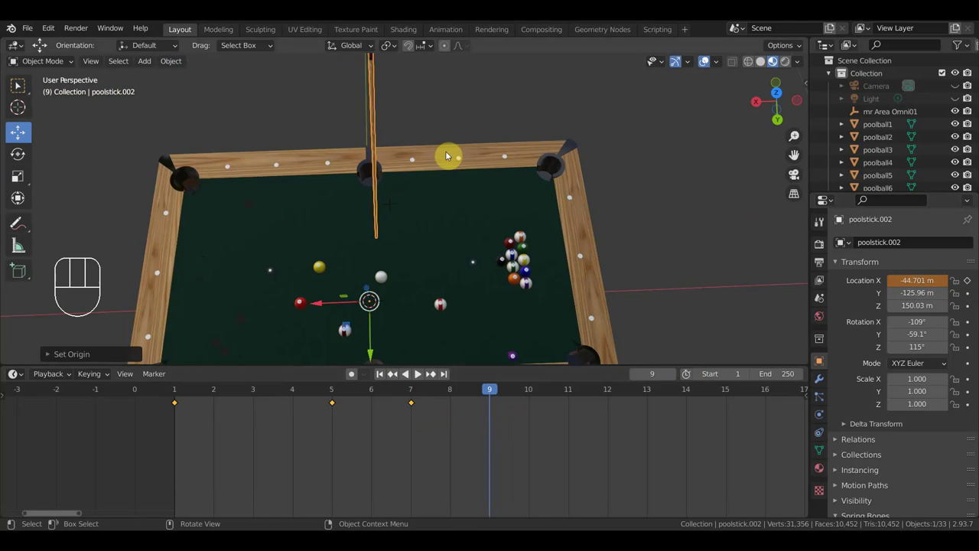
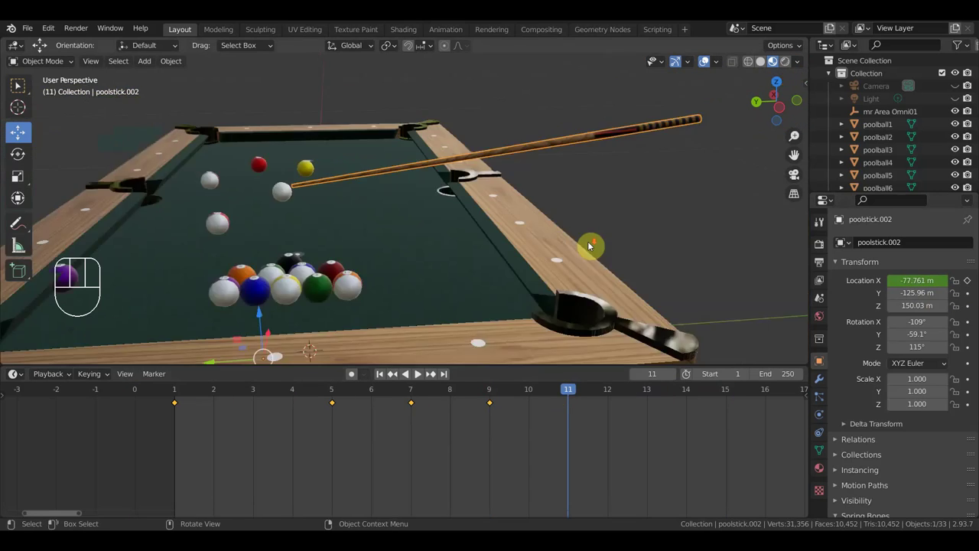
left_click_drag(590, 249, 409, 342)
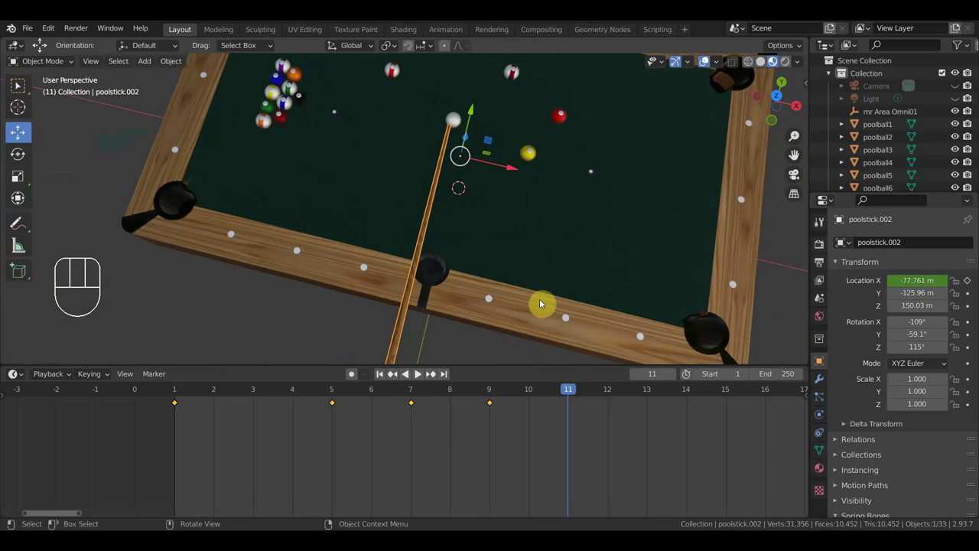
key("KP_7")
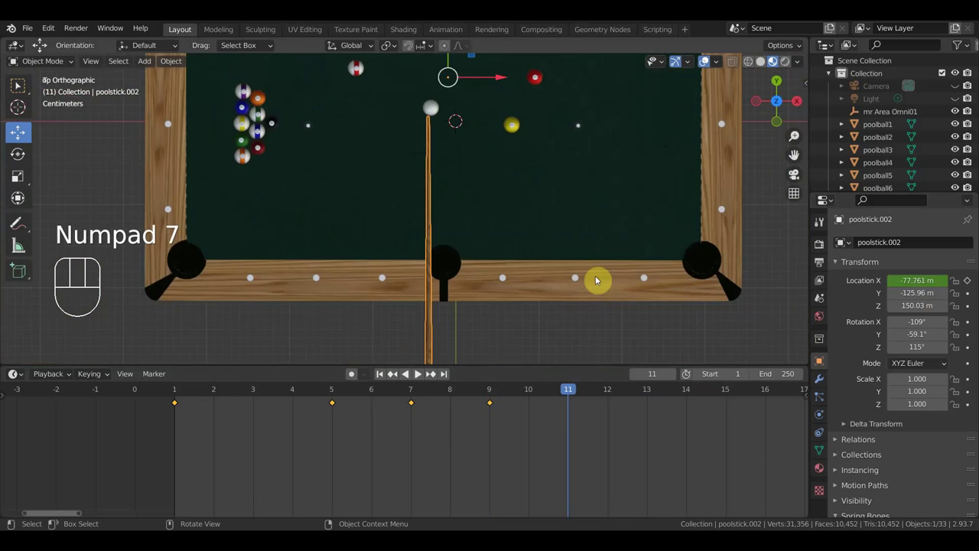
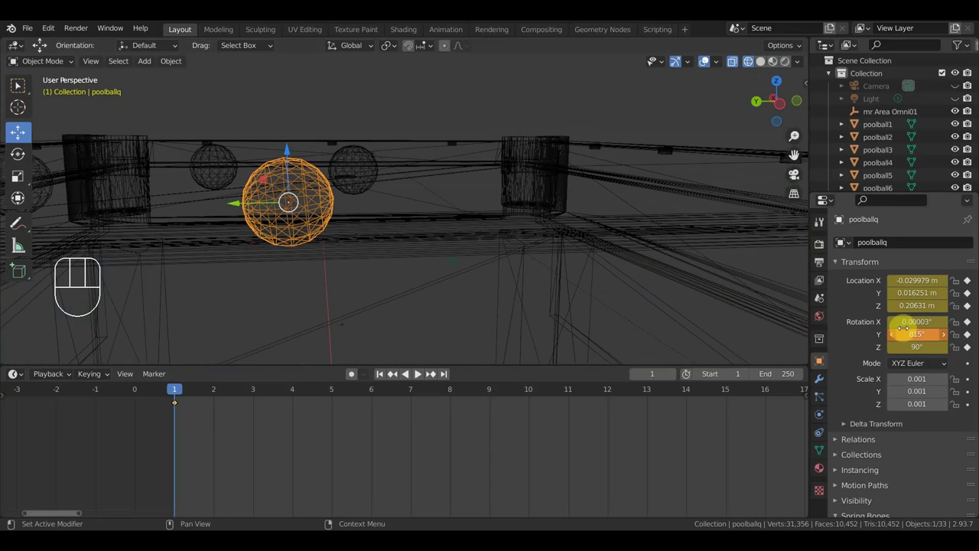
Scrub through frames 6 and 10 and settle on frame 9 for the 867° Y rotation key.
left_click(374, 394)
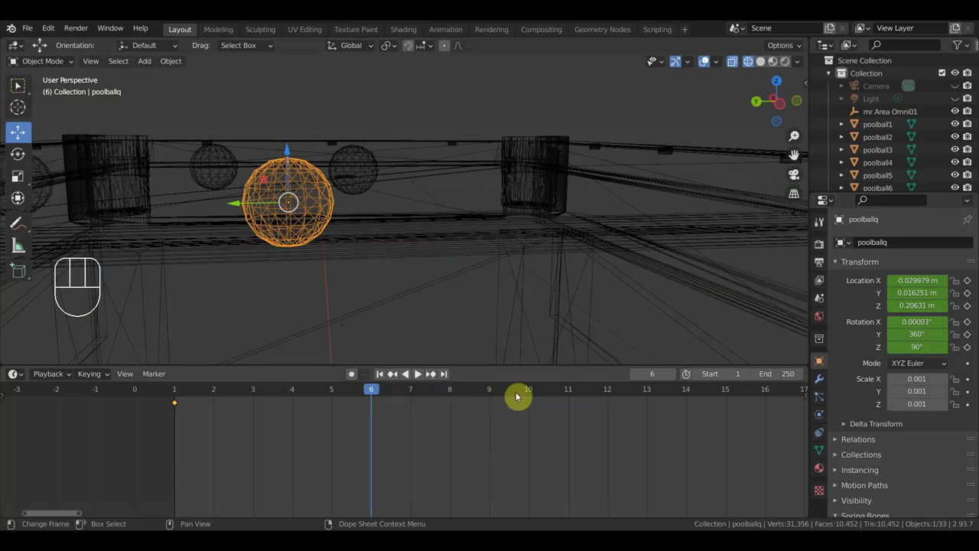
left_click(530, 394)
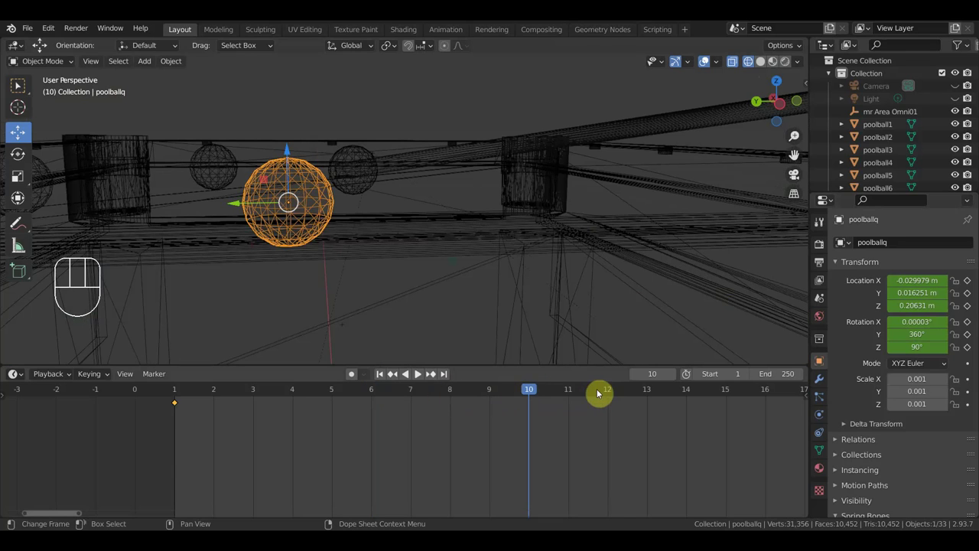
left_click(575, 396)
left_click_drag(557, 393, 510, 387)
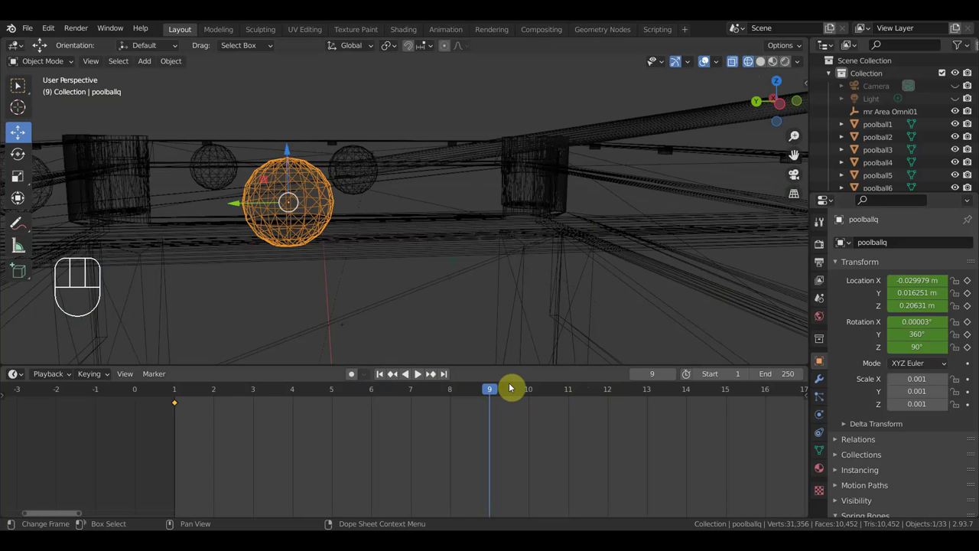
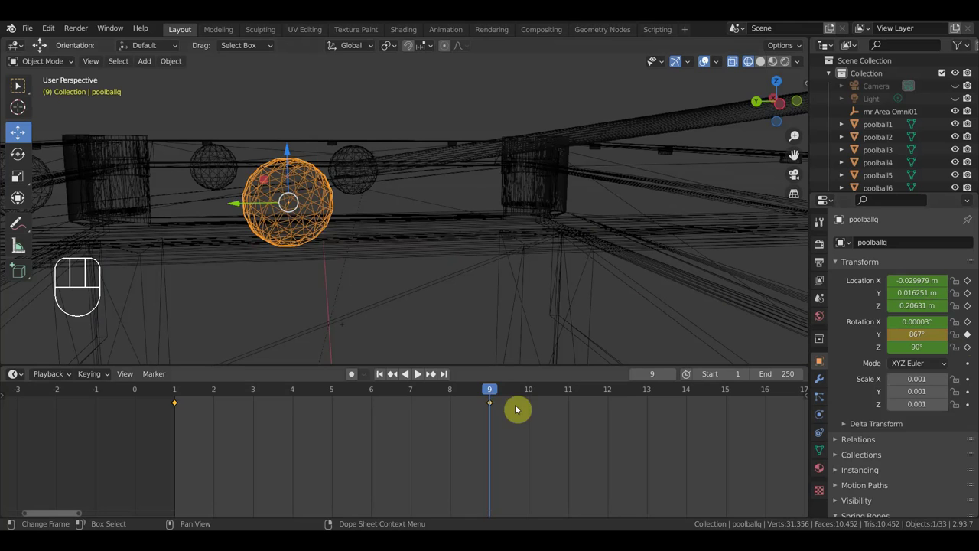
Step back to frame 8 to preview the spin and select only poolballq's frame-1 keyframe.
left_click_drag(477, 395, 472, 397)
left_click(451, 394)
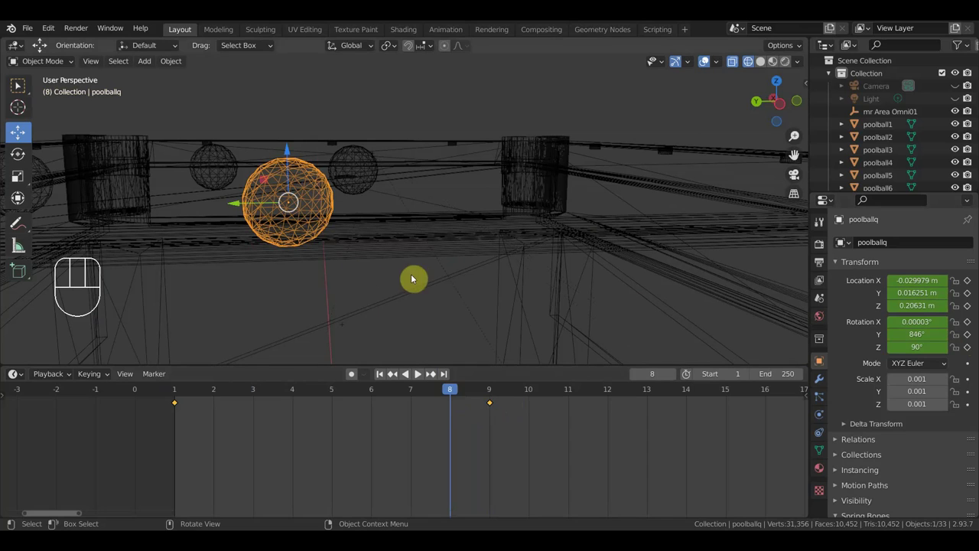
left_click(204, 422)
left_click_drag(203, 423, 172, 405)
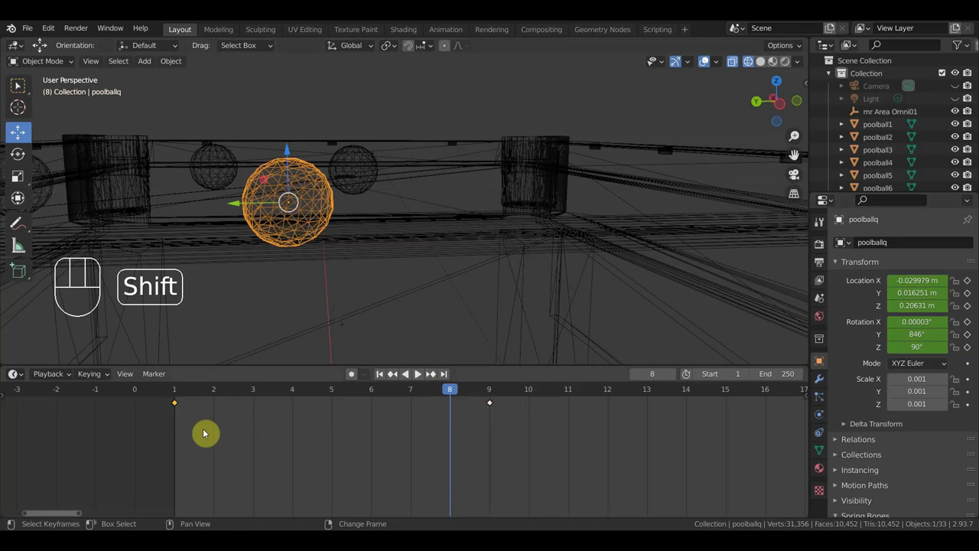
Duplicate the frame-1 keyframe to frame 8, then select the spin keyframe at frame 9.
key("shift+d")
left_click(480, 437)
left_click_drag(443, 394, 500, 419)
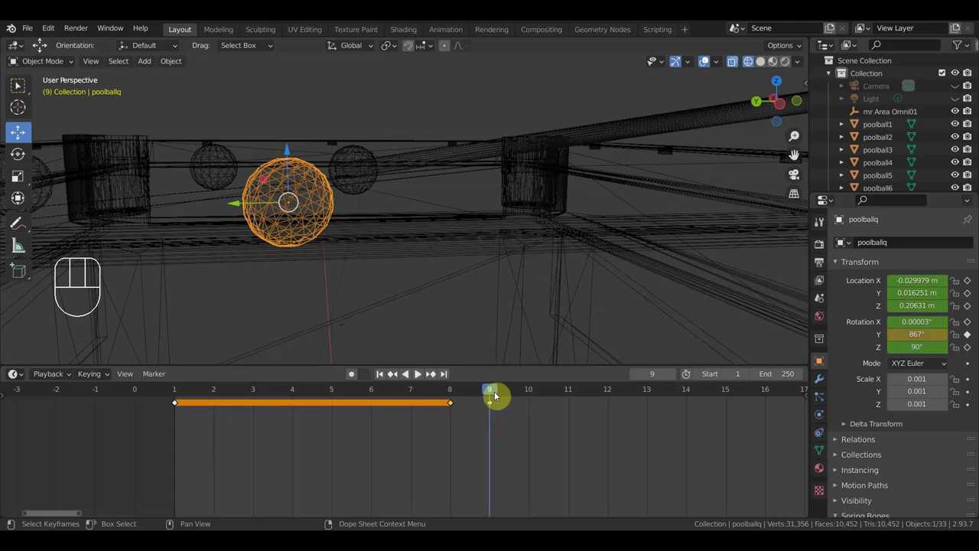
left_click_drag(491, 393, 500, 402)
left_click(497, 406)
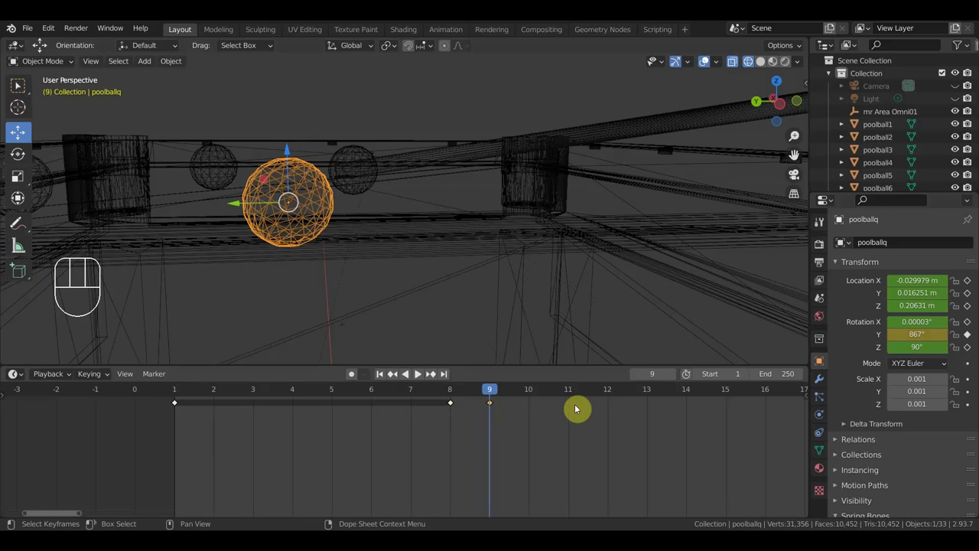
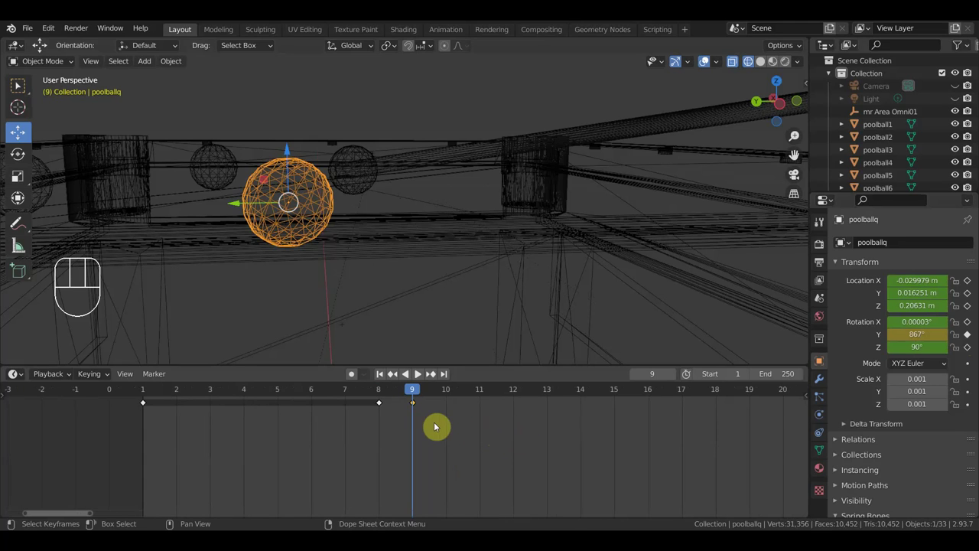
Move the spin keyframe to frame 12 and set the current frame to 12.
key("g")
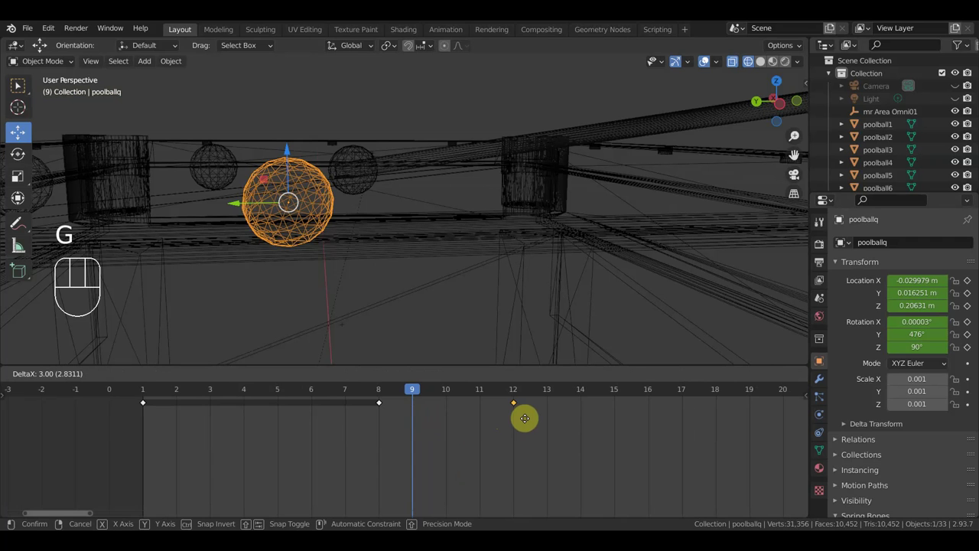
left_click(529, 422)
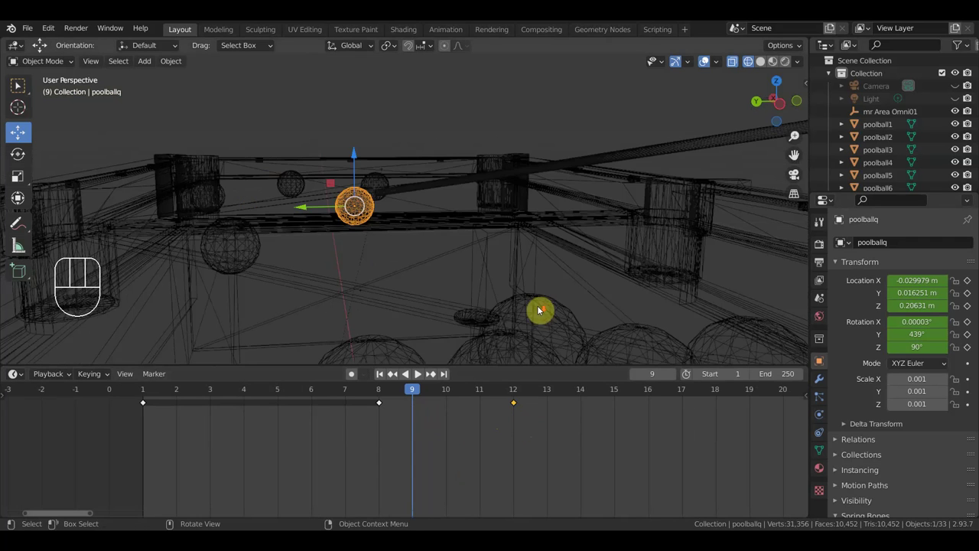
left_click_drag(565, 279, 561, 325)
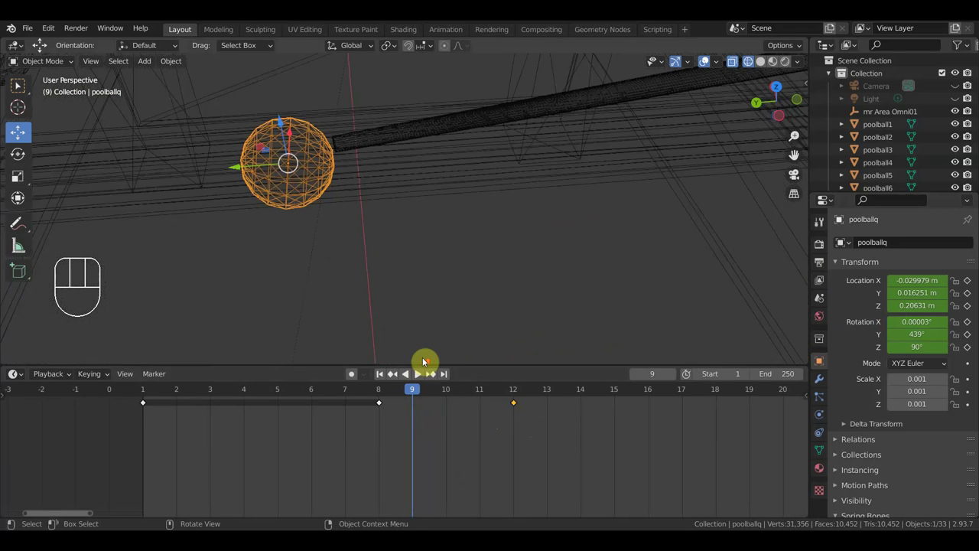
left_click_drag(424, 389, 526, 348)
left_click_drag(529, 265, 522, 243)
left_click_drag(524, 391, 525, 396)
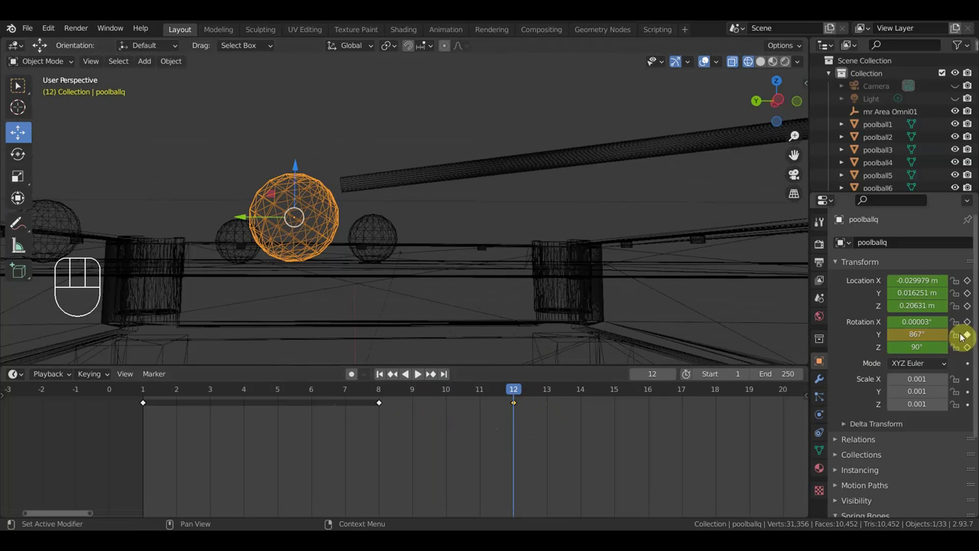
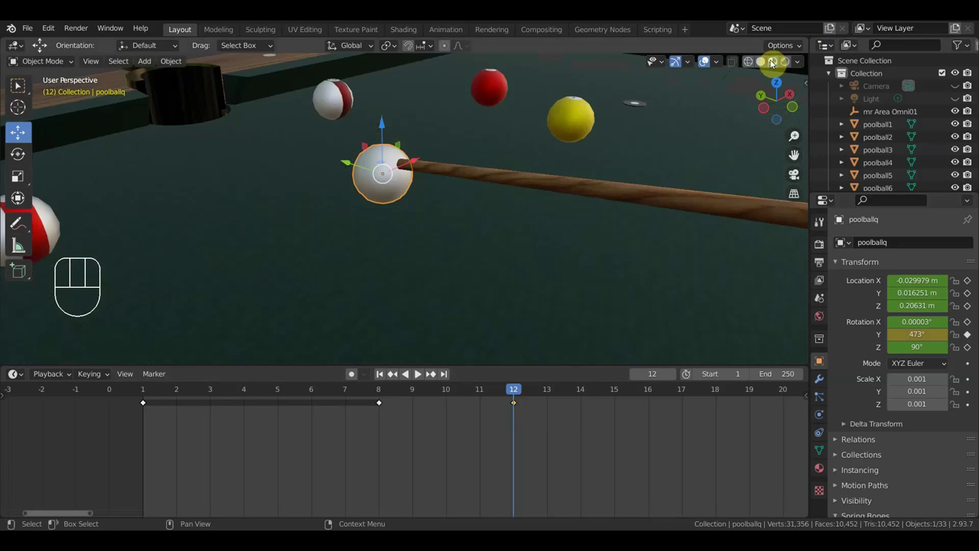
From a top-down view, move the cue ball toward the red-striped ball.
left_click_drag(607, 254, 623, 301)
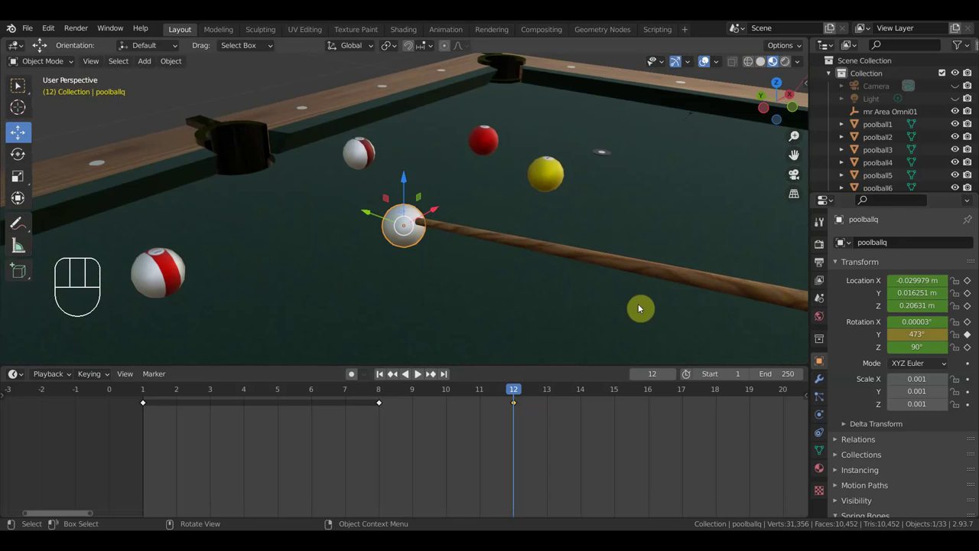
left_click_drag(553, 271, 453, 330)
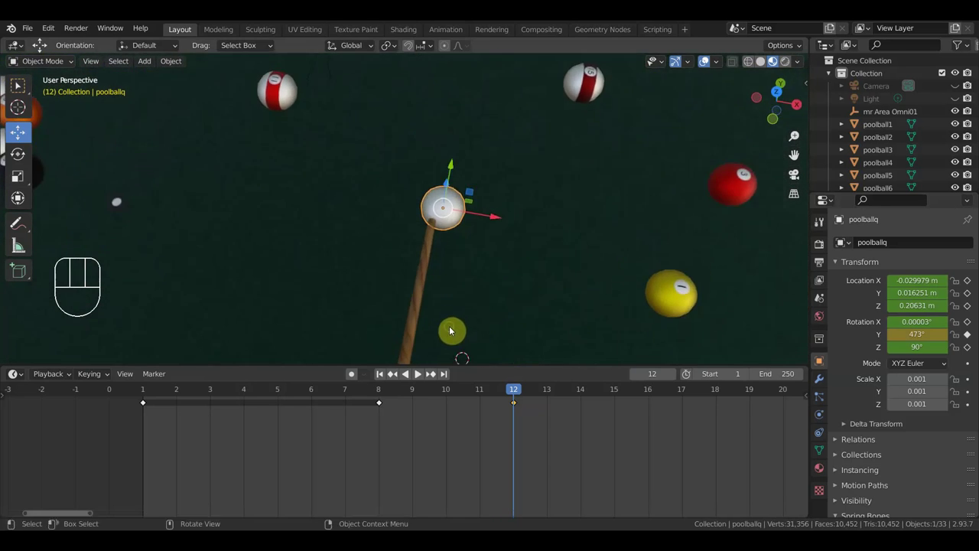
left_click_drag(541, 242, 528, 322)
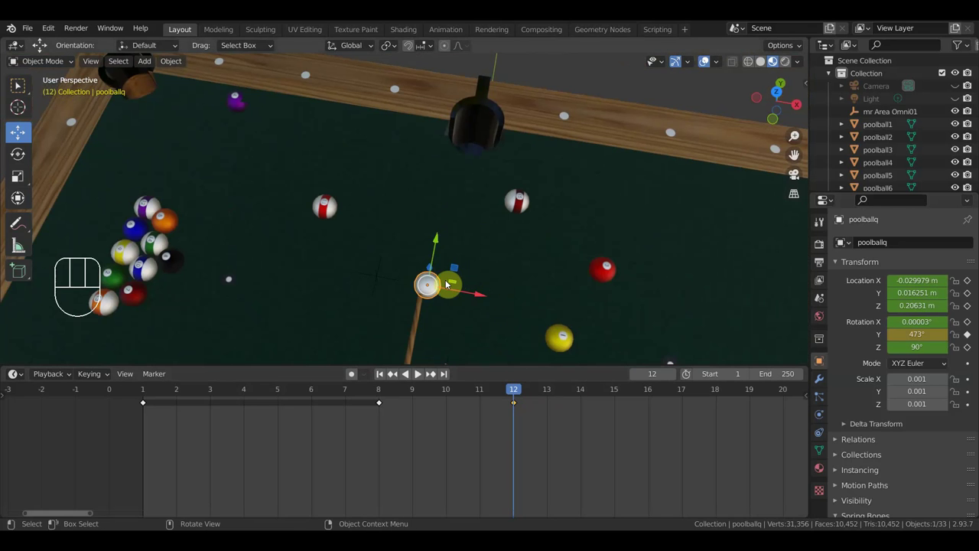
key("g")
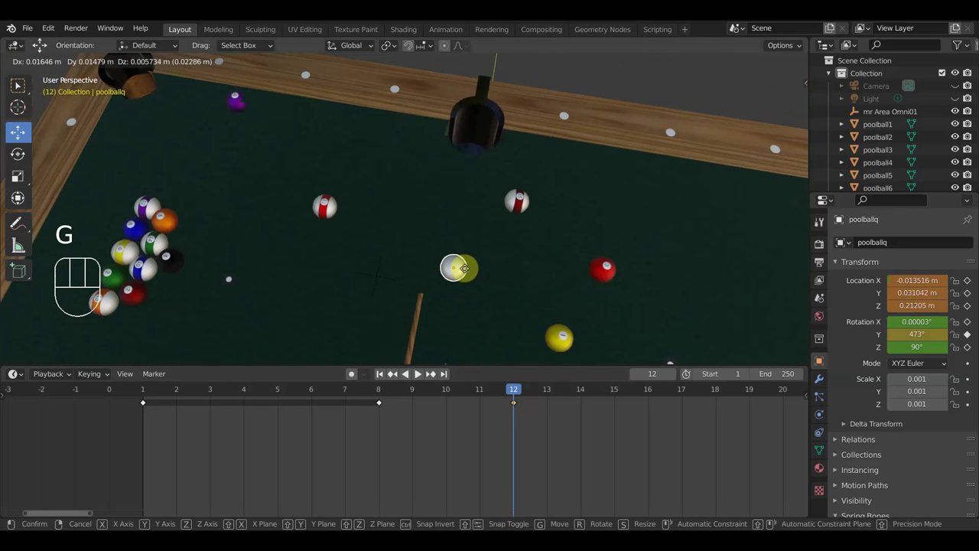
left_click(515, 191)
middle_click(568, 205)
left_click_drag(474, 176, 466, 217)
Nudge the cue ball into contact with the striped ball and key its location and rotation at frame 12.
left_click_drag(537, 236, 527, 340)
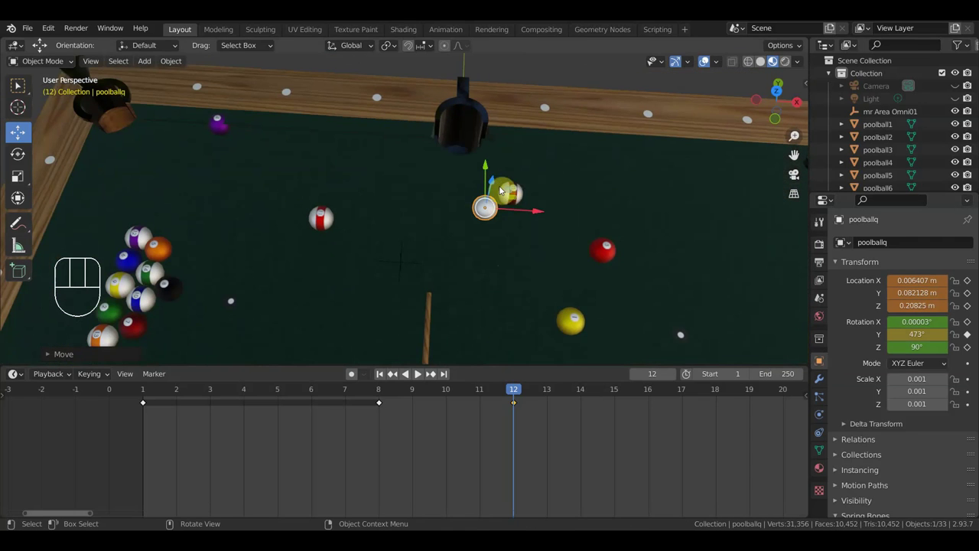
left_click_drag(486, 170, 495, 151)
left_click_drag(575, 183, 551, 223)
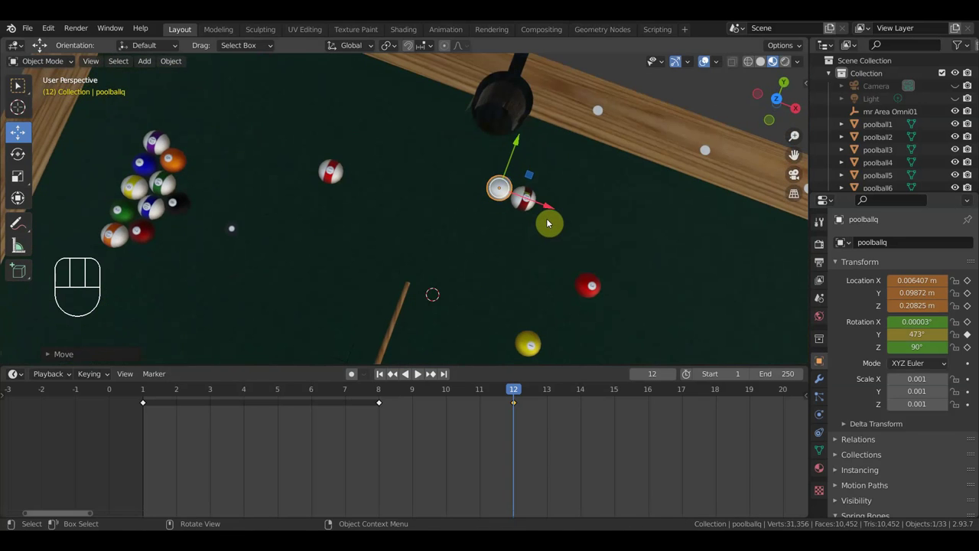
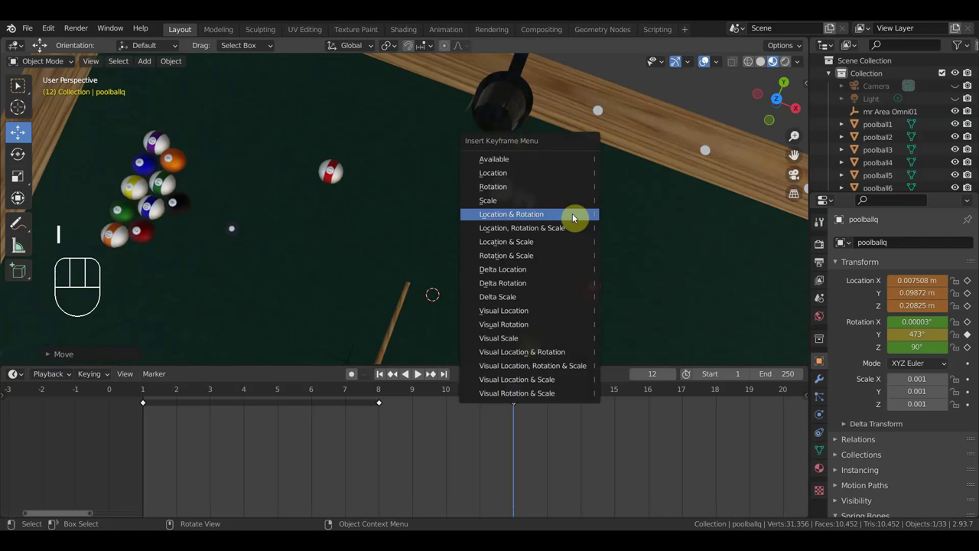
left_click_drag(563, 273, 681, 198)
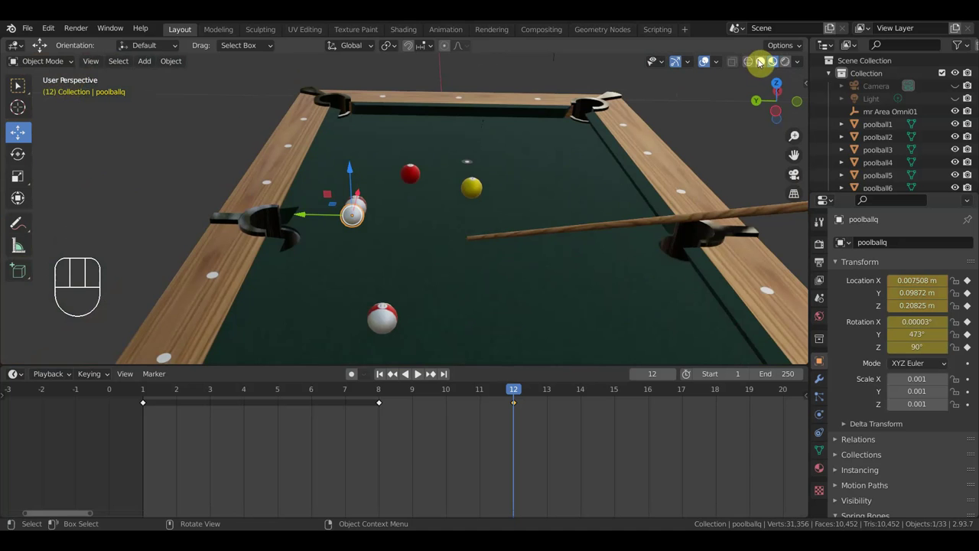
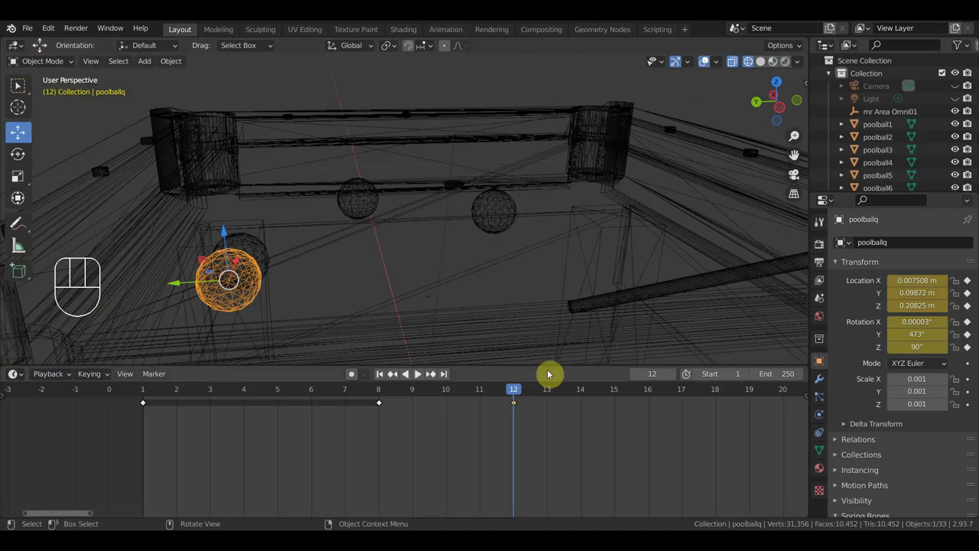
Look down on the cue and striped balls and select poolball14.
left_click_drag(498, 395, 510, 401)
left_click_drag(500, 274, 493, 276)
left_click_drag(588, 214, 525, 364)
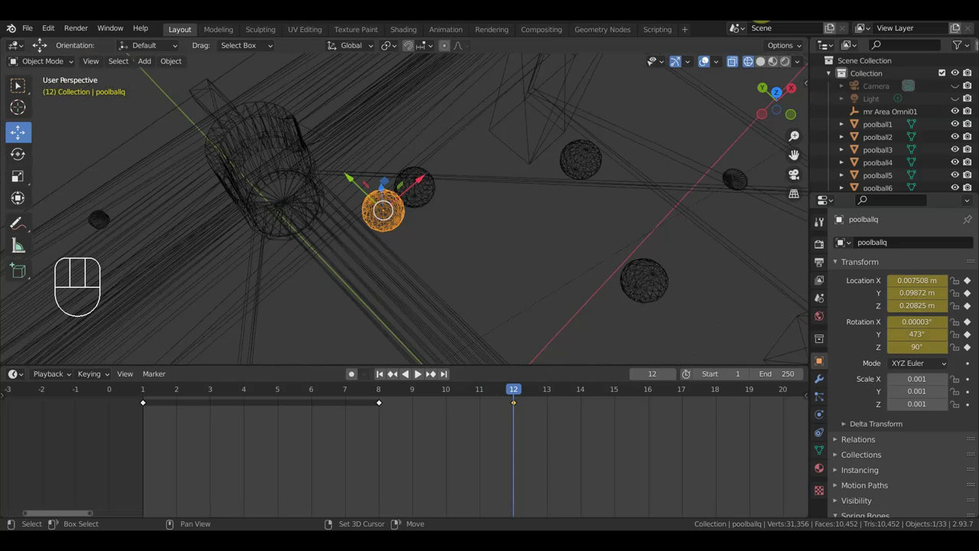
left_click_drag(625, 175, 590, 200)
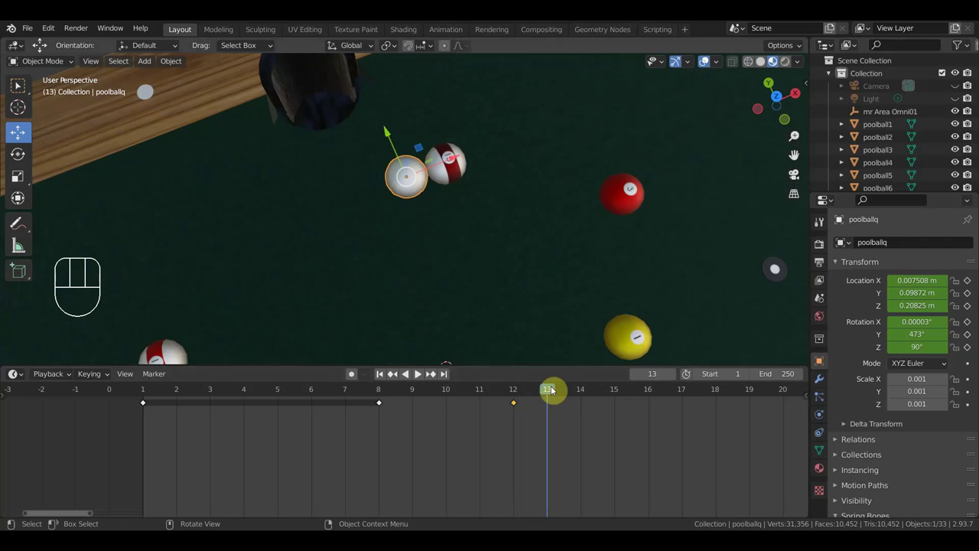
left_click(448, 185)
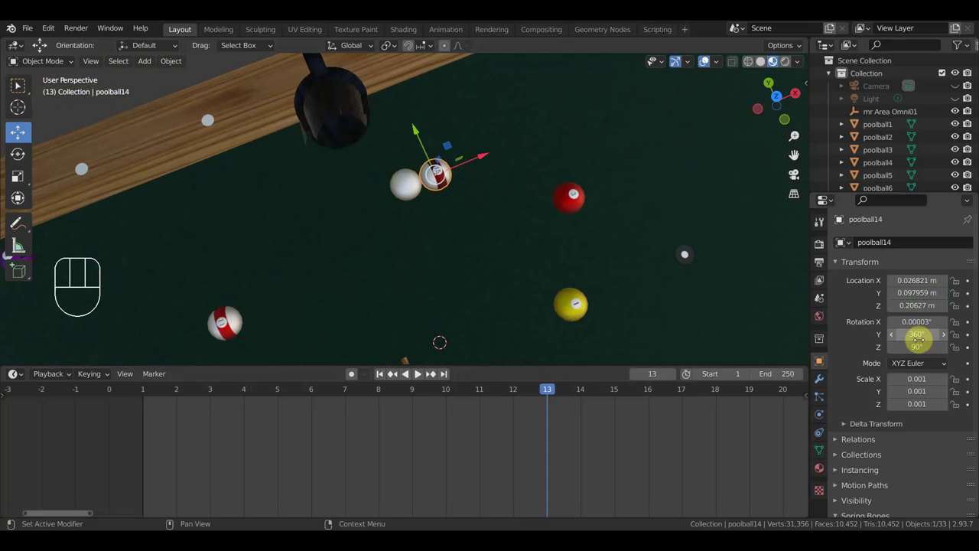
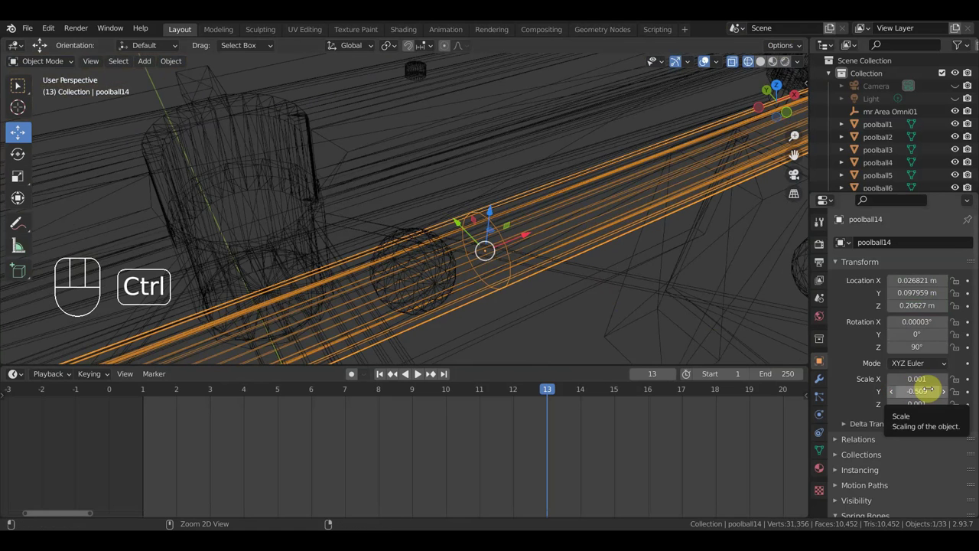
Undo the accidental stretch and key poolball14's Y rotation at -450° on frame 13.
key("ctrl+z")
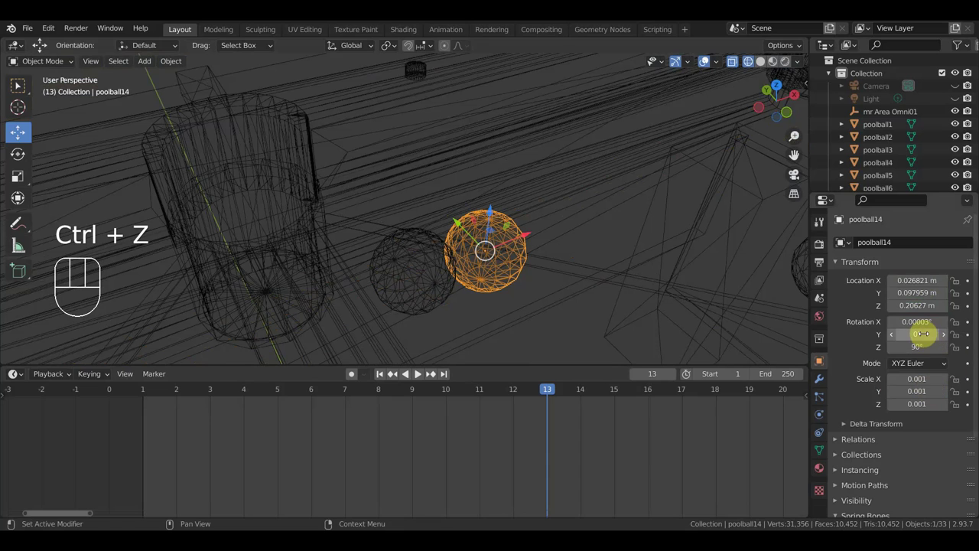
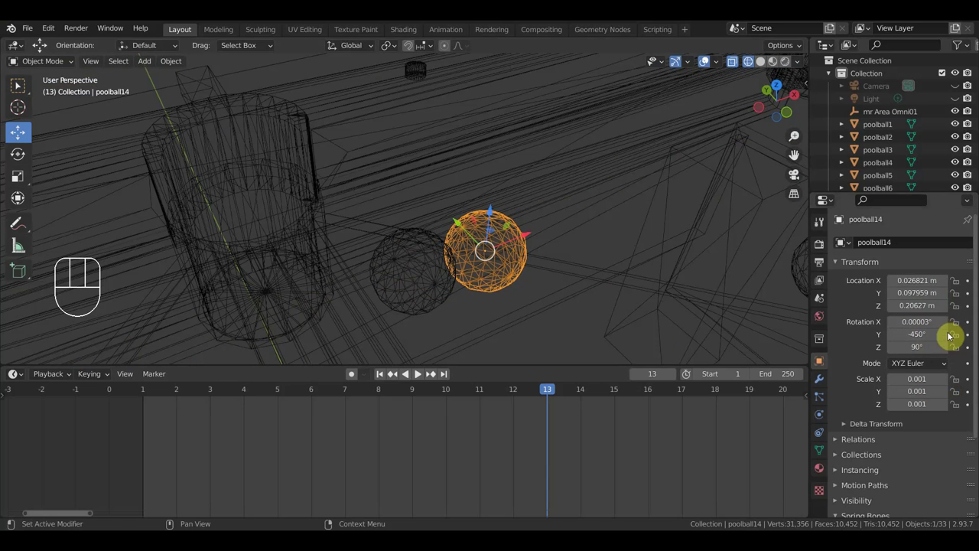
left_click(973, 339)
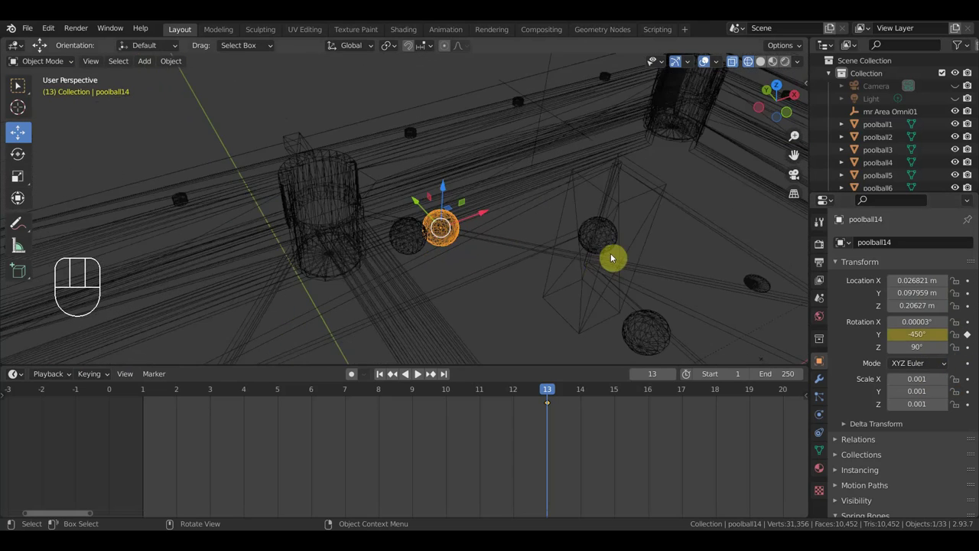
left_click_drag(632, 252, 607, 316)
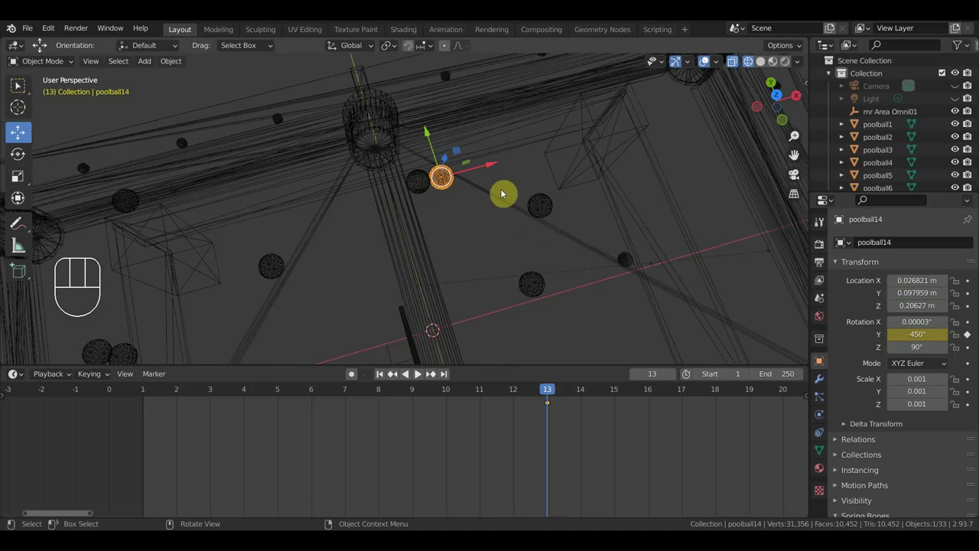
Key poolball14 at its starting spot on frames 1 and 12, then move to frame 13.
left_click(146, 395)
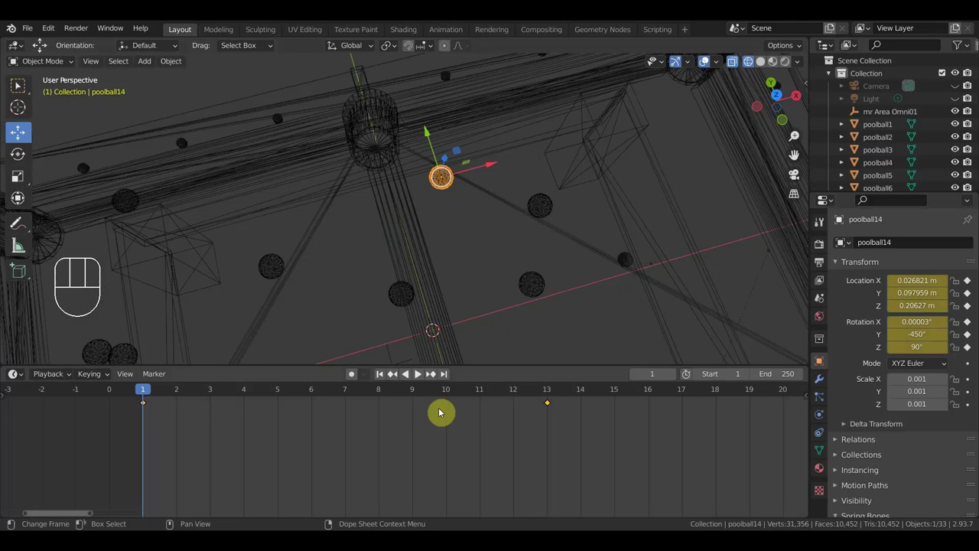
left_click(517, 394)
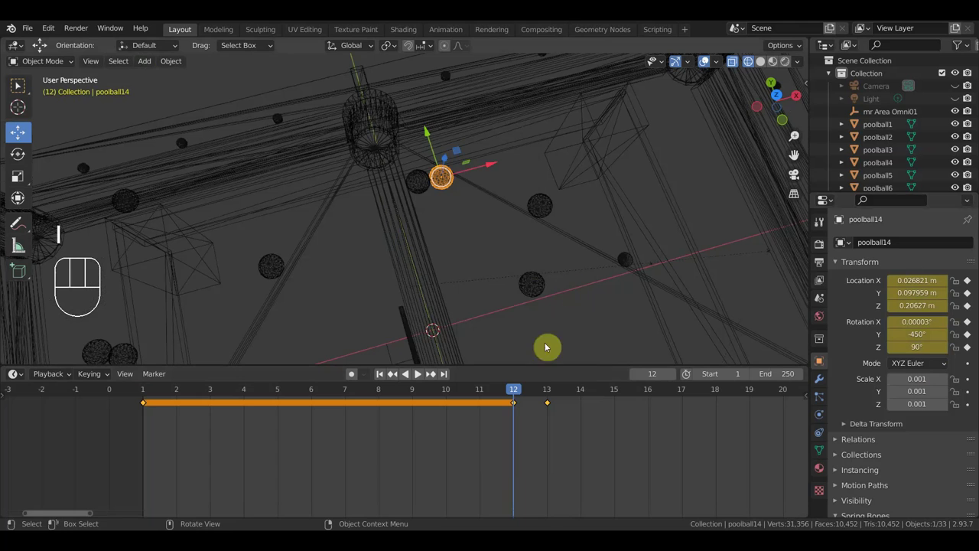
left_click_drag(507, 392, 576, 418)
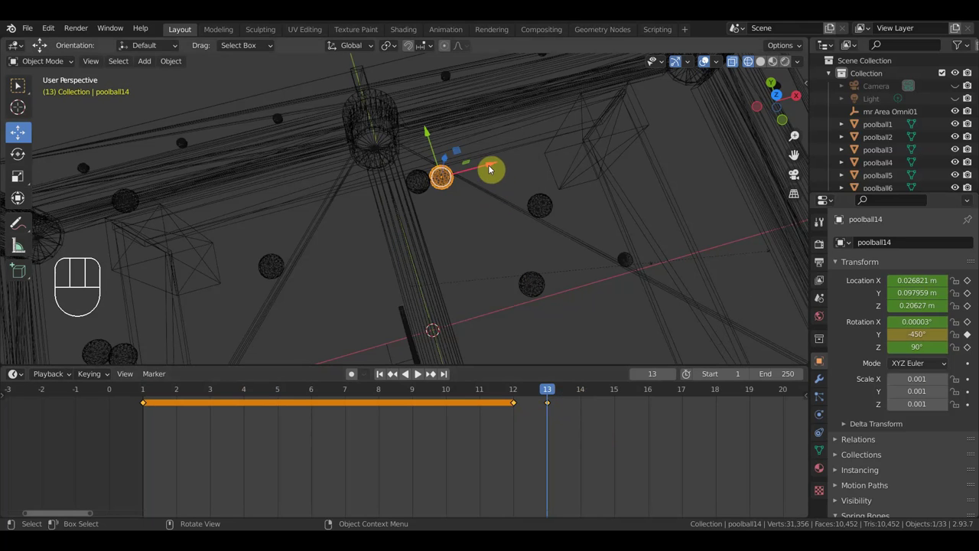
Slide poolball14 beside the right cushion's corner pocket and key it at frame 13.
left_click_drag(492, 167, 797, 154)
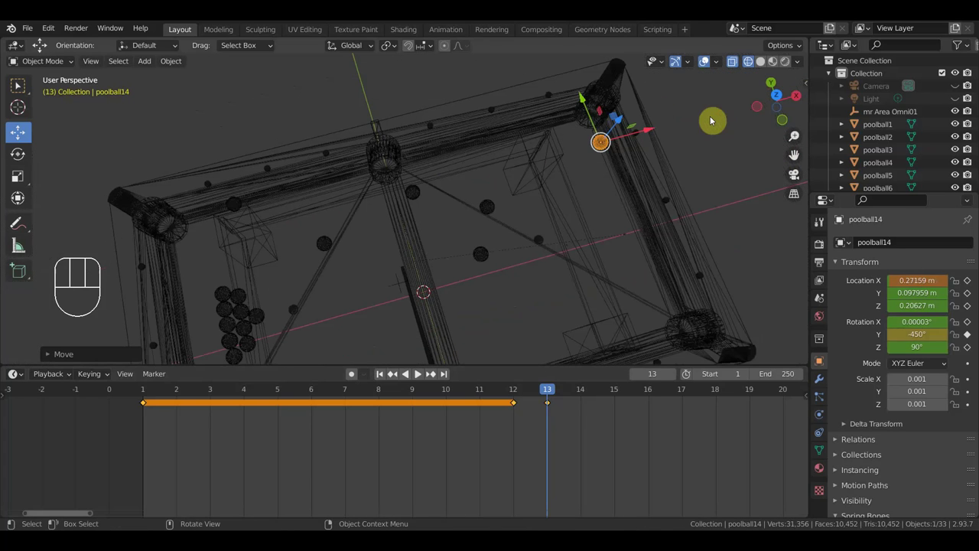
left_click_drag(585, 95, 608, 134)
left_click_drag(671, 168, 697, 147)
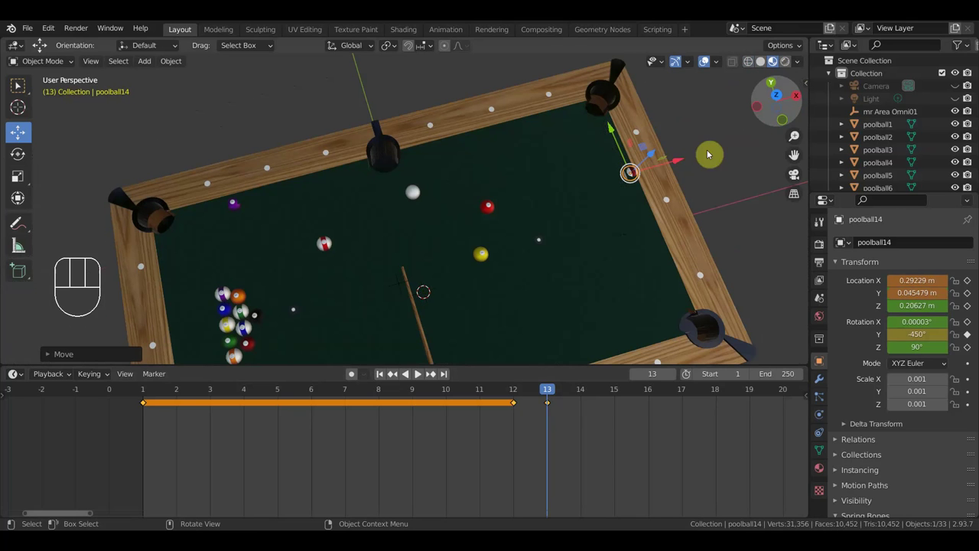
left_click_drag(682, 161, 684, 189)
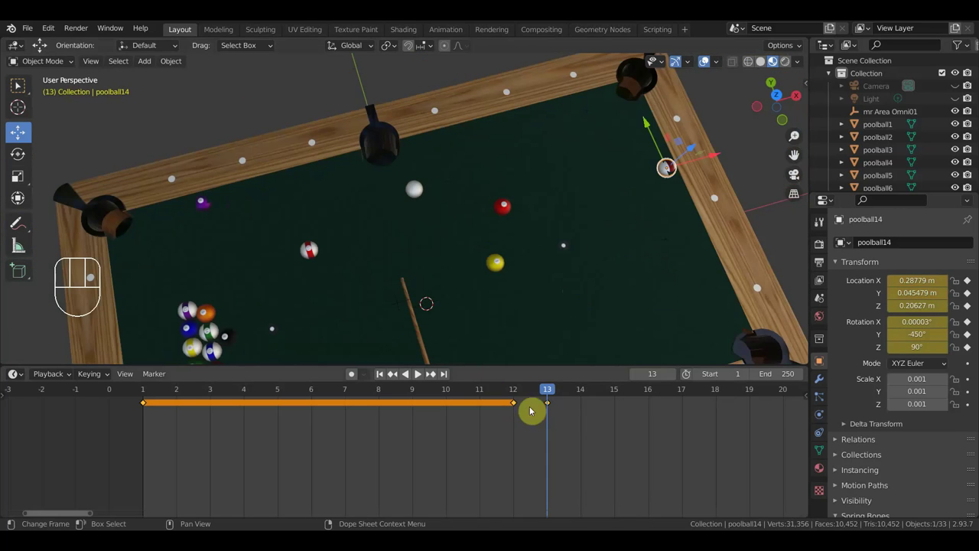
left_click_drag(545, 395, 560, 377)
left_click_drag(579, 429, 540, 399)
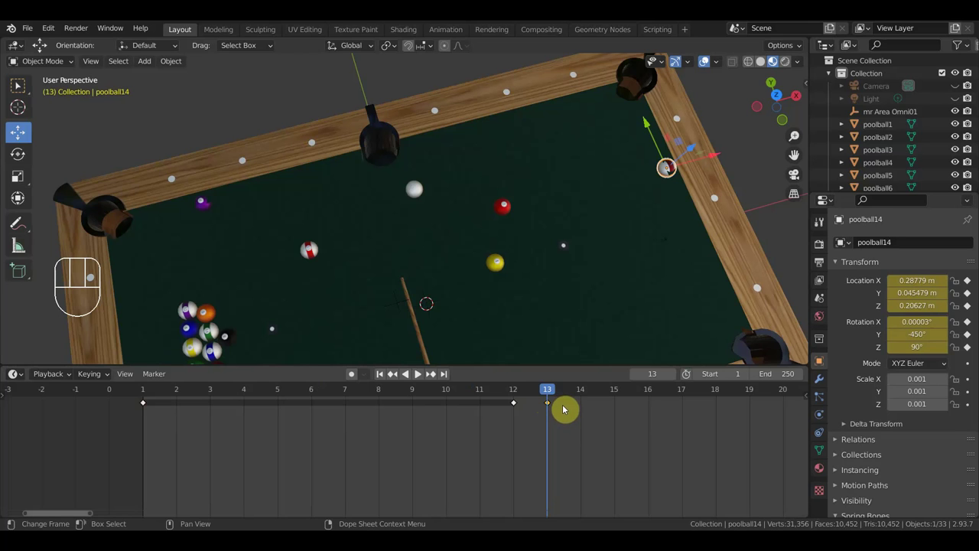
Shift poolball14's cushion keyframe from frame 13 to frame 16, then step back toward frame 12.
key("g")
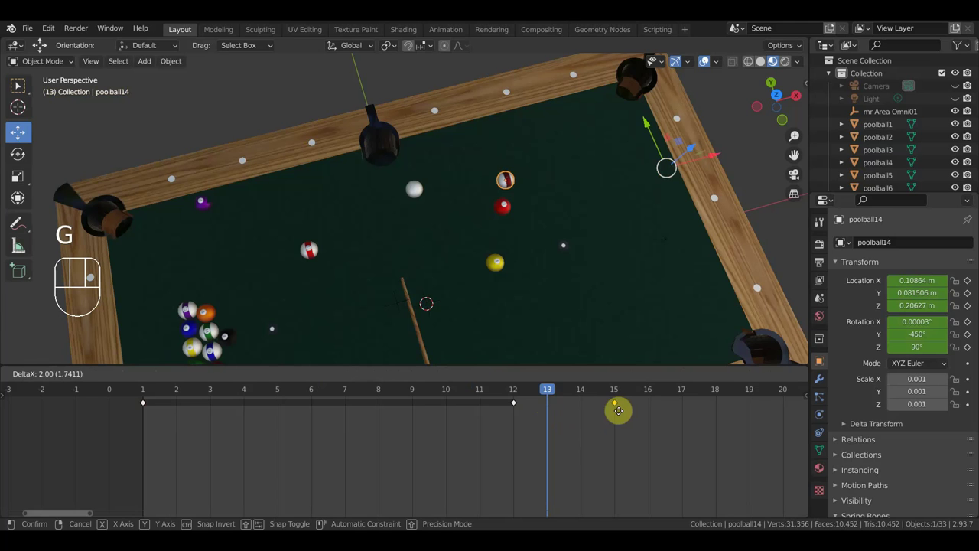
left_click(652, 416)
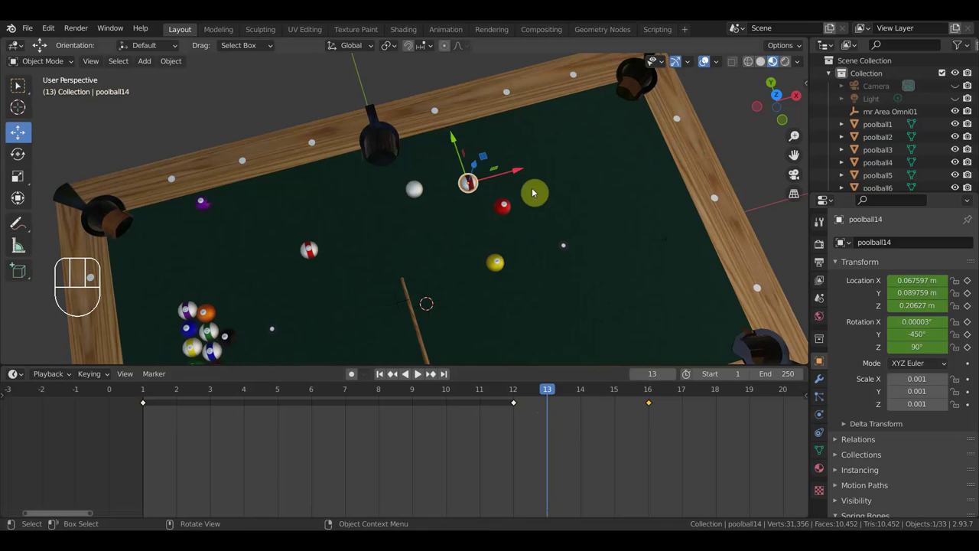
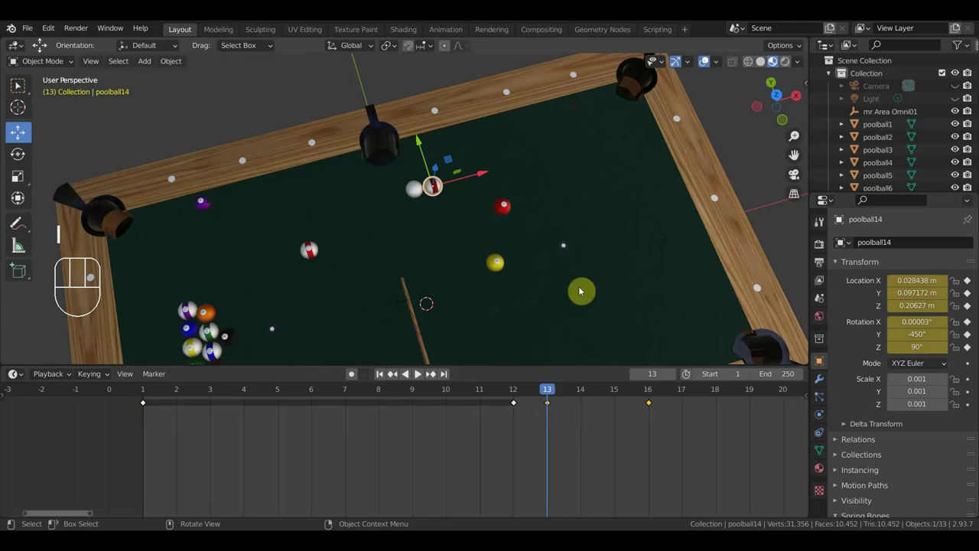
left_click_drag(552, 394, 514, 392)
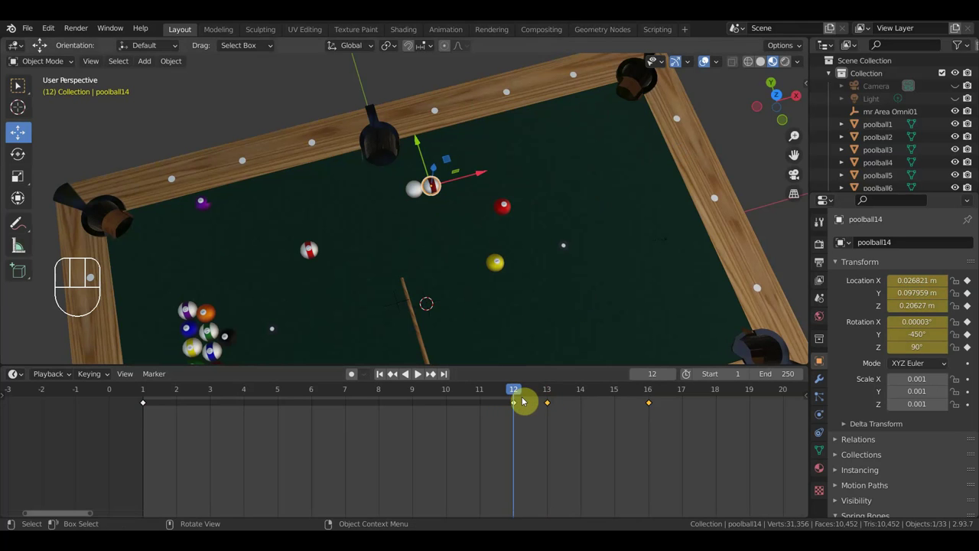
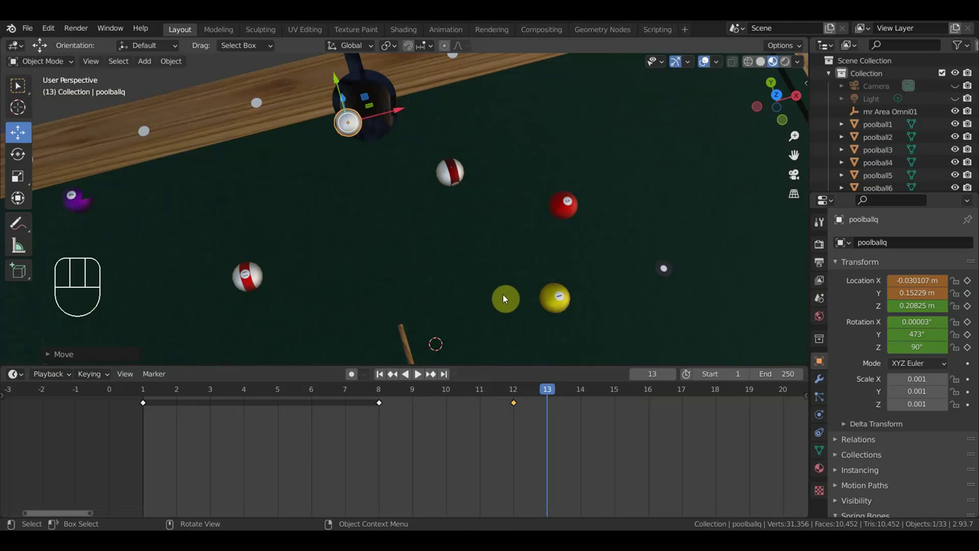
Scrub the timeline to frame 15 to pose the cue ball there.
left_click_drag(549, 393, 605, 391)
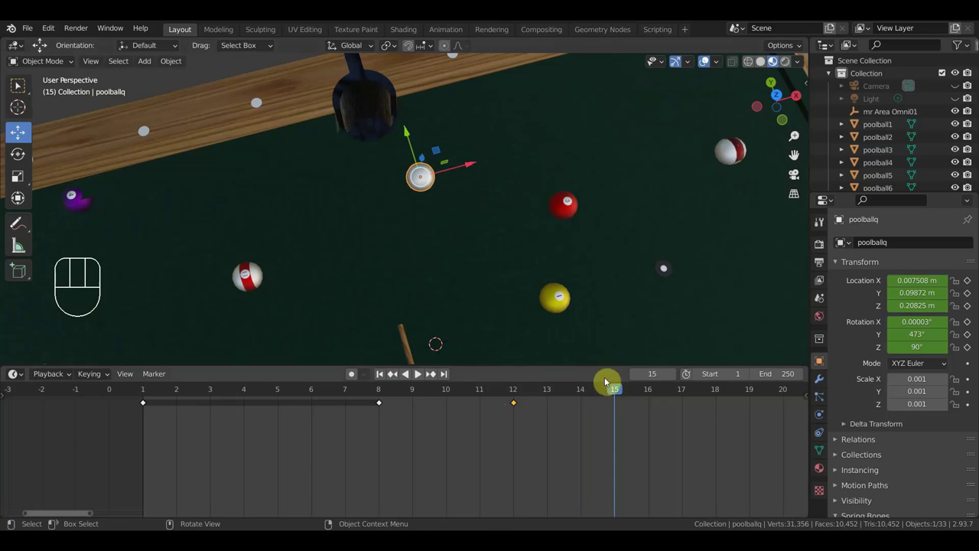
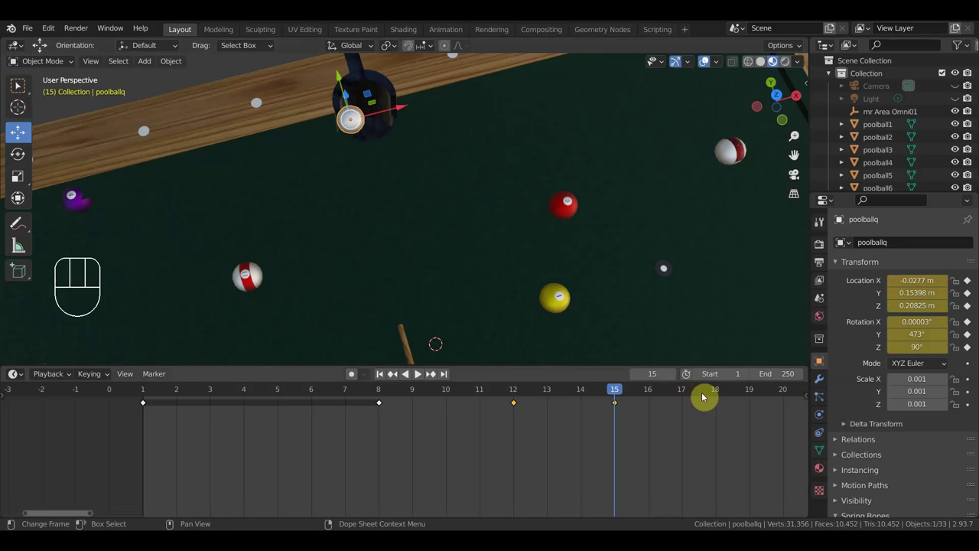
At frame 17 move the cue ball over the pocket, drop it lower, key it and scrub to review.
left_click(688, 394)
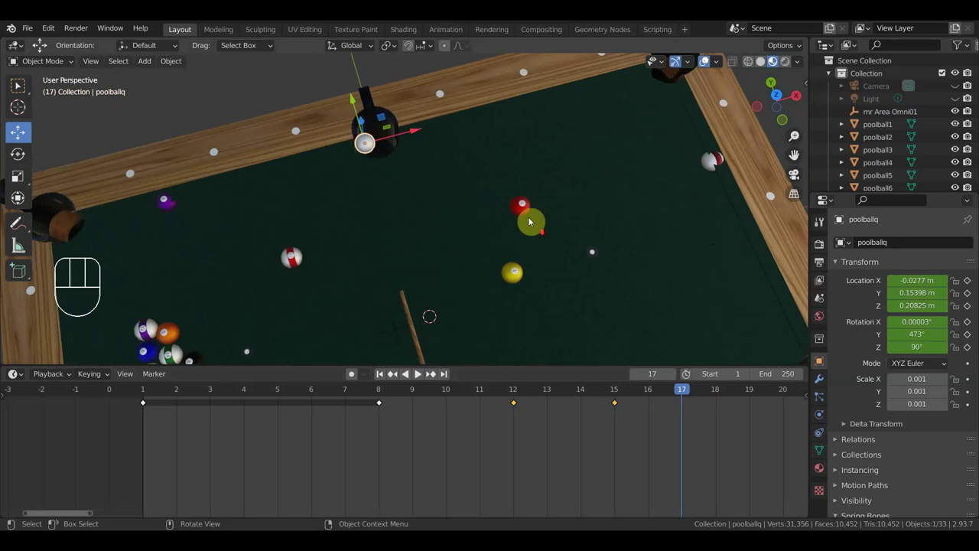
left_click_drag(519, 188, 528, 330)
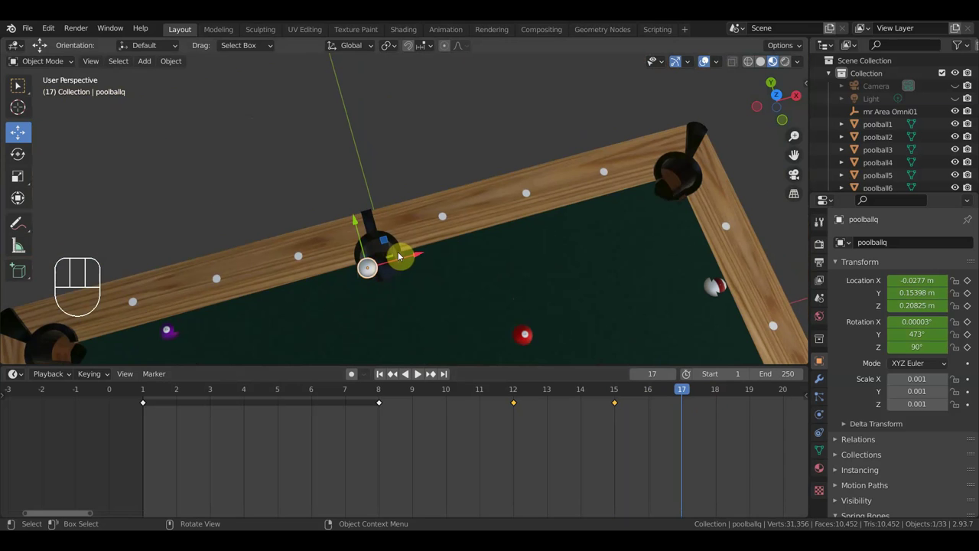
key("g")
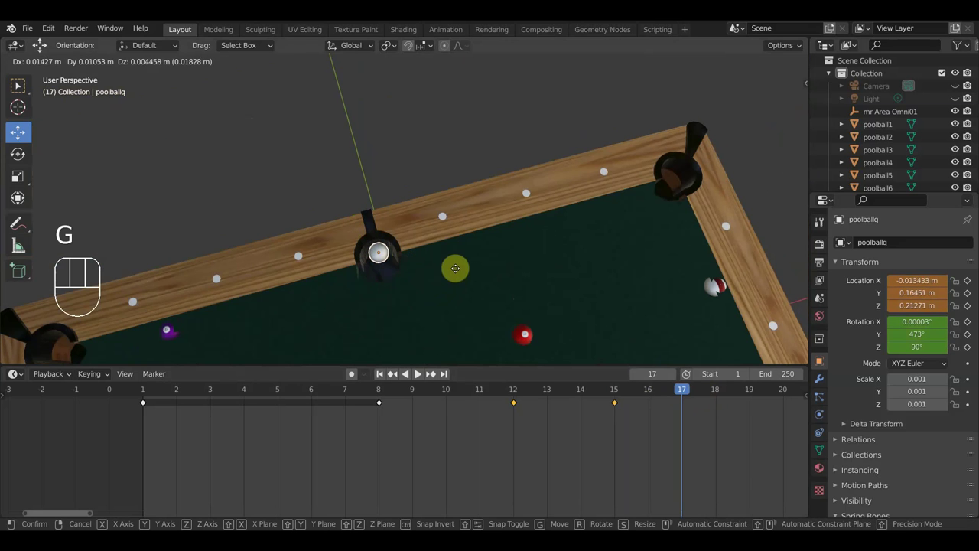
left_click_drag(461, 266, 472, 270)
left_click_drag(484, 282, 435, 178)
key("g")
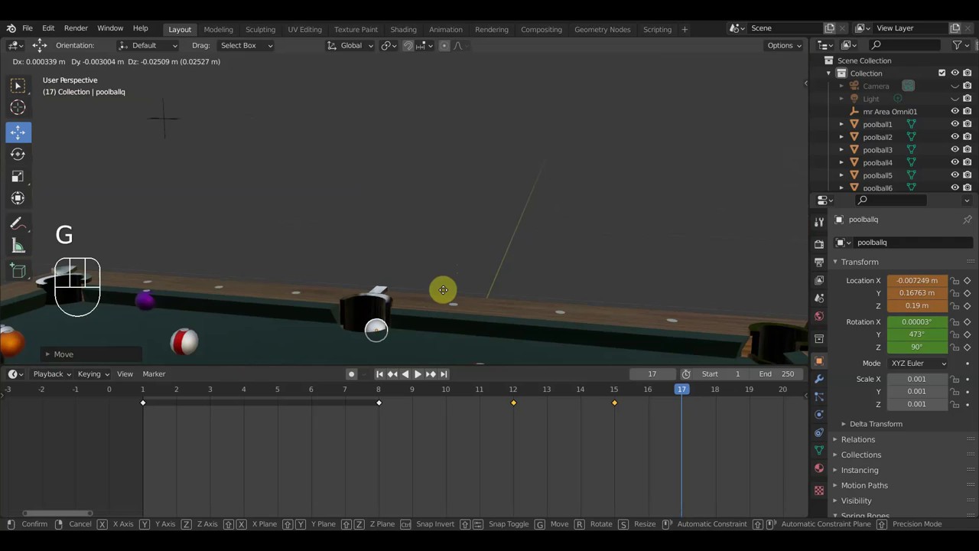
left_click_drag(466, 291, 492, 306)
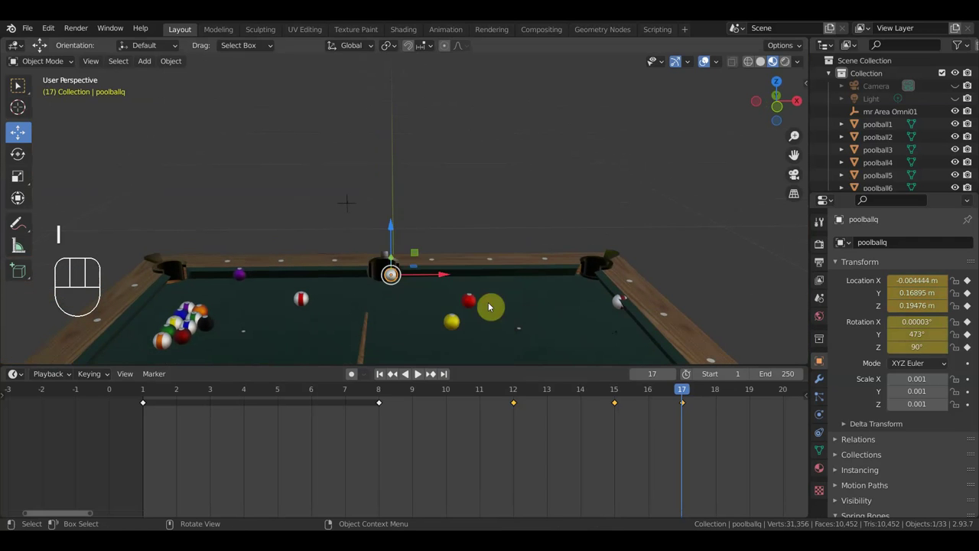
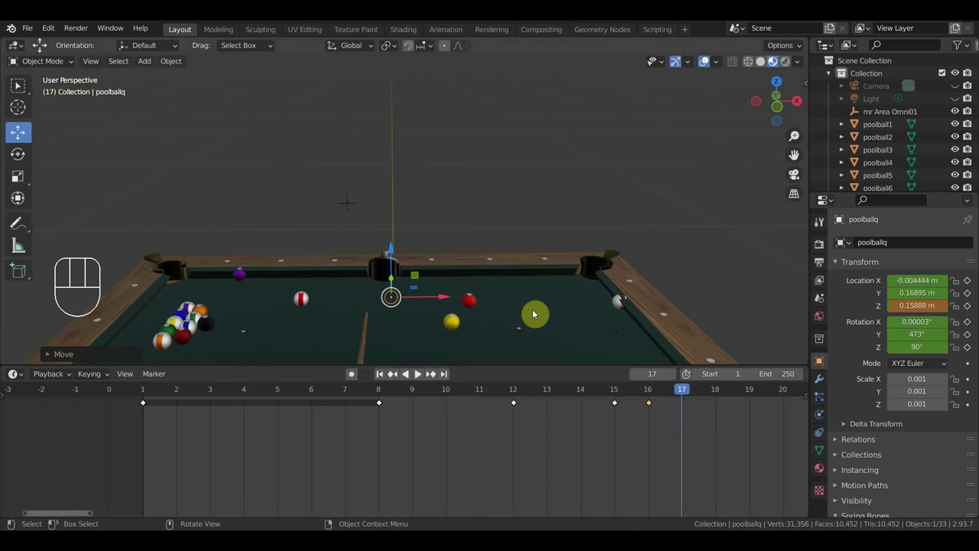
key("i")
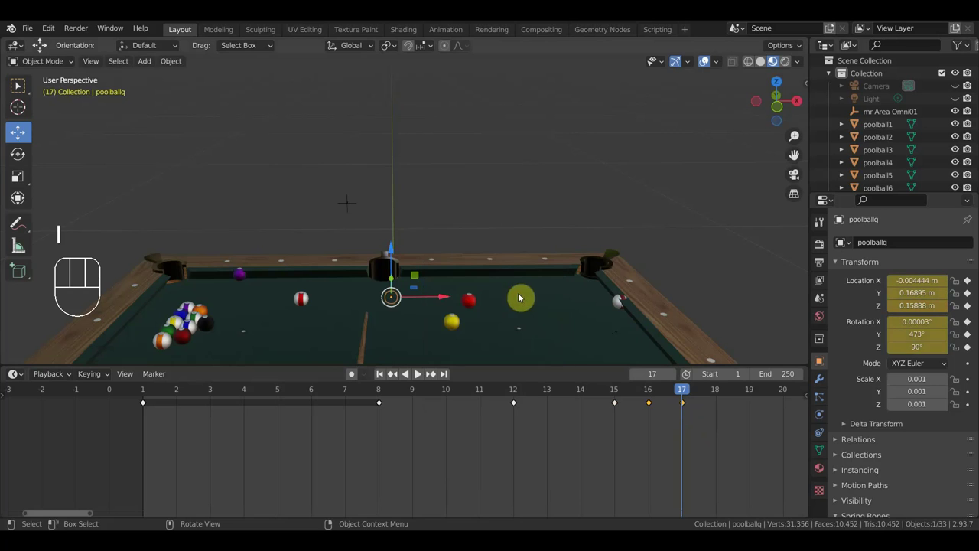
left_click_drag(638, 391, 734, 408)
Select poolball14 at the right cushion and start moving it toward the corner pocket.
left_click(617, 303)
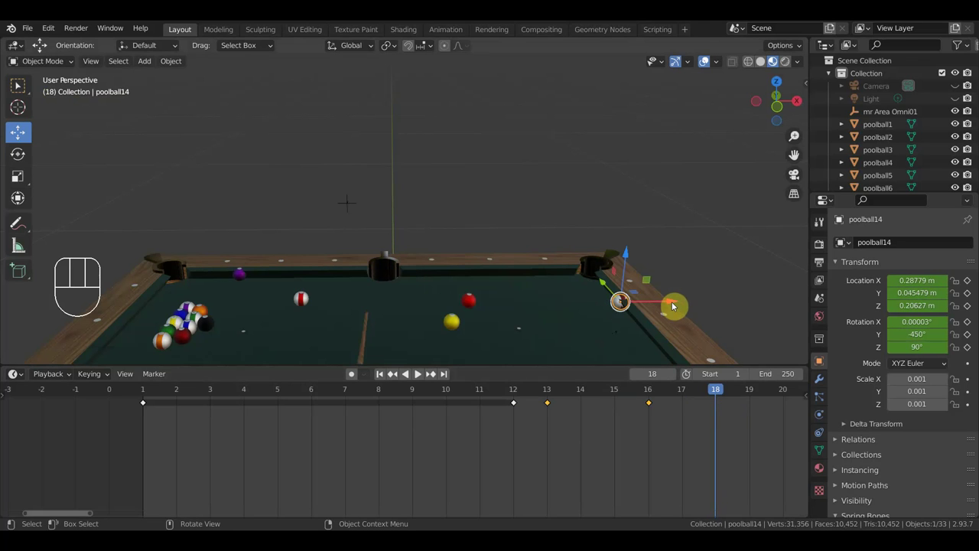
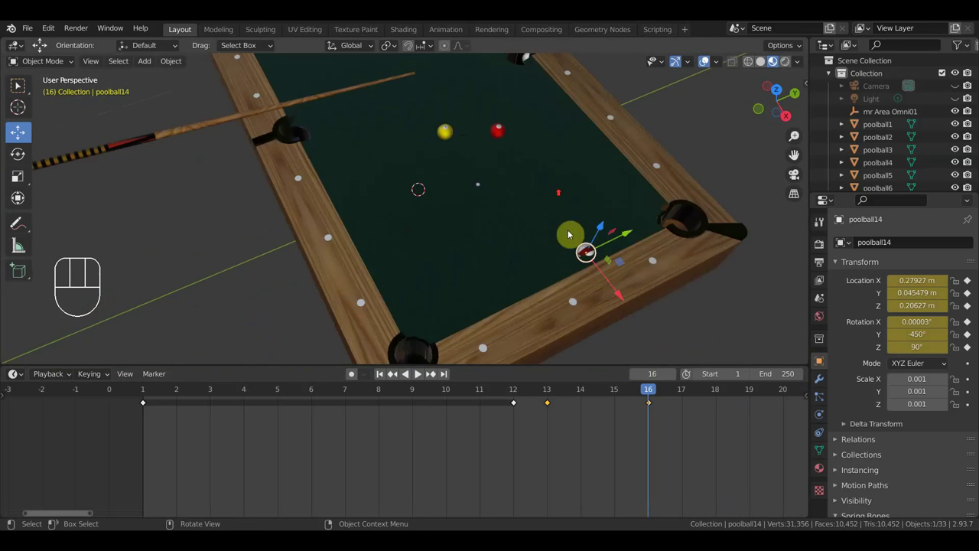
left_click_drag(633, 276, 641, 319)
left_click_drag(618, 311, 619, 309)
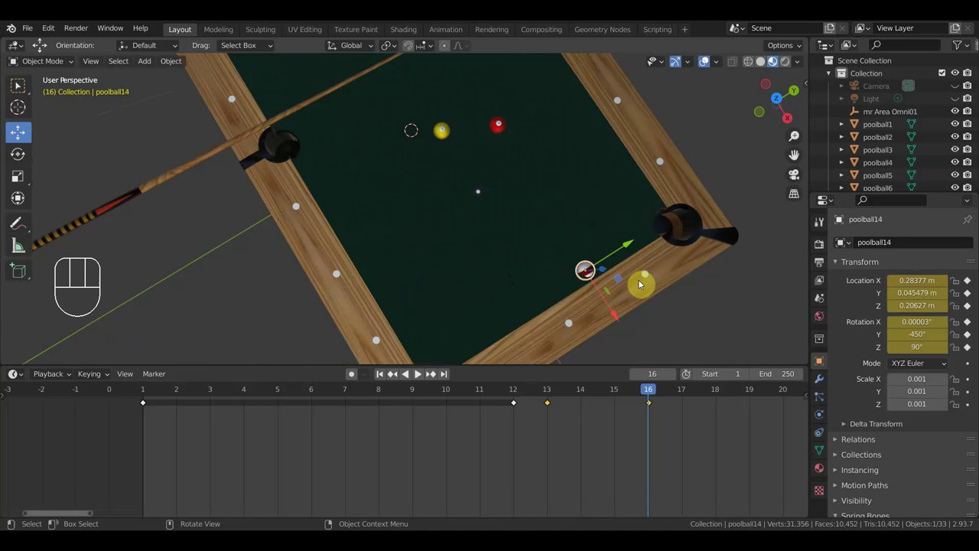
key("g")
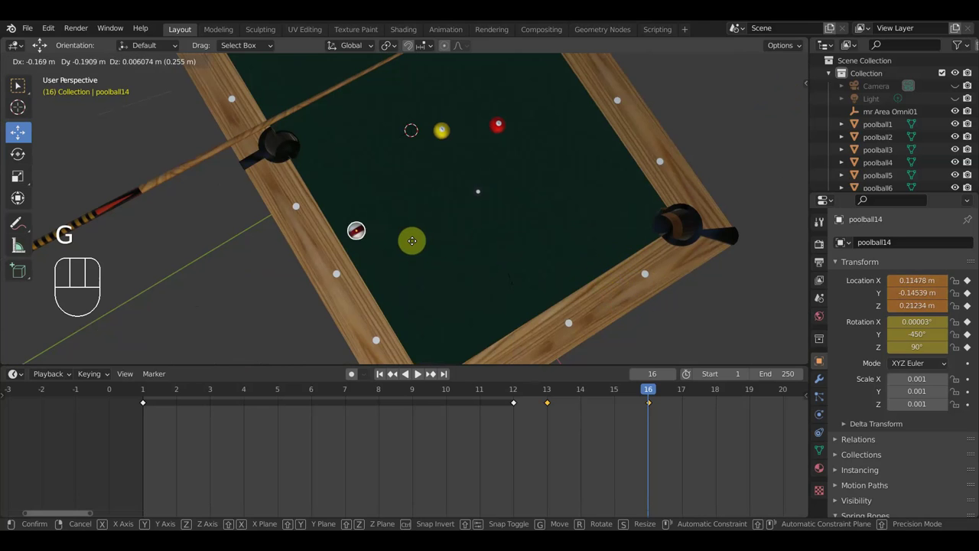
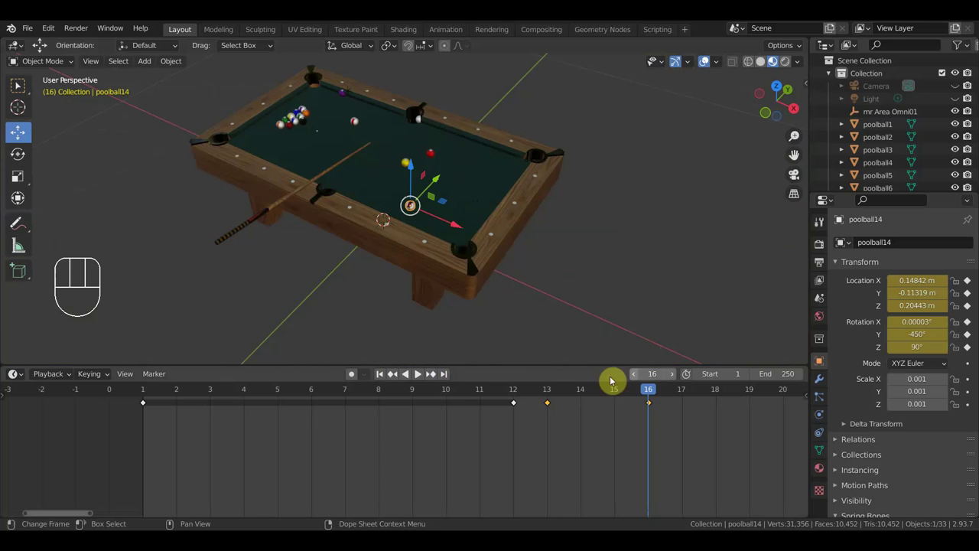
Scrub back to frame 1 and select the cue stick to bring it over the table.
left_click_drag(633, 395, 150, 411)
left_click(326, 265)
left_click_drag(394, 309, 423, 319)
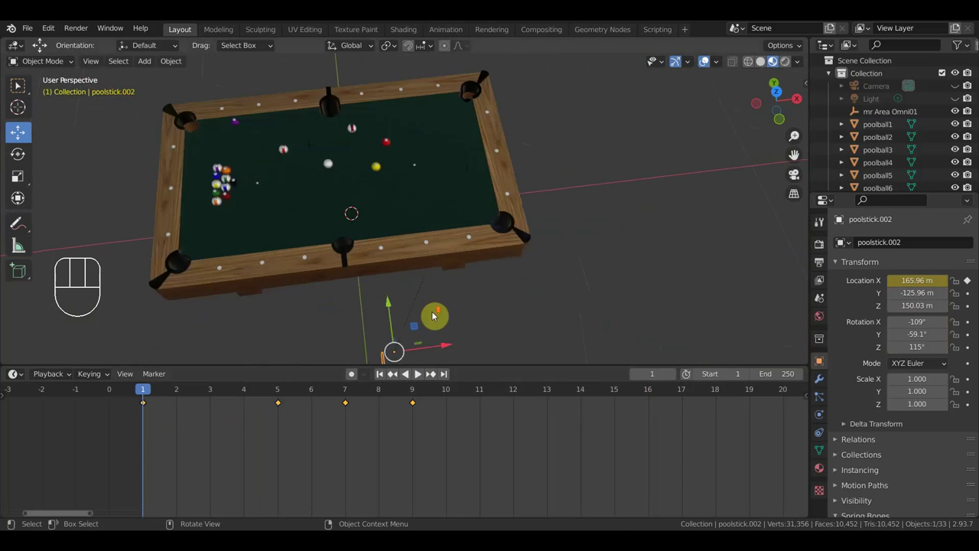
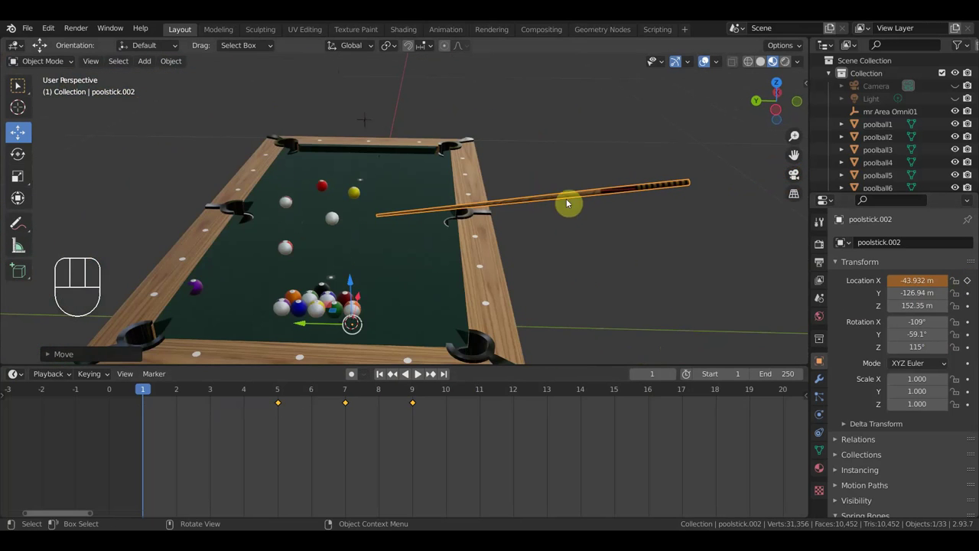
Key the cue stick's location and rotation on frame 1 and advance to frame 5.
left_click(555, 198)
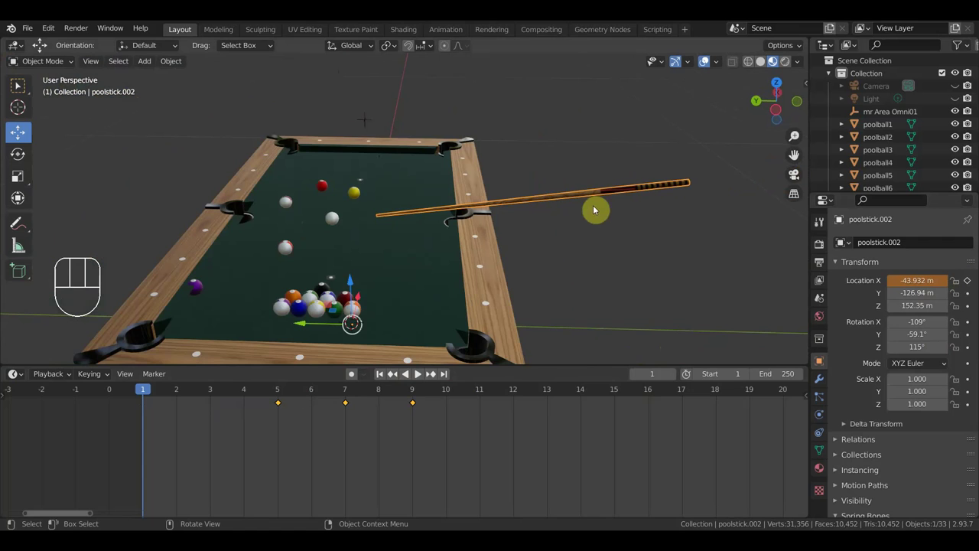
left_click_drag(632, 211, 638, 200)
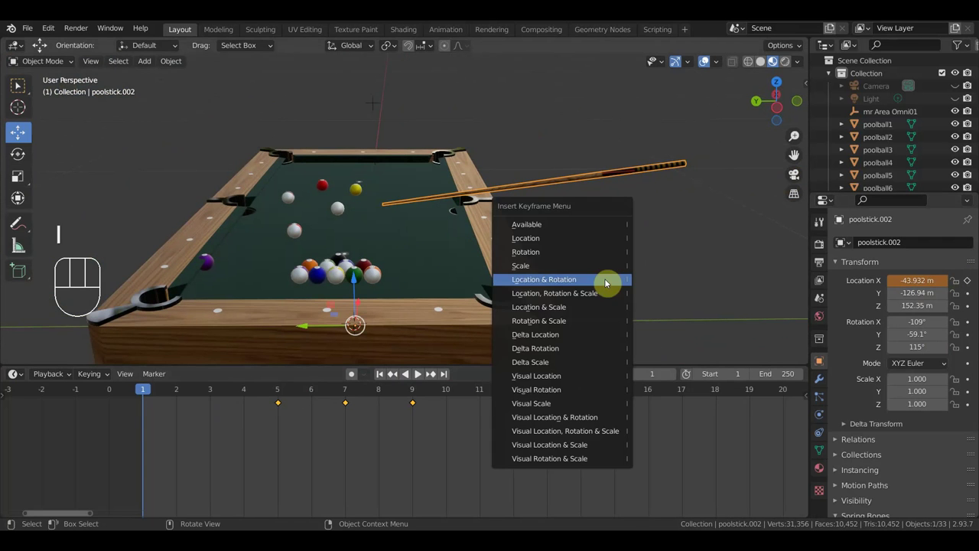
left_click(282, 393)
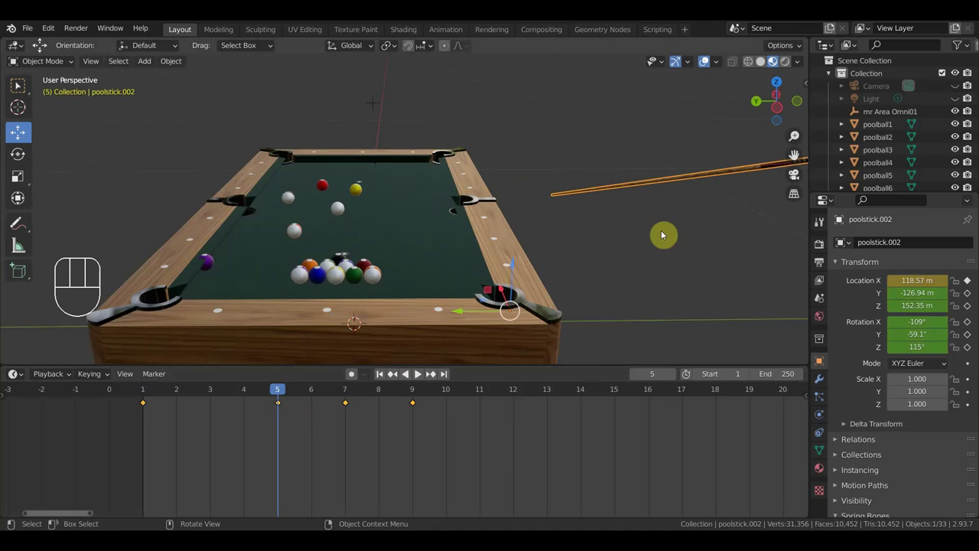
left_click(666, 183)
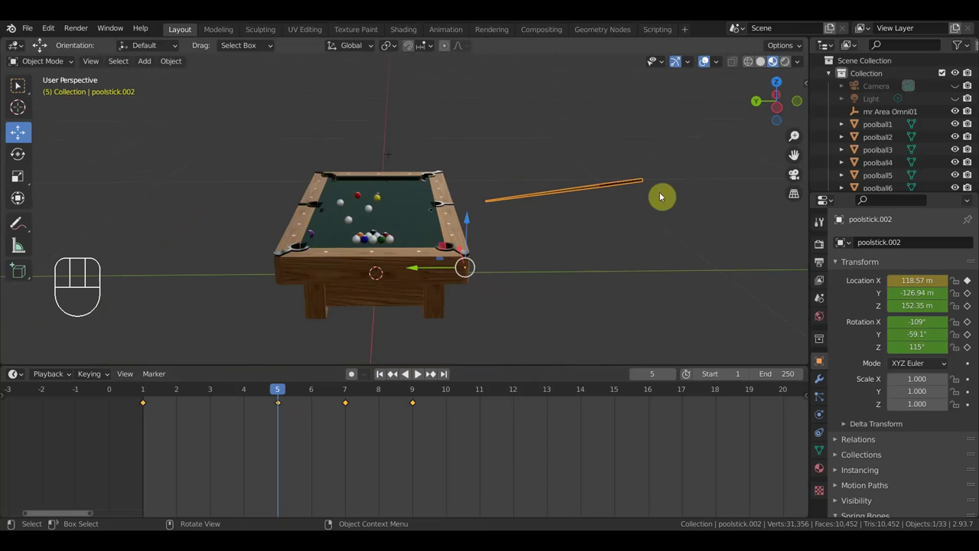
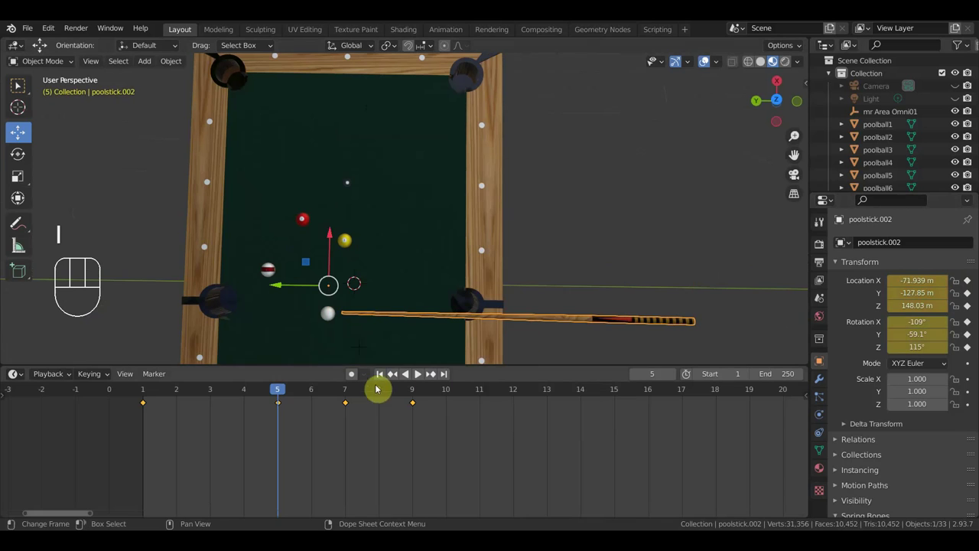
Scrub between frames 9, 7 and 5 to check the stick, settling on frame 7.
left_click(347, 393)
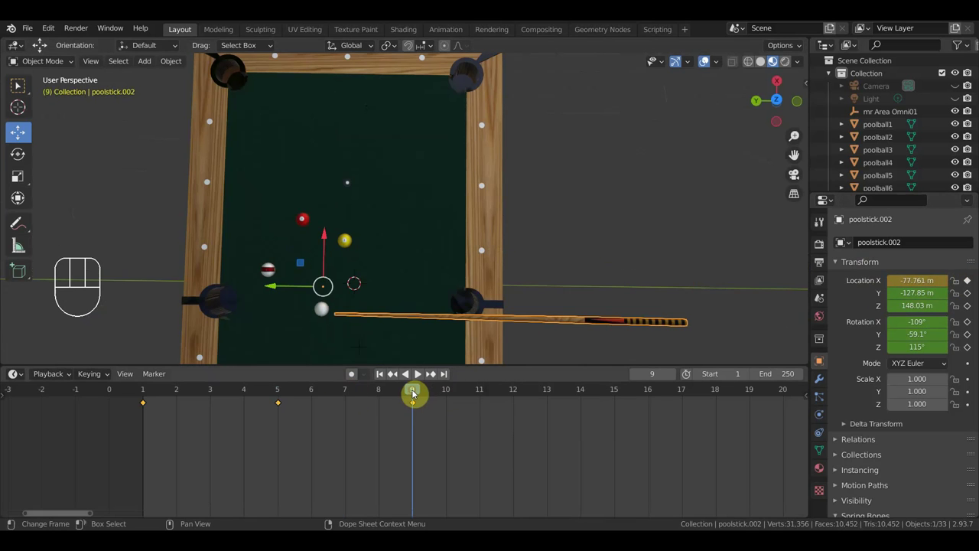
left_click(349, 393)
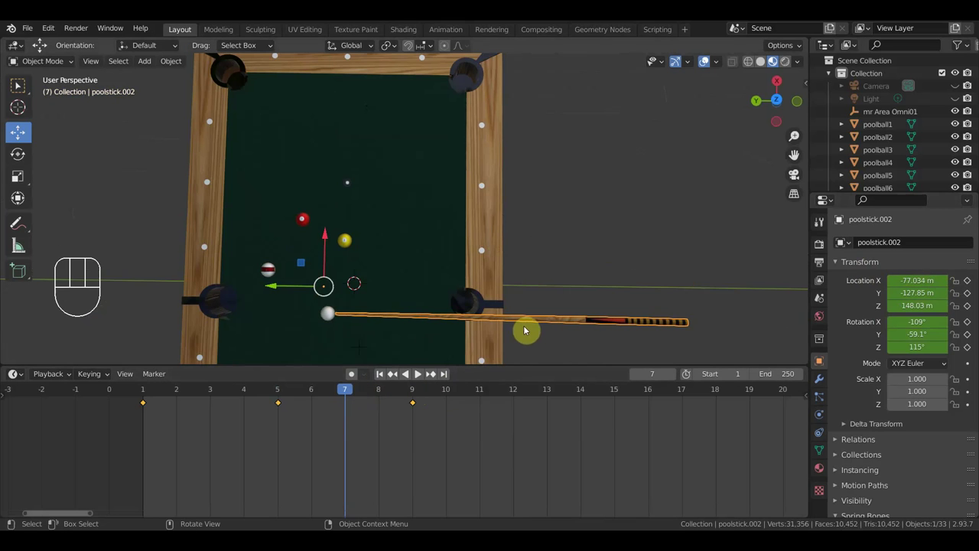
left_click_drag(515, 325, 514, 244)
left_click(280, 395)
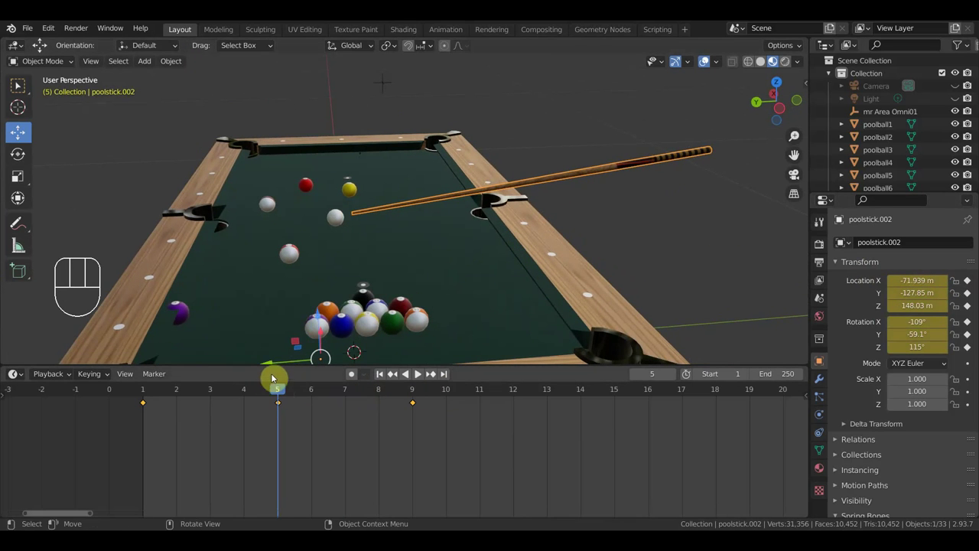
left_click(350, 390)
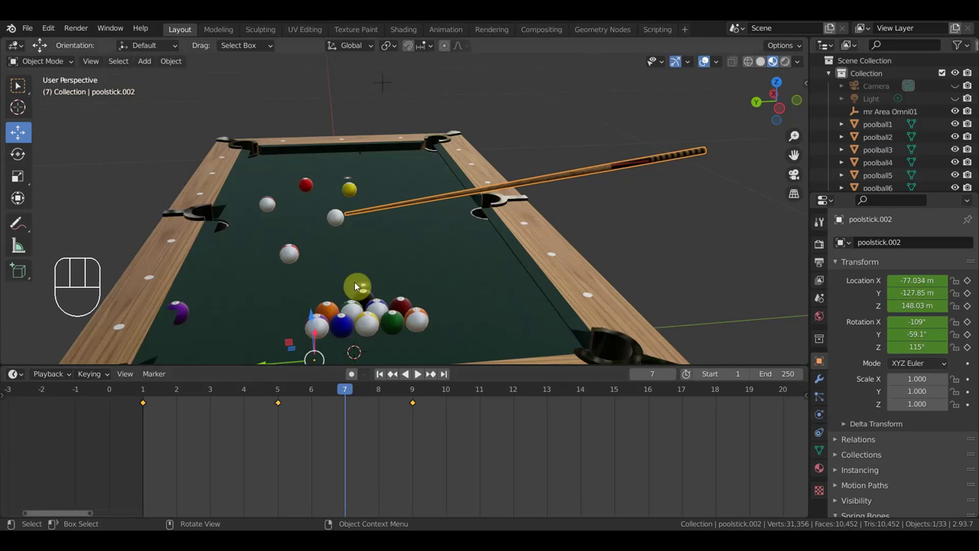
On frame 7 pull the cue stick away from the table and push it back toward it.
left_click_drag(470, 266, 474, 308)
left_click_drag(302, 322, 441, 309)
left_click_drag(562, 287, 536, 276)
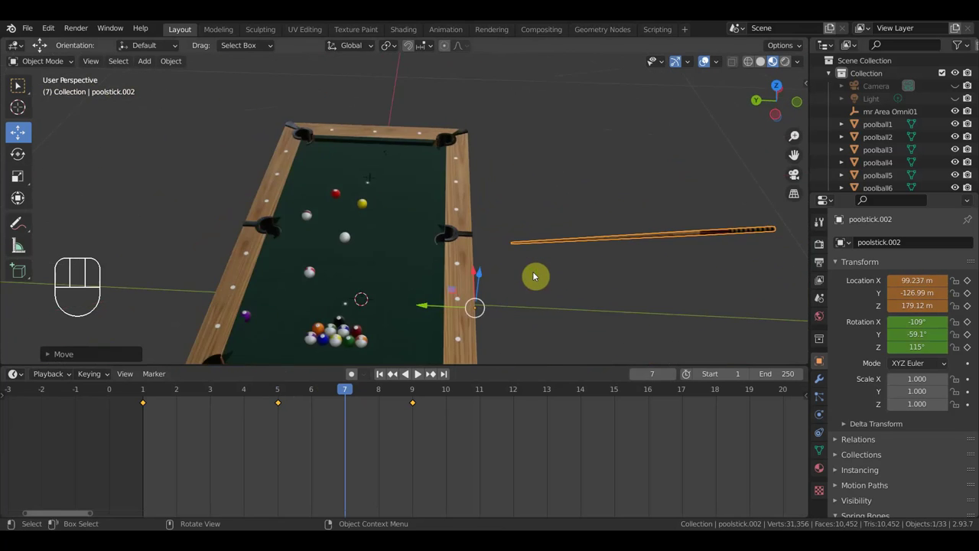
left_click_drag(430, 306, 336, 306)
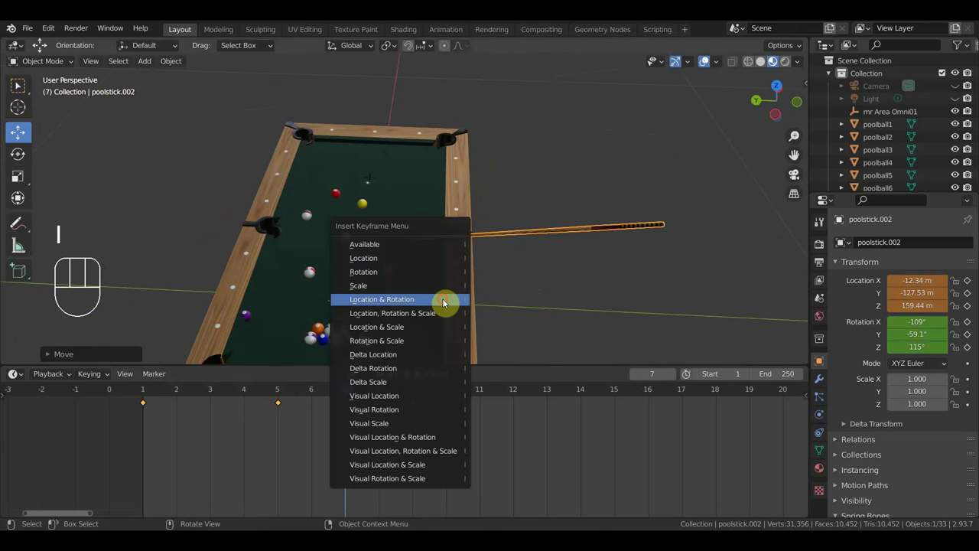
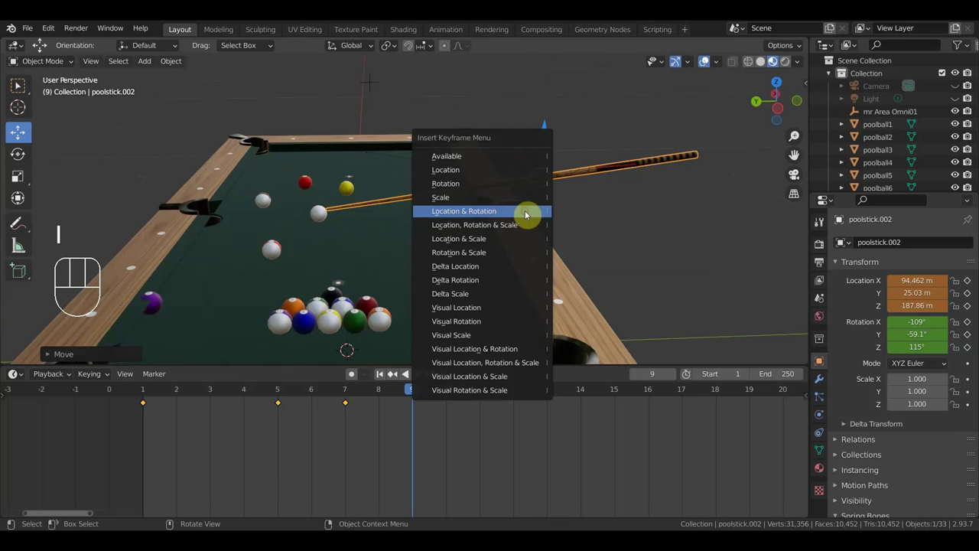
Step to frame 10 to key the stick, then advance to frame 14.
left_click_drag(421, 391, 439, 392)
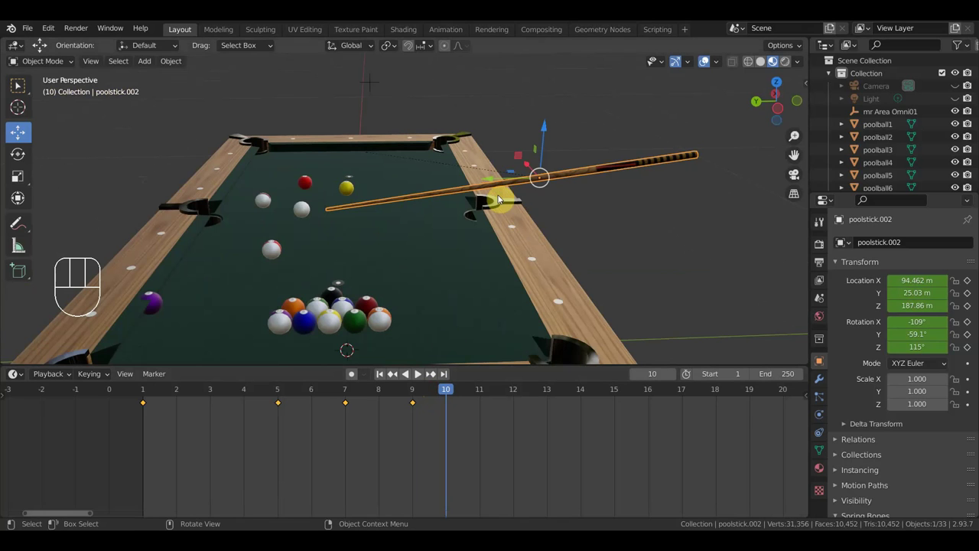
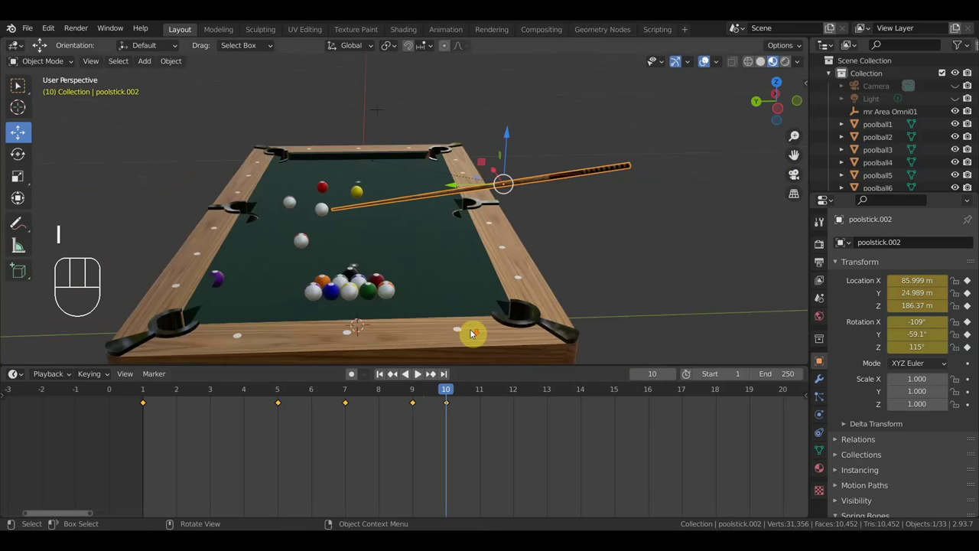
left_click_drag(476, 396, 569, 413)
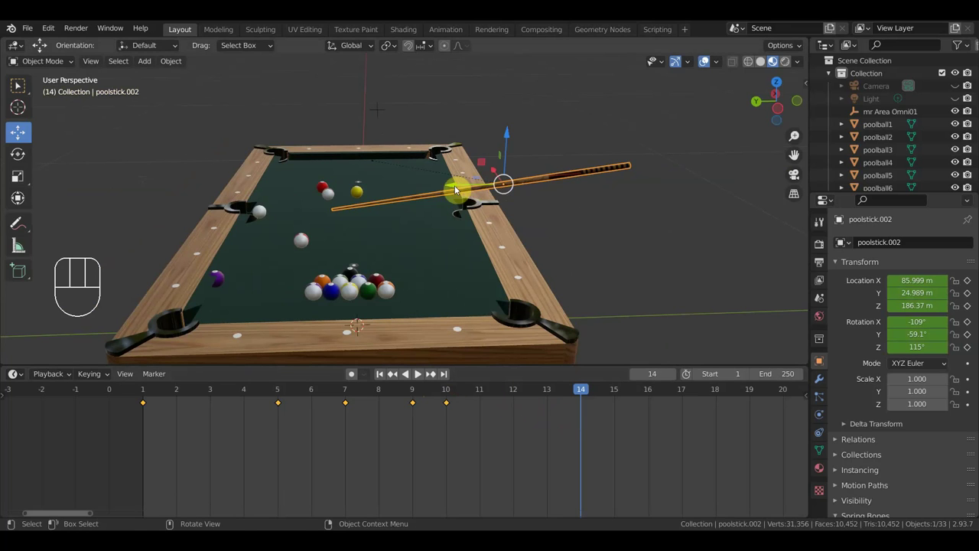
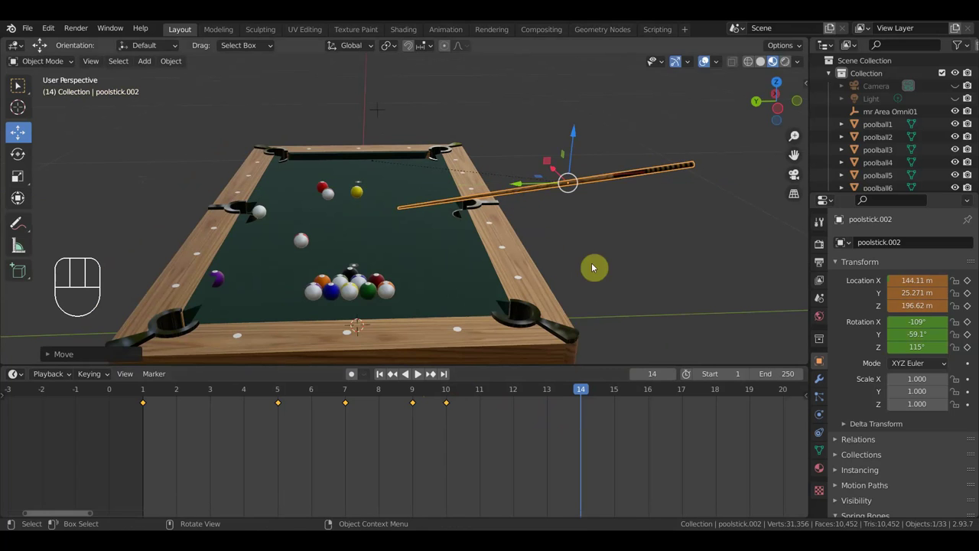
On frame 14 rotate the cue stick upward and tilt it further over the side rail.
key("r")
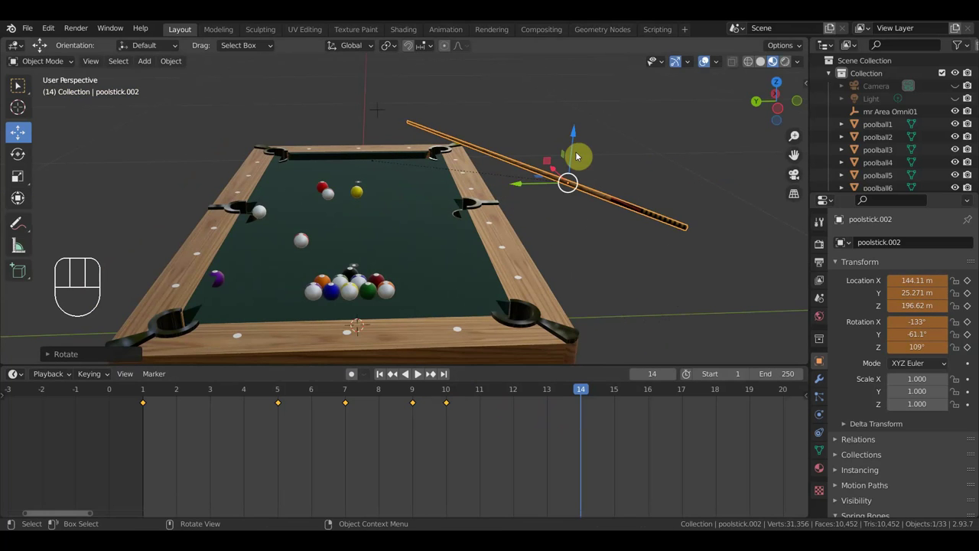
left_click_drag(578, 131, 605, 178)
left_click_drag(593, 235, 533, 291)
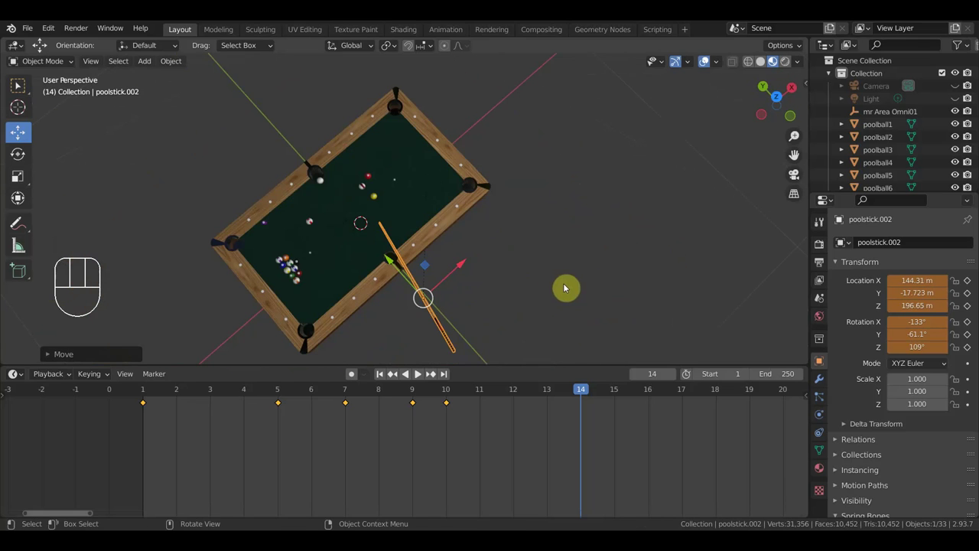
key("r")
left_click_drag(584, 300, 656, 216)
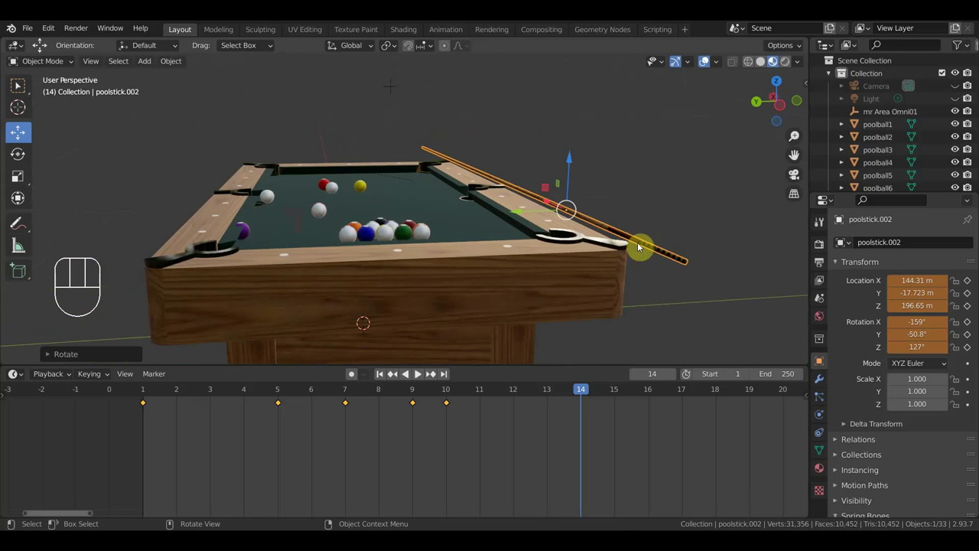
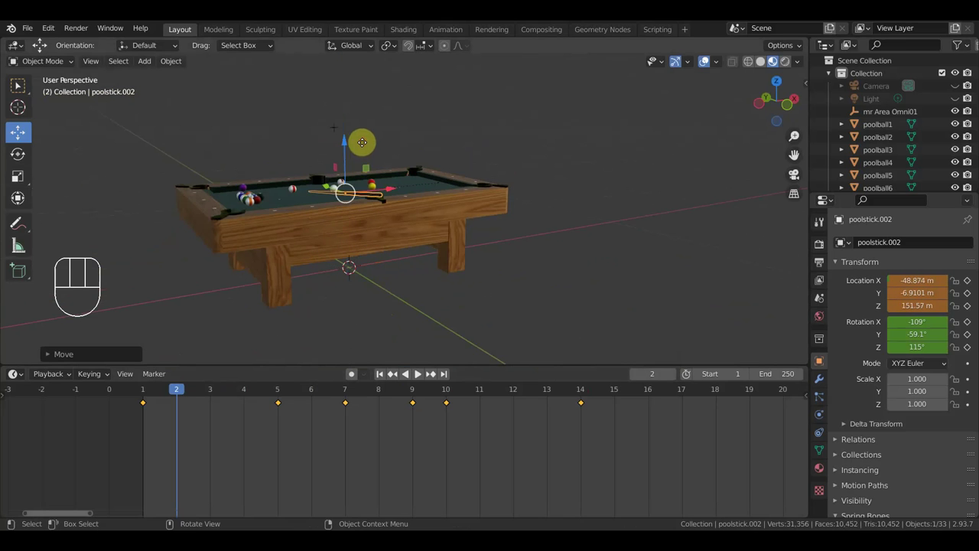
Orbit and zoom out to frame the whole table.
left_click_drag(469, 279, 558, 283)
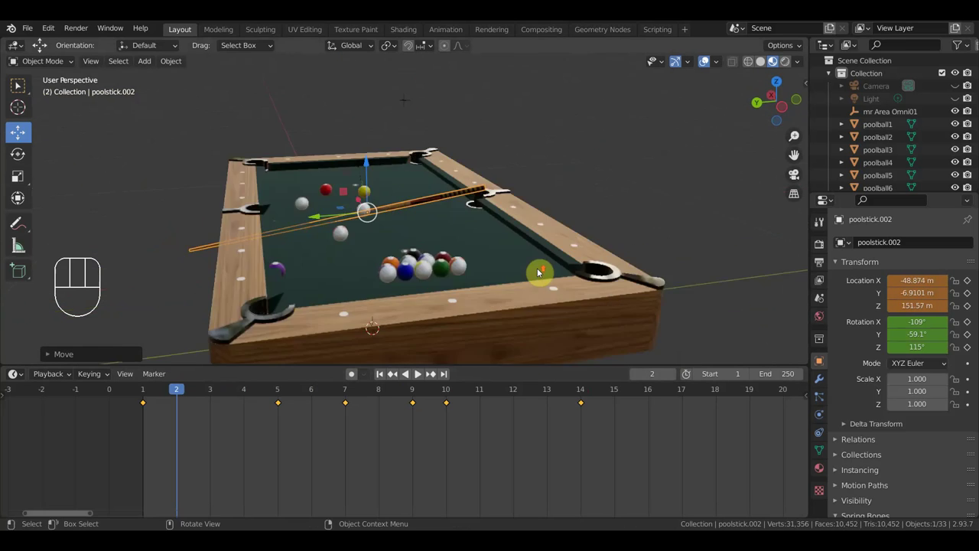
left_click_drag(435, 295, 301, 282)
left_click_drag(364, 264, 495, 278)
Select the cue stick's keyframes at frames 1, 5 and 7 in the timeline and delete them.
left_click(416, 396)
left_click_drag(408, 394, 376, 406)
left_click_drag(369, 393, 375, 427)
left_click_drag(285, 393, 128, 393)
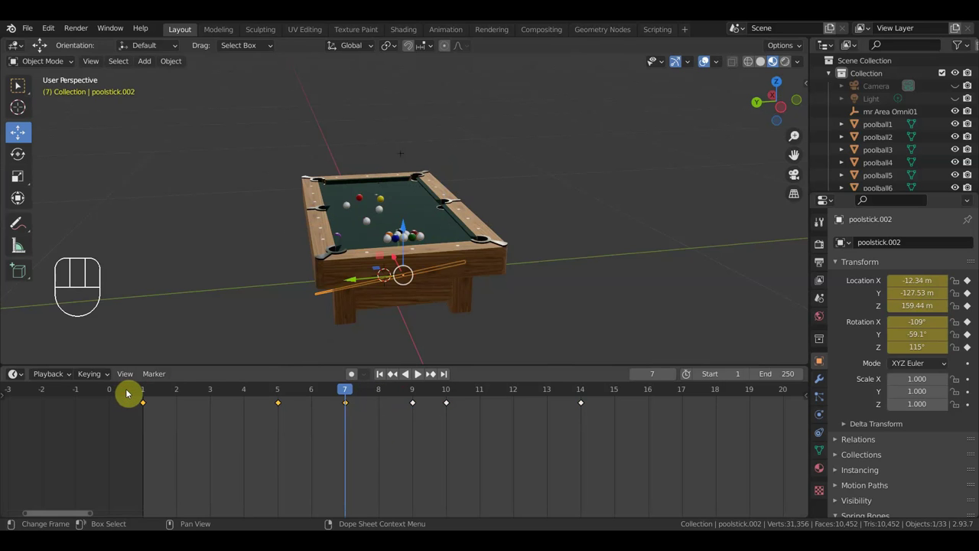
key("Delete")
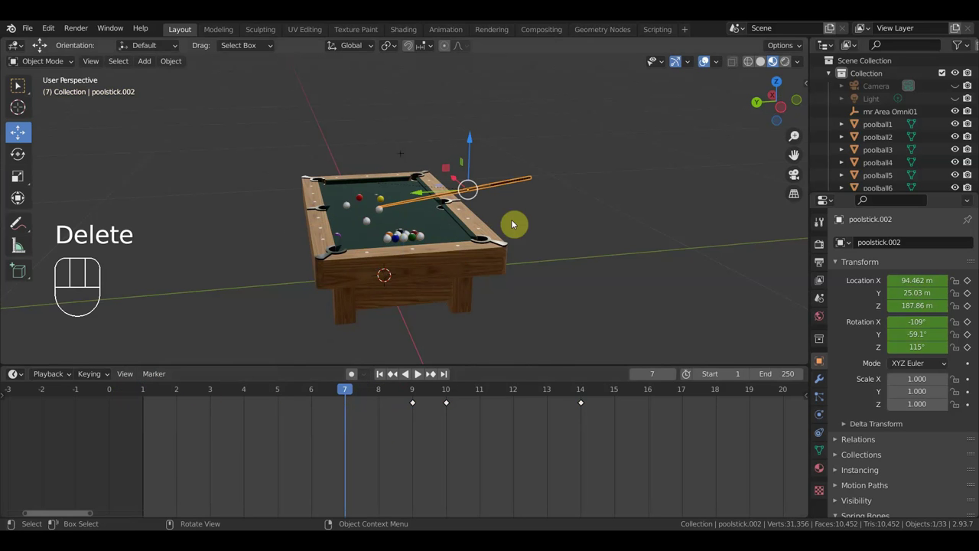
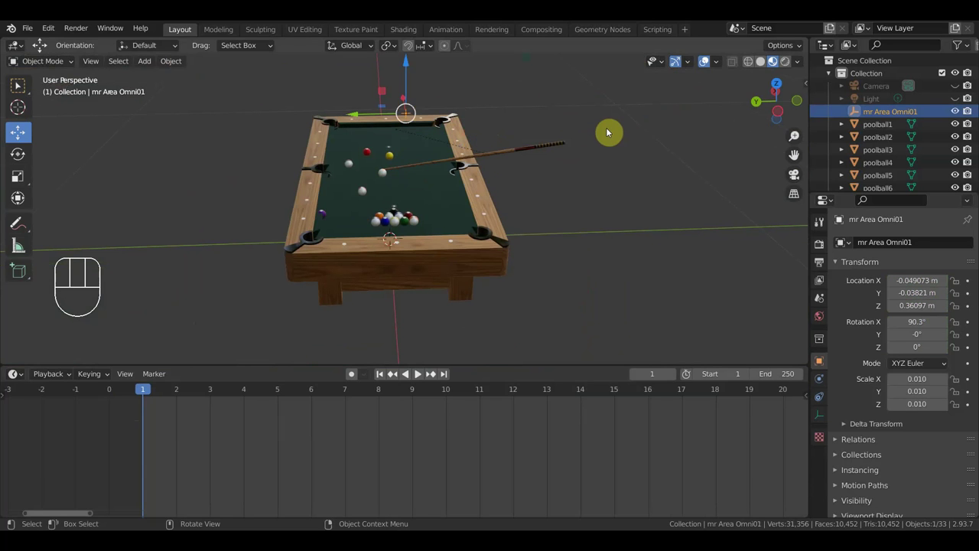
Delete the mr Area Omni01 light, then reselect the cue stick and look down the table.
key("Delete")
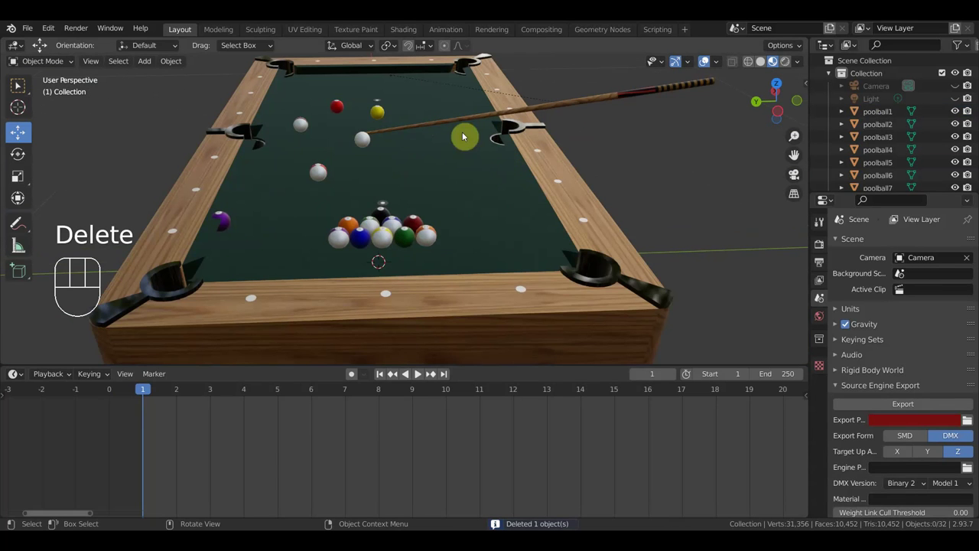
left_click(556, 109)
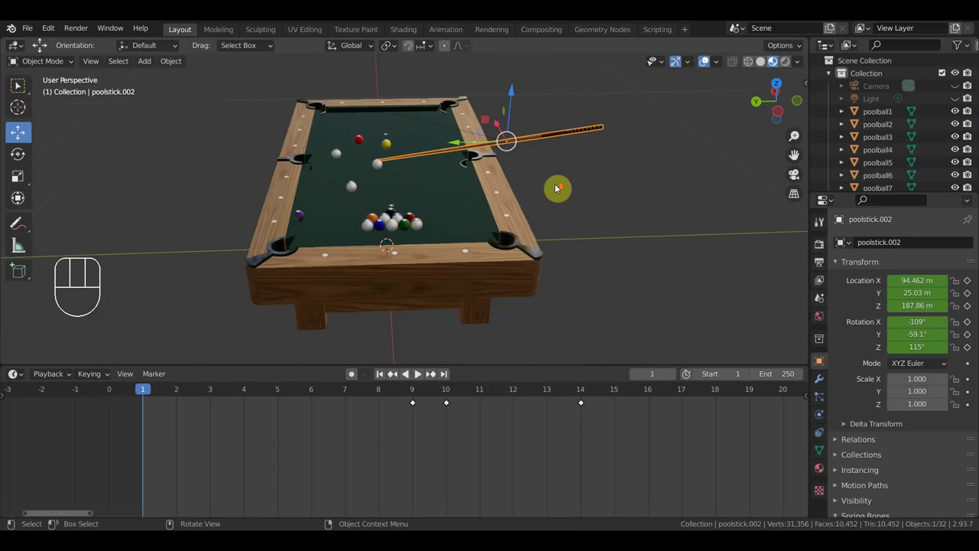
left_click_drag(510, 194, 506, 197)
left_click_drag(507, 198, 508, 237)
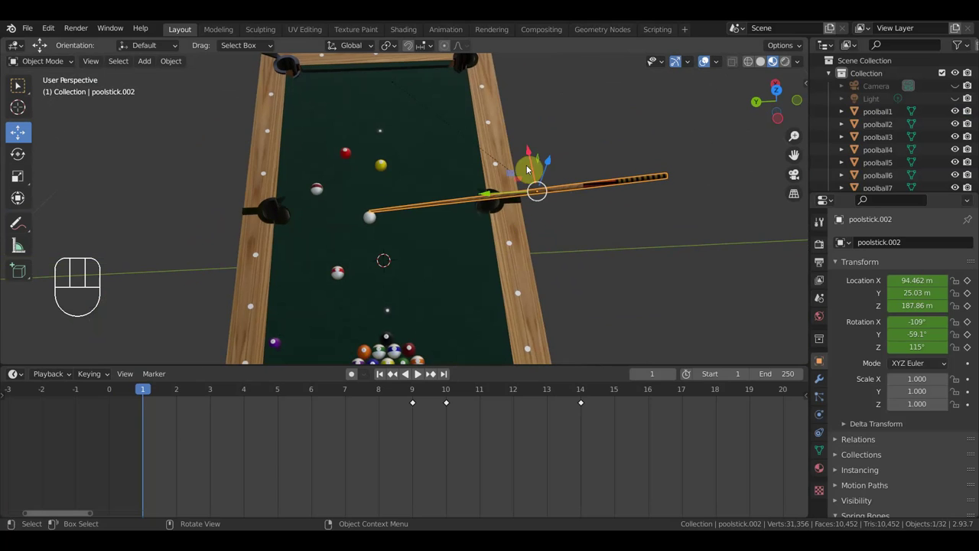
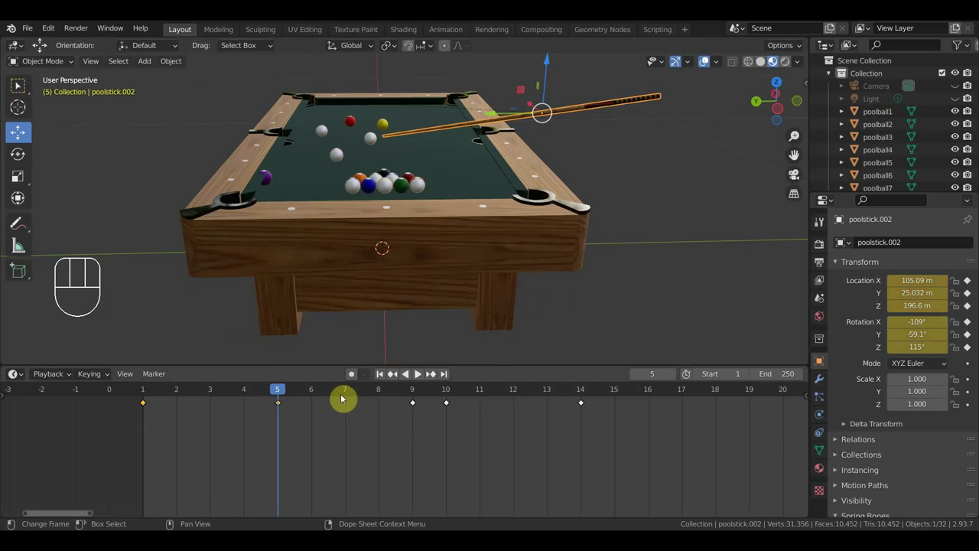
At frame 7, slide the cue stick along the table and nudge its height, keyframing the pose.
left_click(345, 397)
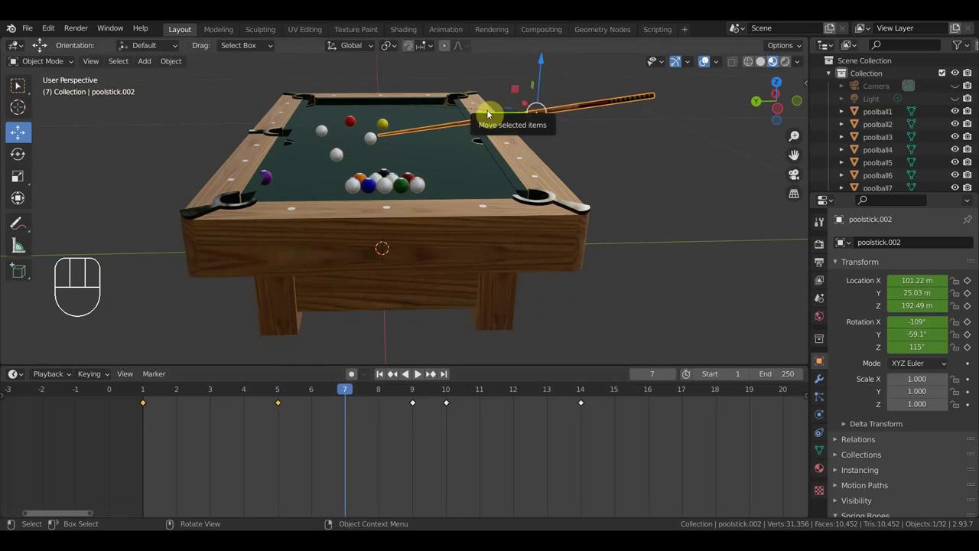
left_click_drag(491, 114, 496, 114)
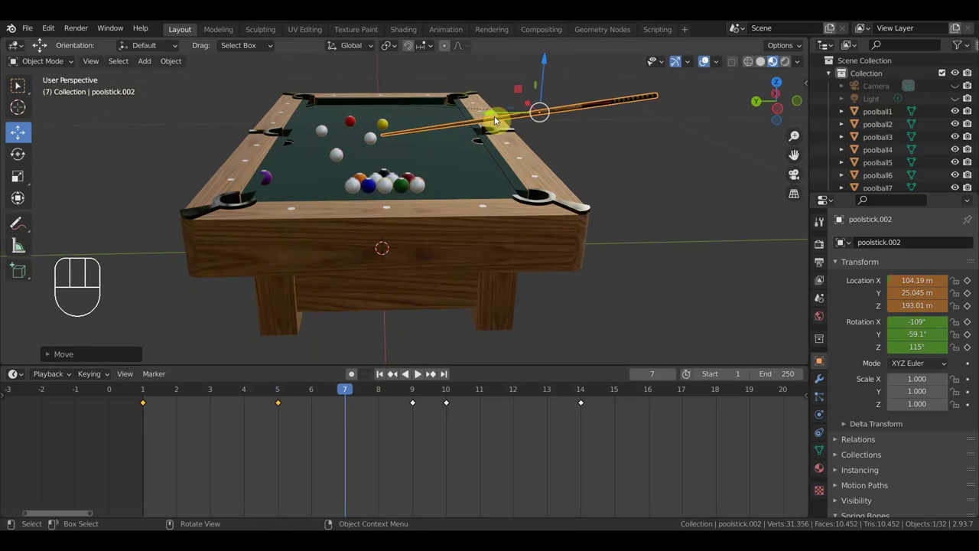
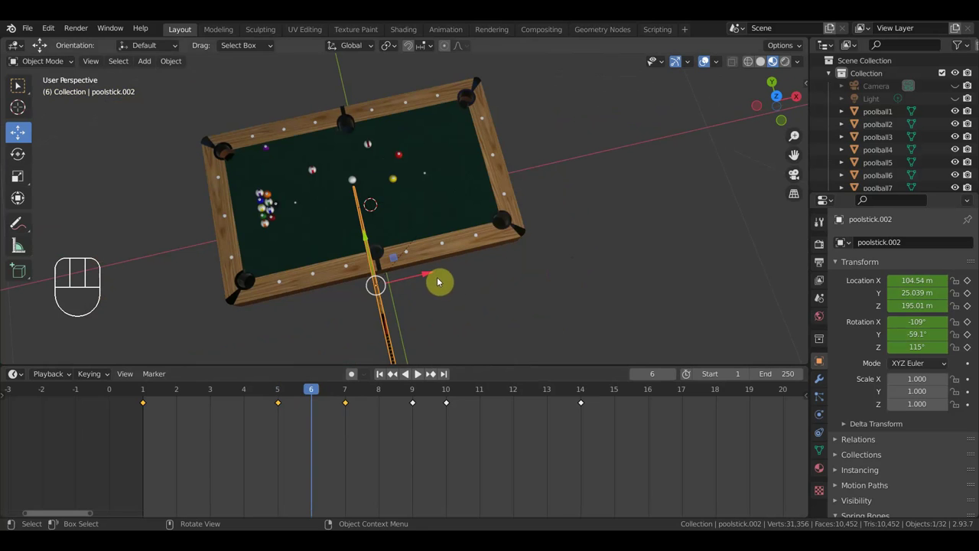
left_click_drag(308, 392, 345, 374)
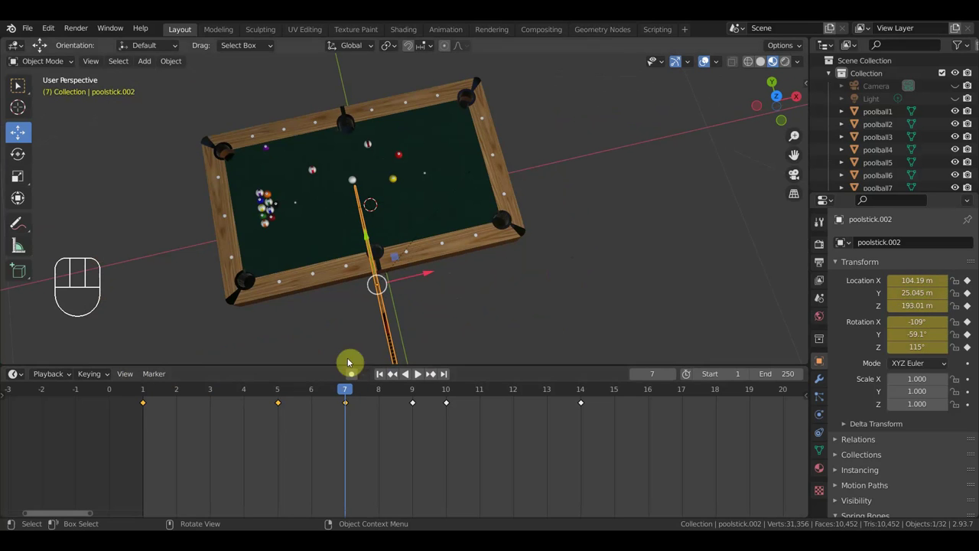
left_click_drag(432, 275, 429, 274)
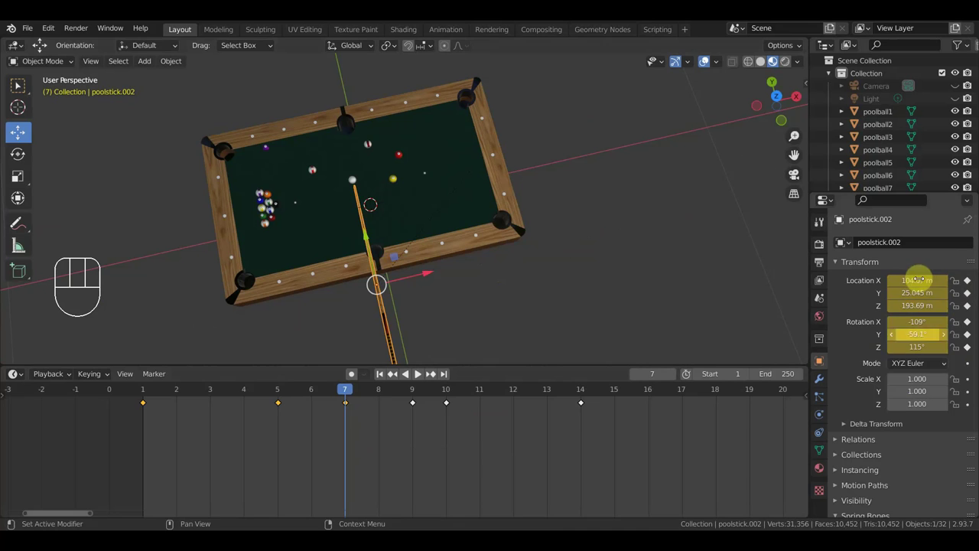
At frame 9, move the cue stick toward the cue ball and key it, then advance to frame 10.
left_click_drag(357, 391, 412, 402)
left_click_drag(434, 269, 431, 269)
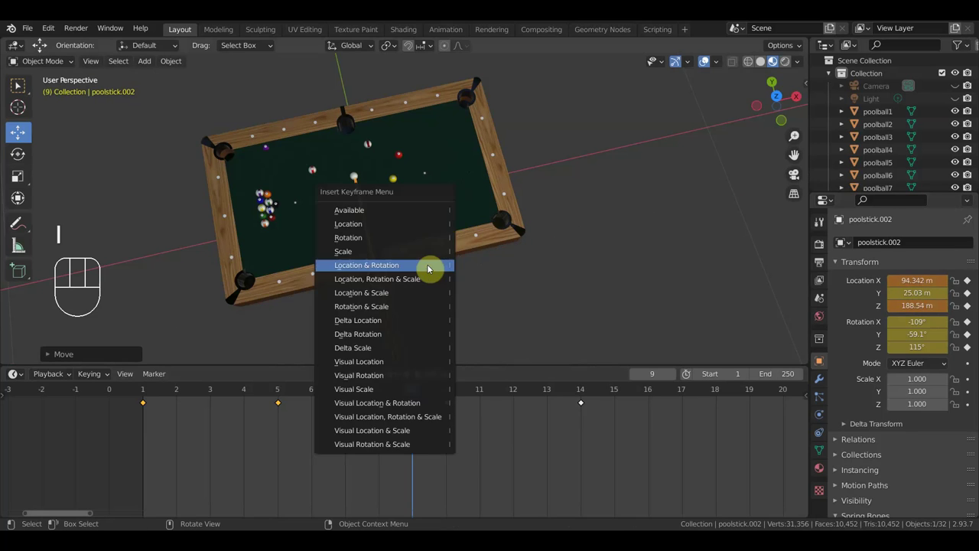
left_click_drag(419, 393, 448, 387)
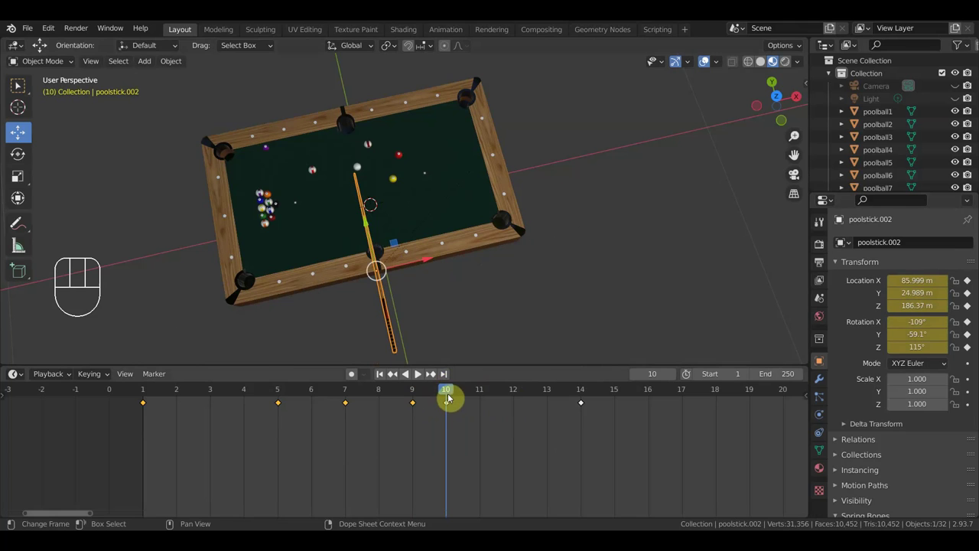
At frame 11, pull the cue stick back from the ball after framing the view on the balls.
left_click_drag(435, 391, 458, 365)
left_click_drag(482, 305, 615, 238)
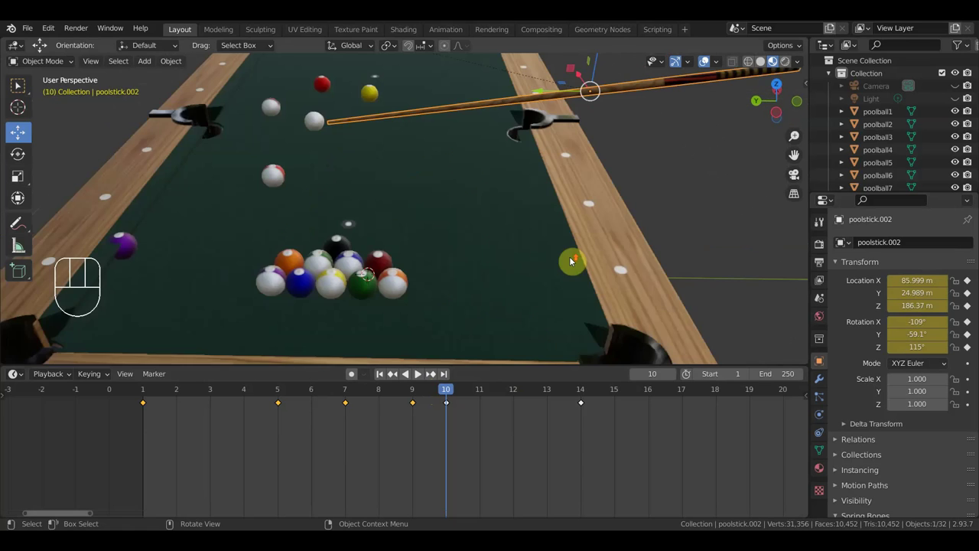
middle_click(606, 295)
left_click_drag(437, 396, 492, 366)
left_click_drag(546, 272, 483, 317)
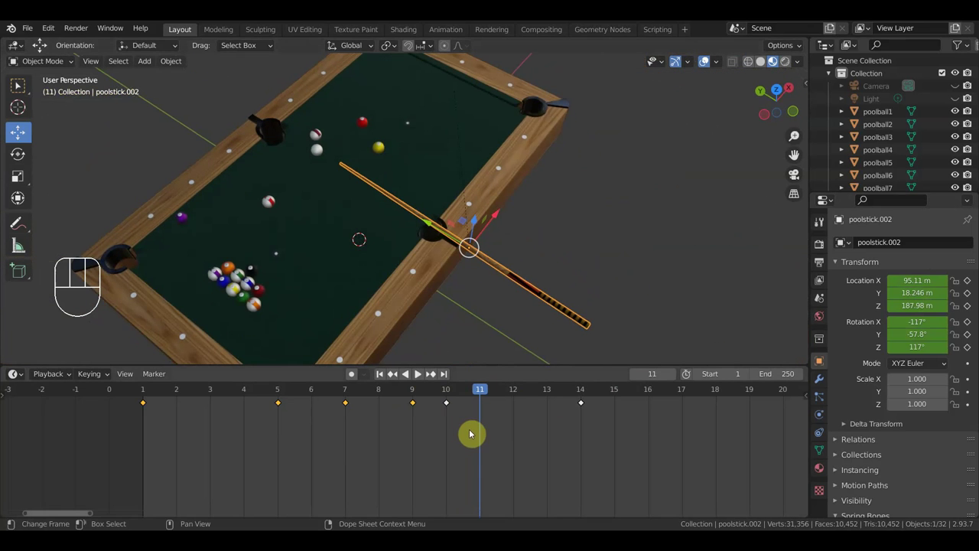
left_click(448, 393)
At frame 13, pull the stick further back, rotate it to a new angle in top view and reposition it.
left_click_drag(449, 392, 551, 401)
left_click_drag(631, 275, 609, 292)
middle_click(572, 313)
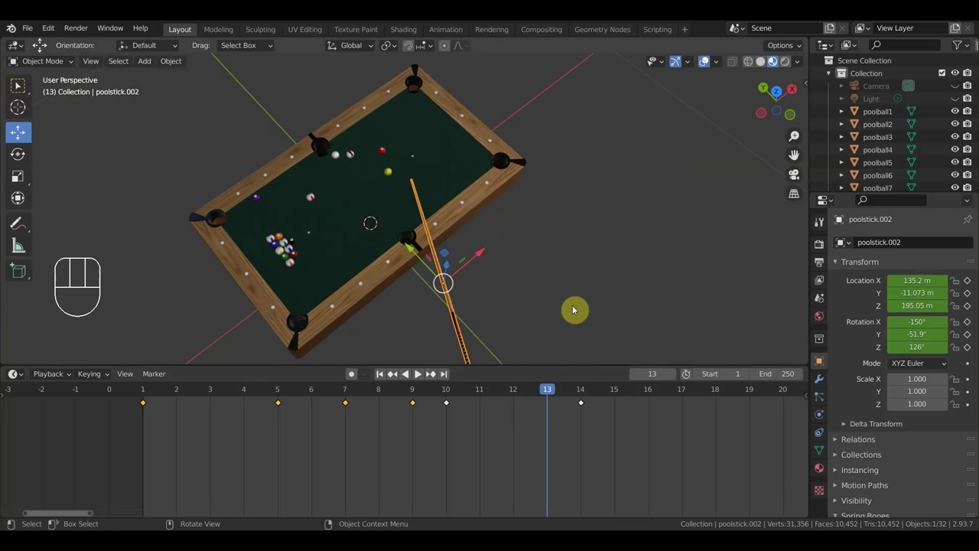
key("KP_7")
key("r")
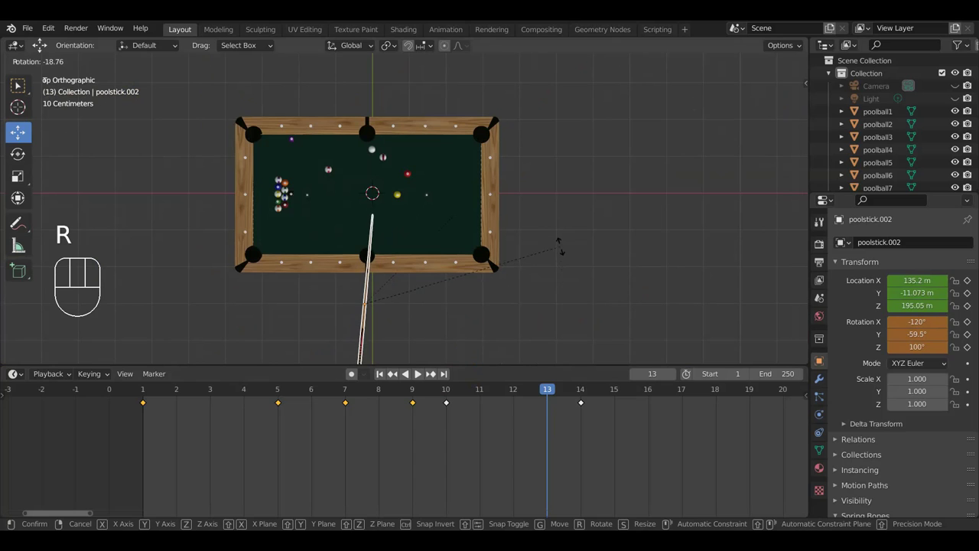
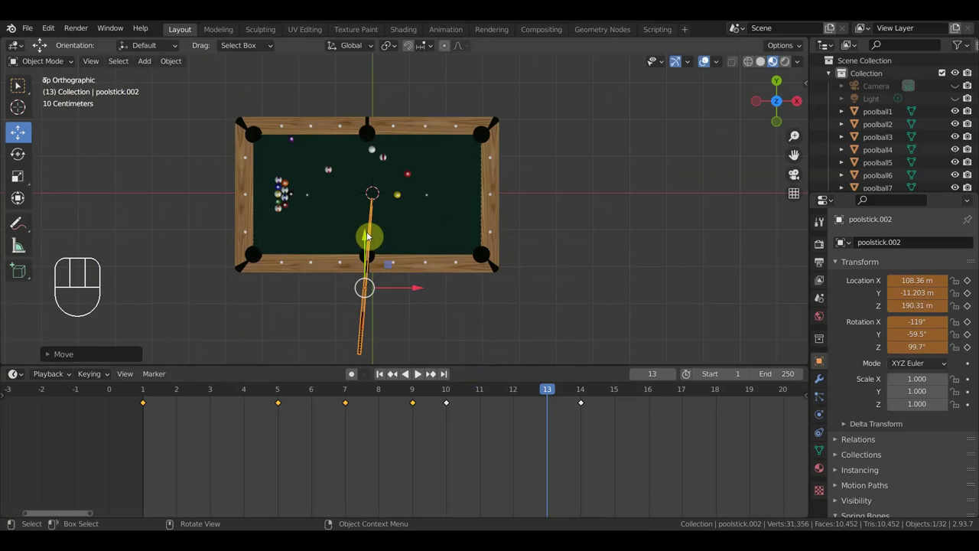
left_click_drag(461, 264, 603, 218)
left_click_drag(516, 393, 703, 424)
left_click_drag(617, 276, 478, 339)
Insert a Location & Rotation keyframe for the stick at frame 13 and advance toward frame 18.
key("KP_0")
key("shift+f")
key("Up")
key("Up")
key("Up")
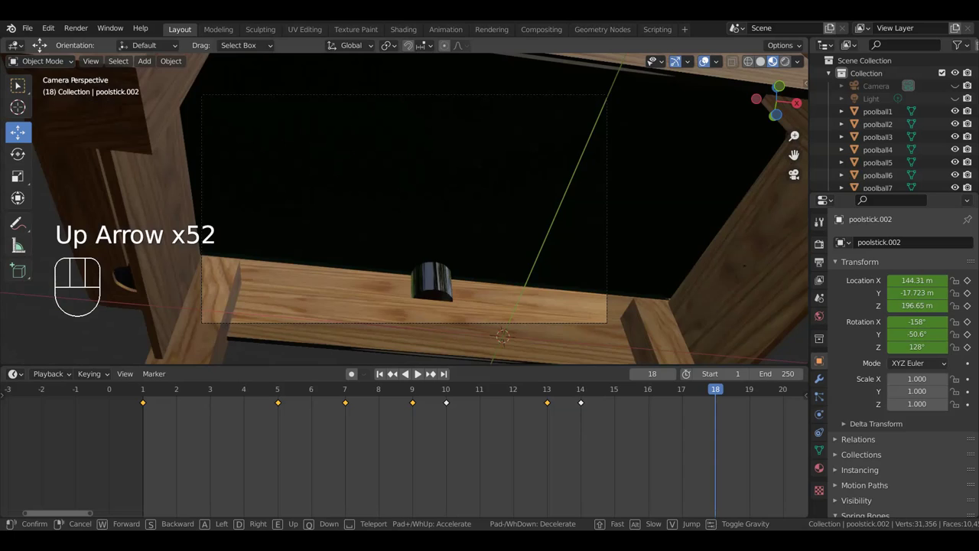
key("Down")
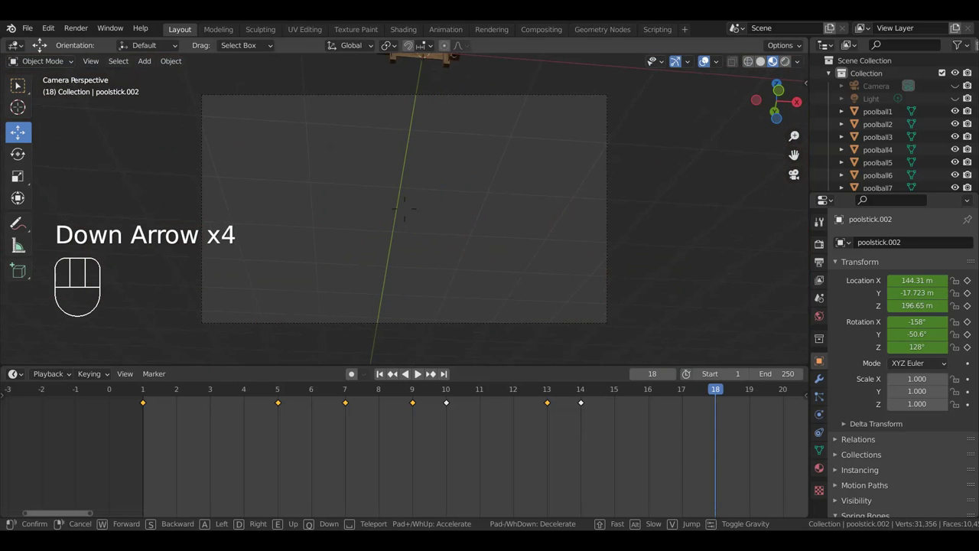
key("Up")
key("Up")
key("Up")
key("Up")
left_click_drag(470, 271, 294, 283)
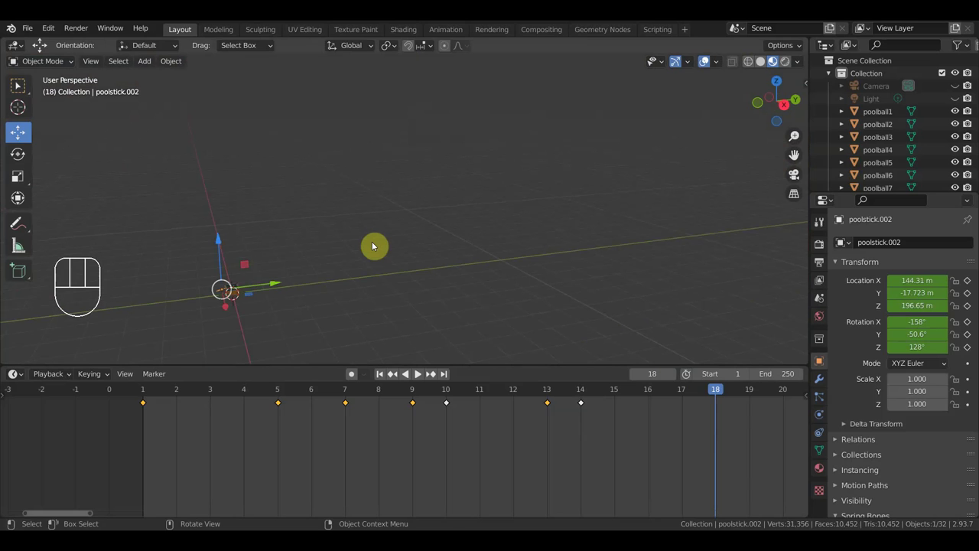
key("ctrl+z")
left_click(376, 245)
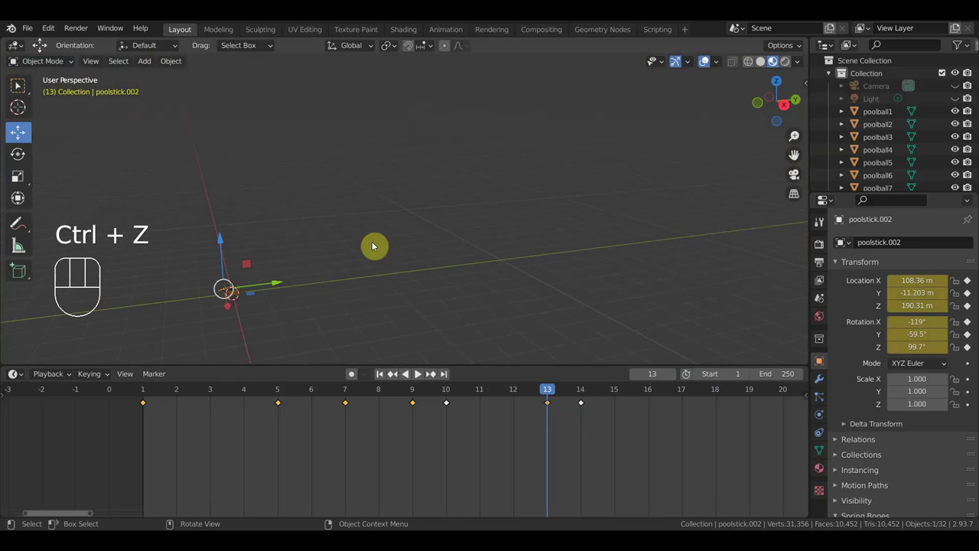
left_click_drag(434, 251, 468, 264)
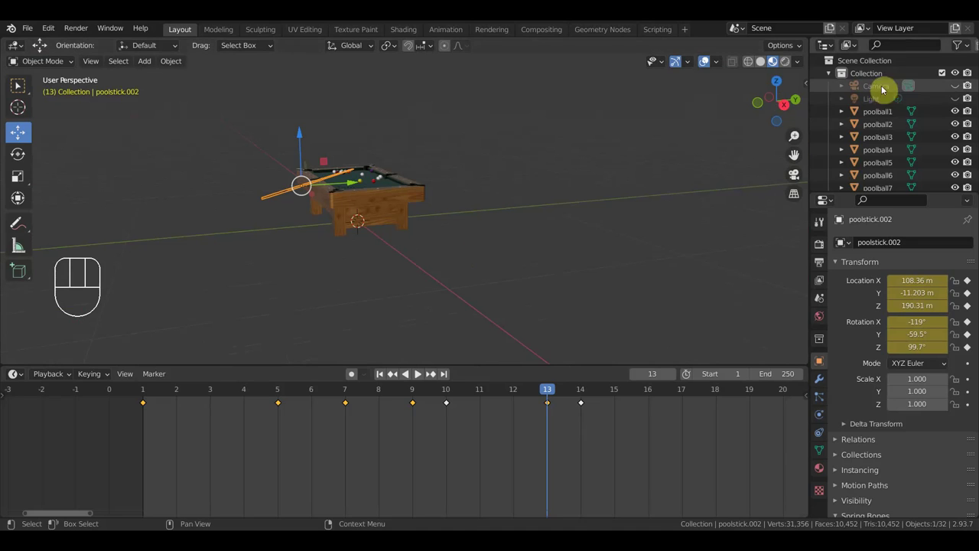
Select the Camera, look through it and fly it in toward the pool table.
left_click(889, 91)
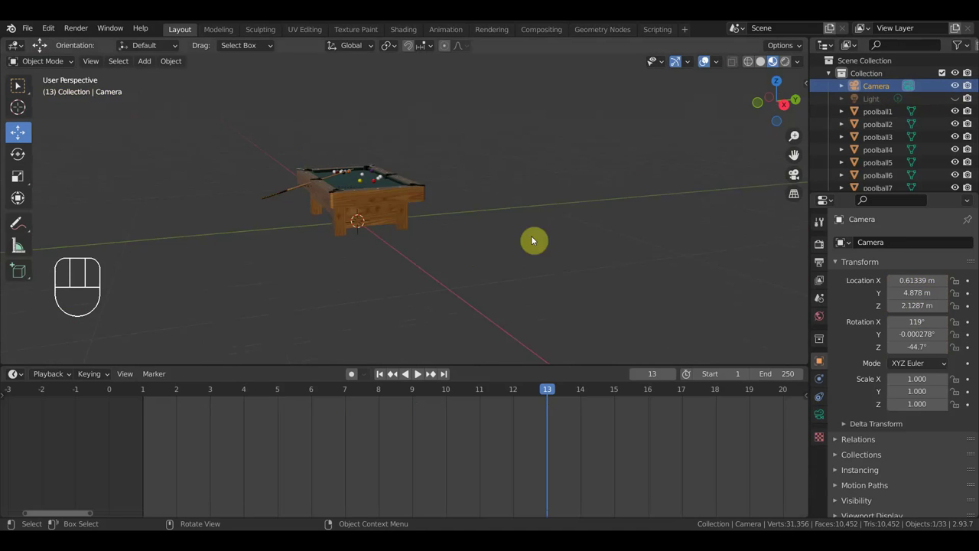
key("KP_0")
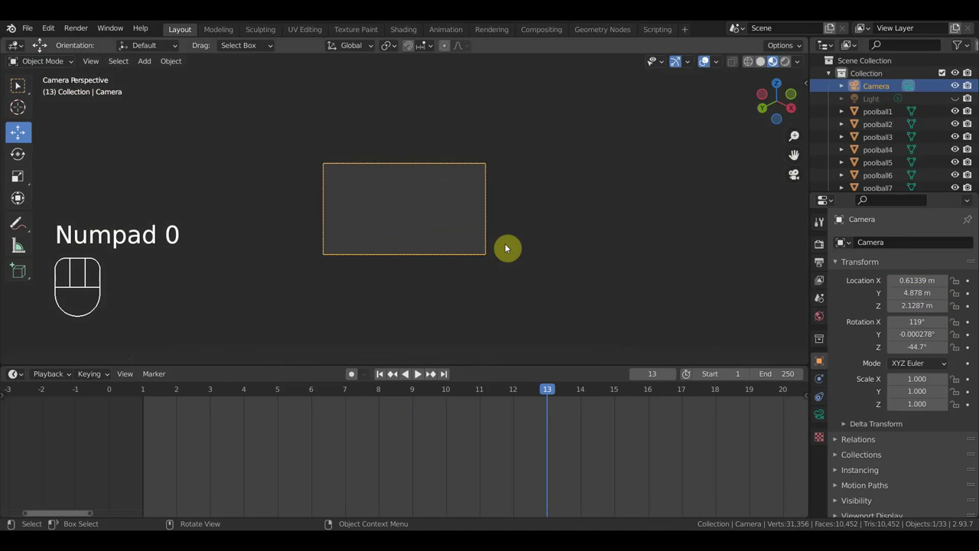
key("shift+f")
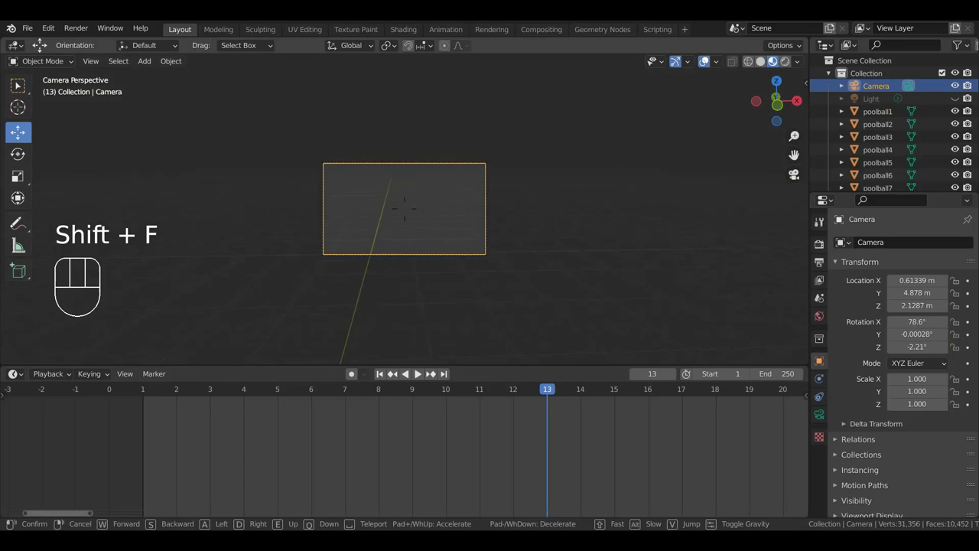
key("Down")
key("Down")
key("Down")
key("Up")
key("Up")
key("Up")
key("Up")
key("Up")
key("Up")
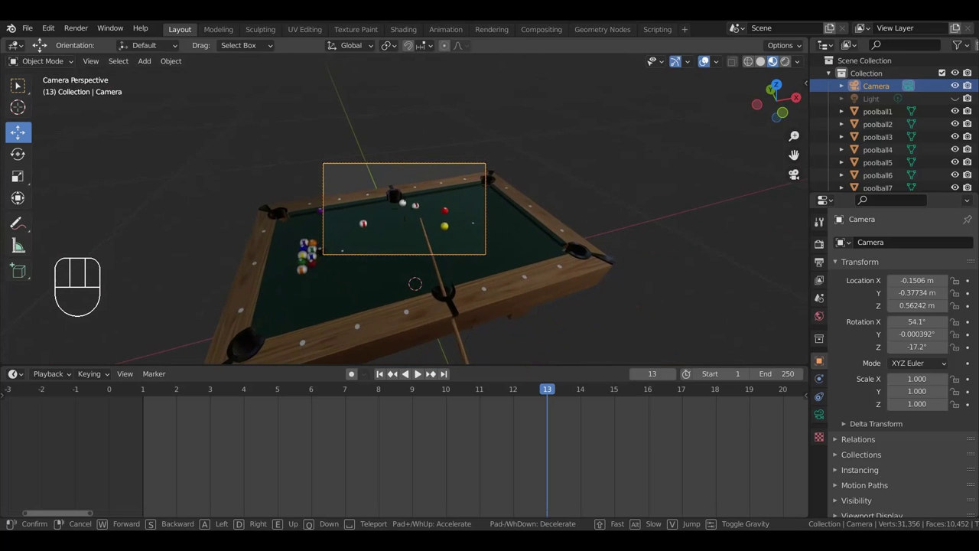
Raise the camera above the table and swing it toward a corner so the balls fill the frame, keeping the position.
key("Down")
key("Up")
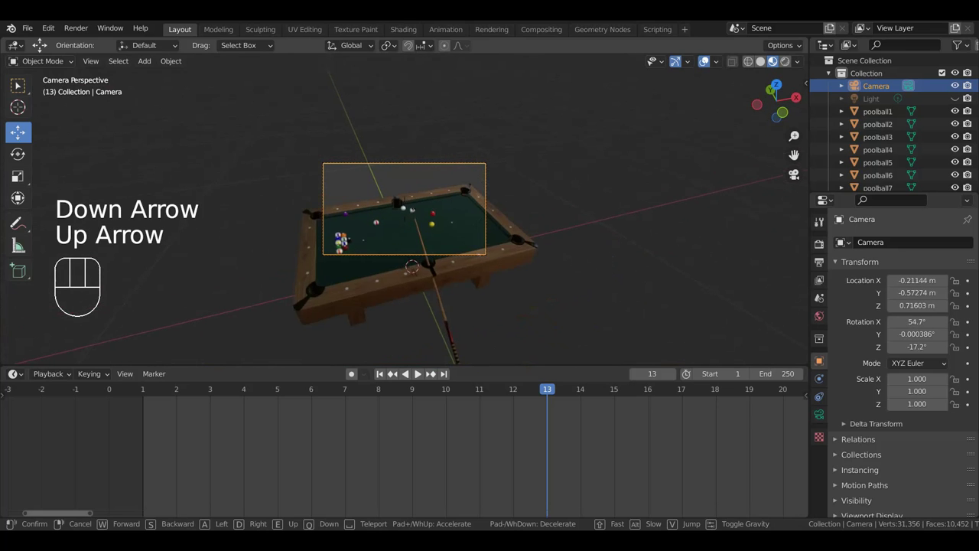
key("Up")
key("Up")
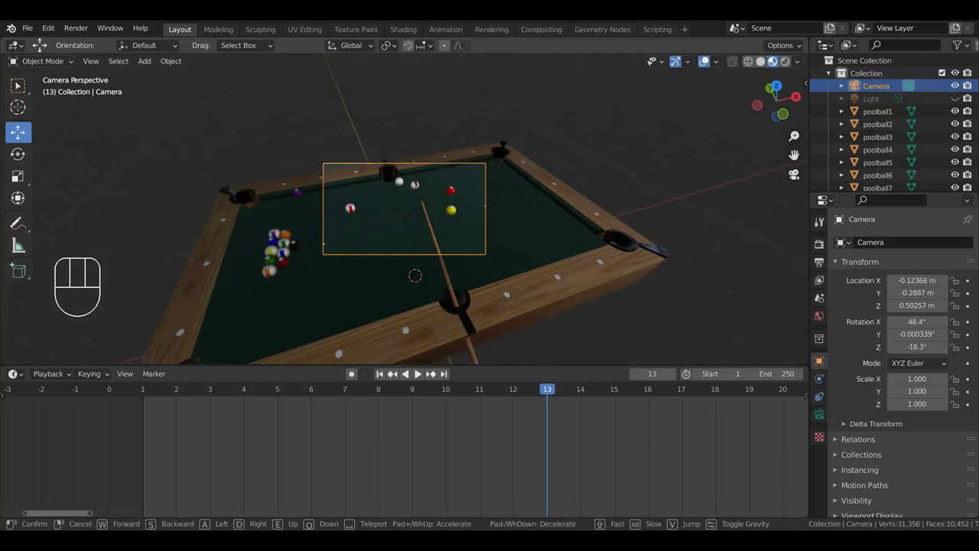
key("Left")
key("Left")
key("Down")
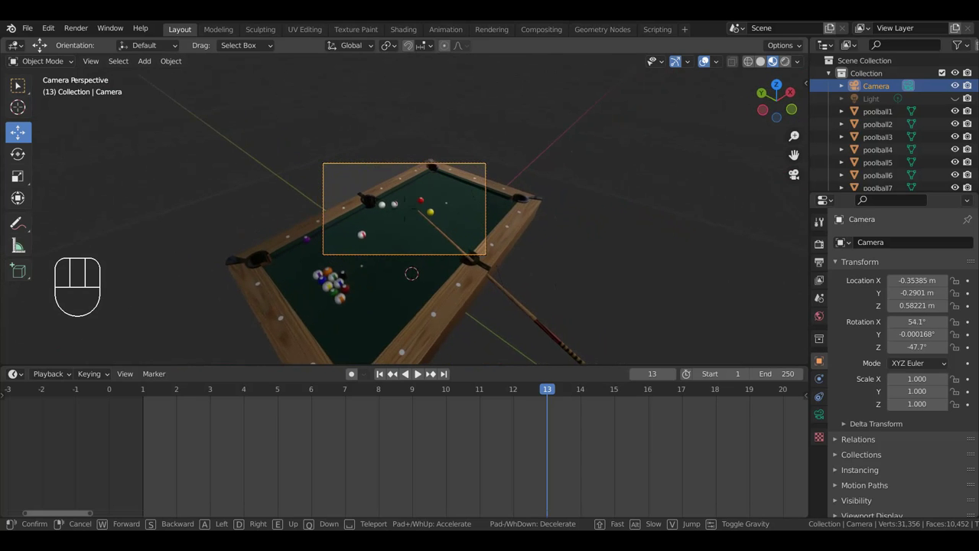
key("Down")
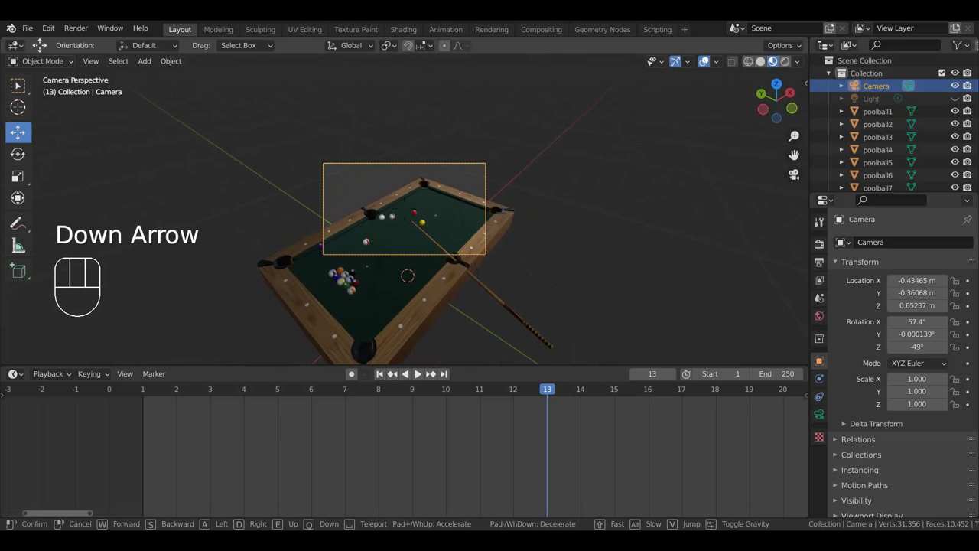
key("Right")
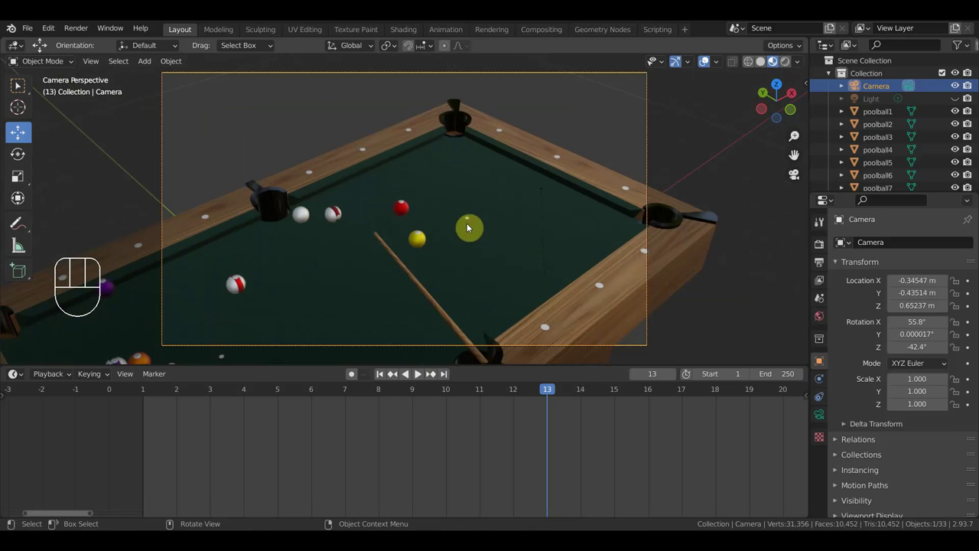
Play the animation through the camera a few times and stop it.
key("space")
key("space")
key("space")
key("space")
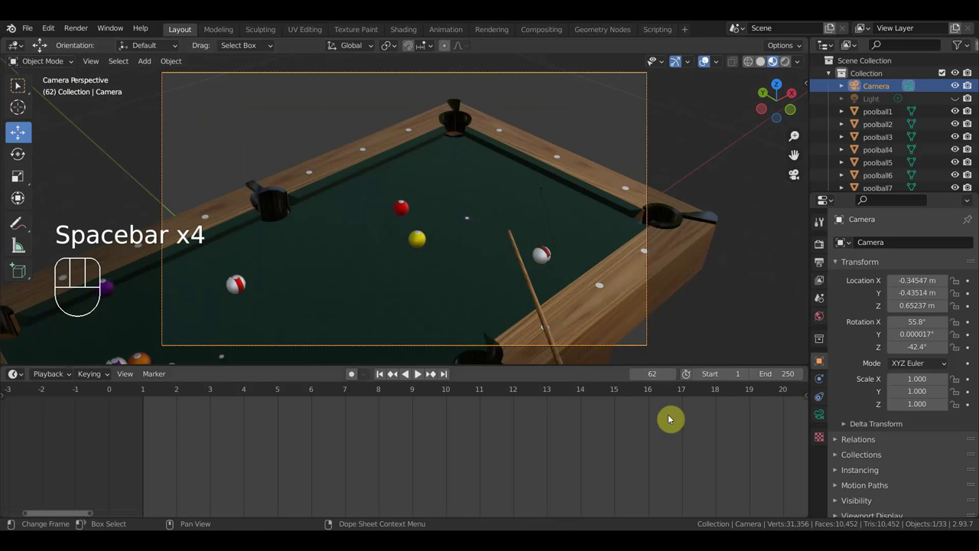
Jump to frame 14, play the shot through the camera and stop back at frame 1.
left_click(580, 391)
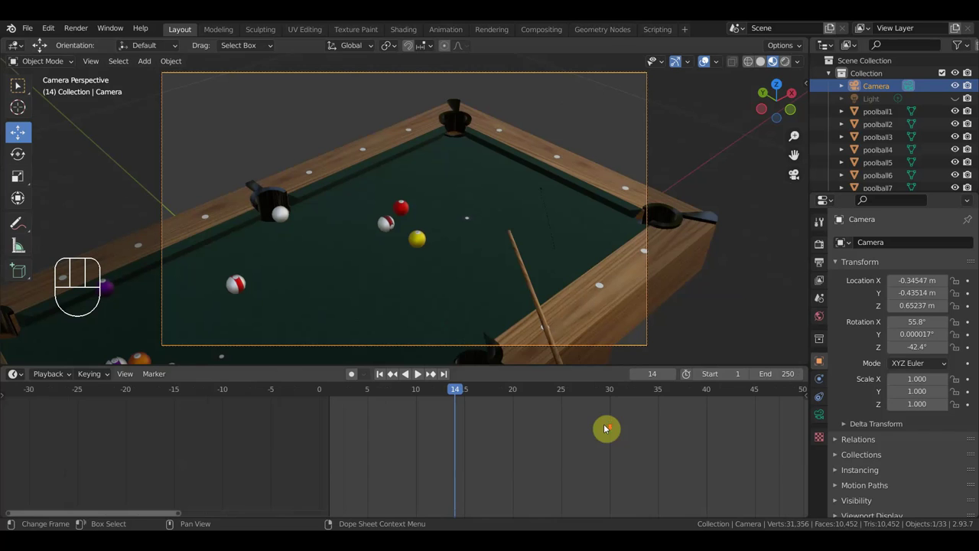
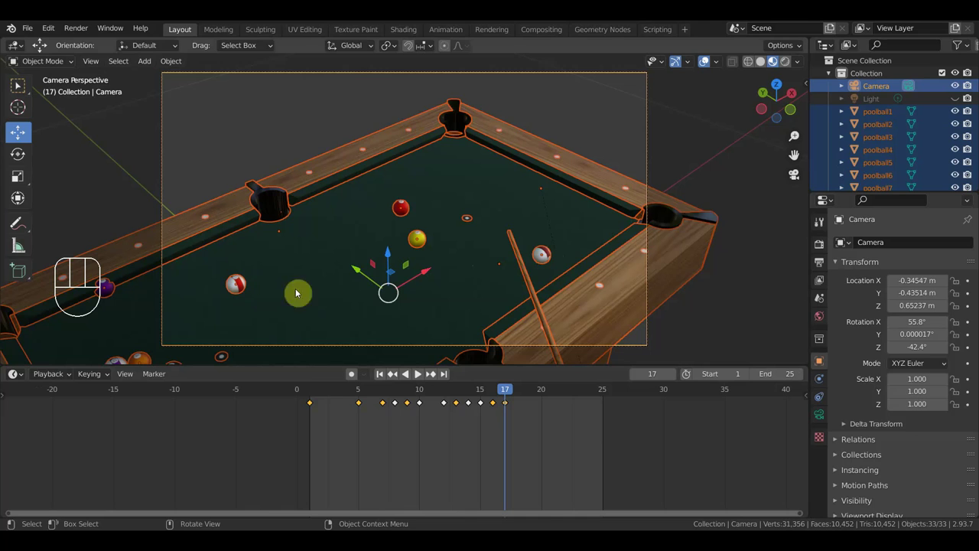
key("space")
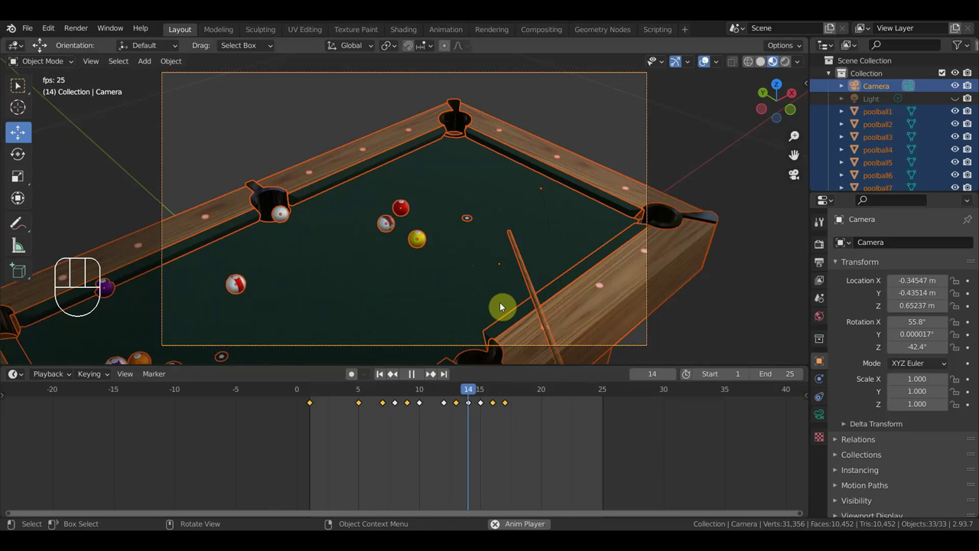
key("space")
Orbit out of the camera view and hide the camera object in the Outliner.
left_click_drag(501, 302, 501, 306)
left_click(371, 312)
left_click(959, 89)
Reframe the view on the table and play the strike back once.
left_click_drag(672, 249, 656, 234)
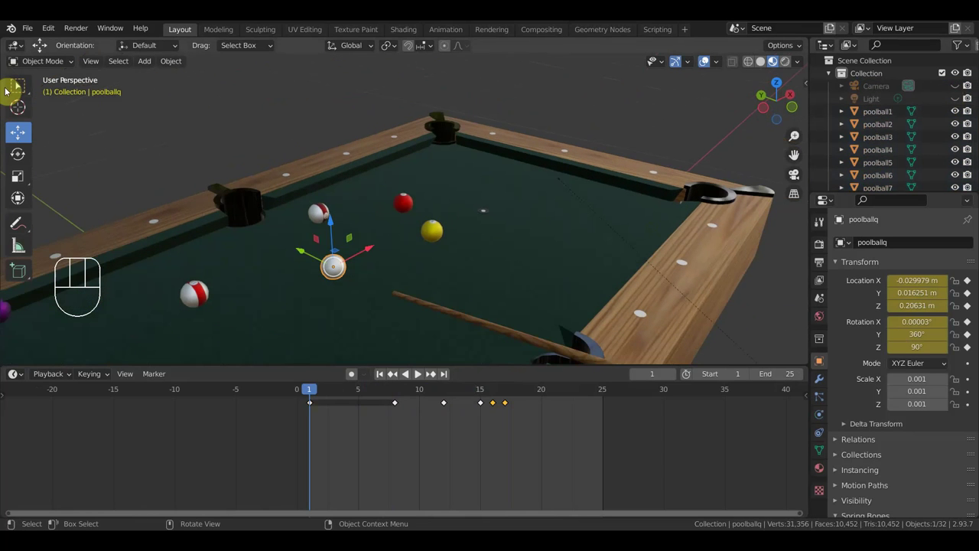
middle_click(20, 84)
middle_click(20, 85)
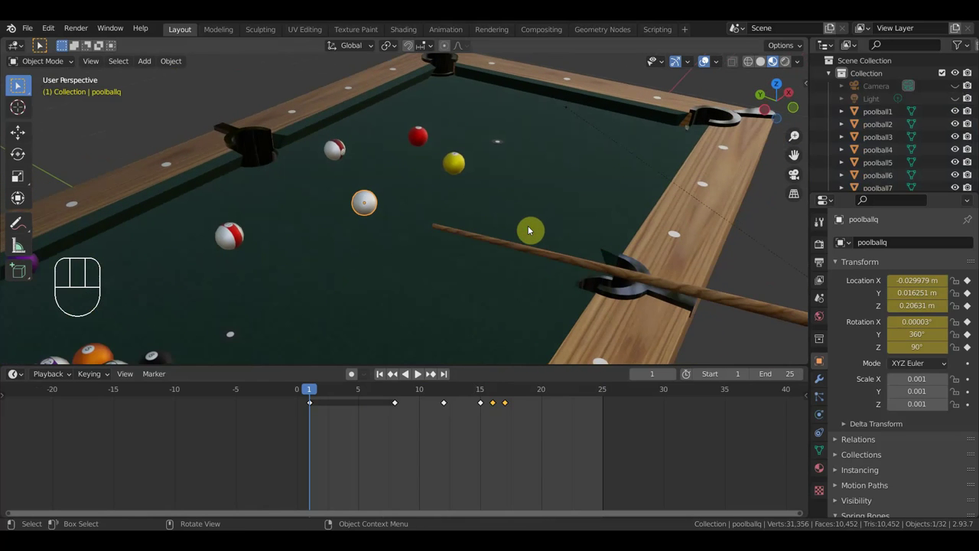
key("space")
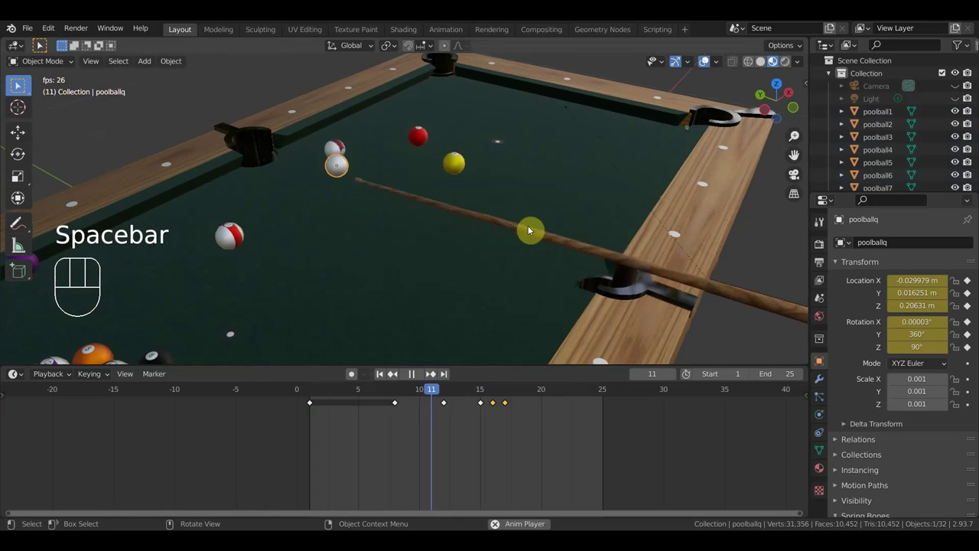
key("space")
Select the cue stick and scrub through its stroke at frames 15, 8, 10 and 11.
left_click(20, 85)
left_click_drag(20, 85, 20, 85)
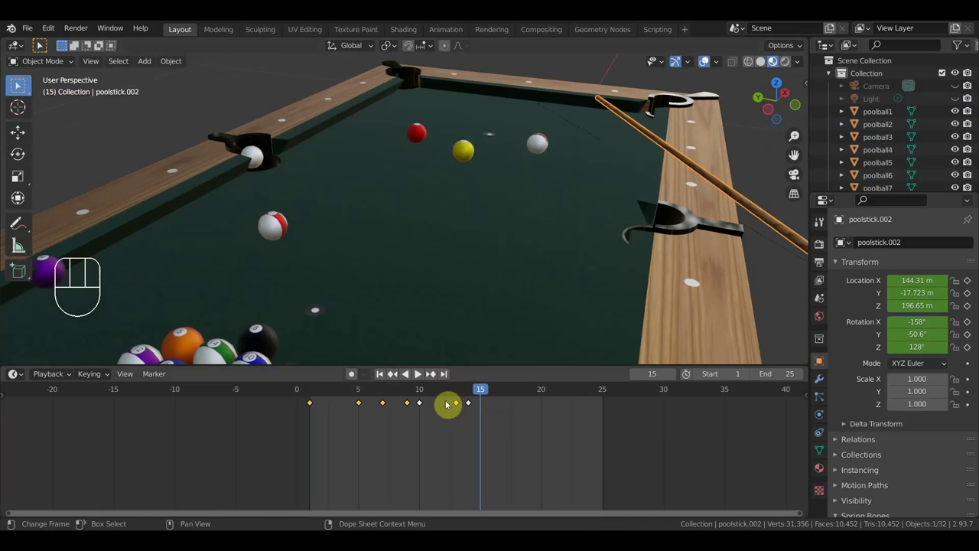
left_click(20, 85)
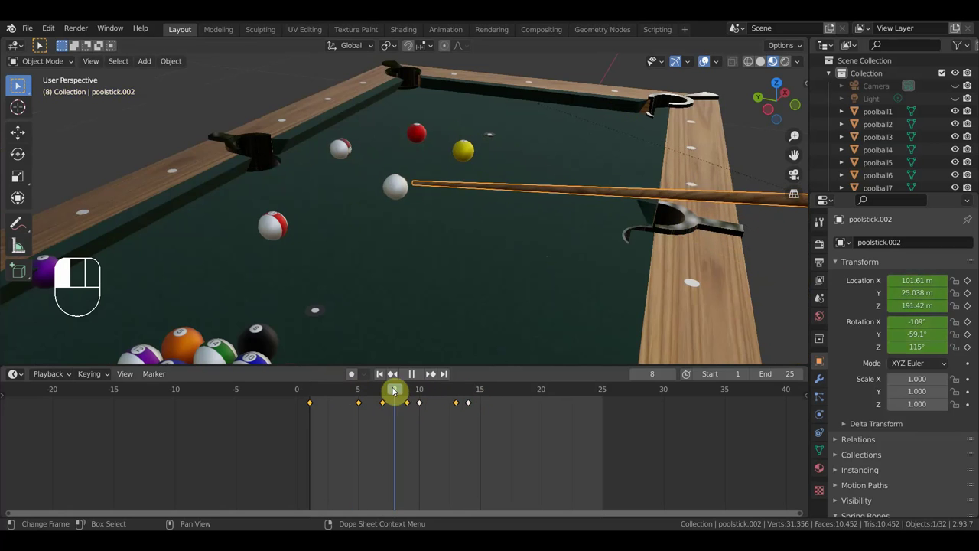
middle_click(20, 84)
left_click(20, 85)
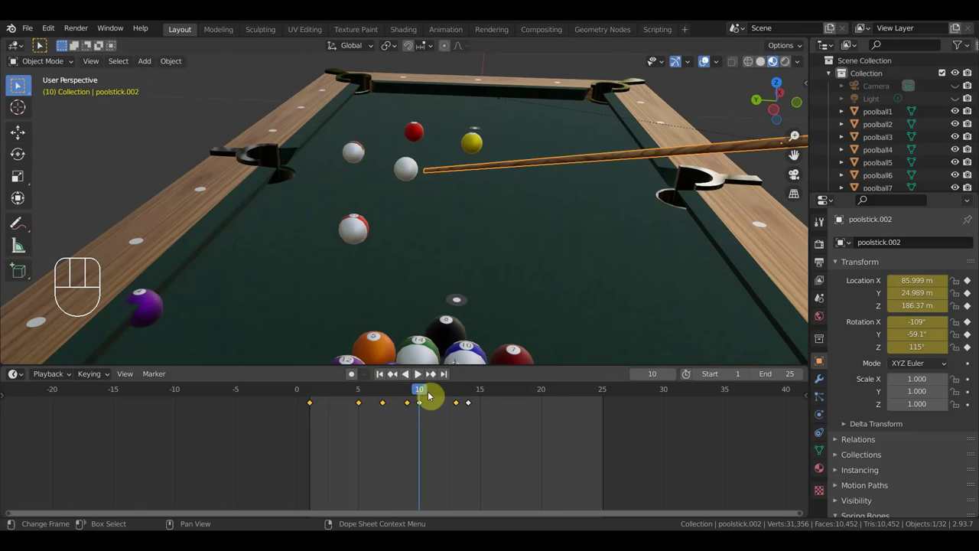
left_click(20, 84)
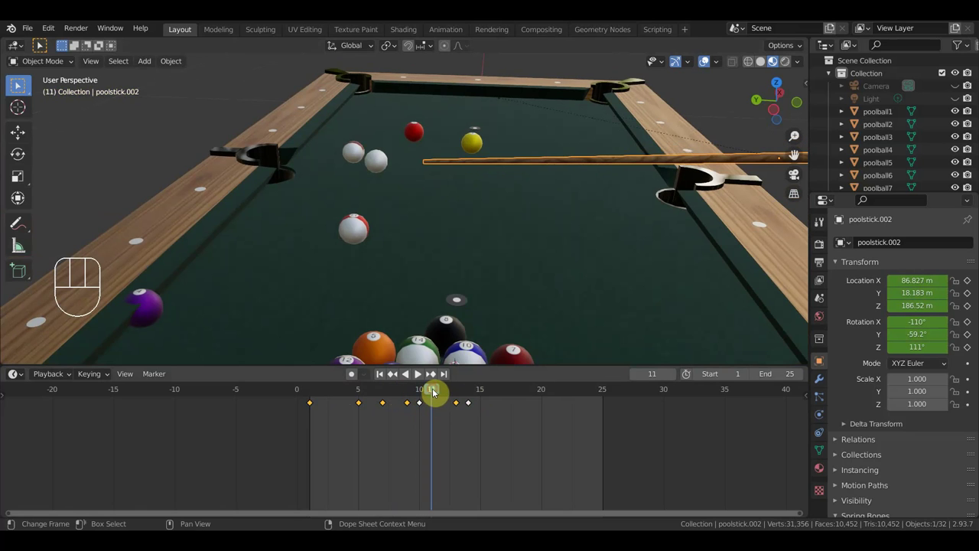
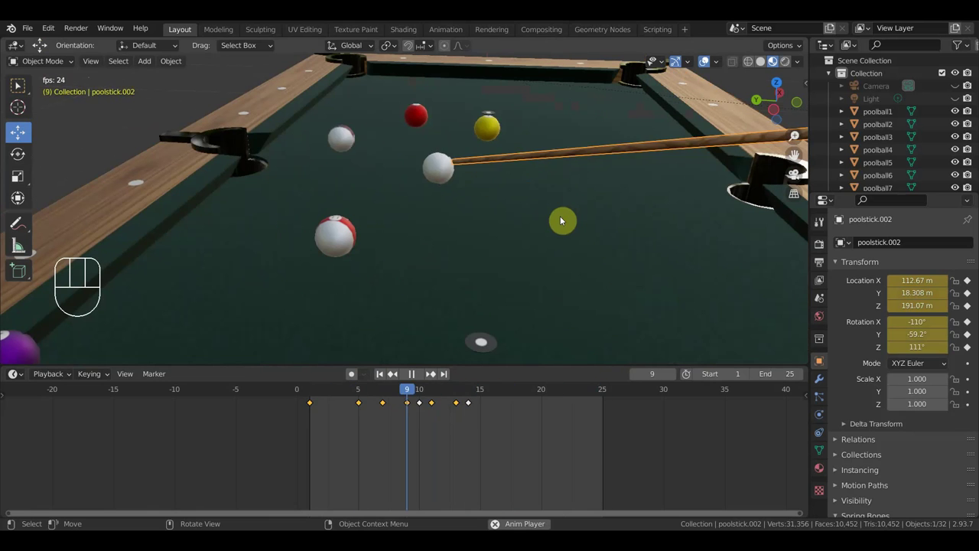
Zoom the timeline on the stick's keys and move the frame 10 keyframe earlier to frame 8.
key("space")
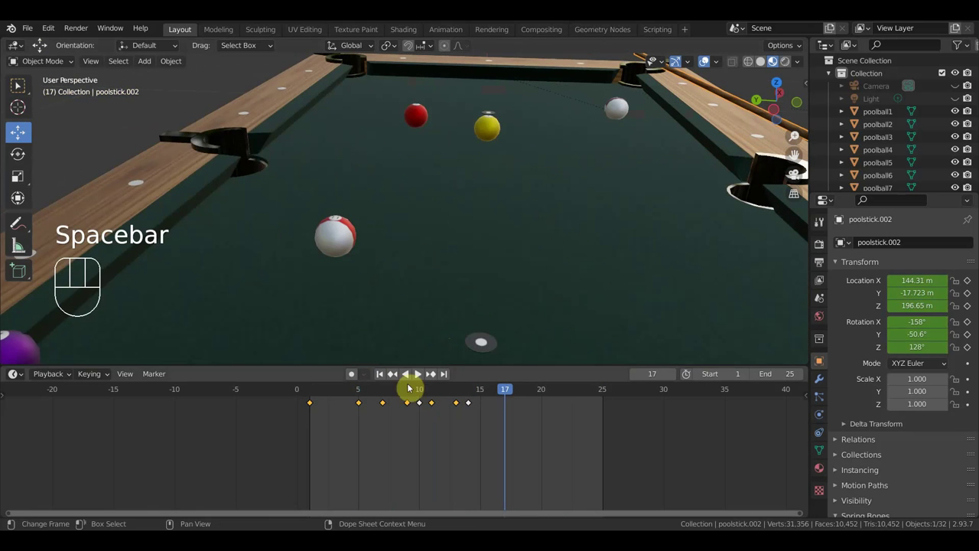
left_click(387, 395)
left_click_drag(388, 391, 395, 386)
left_click(392, 392)
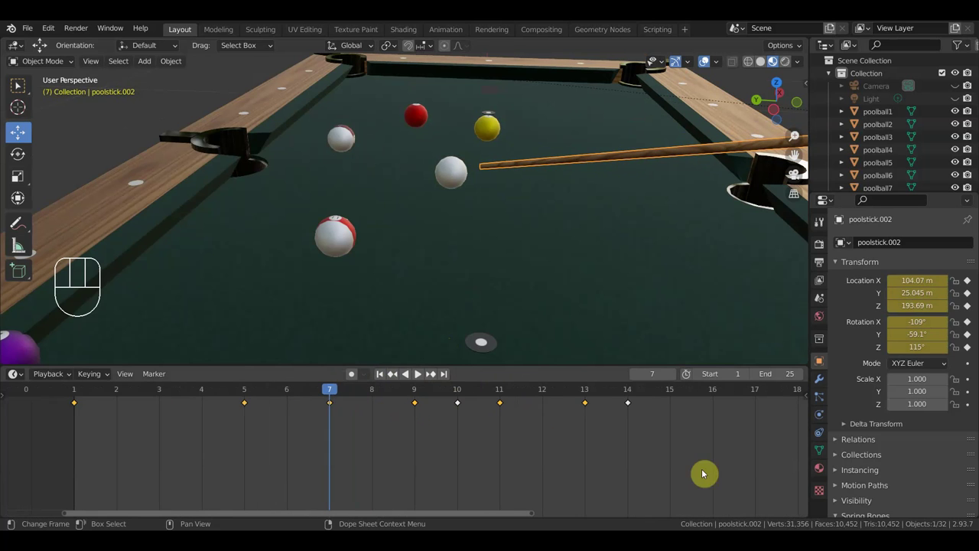
left_click(420, 408)
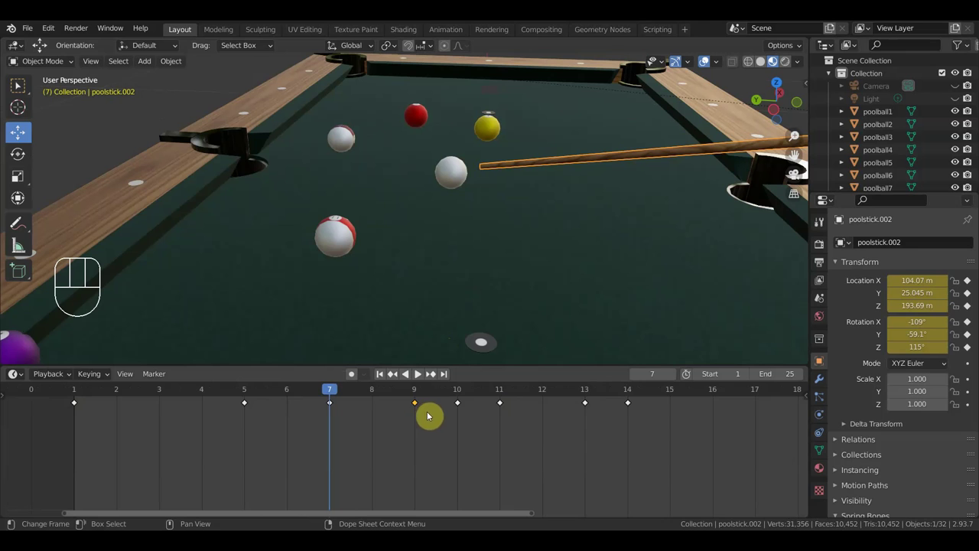
left_click_drag(340, 395, 413, 409)
left_click_drag(474, 437, 408, 395)
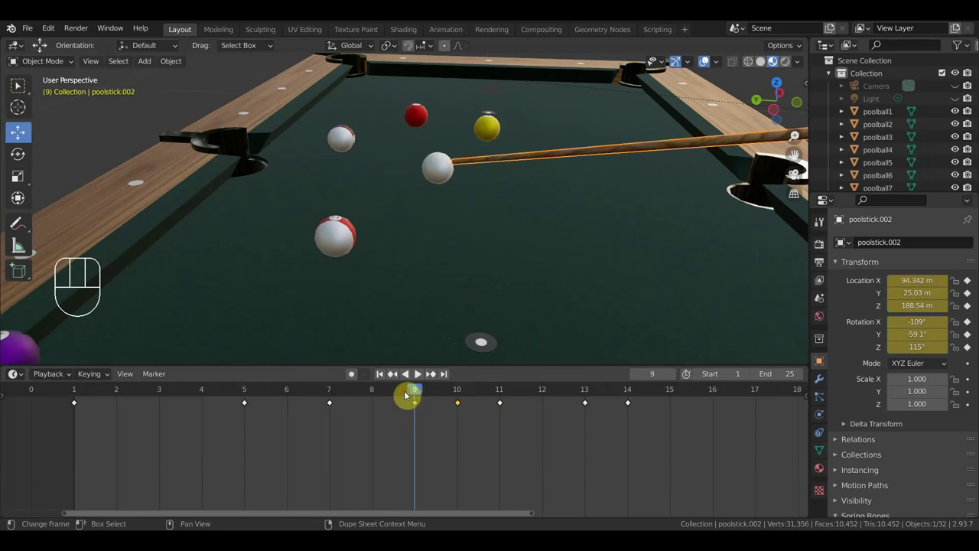
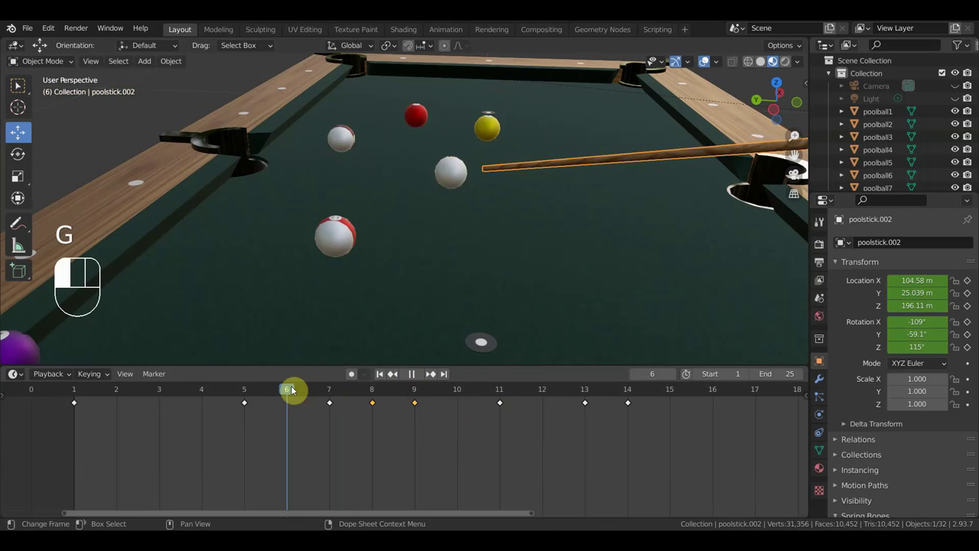
Replay the stroke, orbit to see the whole table and scrub through the shot to frame 15.
key("space")
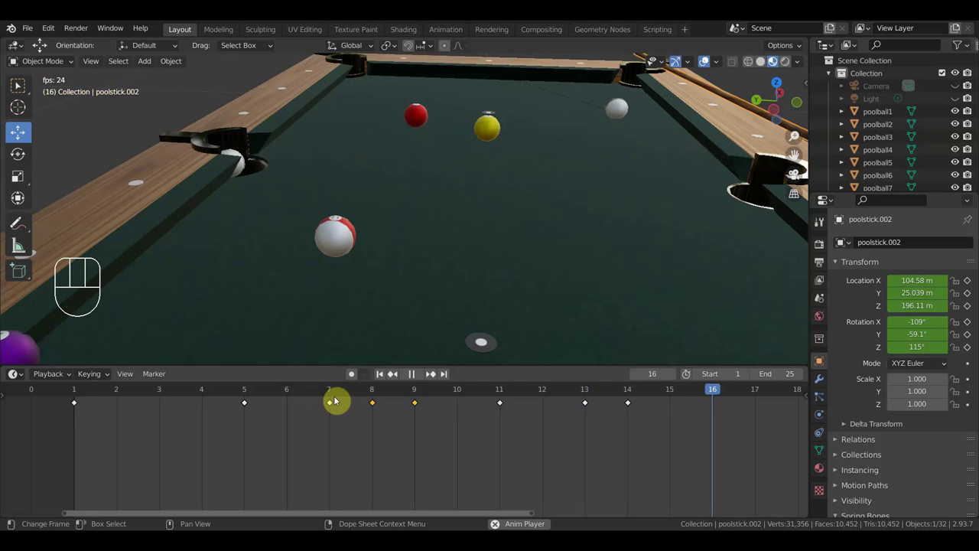
key("space")
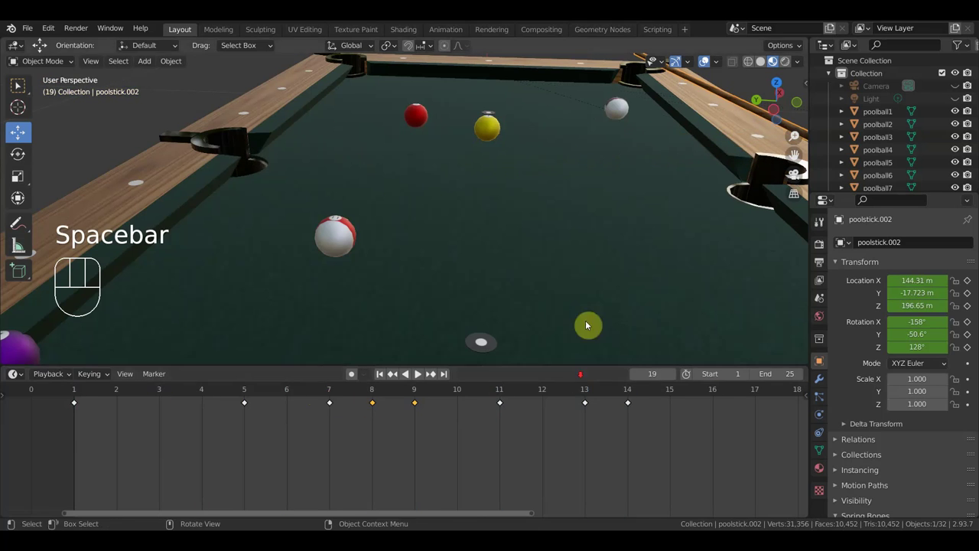
left_click_drag(612, 265, 546, 294)
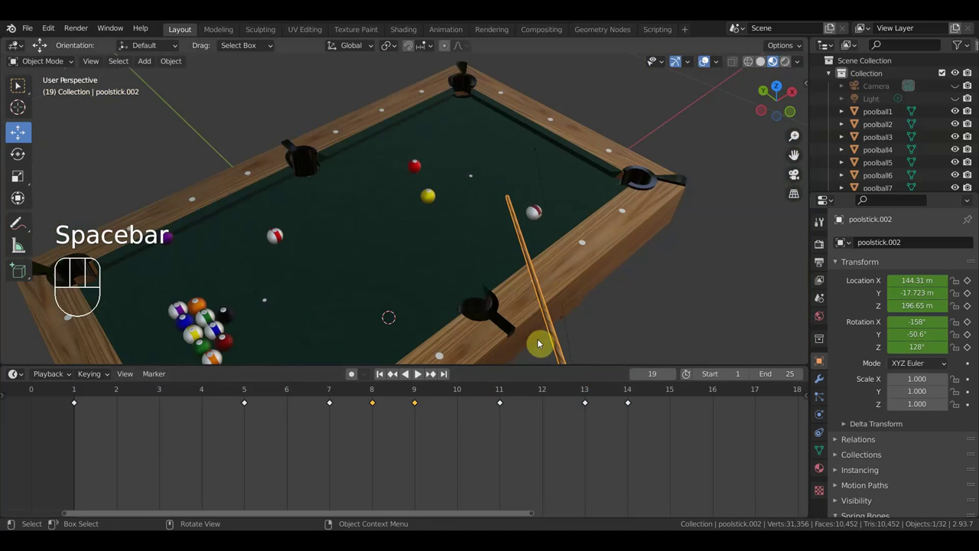
left_click(357, 394)
left_click_drag(381, 393, 639, 367)
left_click(534, 202)
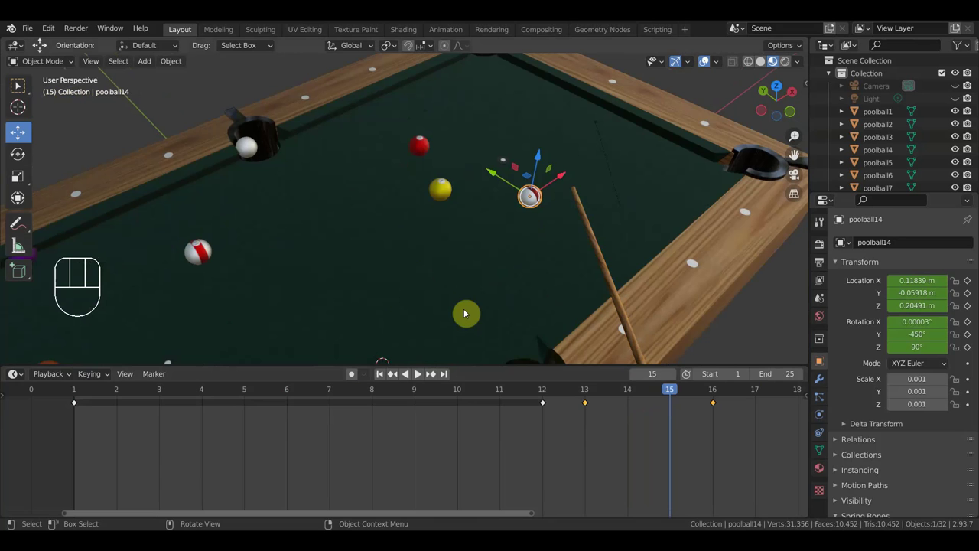
key("ctrl+z")
key("ctrl+z")
key("ctrl+z")
key("ctrl+z")
key("ctrl+z")
key("ctrl+z")
key("ctrl+z")
key("space")
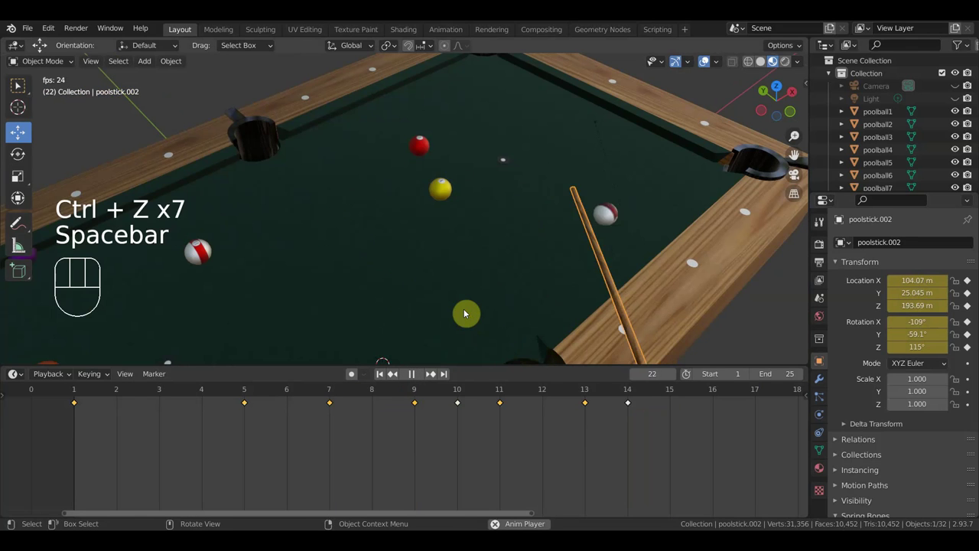
key("space")
key("space")
key("space")
left_click_drag(518, 219, 484, 246)
left_click(503, 283)
left_click(545, 391)
left_click_drag(553, 392, 560, 401)
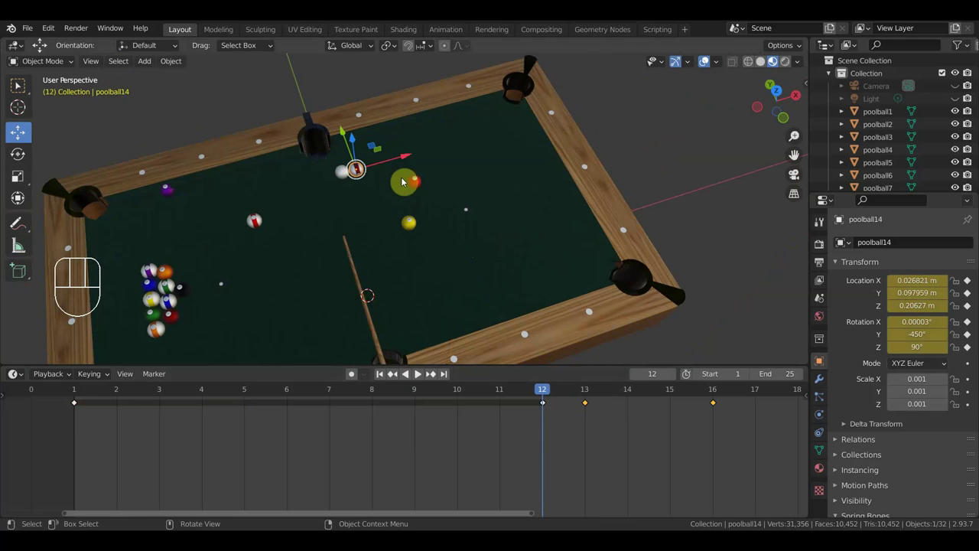
left_click_drag(547, 394, 591, 415)
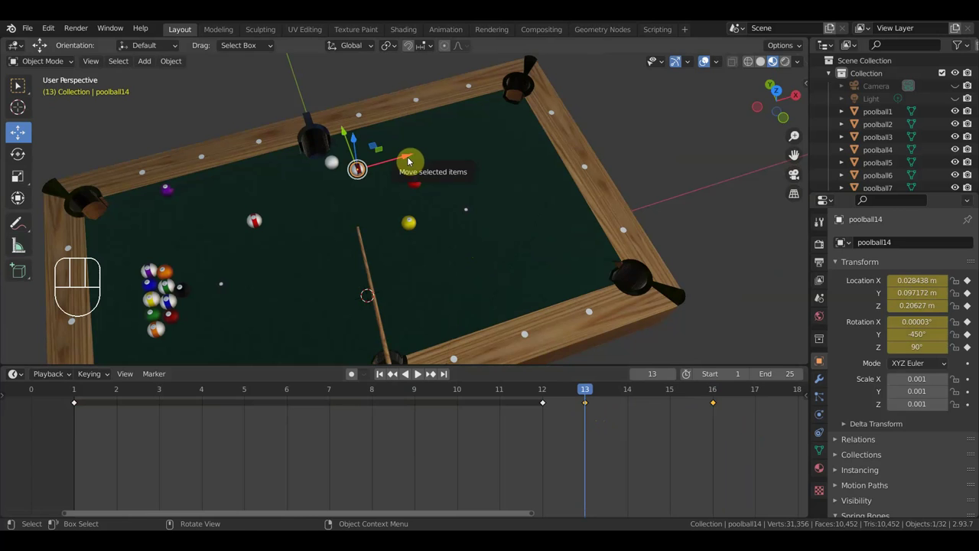
Move poolball14 toward the far rail at frame 13 and key its location and rotation.
key("g")
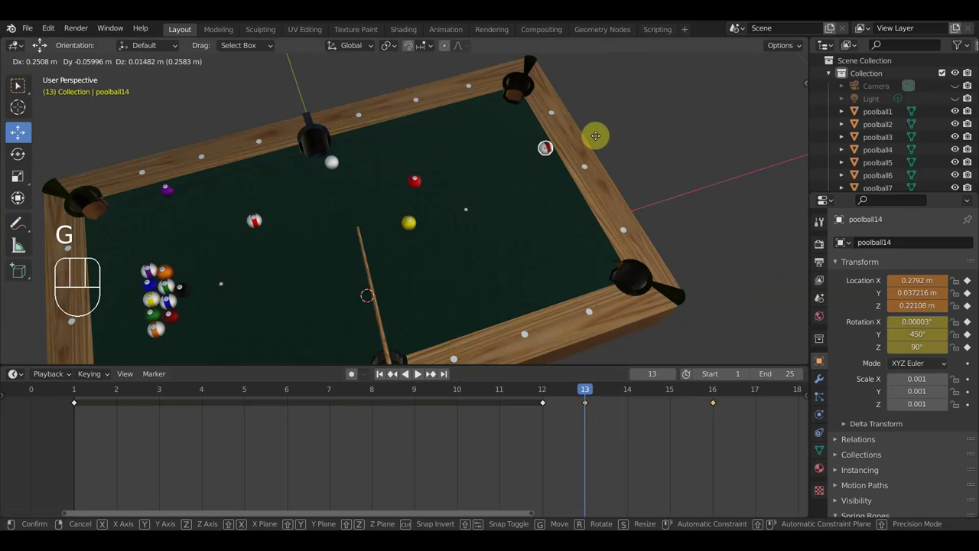
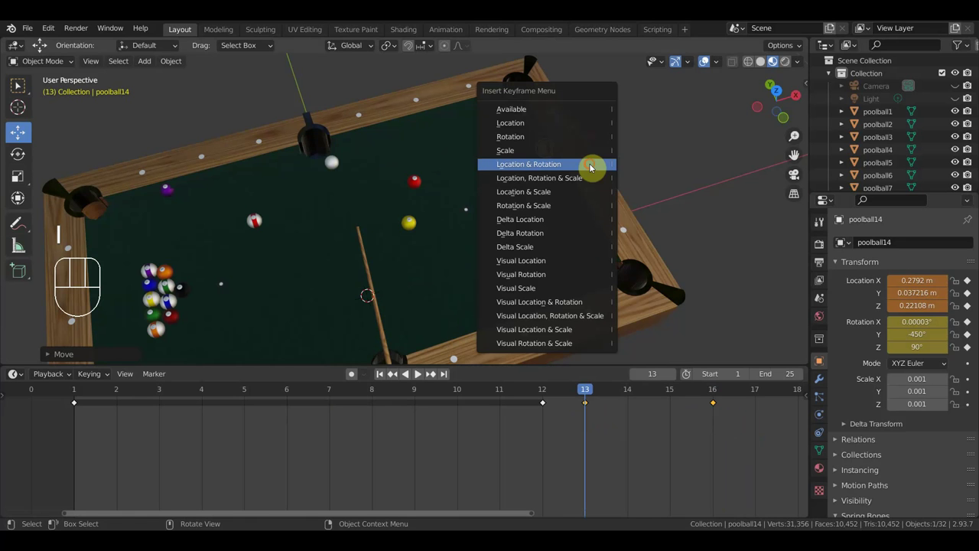
left_click(715, 393)
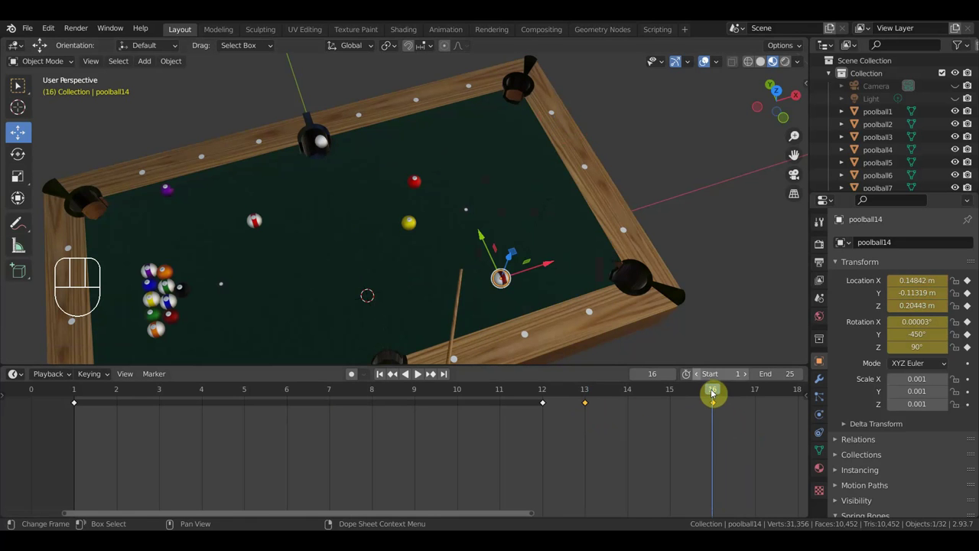
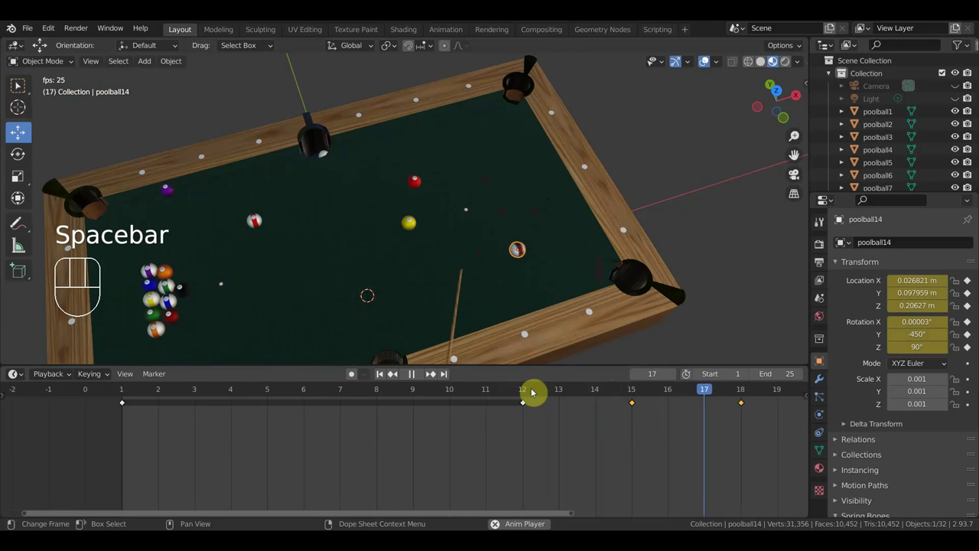
Stop playback, jump to frame 6 and pull the cue stick farther back for its wind-up key.
key("space")
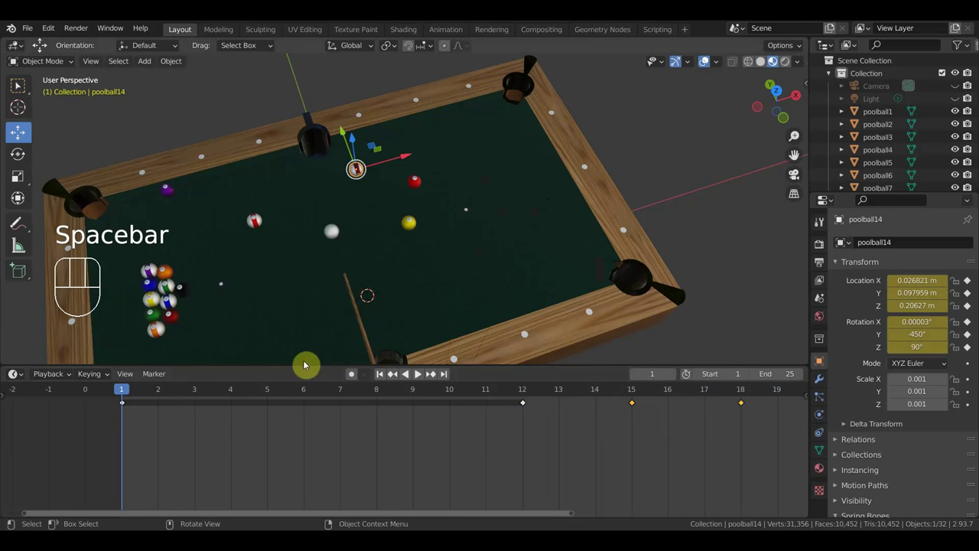
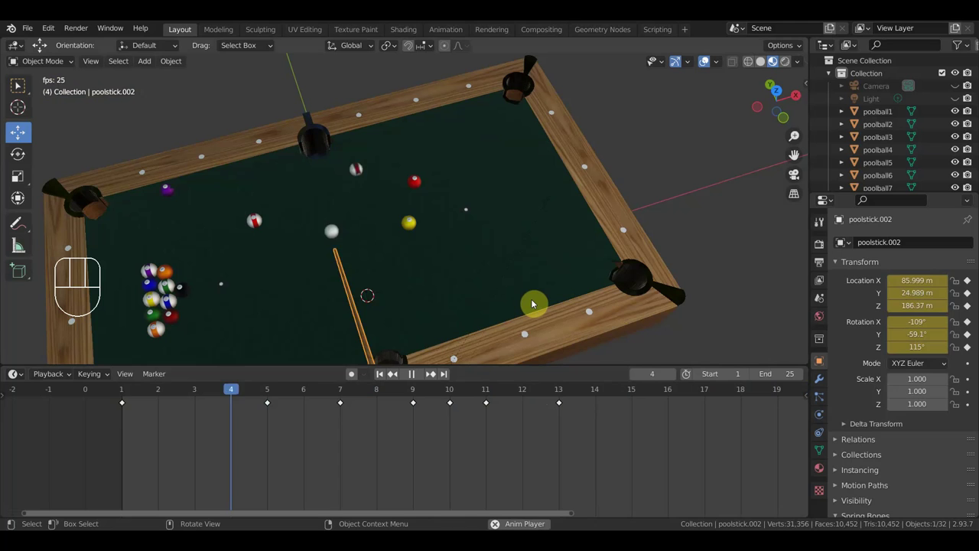
key("space")
left_click(321, 394)
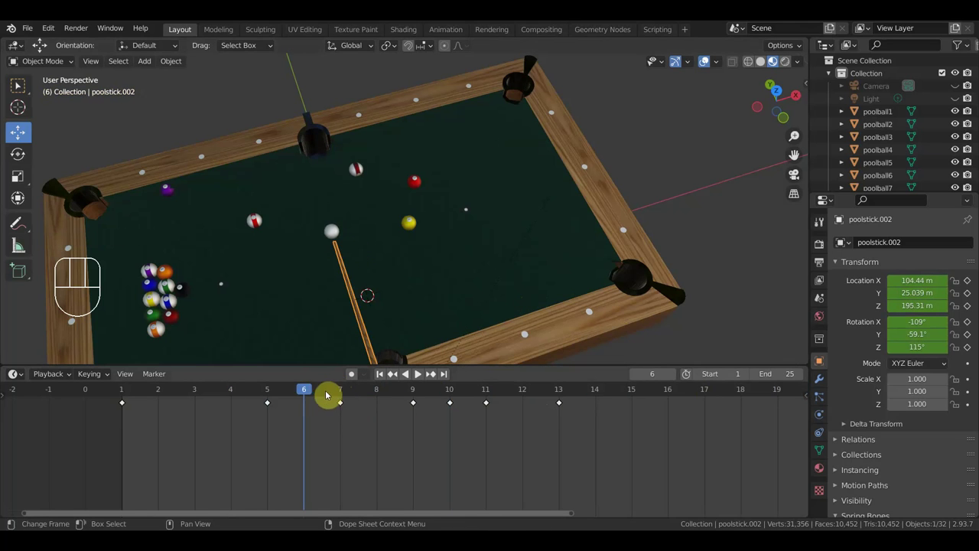
left_click_drag(305, 393, 314, 412)
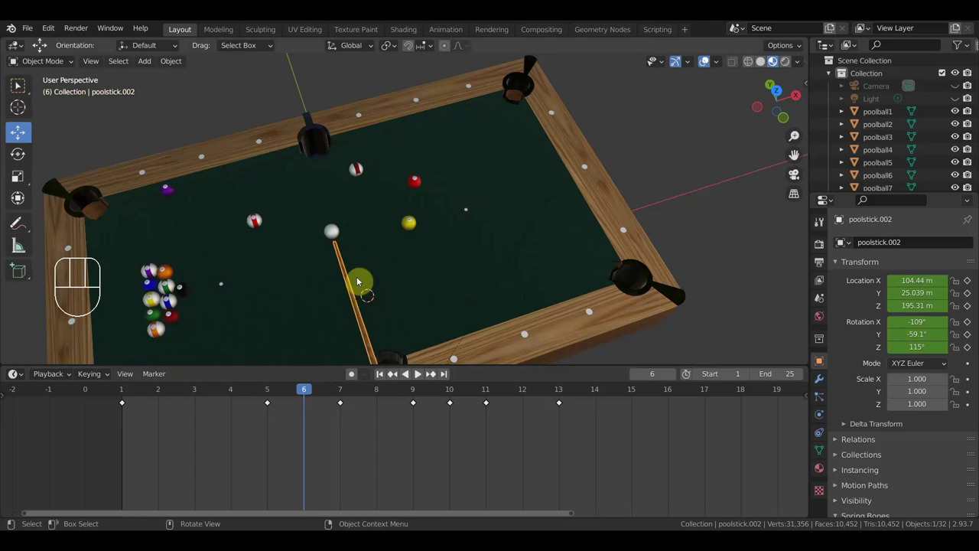
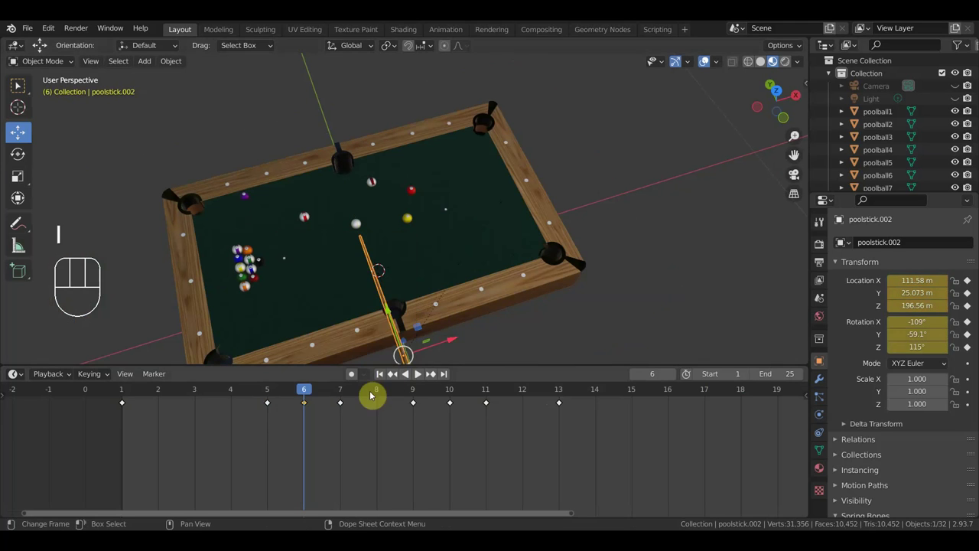
Select the stick's frame 9 key and move the view in close to the cue ball and stick.
left_click_drag(297, 396, 413, 424)
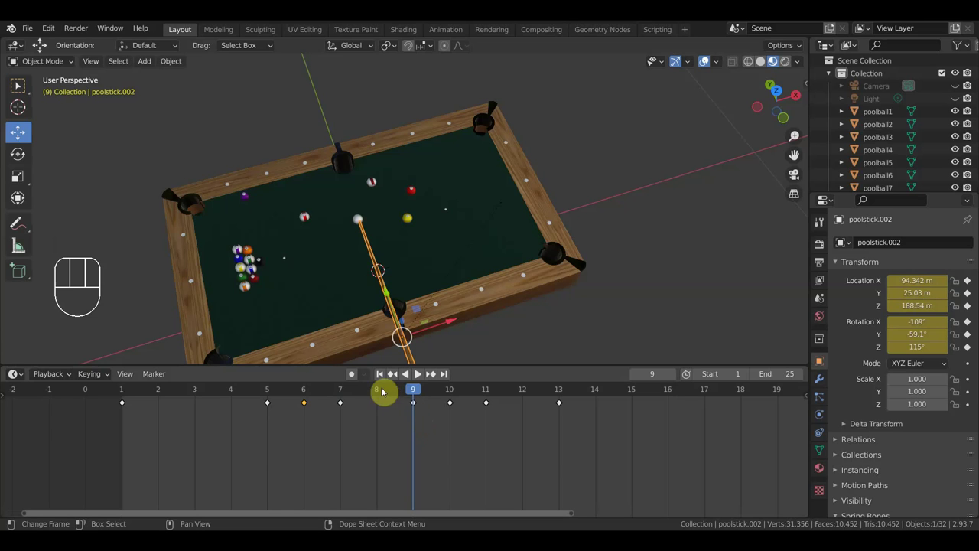
left_click_drag(423, 421, 406, 403)
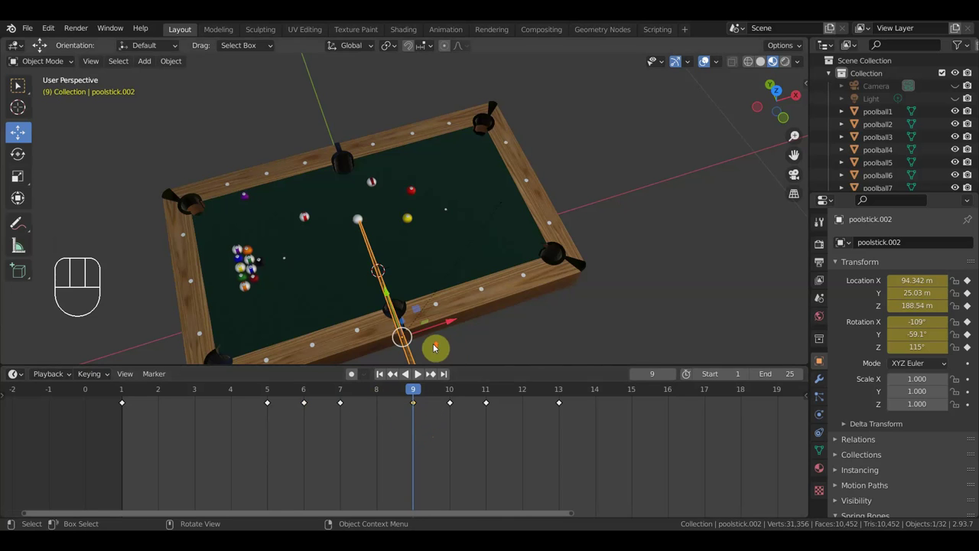
left_click_drag(450, 282, 480, 236)
middle_click(480, 240)
Move the stick's frame 9 keyframe to frame 8 and play the strike several times to check timing.
left_click_drag(490, 247, 609, 200)
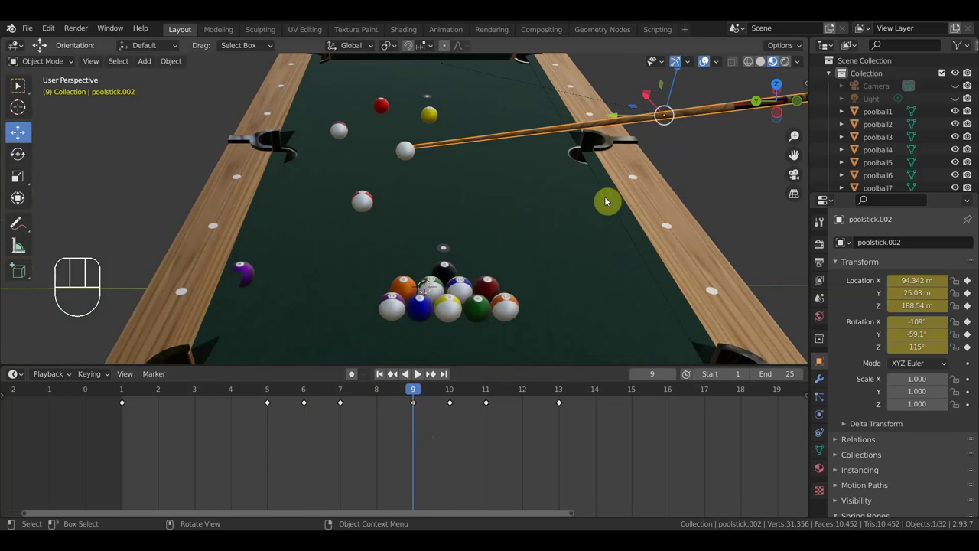
left_click_drag(434, 426, 405, 404)
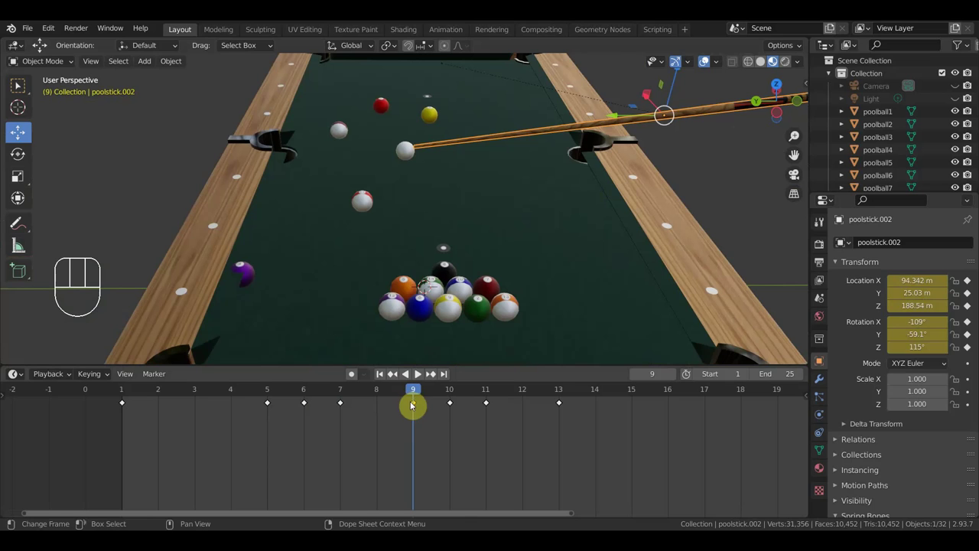
key("g")
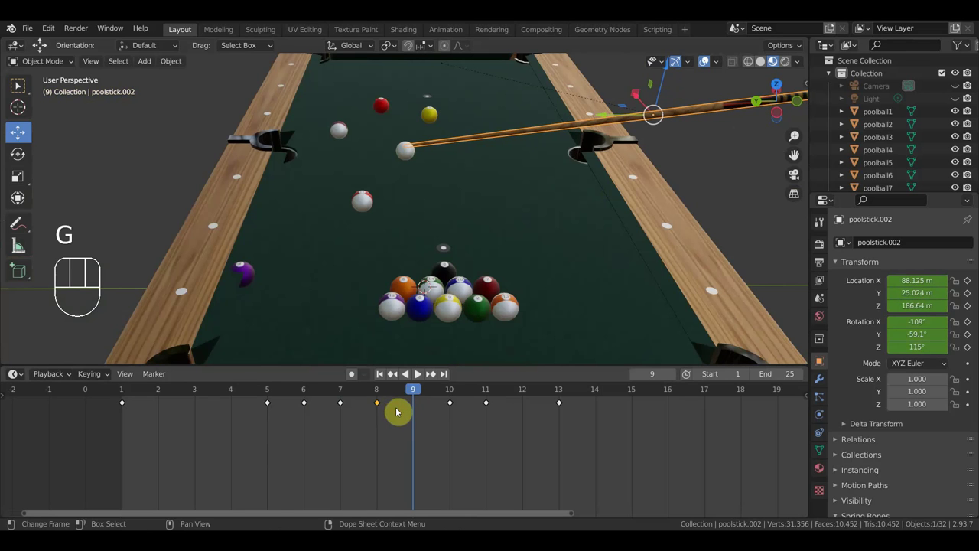
left_click(346, 393)
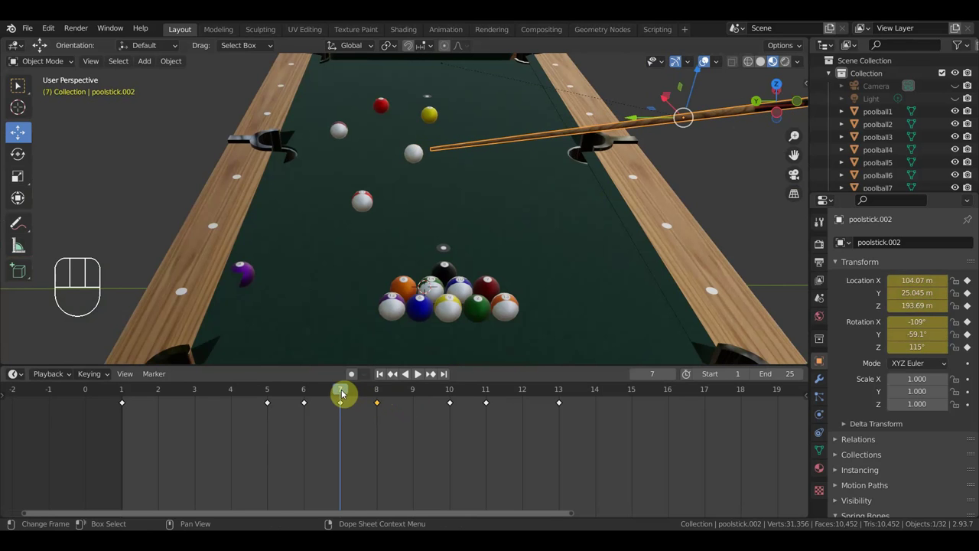
key("space")
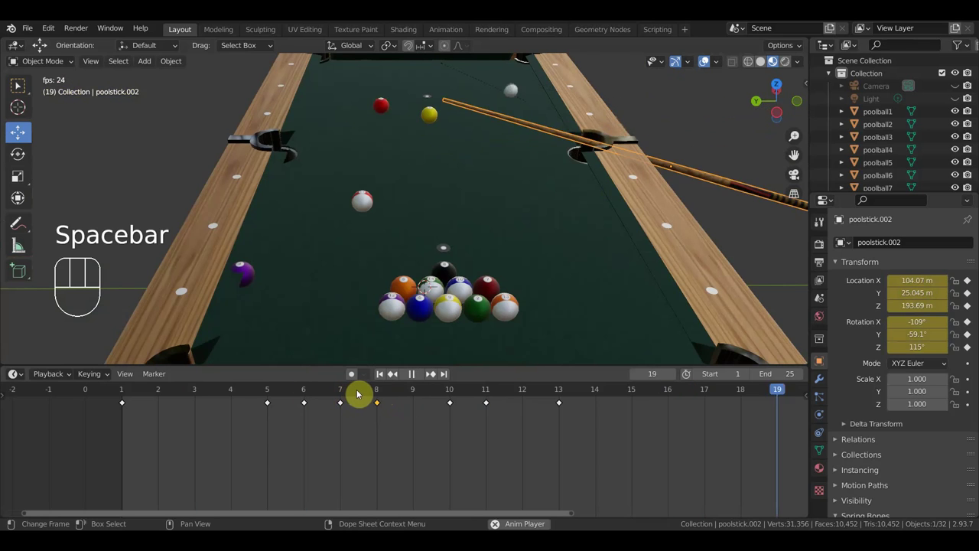
key("space")
key("space")
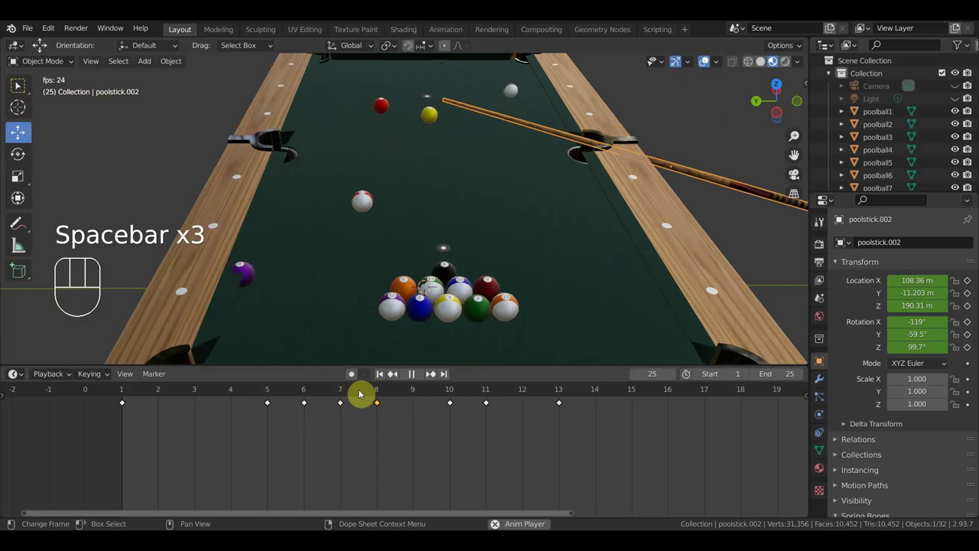
key("space")
key("space")
key("space")
Delete the stick's final keyframe at frame 13 and replay the animation.
left_click(455, 391)
left_click_drag(455, 391, 546, 408)
left_click(551, 401)
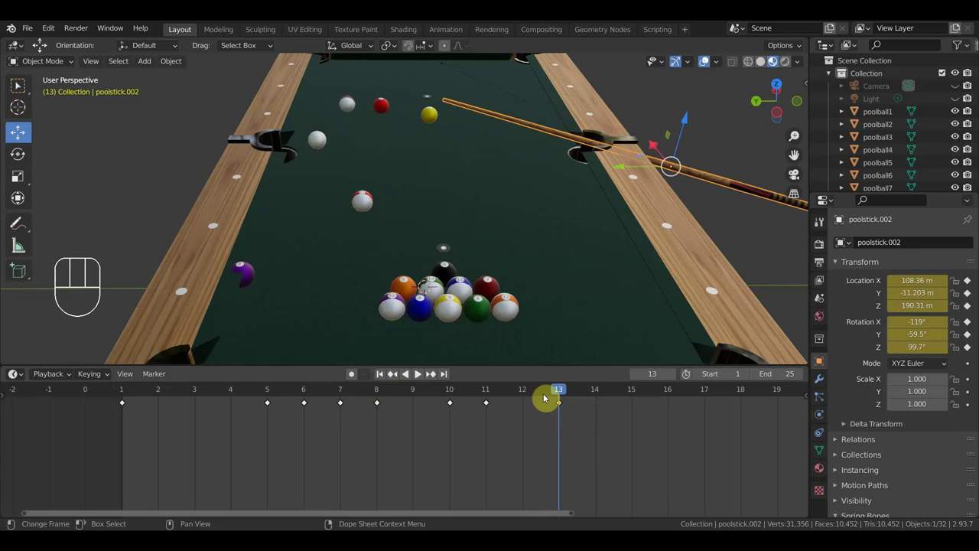
key("Delete")
left_click_drag(560, 394, 453, 390)
key("space")
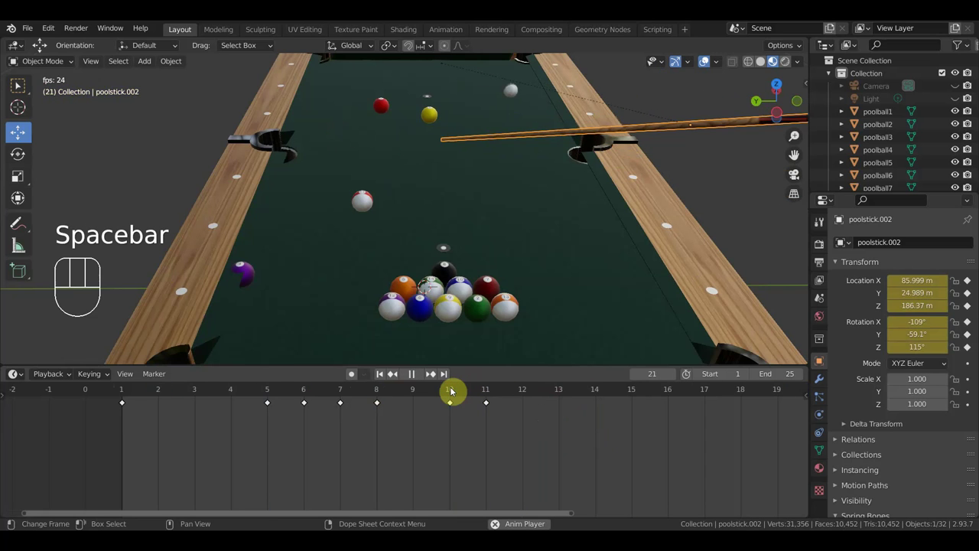
key("space")
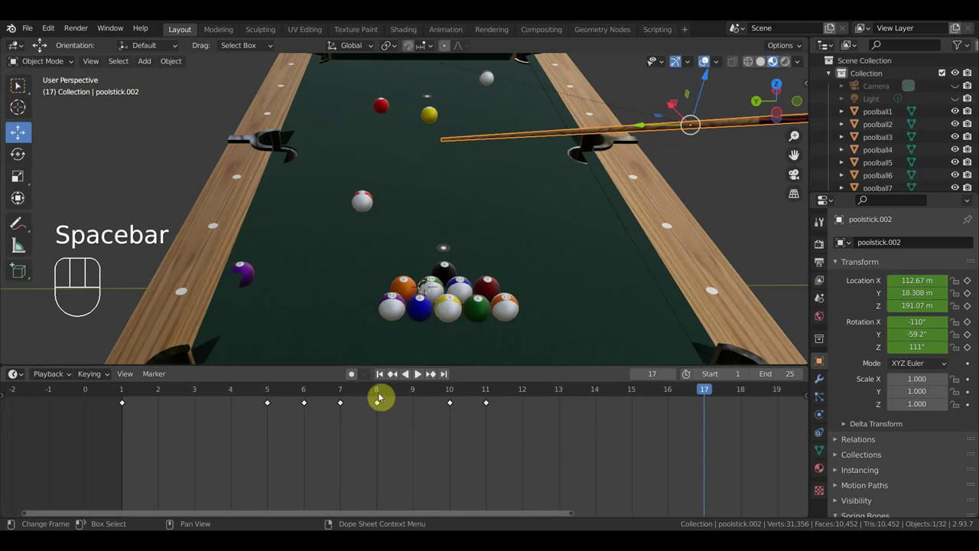
Shift the keyframes at frames 7–8 one frame later to 8–9 and replay the strike.
left_click(309, 393)
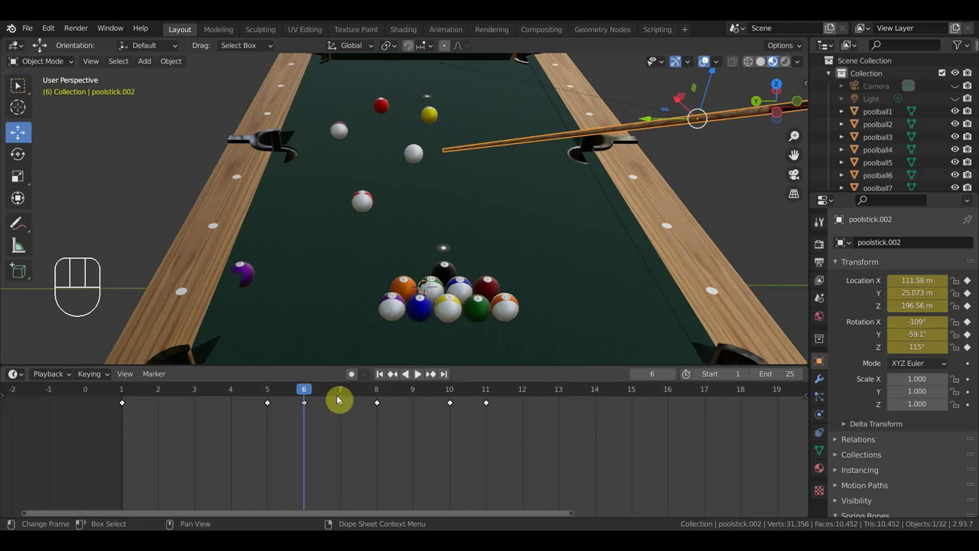
left_click_drag(411, 425, 329, 388)
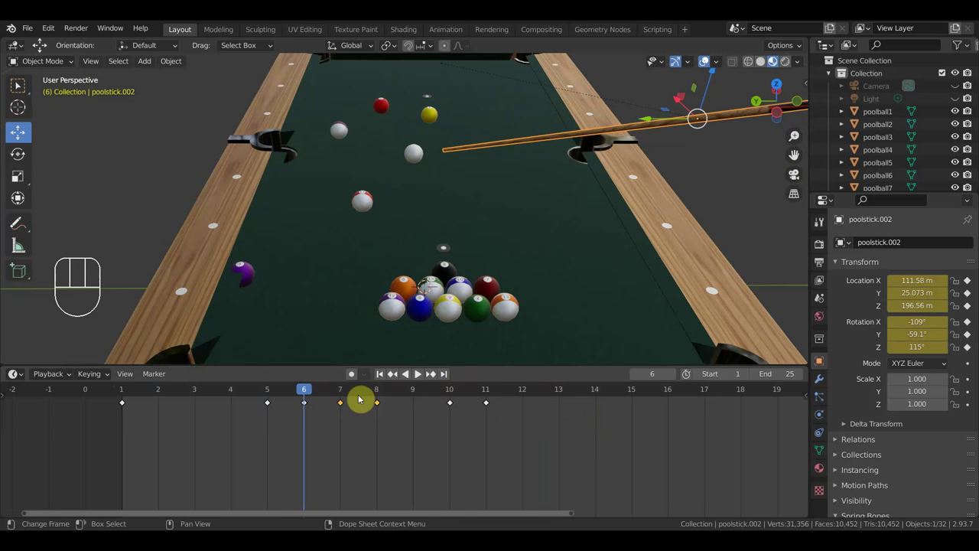
key("g")
left_click(396, 405)
key("space")
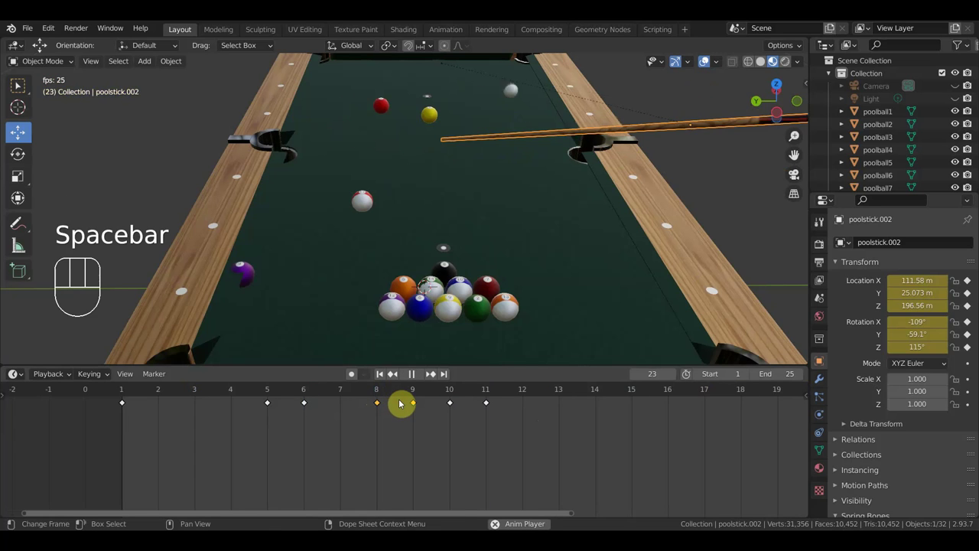
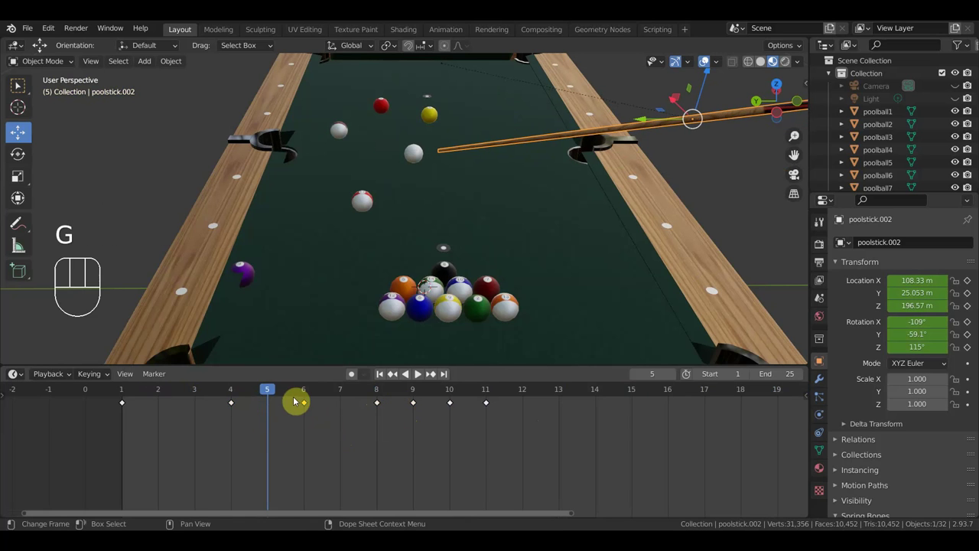
key("space")
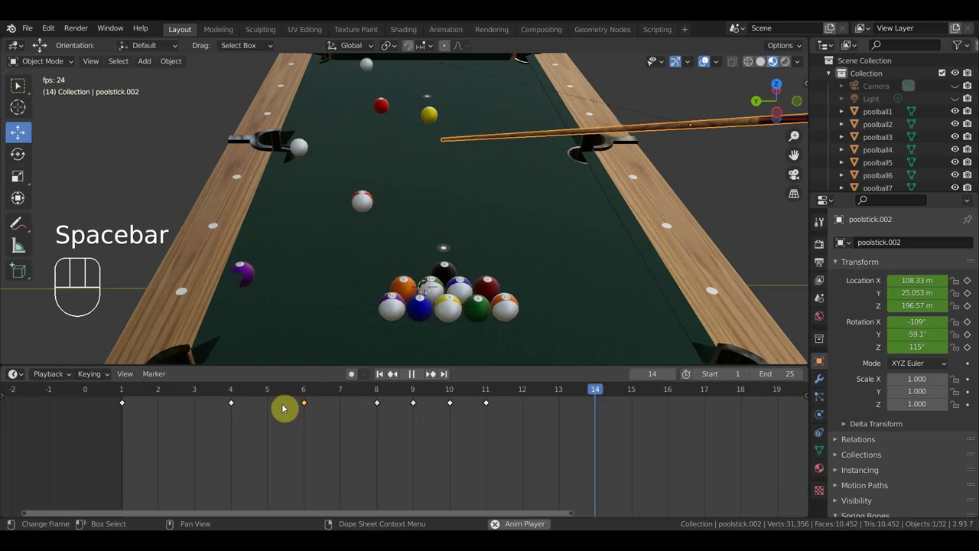
key("space")
Move the early wind-up keyframe earlier to frame 3 and play to check the timing.
left_click_drag(222, 402, 212, 396)
key("g")
left_click(238, 420)
key("space")
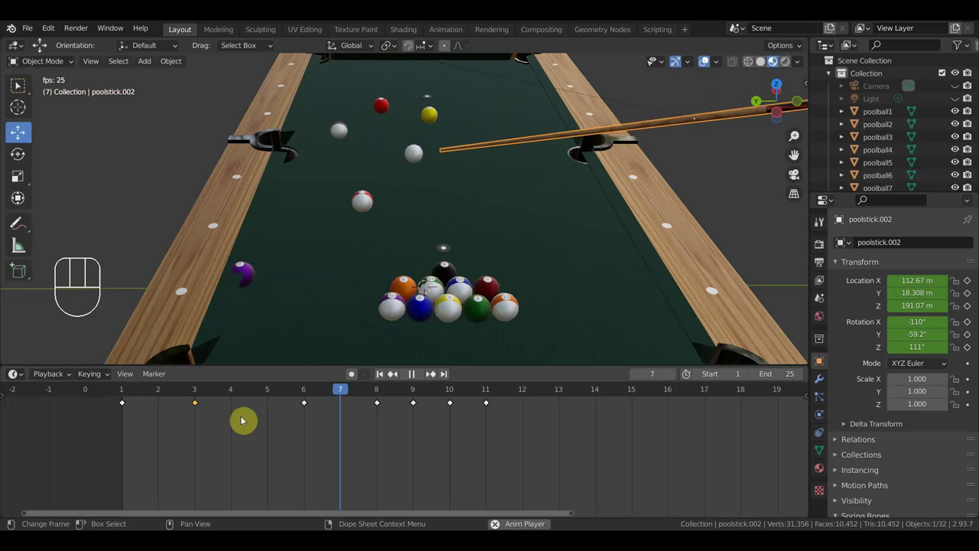
At frame 19, pull poolstick.002 back away from the table so it keys a withdrawn position.
key("space")
left_click_drag(323, 390, 507, 392)
left_click_drag(537, 300, 441, 313)
middle_click(439, 311)
key("space")
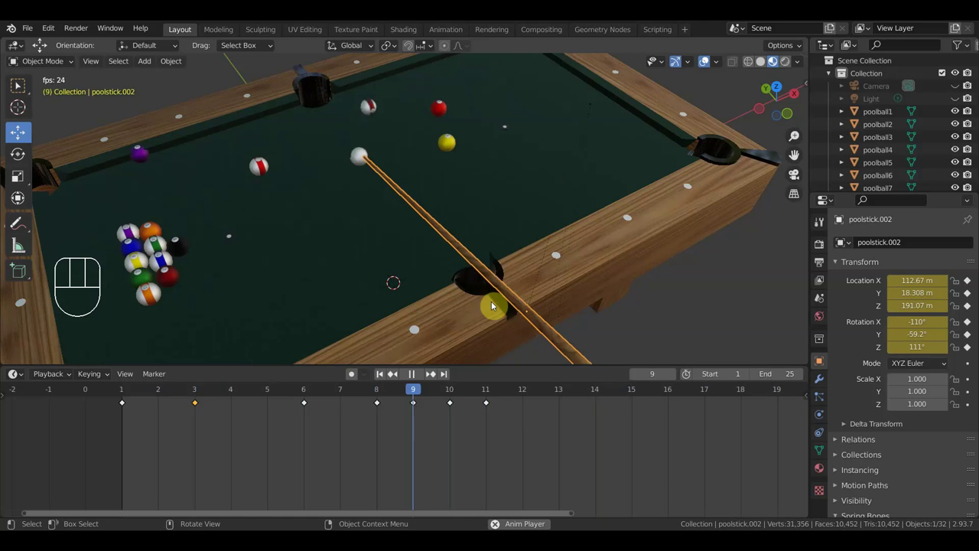
key("space")
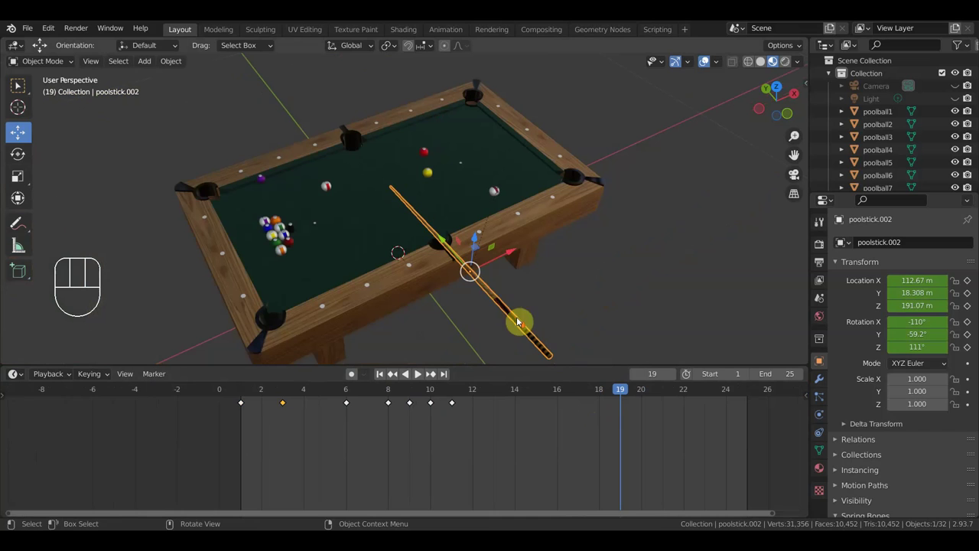
left_click_drag(449, 242, 470, 272)
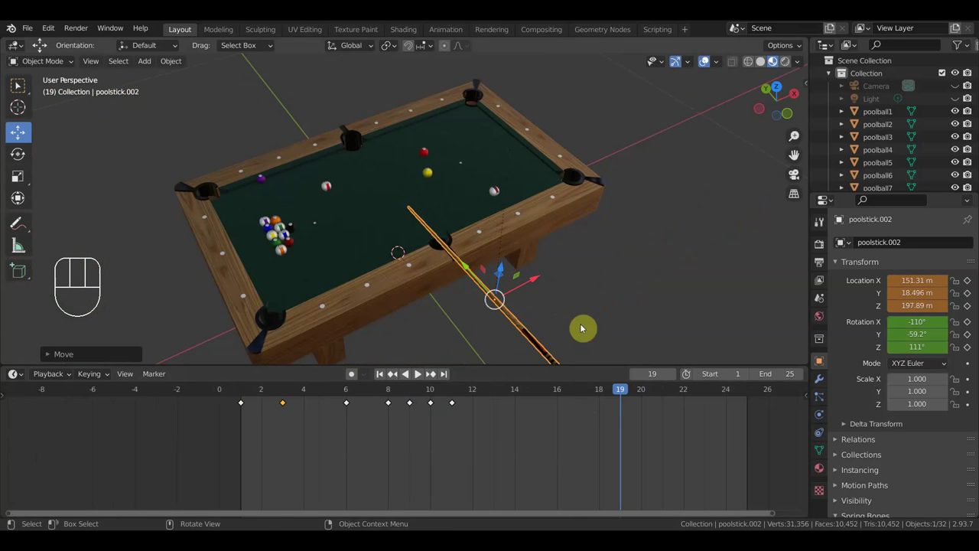
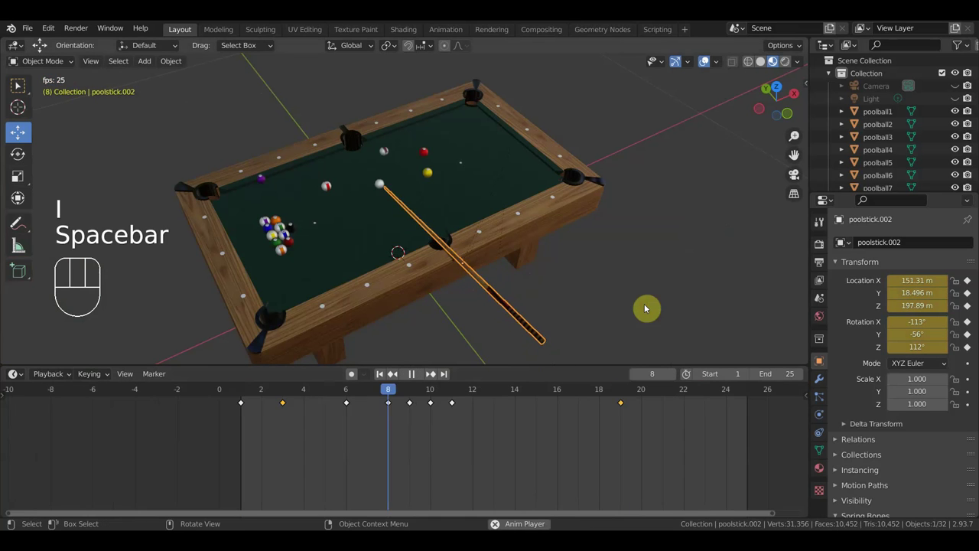
key("space")
Shift that new cue stick keyframe to frame 24 and play the shot through to frame 25.
left_click_drag(674, 442, 602, 396)
key("g")
left_click(709, 400)
key("space")
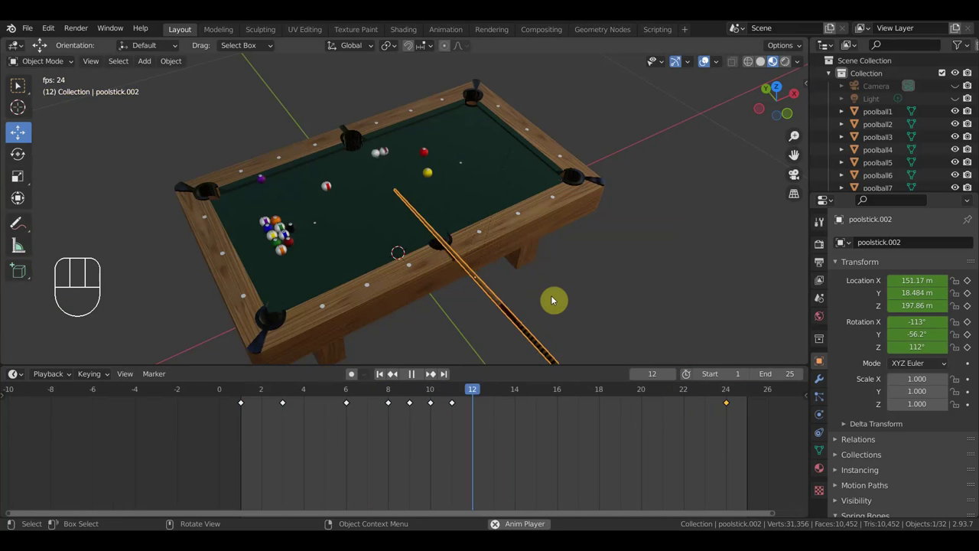
key("space")
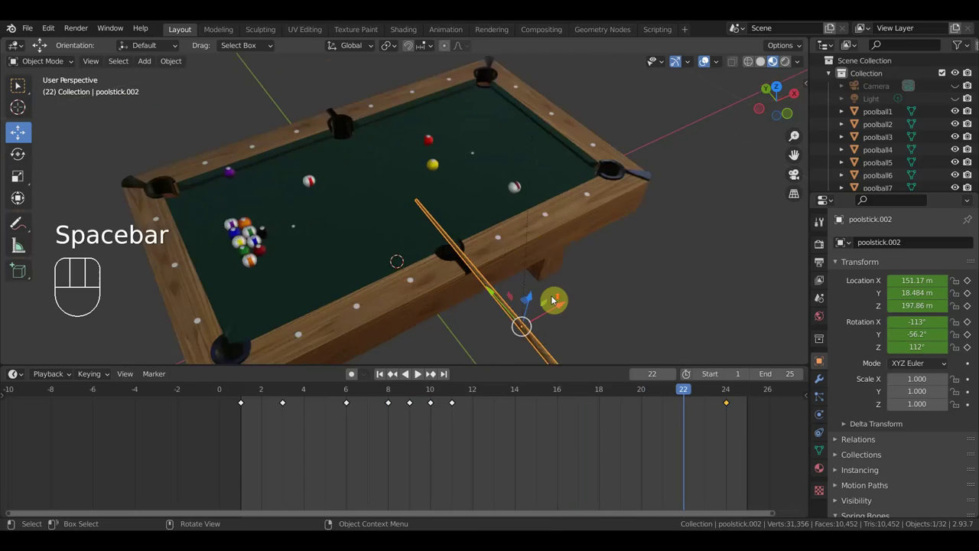
left_click_drag(555, 299, 573, 307)
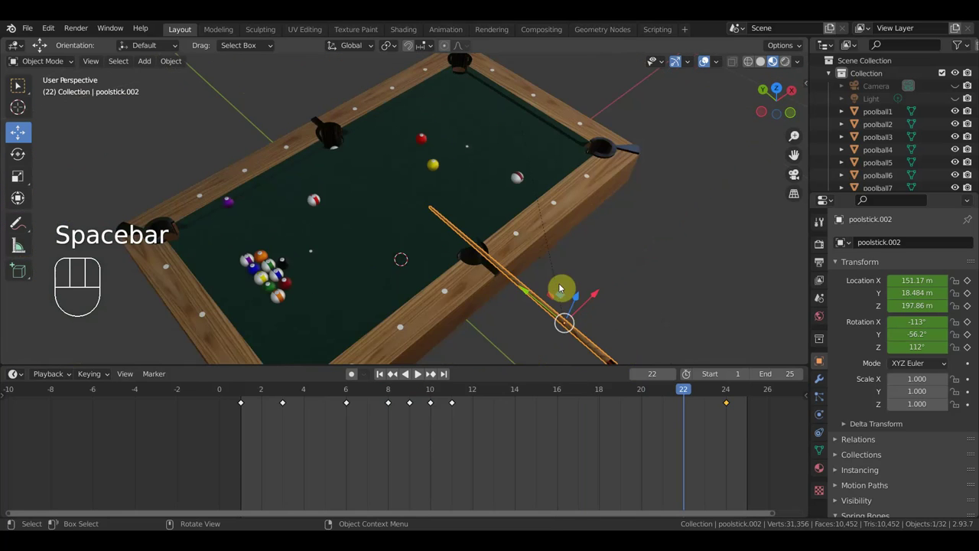
key("space")
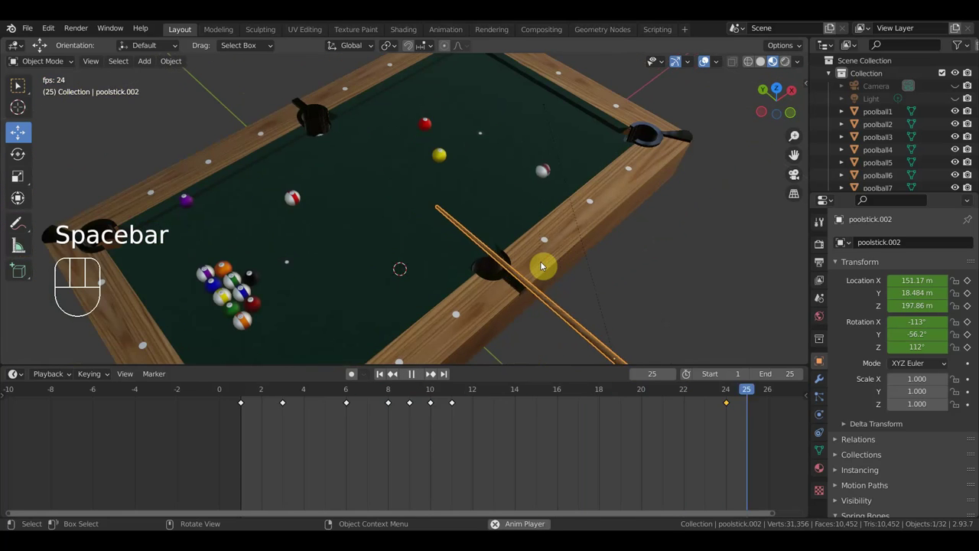
key("space")
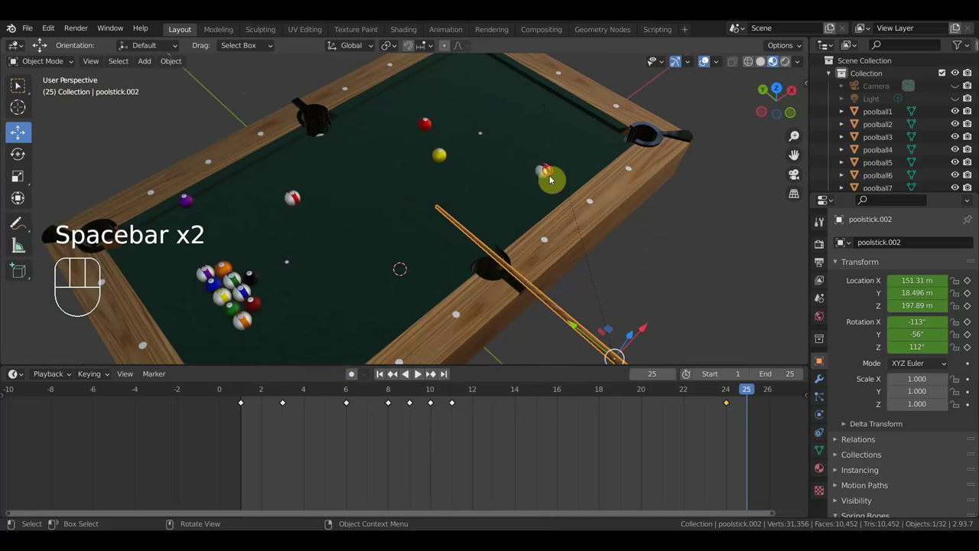
From top view, move poolball14 to rest just inside the near cushion at frame 18.
middle_click(575, 192)
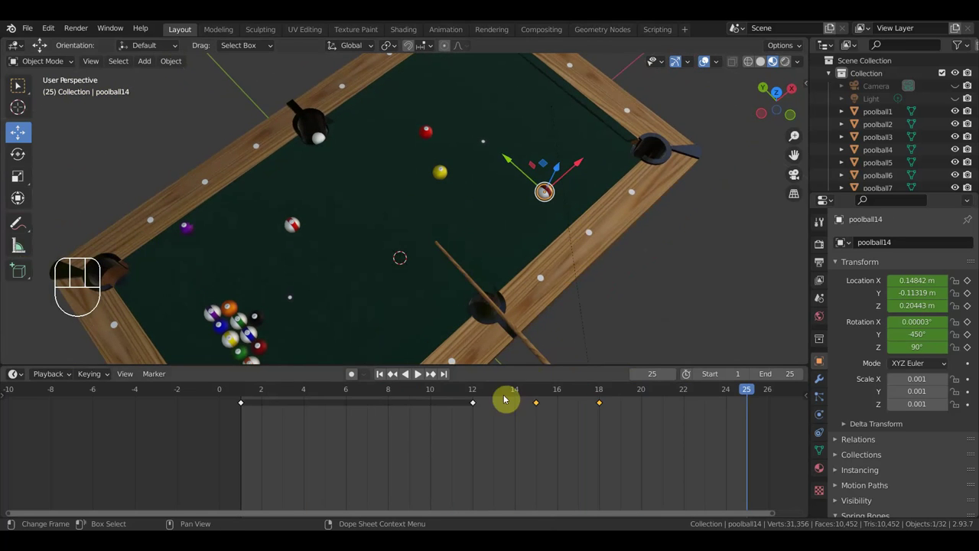
left_click(539, 390)
left_click(604, 395)
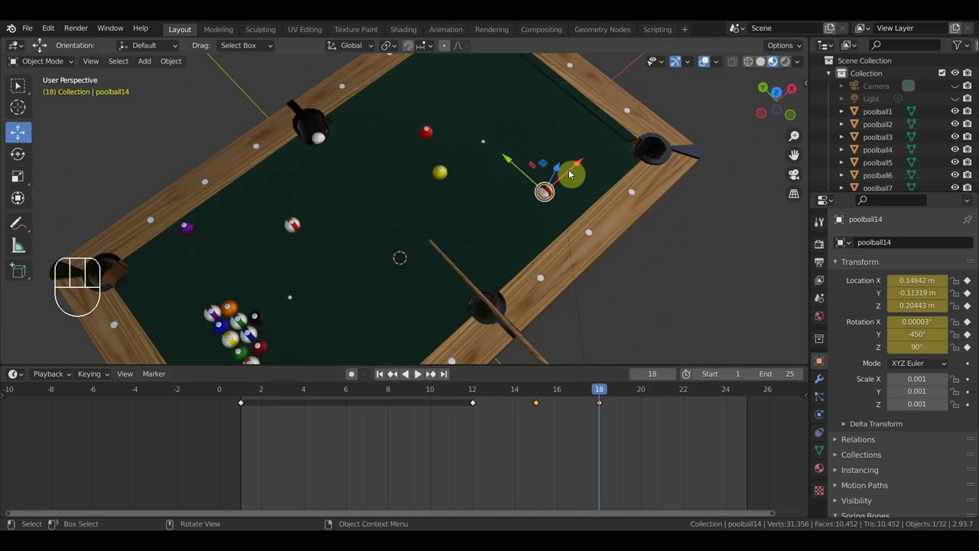
key("KP_7")
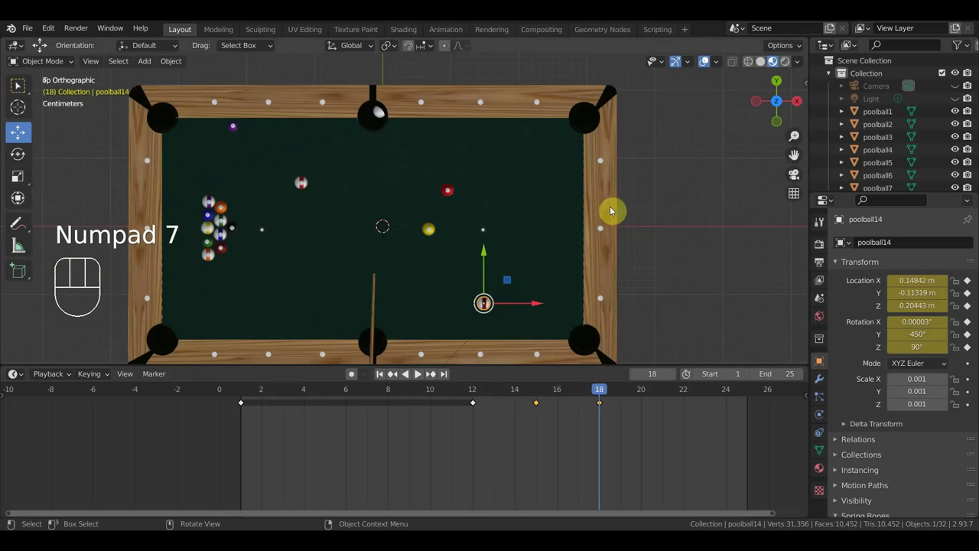
key("g")
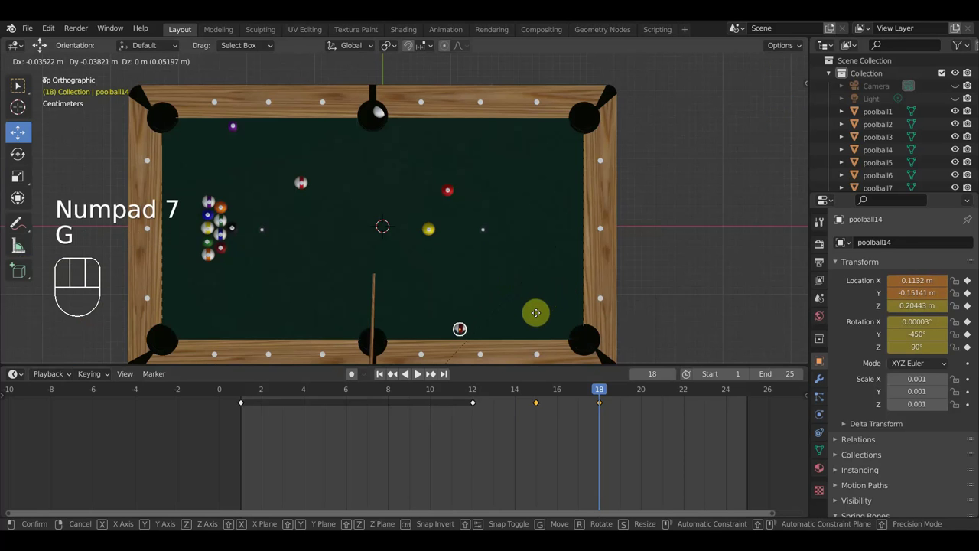
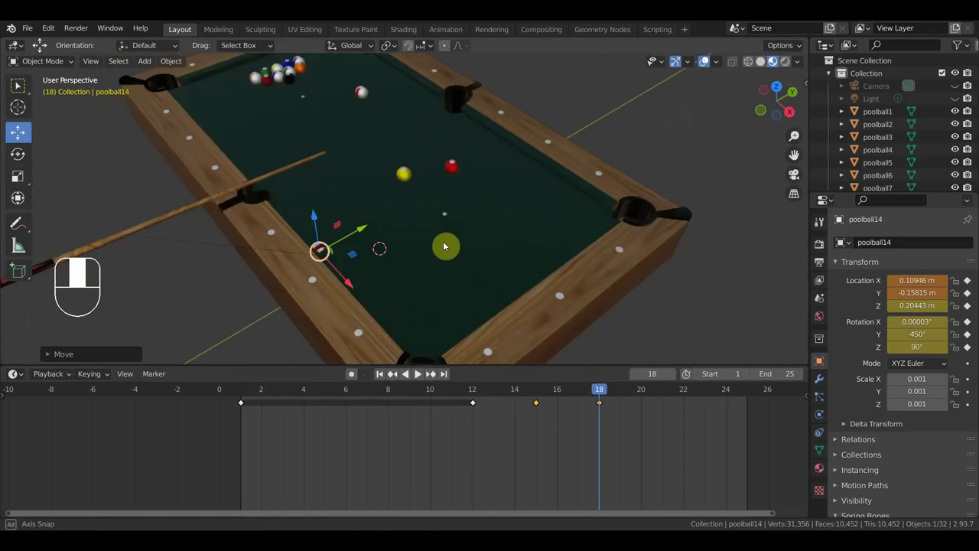
left_click_drag(273, 123, 269, 111)
Lift poolball14 slightly above the cloth and key that raised position.
key("i")
left_click_drag(418, 238, 548, 314)
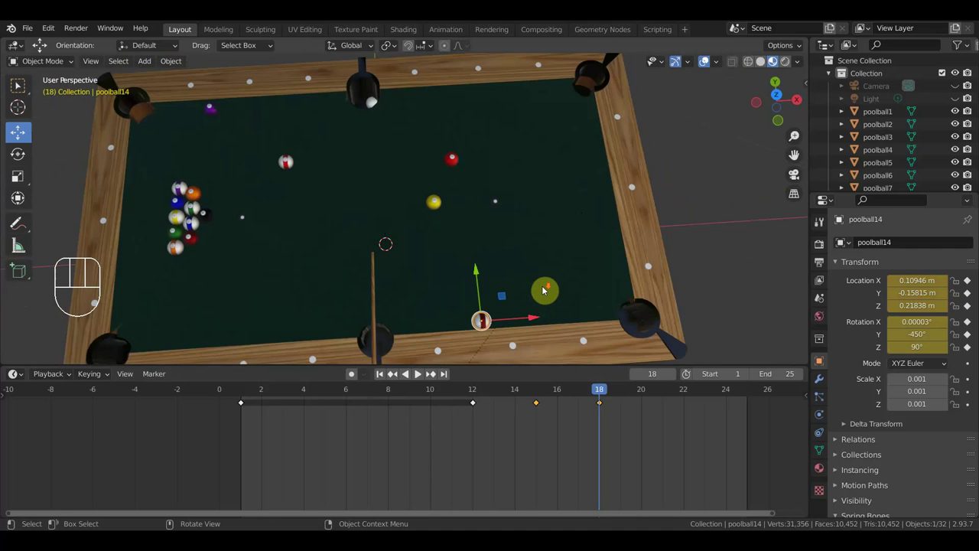
middle_click(546, 285)
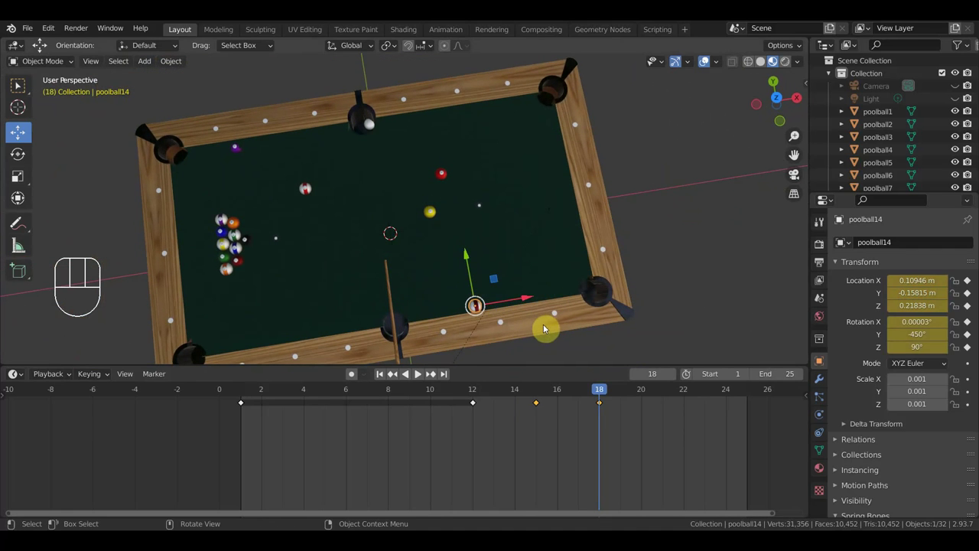
key("g")
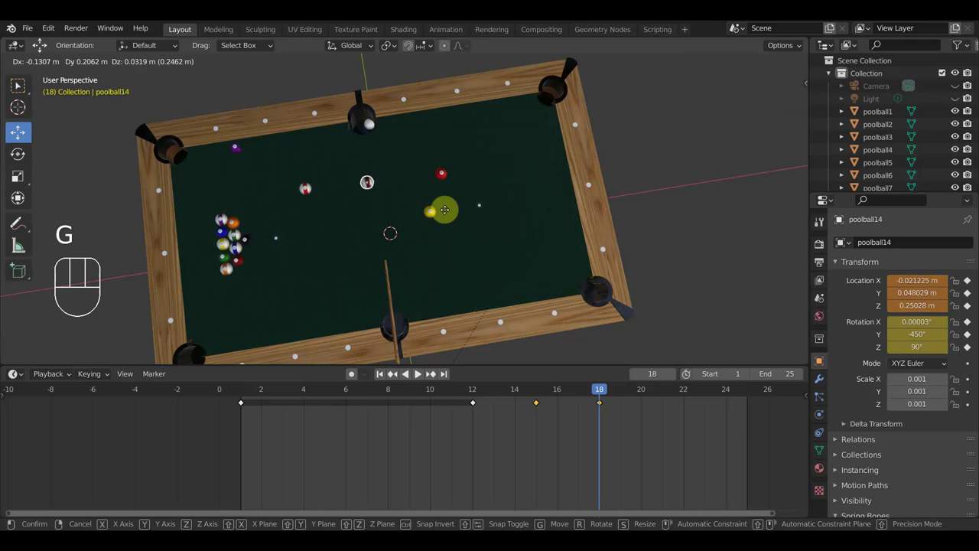
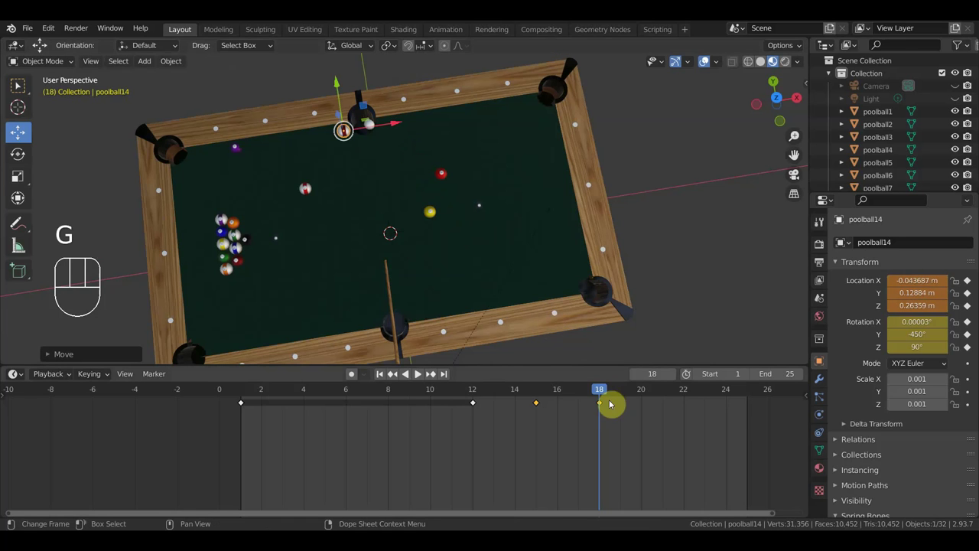
Key poolball14 beside the top pocket at frame 25 and play back the roll.
left_click(749, 398)
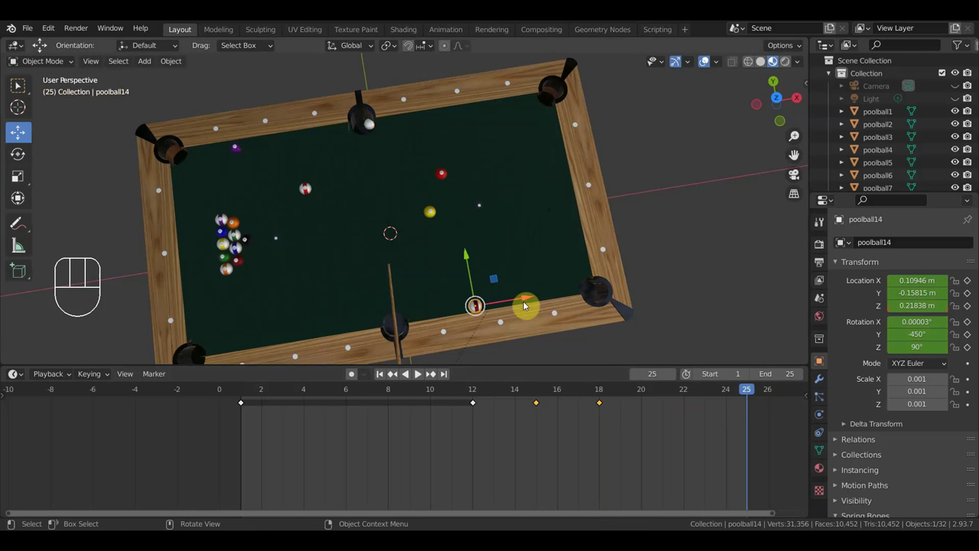
key("g")
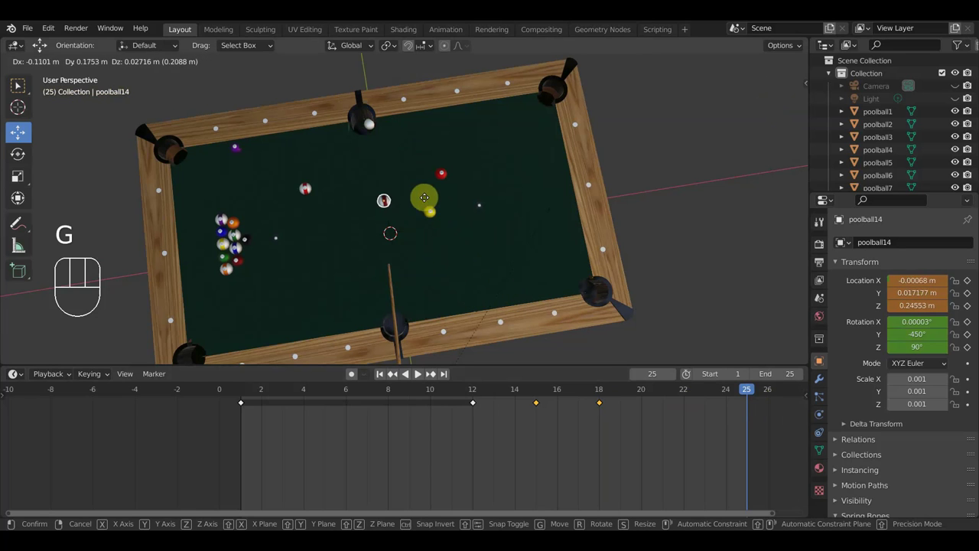
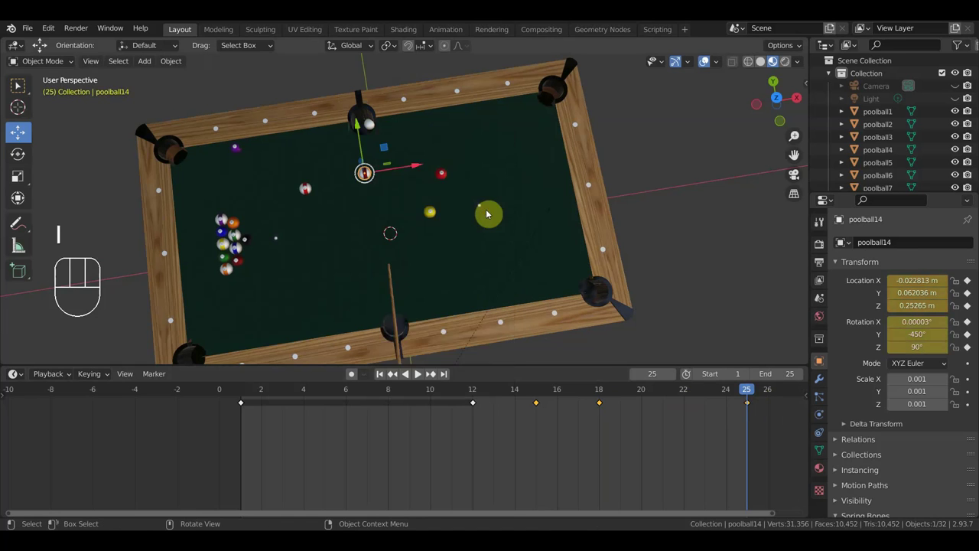
key("space")
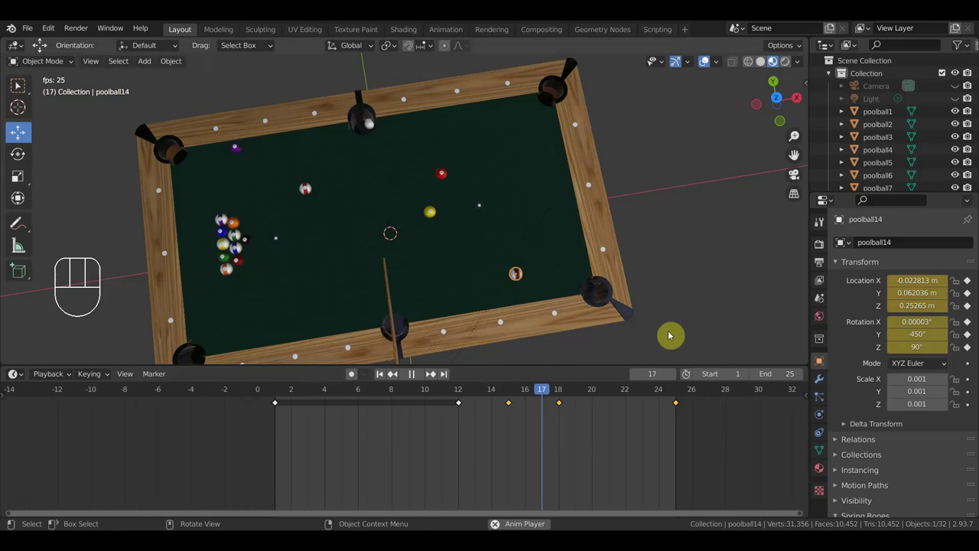
key("space")
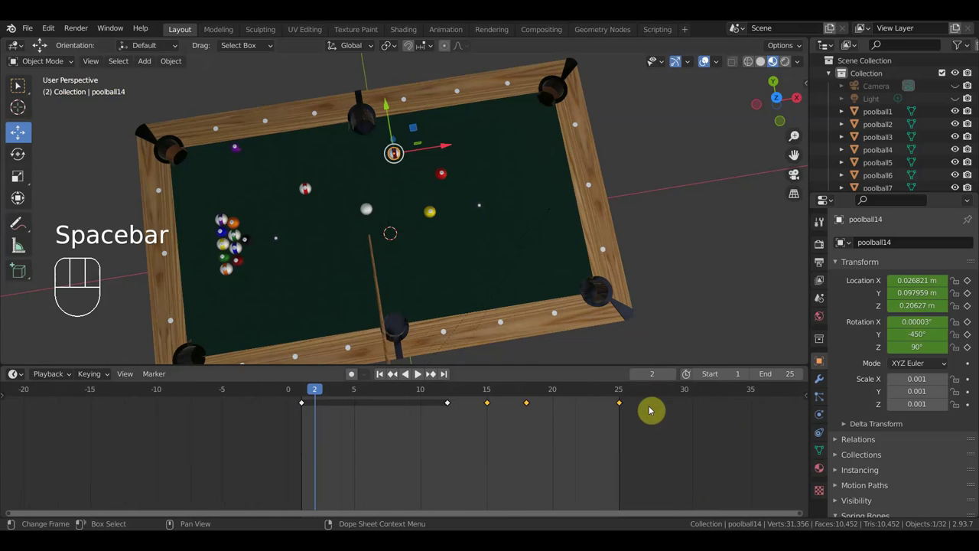
Scrub between frames 18 and 34, then select poolball14's final frame-25 keyframe.
left_click(621, 392)
middle_click(774, 438)
left_click(247, 392)
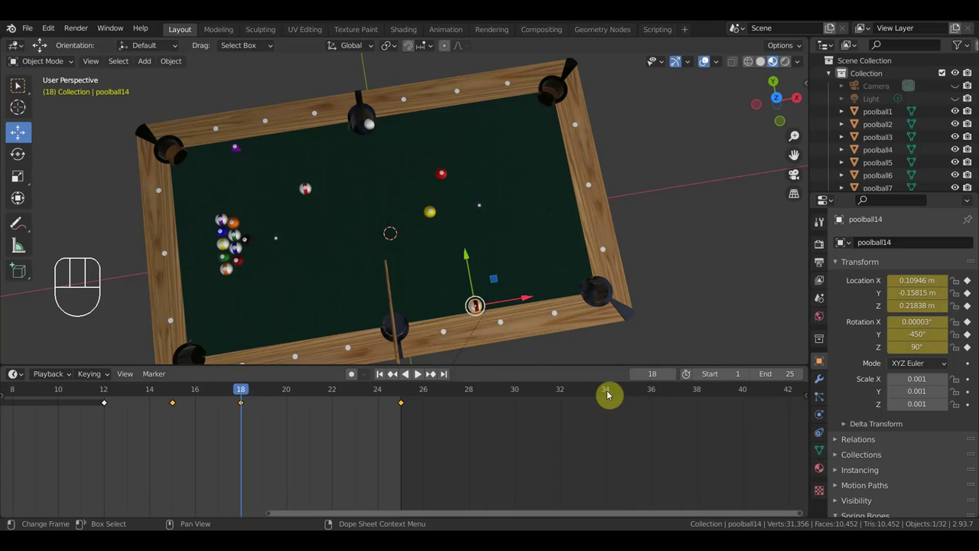
left_click(609, 395)
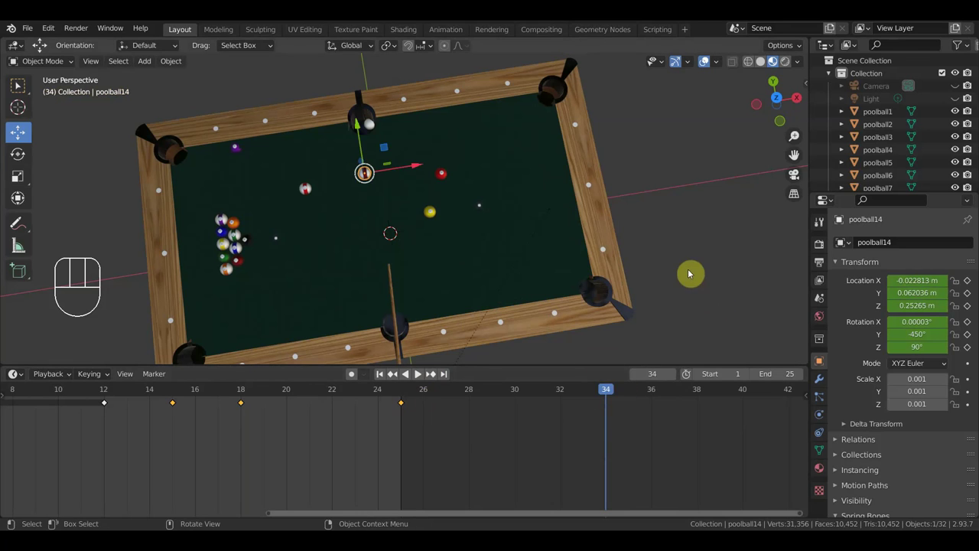
left_click_drag(436, 427, 386, 399)
Move poolball14's final keyframe to frame 34 so its roll to the pocket takes longer.
key("Delete")
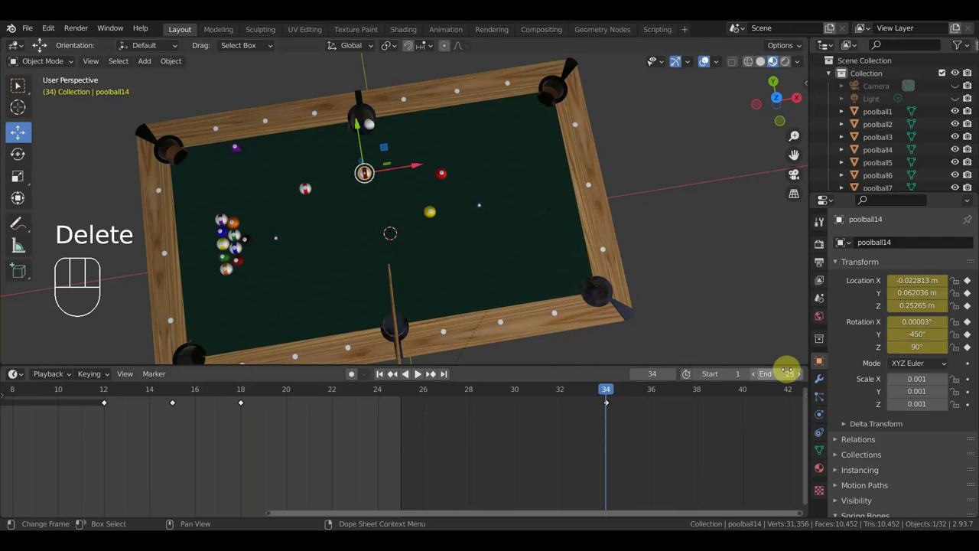
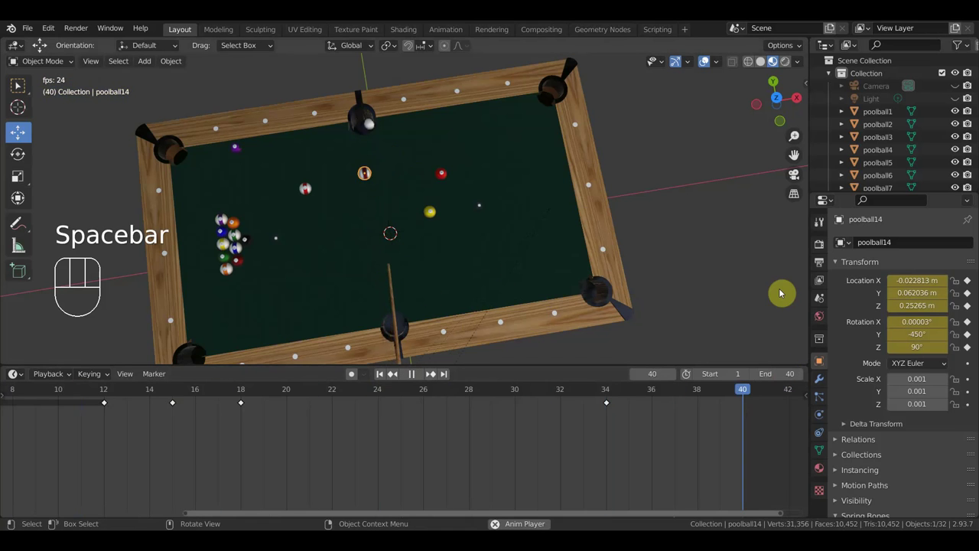
Scrub around frames 19-26 and key poolball14's nudged location and rotation at frame 26.
key("space")
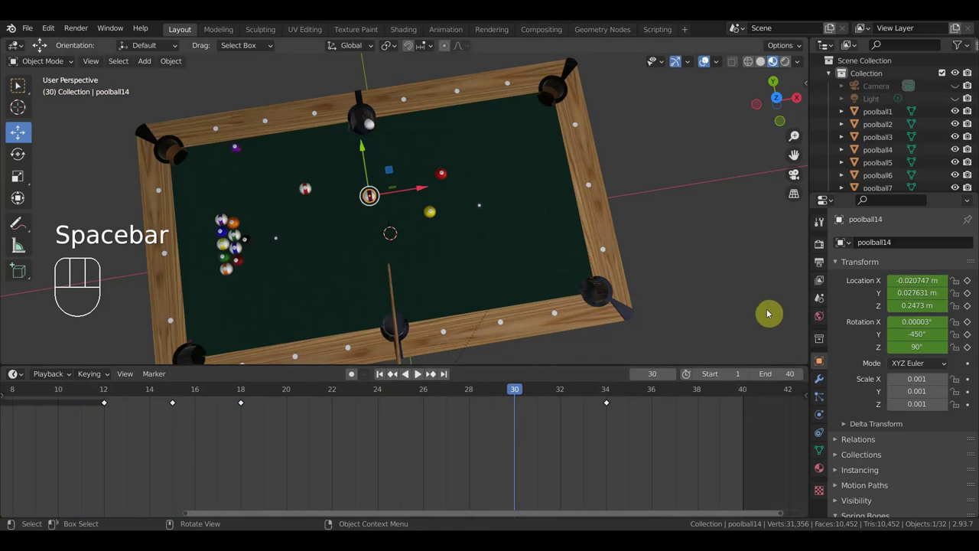
key("space")
key("space")
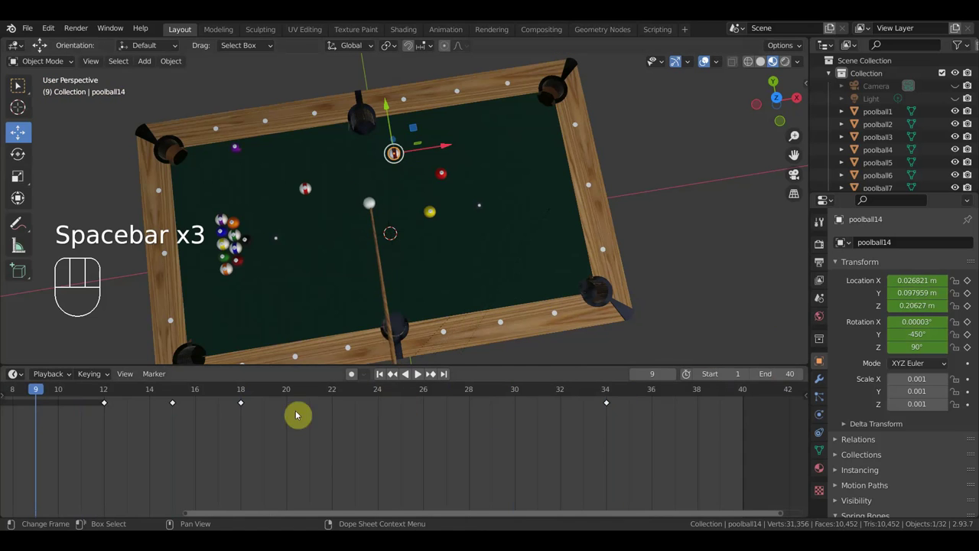
left_click(362, 393)
left_click_drag(369, 395, 272, 404)
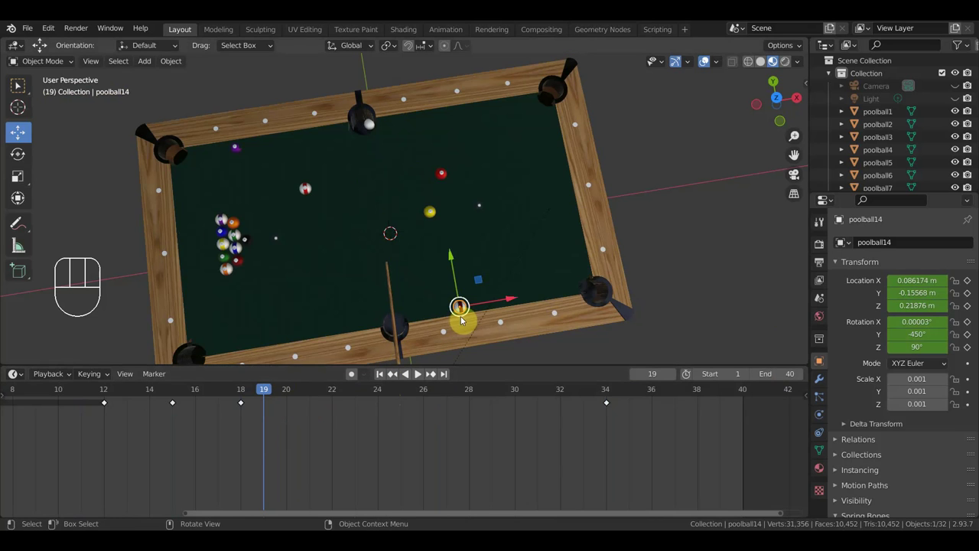
left_click_drag(275, 394, 423, 394)
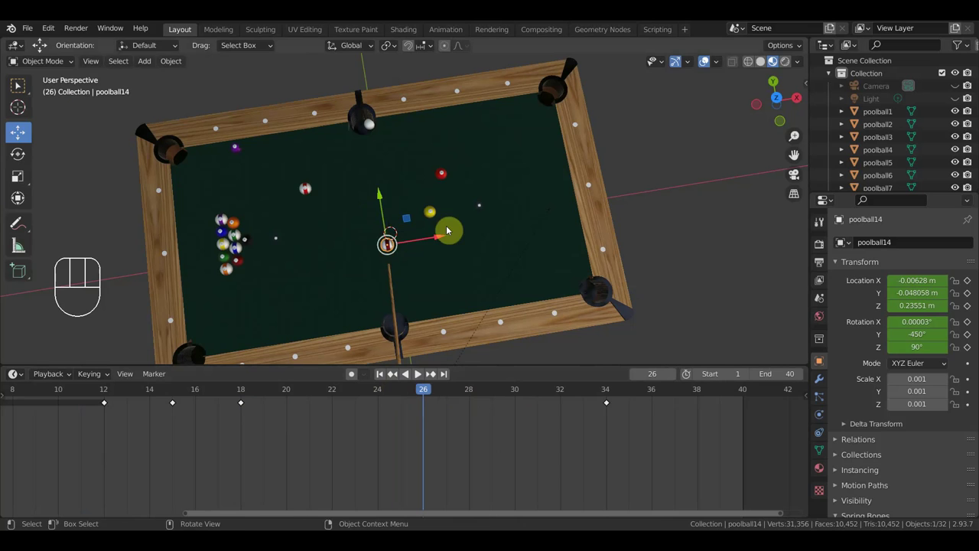
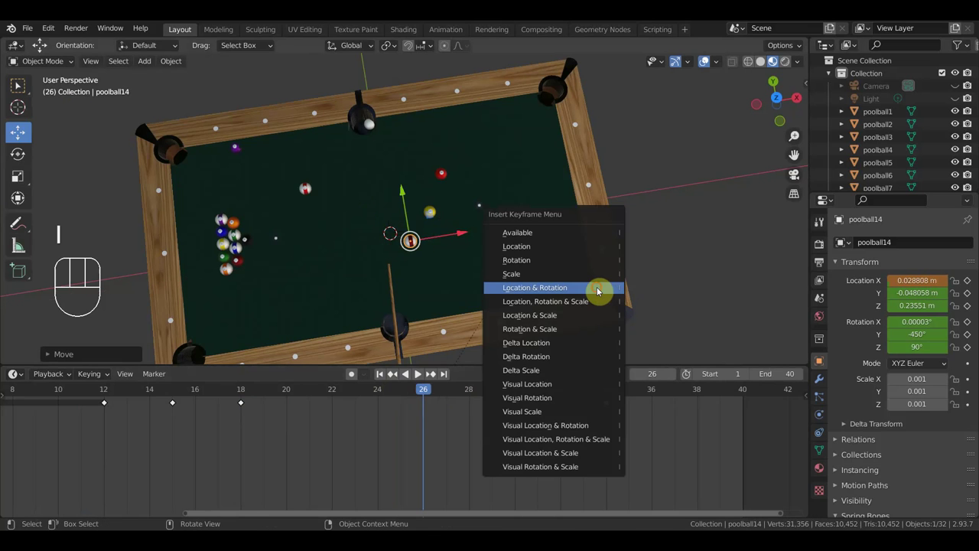
left_click_drag(386, 396, 248, 389)
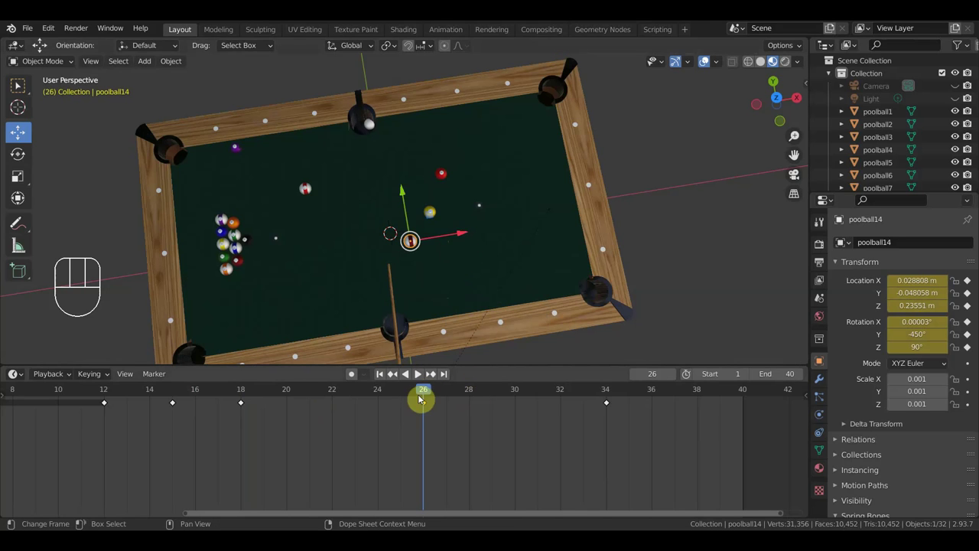
At frame 20, nudge poolball14 along the cushion and key its location and rotation.
left_click_drag(402, 390, 294, 400)
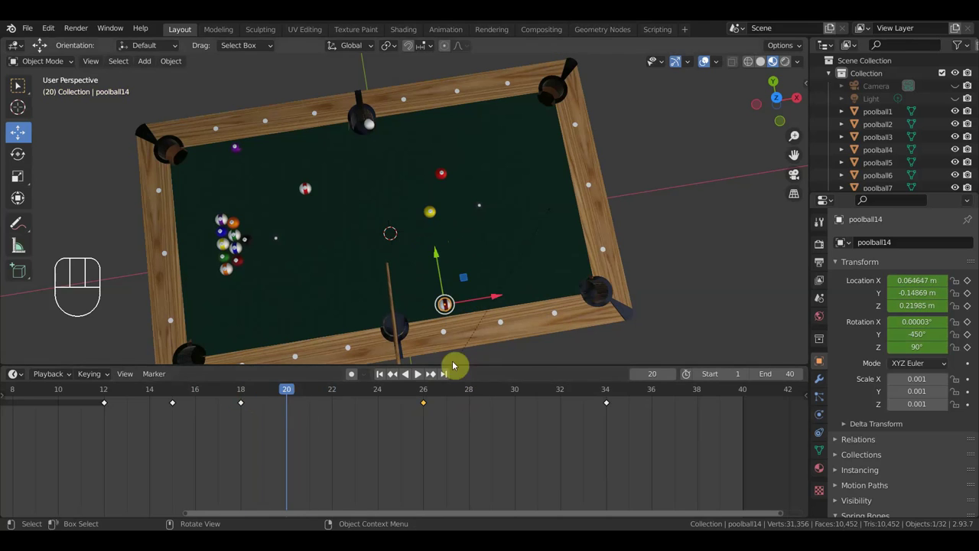
left_click_drag(501, 300, 535, 313)
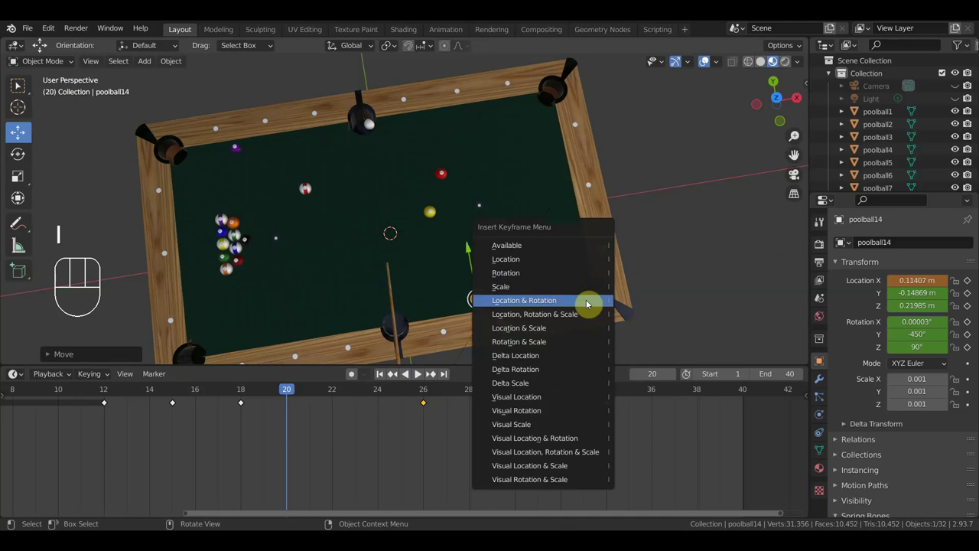
left_click_drag(281, 393, 488, 359)
Orbit the view around to a side-on view of the table.
left_click_drag(499, 347, 369, 245)
left_click_drag(463, 157, 453, 158)
left_click_drag(362, 77, 377, 281)
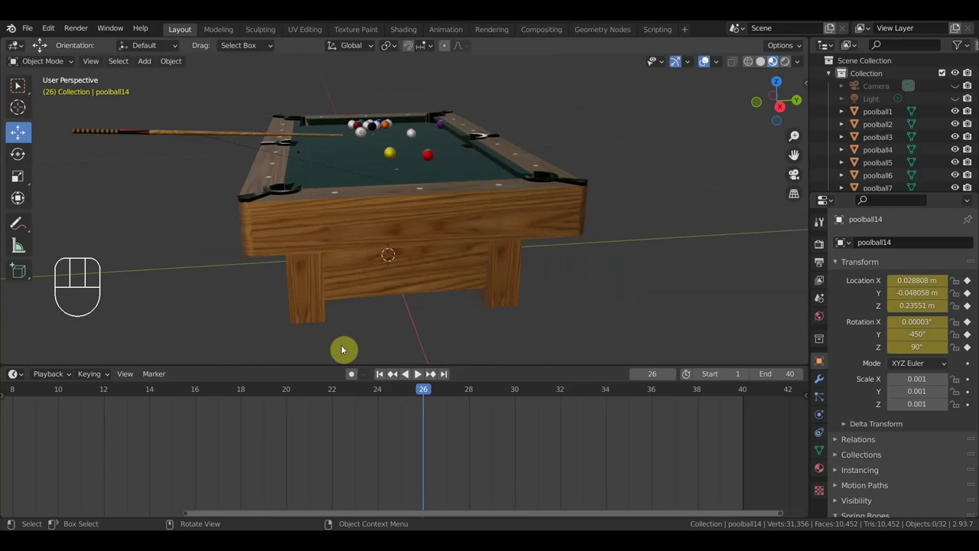
Lower poolball14 onto the cloth at frame 34 and key its location and rotation.
left_click(368, 137)
left_click_drag(388, 149, 401, 146)
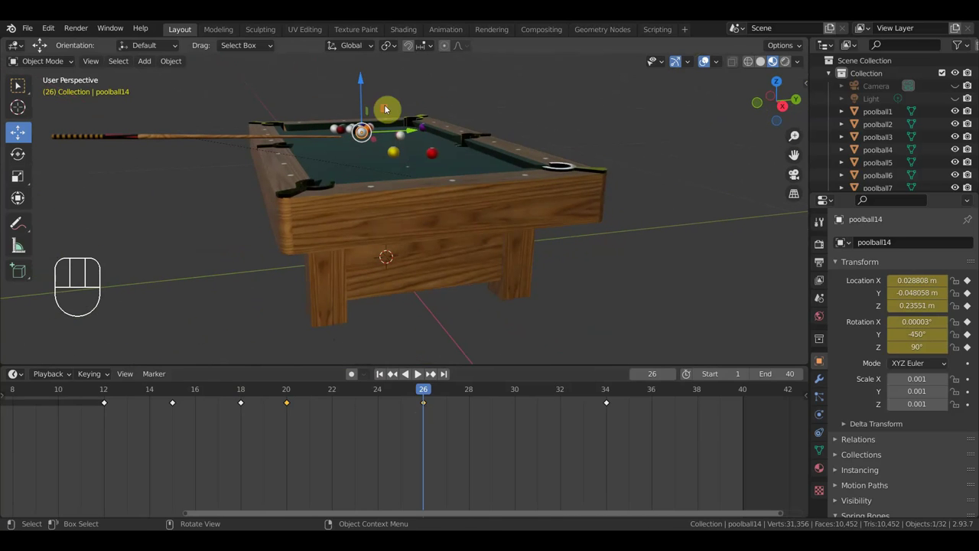
left_click_drag(364, 82, 370, 104)
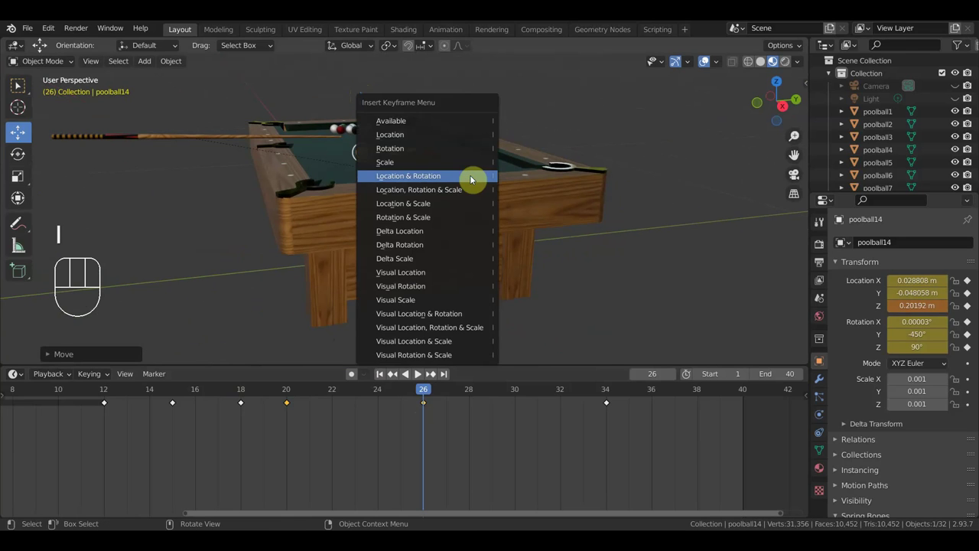
At frame 20, lower poolball14 onto the table surface as well.
left_click(292, 396)
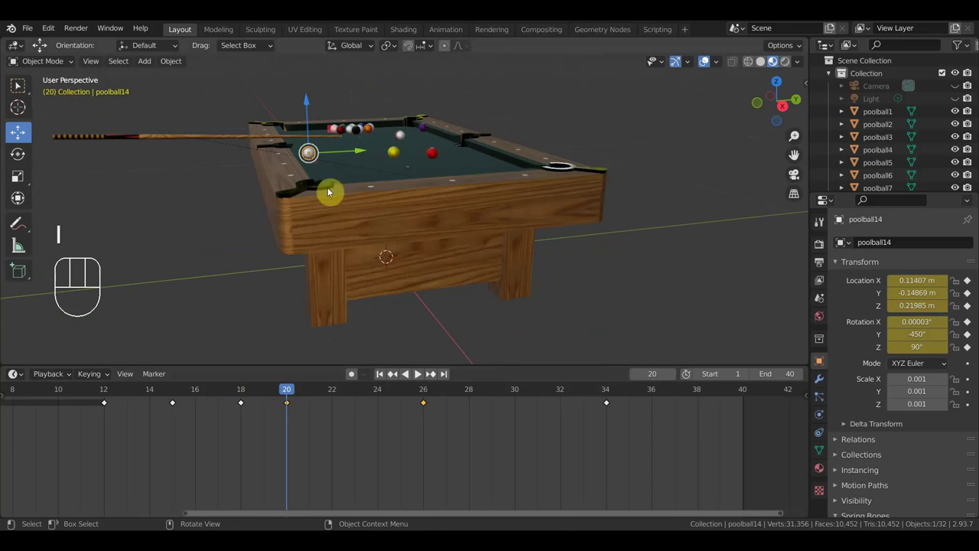
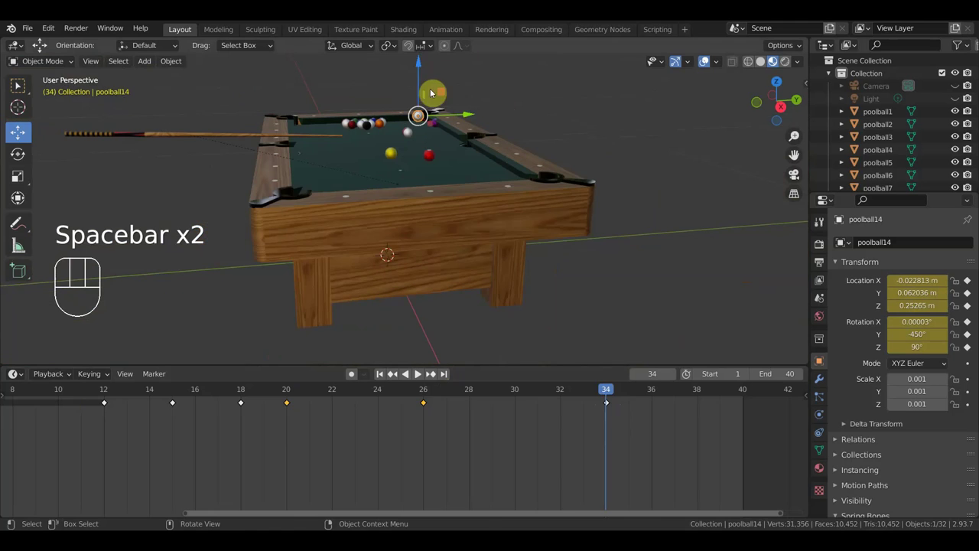
left_click_drag(421, 64, 428, 93)
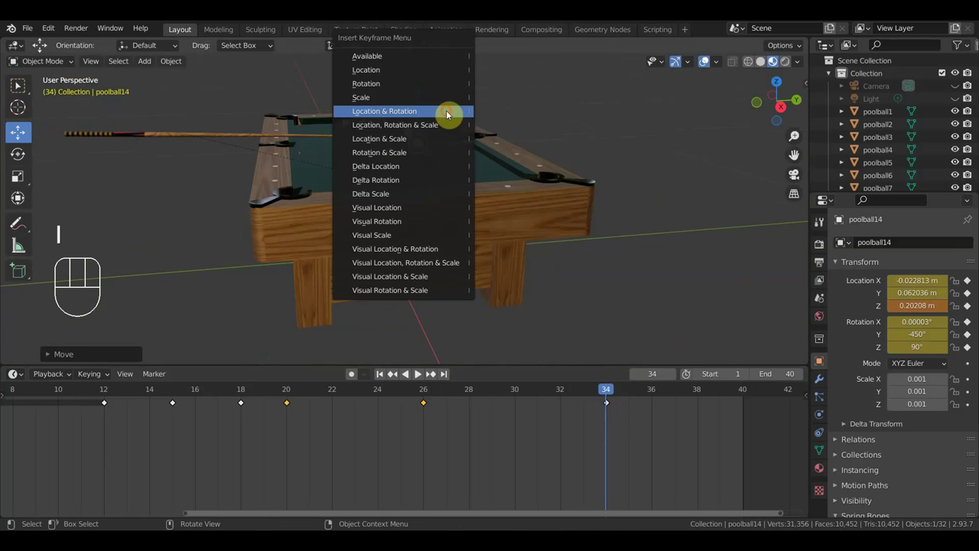
left_click_drag(496, 201, 651, 272)
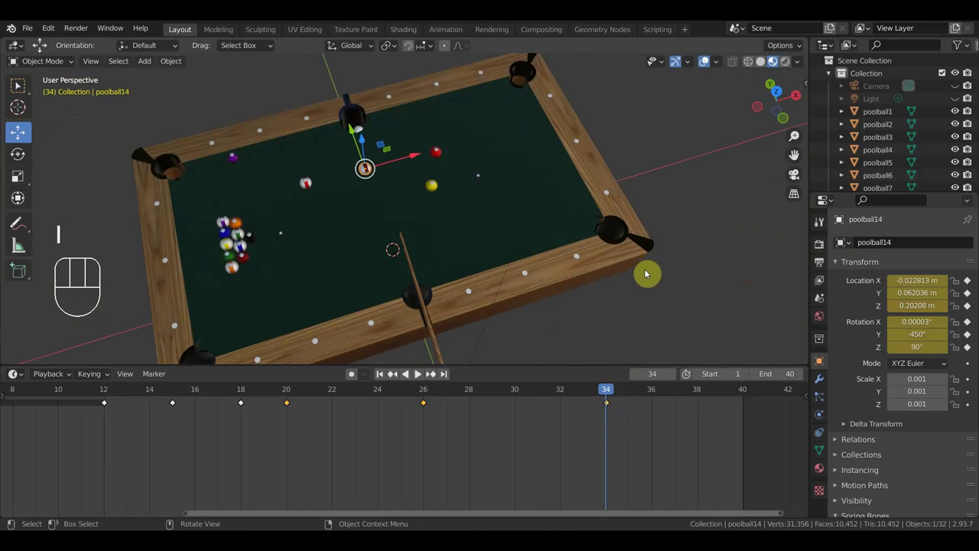
Switch to the camera view and unhide the Camera and Light in the Outliner.
key("KP_0")
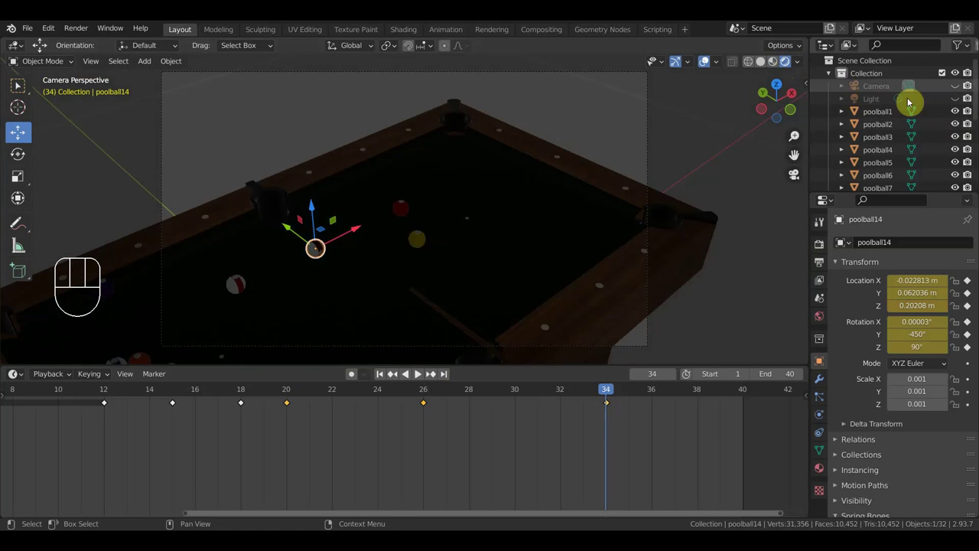
left_click(961, 104)
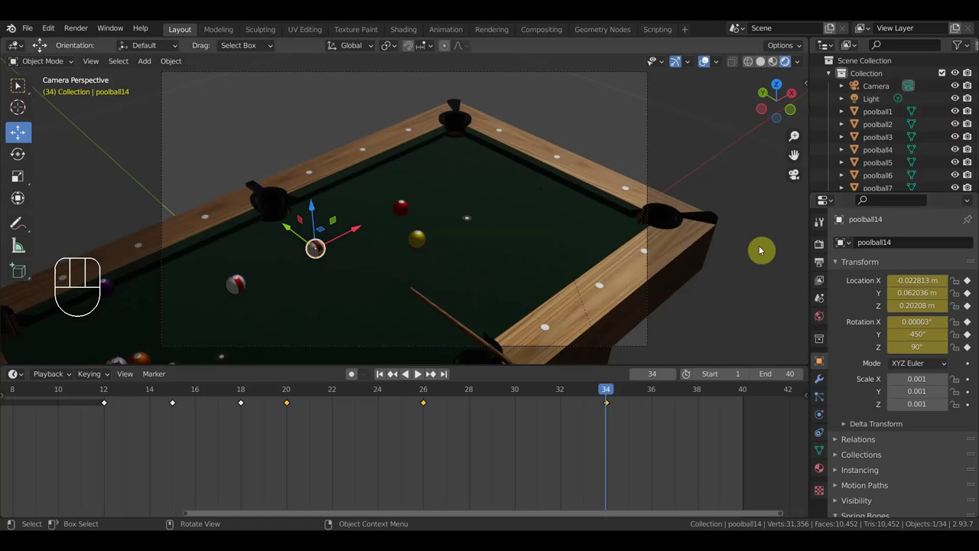
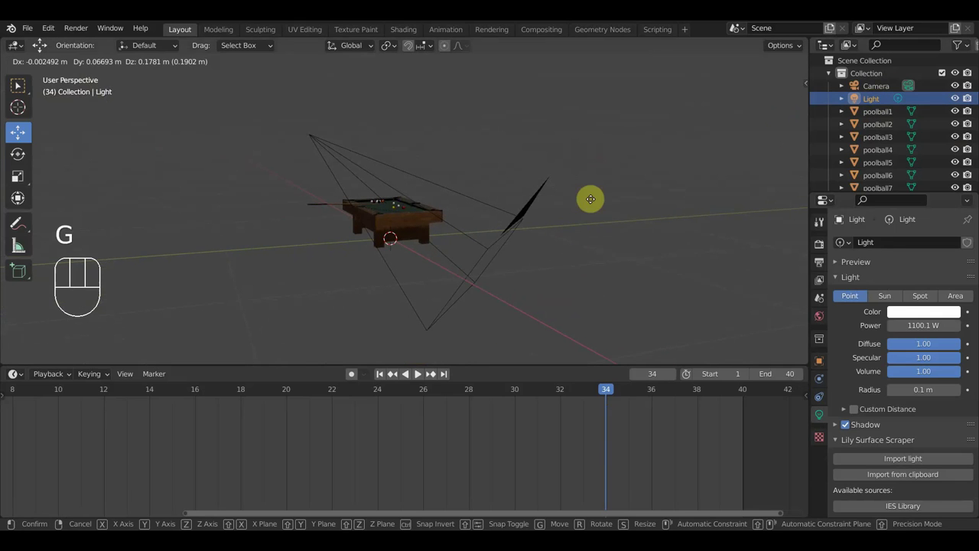
Move the point light in several steps closer to the pool table.
left_click(559, 145)
left_click_drag(596, 208, 489, 226)
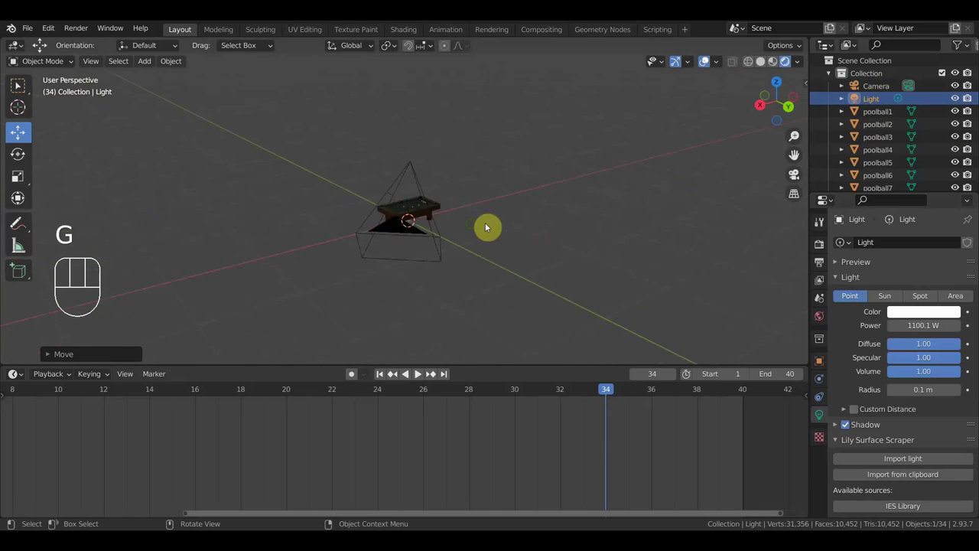
key("g")
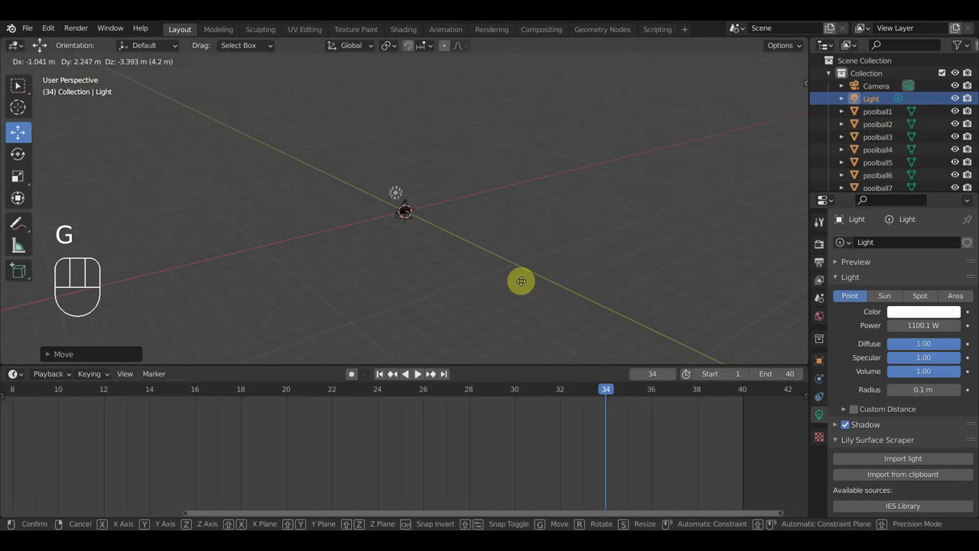
left_click_drag(516, 273, 406, 252)
key("g")
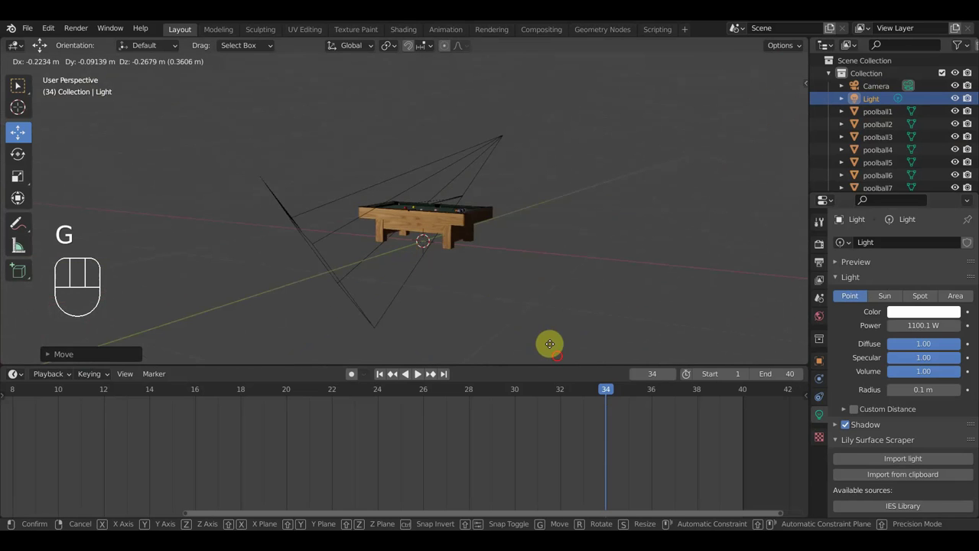
left_click_drag(588, 273, 471, 295)
key("g")
left_click(558, 323)
left_click_drag(538, 305, 403, 296)
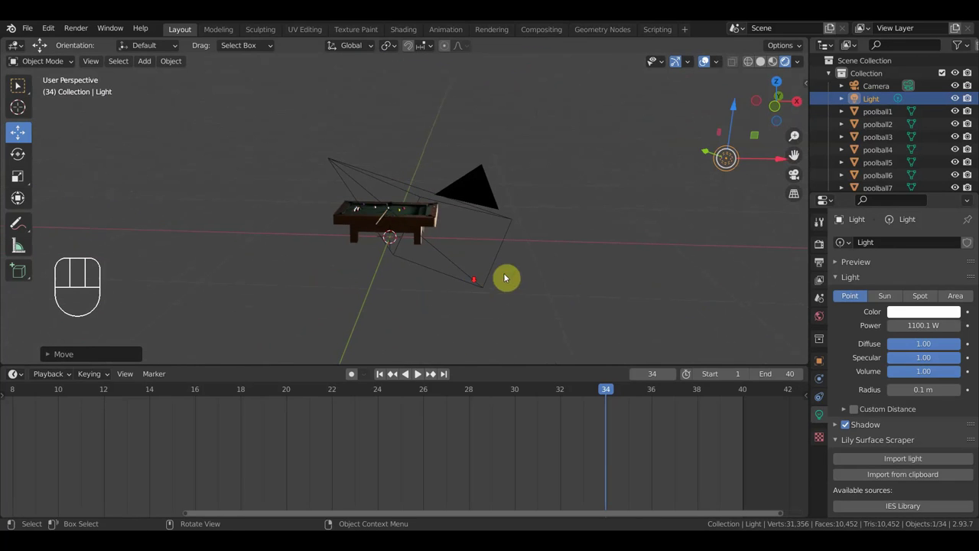
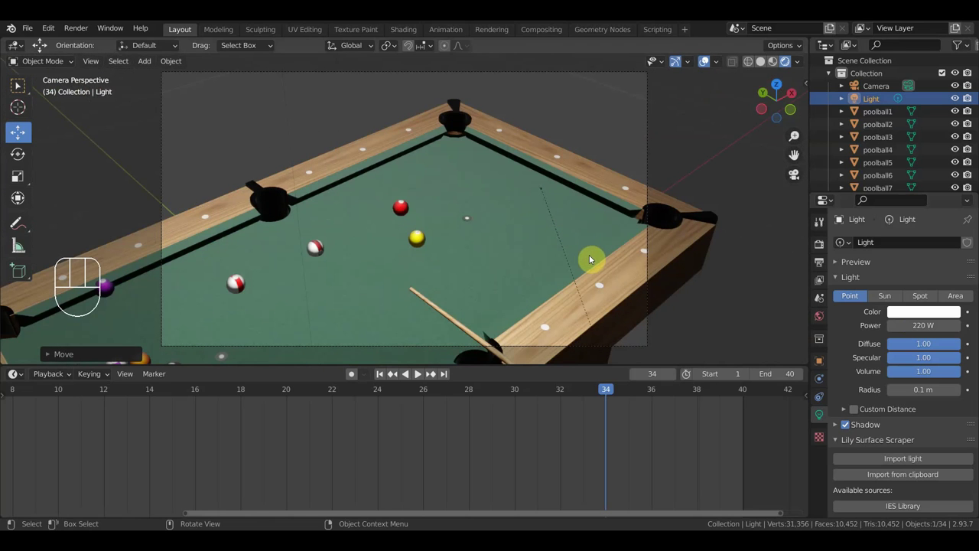
Play the animation of the lit pool table through the camera.
key("space")
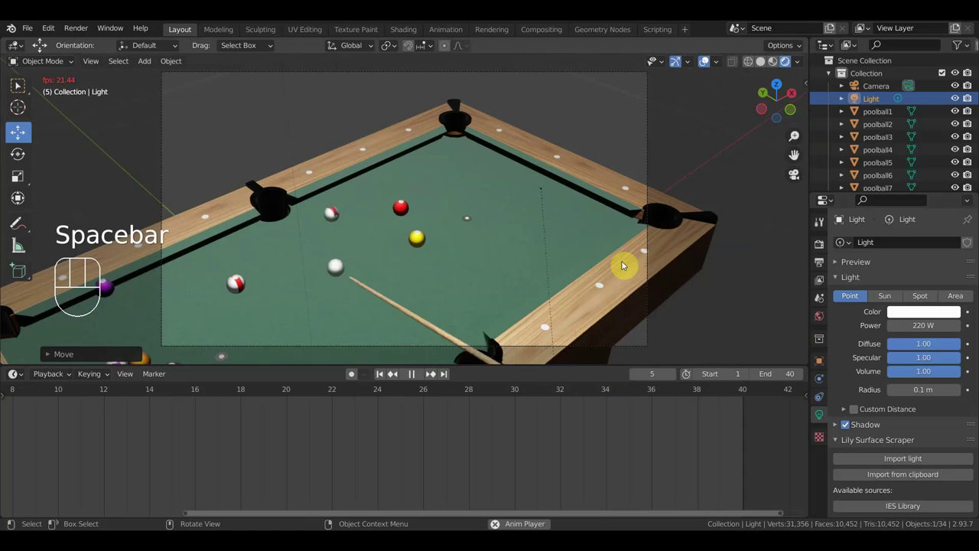
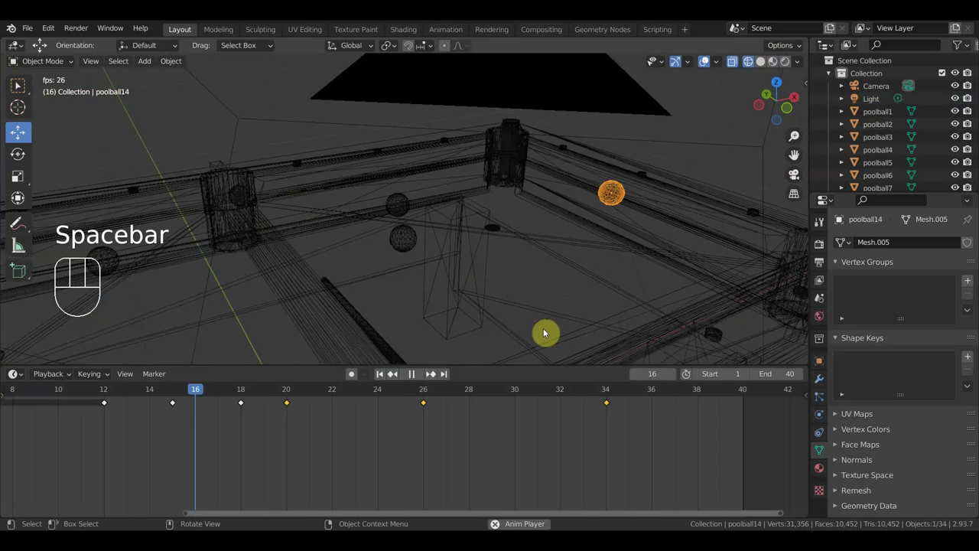
Stop playback, scrub back to an earlier frame and zoom in on poolball14 along its path.
key("space")
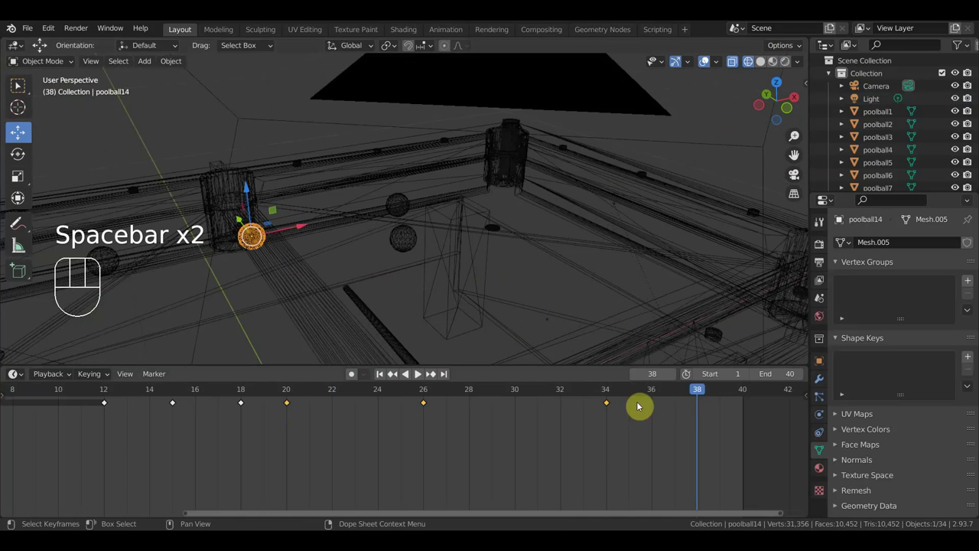
left_click_drag(696, 389, 475, 412)
left_click_drag(501, 323, 538, 294)
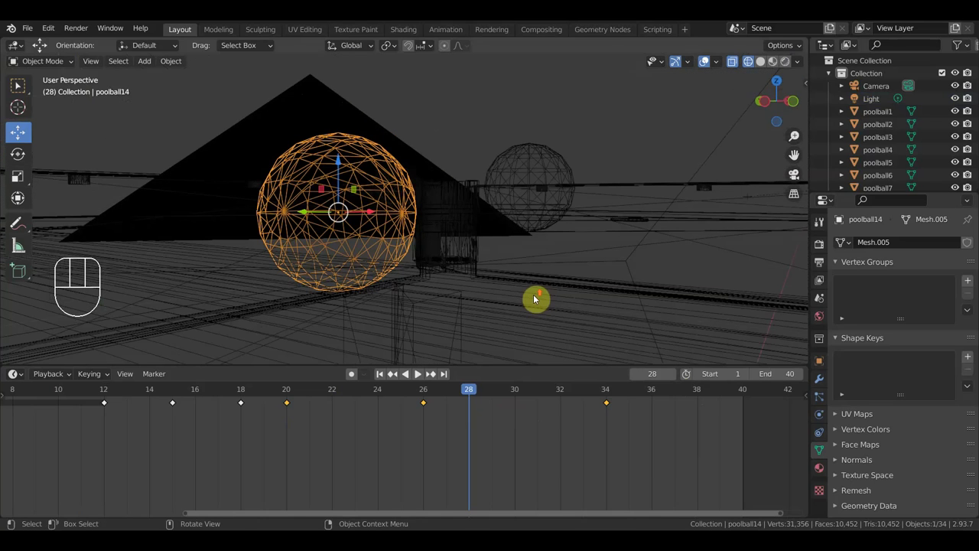
left_click_drag(465, 394, 523, 399)
left_click_drag(521, 328, 569, 336)
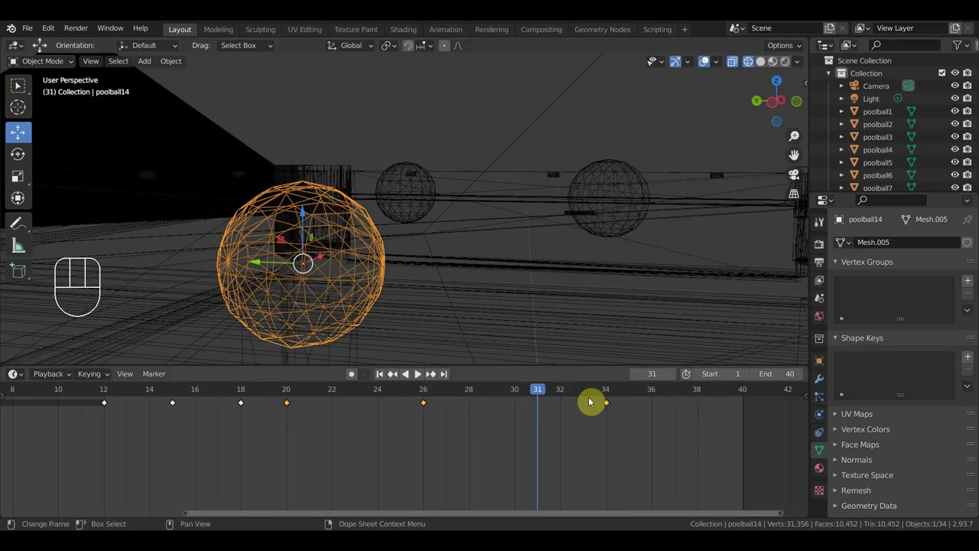
Step through frames near the contact around frame 30 and settle on frame 29.
left_click_drag(598, 353, 608, 365)
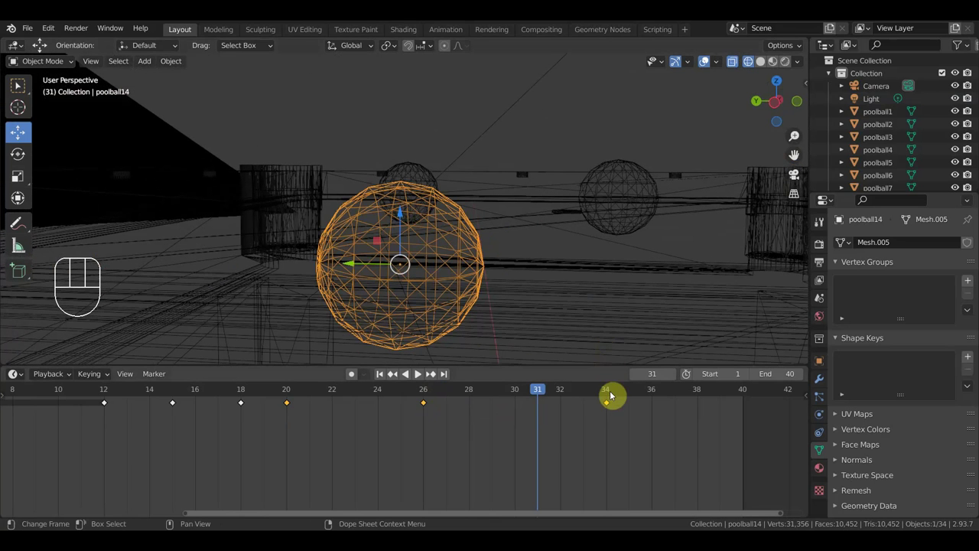
left_click_drag(541, 393, 494, 400)
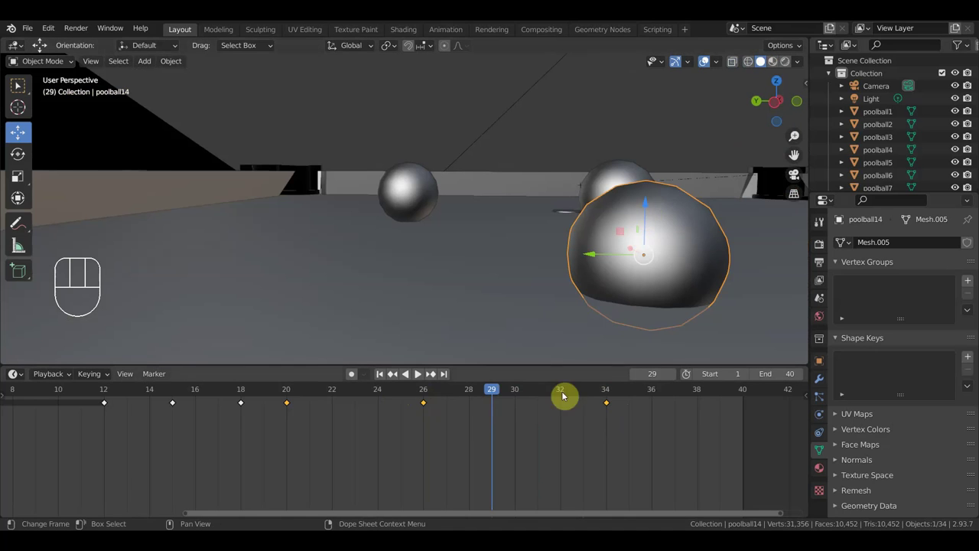
Jump to frame 34, nudge poolball14 slightly and pull the view back to compare the balls.
left_click(427, 396)
left_click(612, 392)
left_click(408, 185)
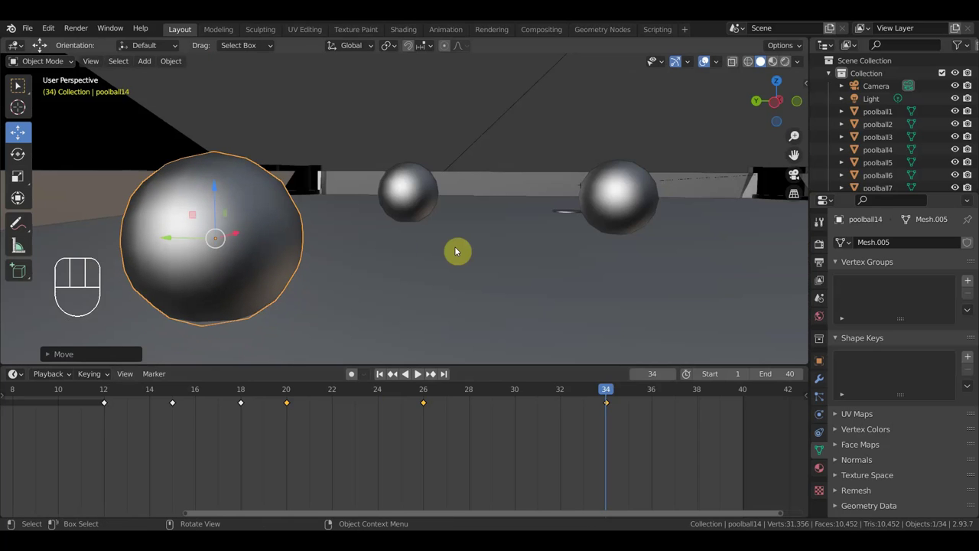
left_click_drag(606, 394, 526, 373)
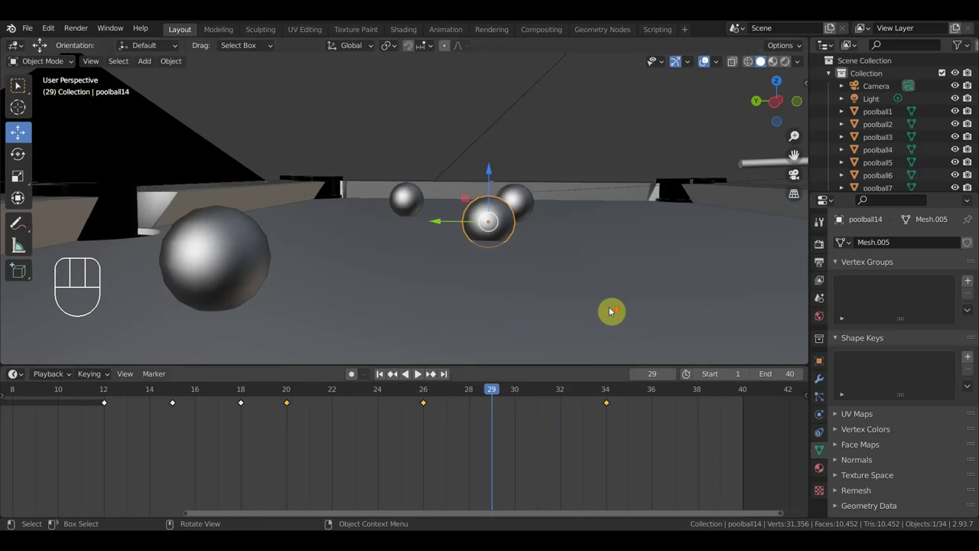
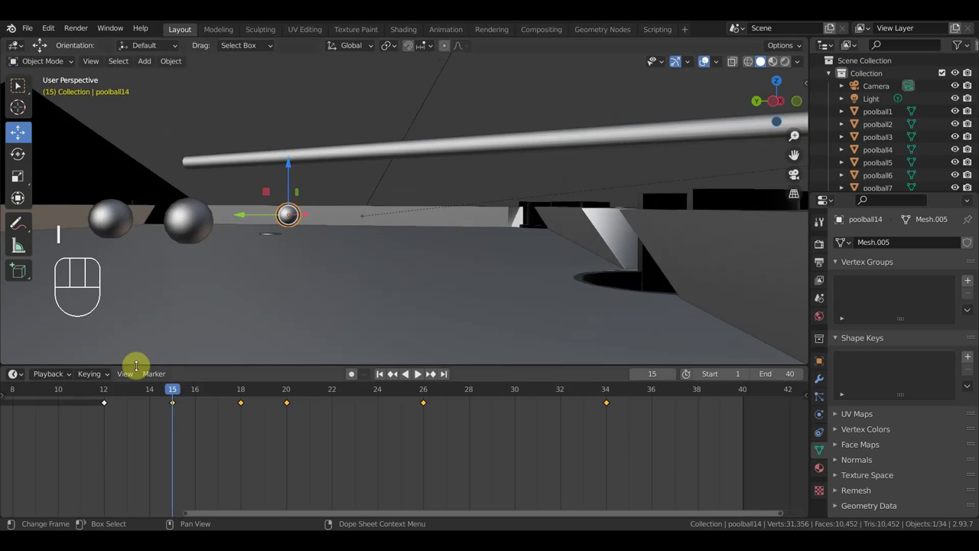
Go to frame 15, adjust the view of the cue tip and start playback.
left_click(101, 395)
left_click_drag(276, 281, 309, 284)
left_click_drag(306, 263, 293, 259)
key("space")
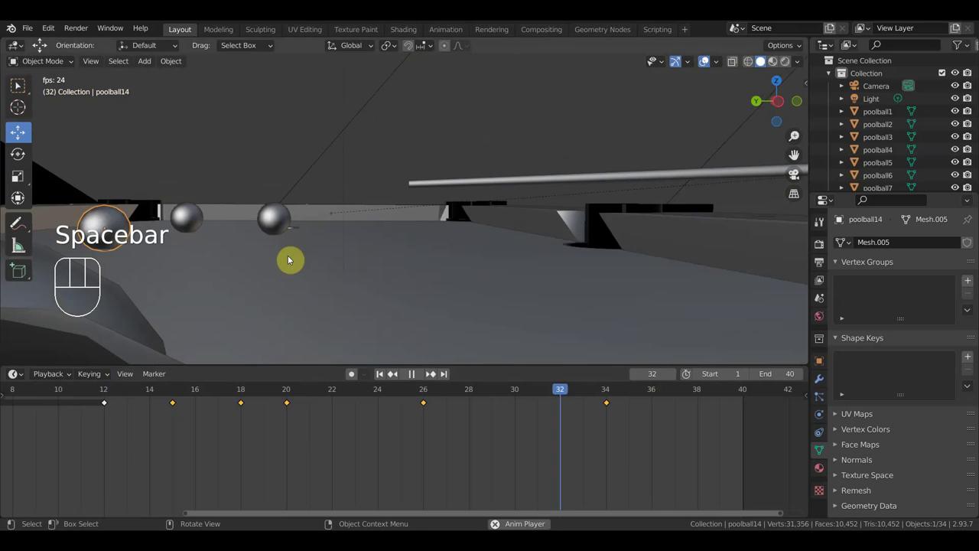
Orbit and zoom out during playback to follow the rolling balls across the table.
left_click_drag(292, 259, 280, 284)
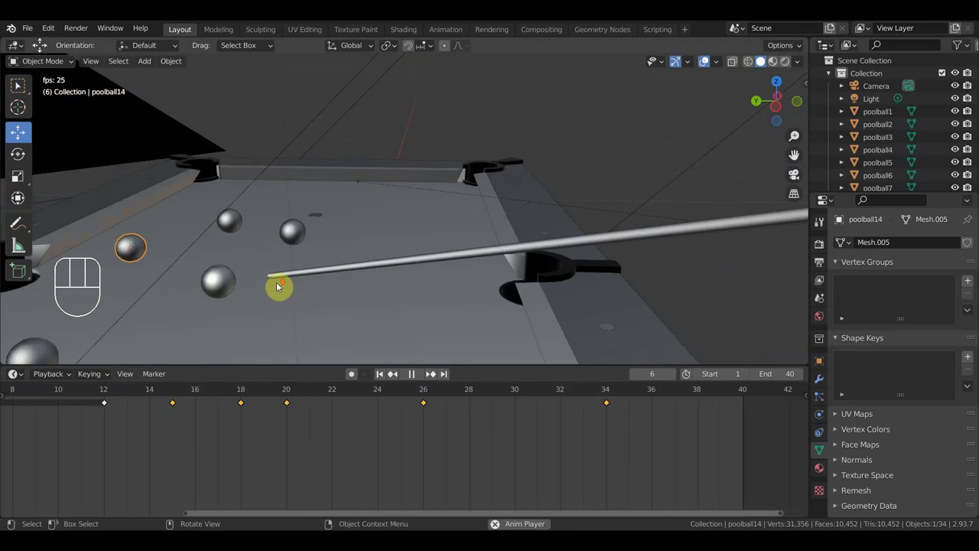
left_click_drag(292, 287, 390, 245)
left_click_drag(390, 251, 382, 259)
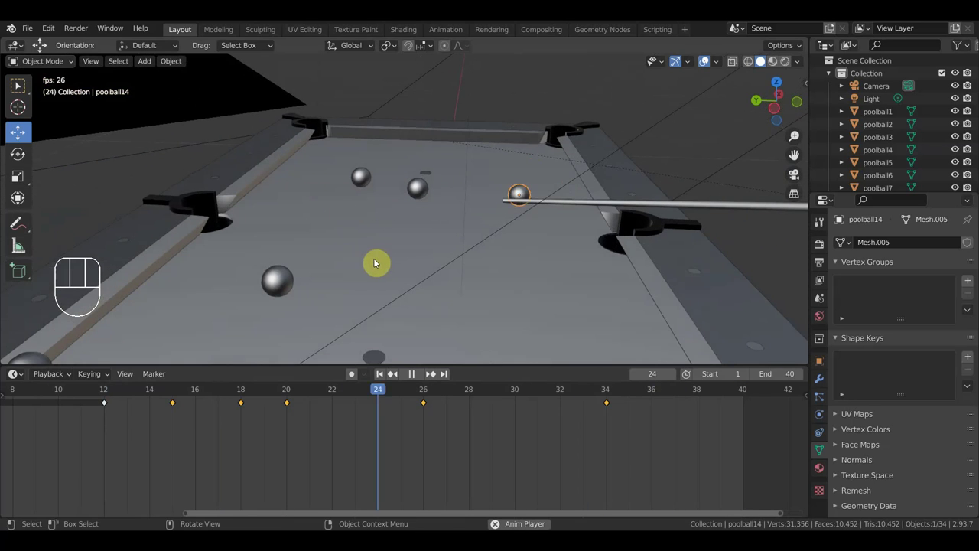
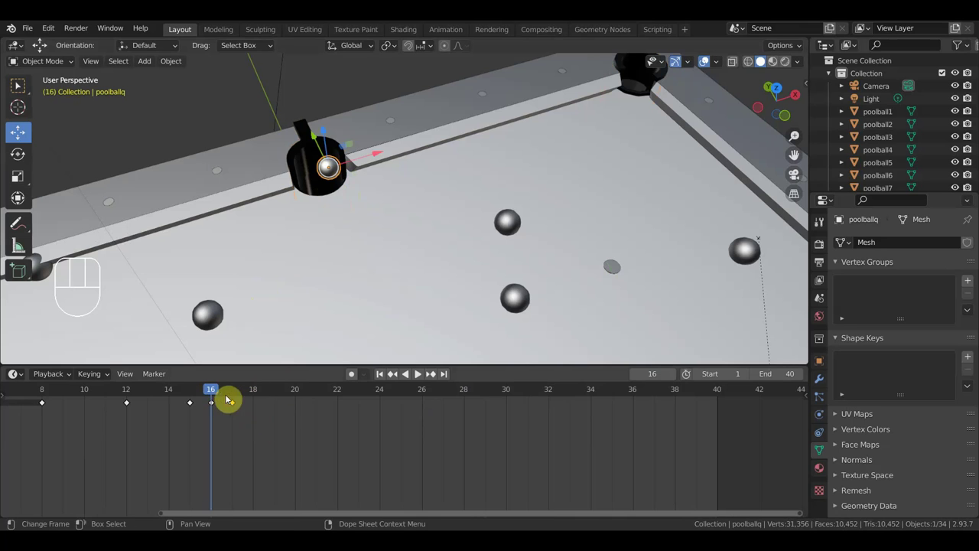
Move the ball's last keyframe to frame 20, replay the shot, stop and view through the camera.
key("g")
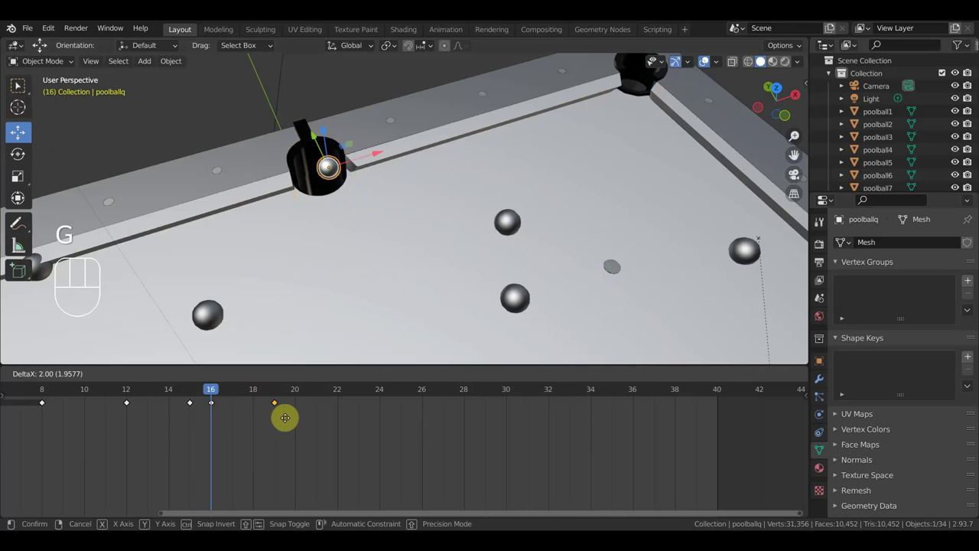
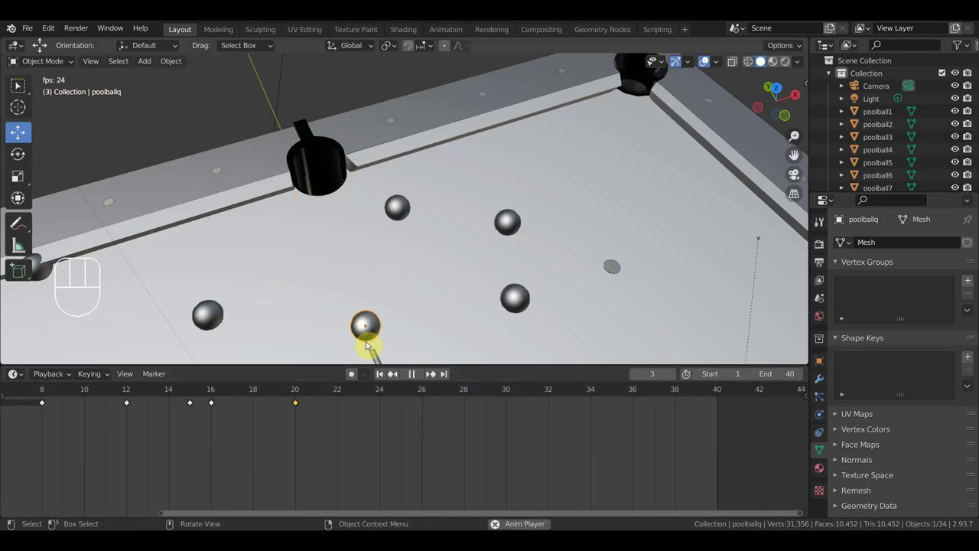
middle_click(455, 242)
key("space")
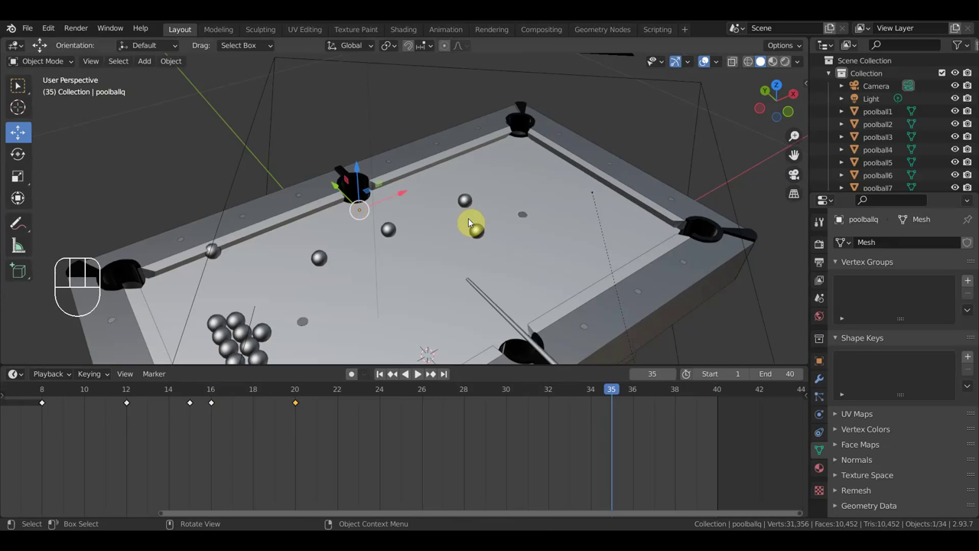
key("KP_0")
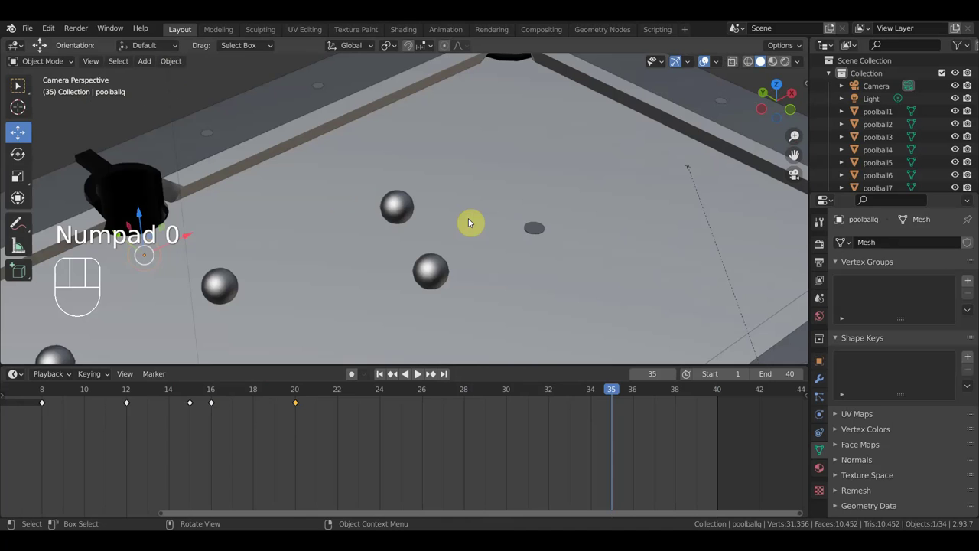